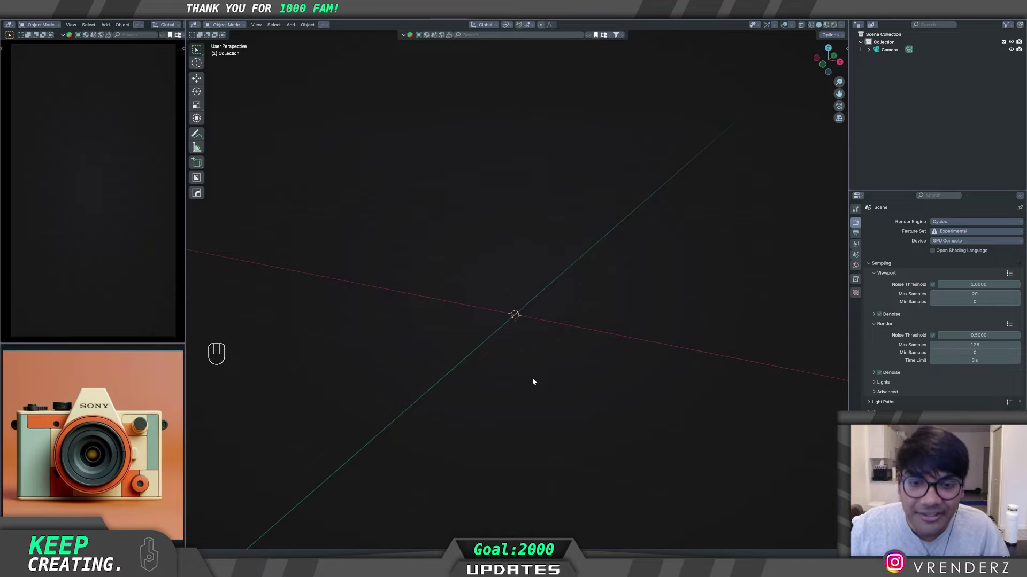
Step: Add a Mesh > Cube to the empty scene as the camera body's starting block
{"action": "middle_click", "coordinate": [546, 384]}
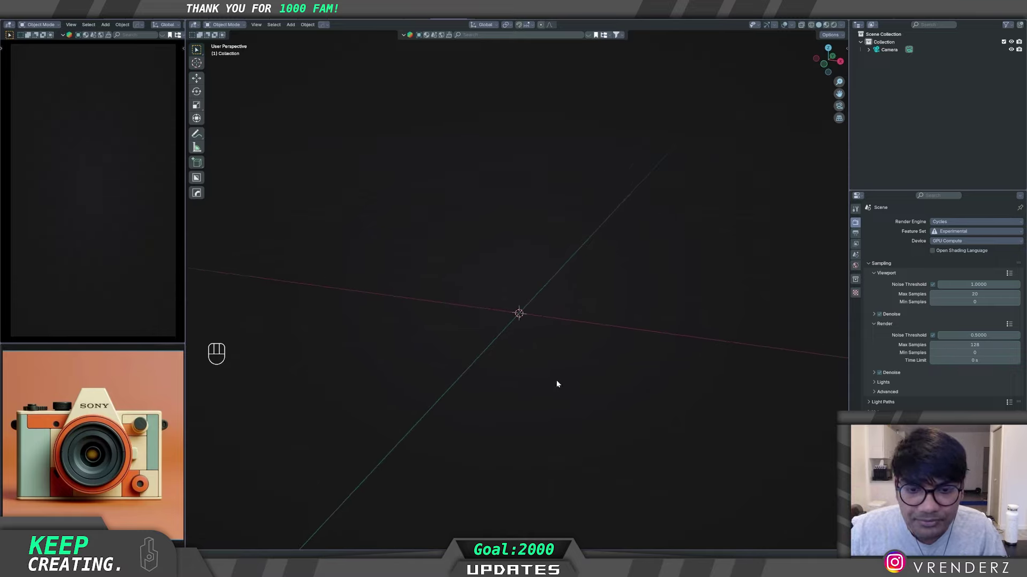
{"action": "middle_click", "coordinate": [621, 346]}
{"action": "middle_click", "coordinate": [501, 359]}
{"action": "left_click_drag", "start_coordinate": [503, 360], "coordinate": [534, 368]}
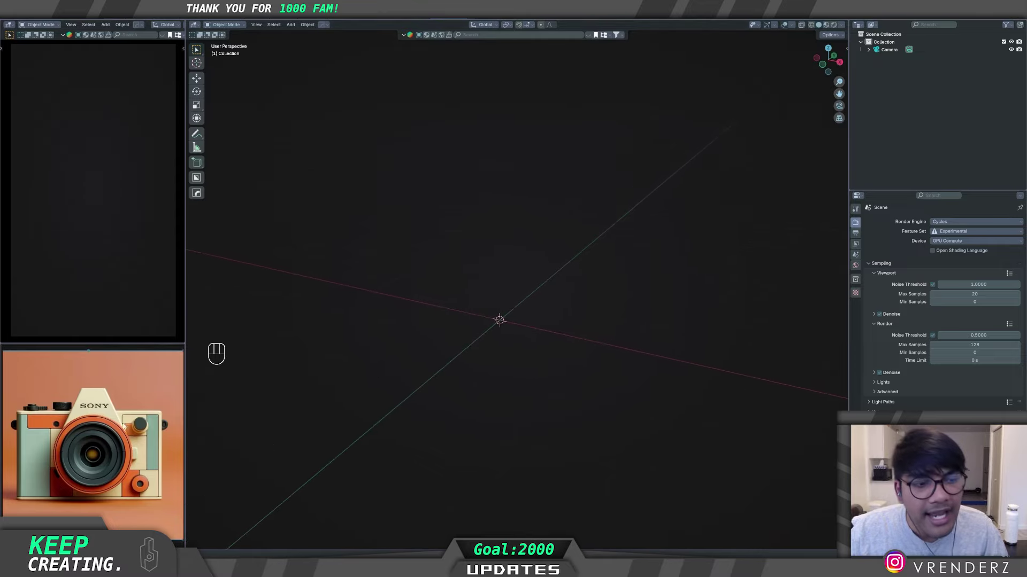
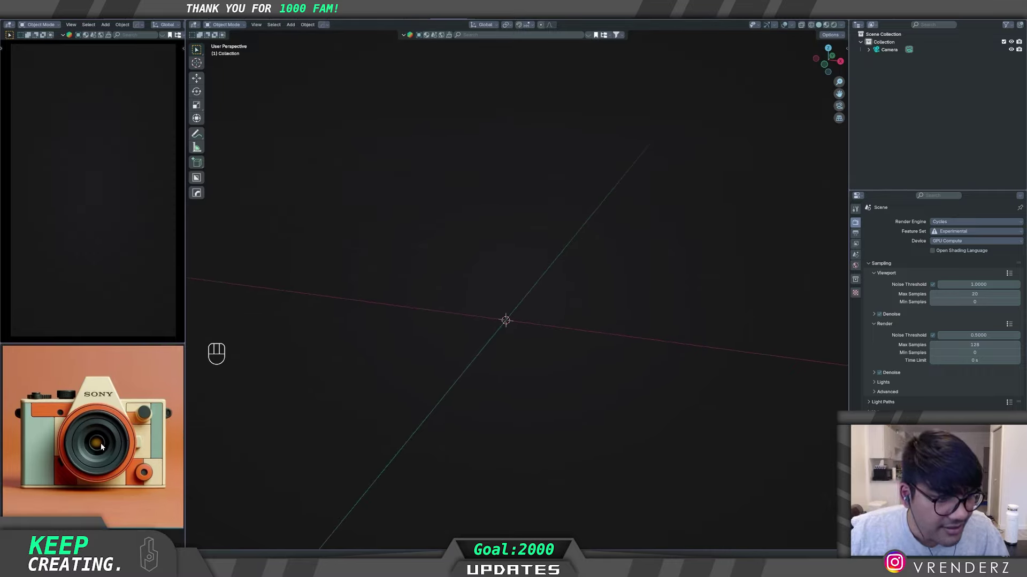
{"action": "middle_click", "coordinate": [501, 376]}
{"action": "middle_click", "coordinate": [549, 381]}
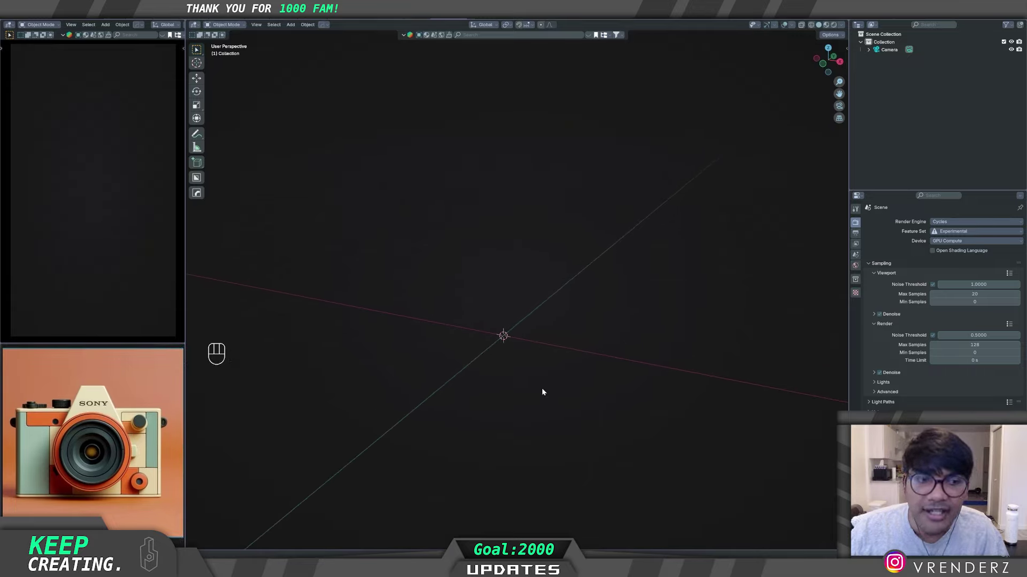
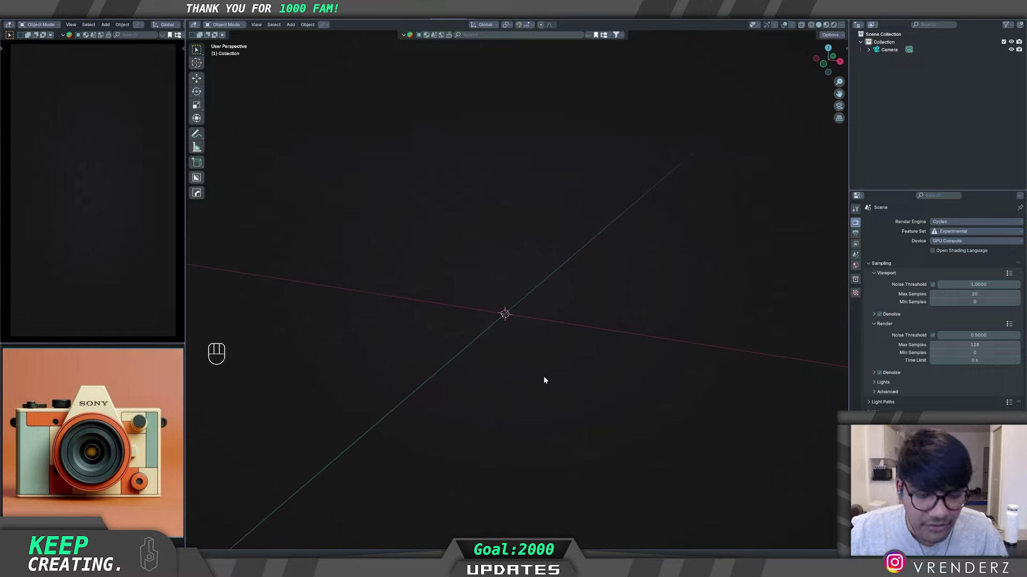
{"action": "key", "text": "shift+a"}
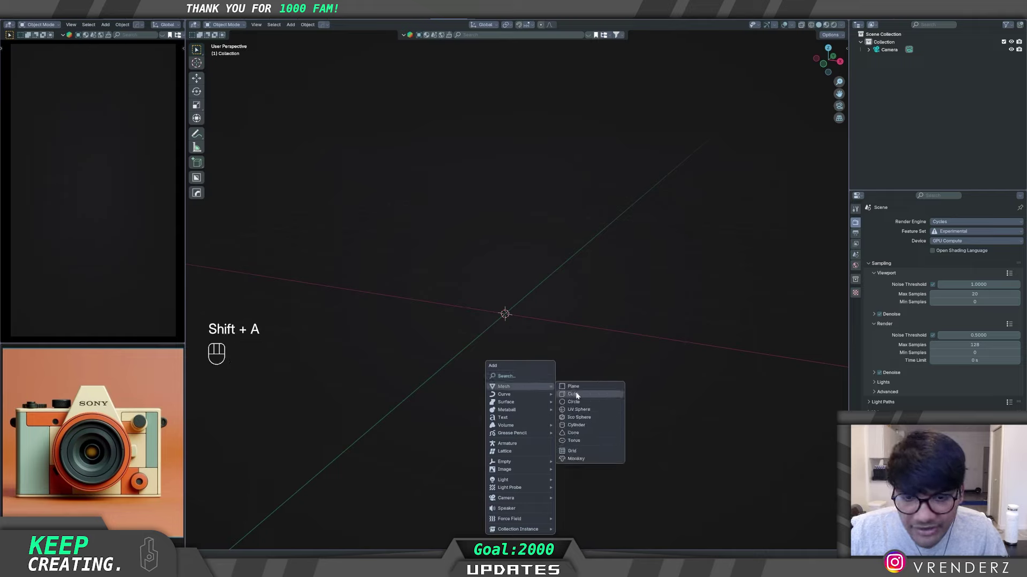
{"action": "middle_click", "coordinate": [559, 422]}
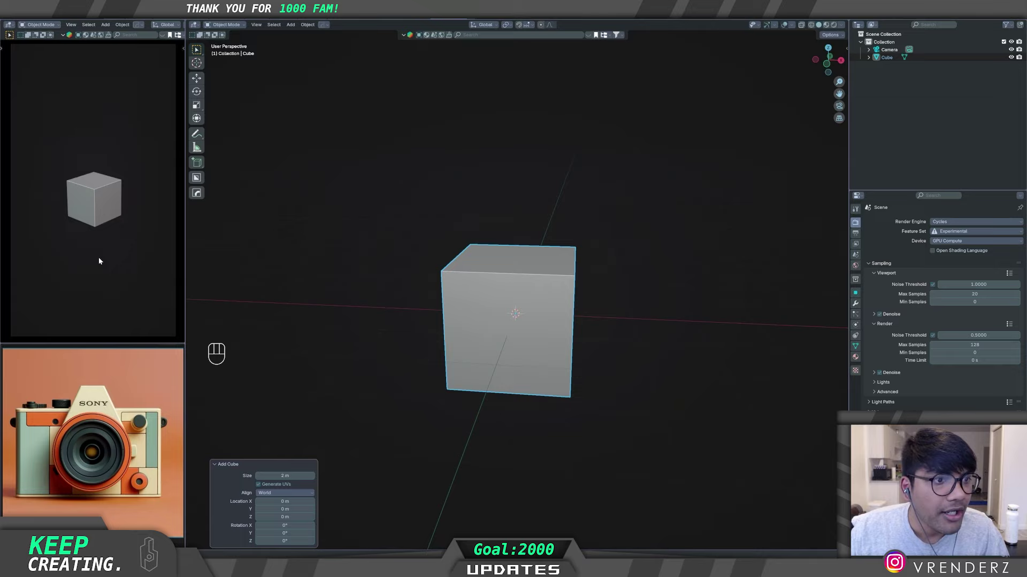
Step: Check the cube's height with a vertical (G Z) move and inspect it beside the reference
{"action": "middle_click", "coordinate": [108, 256]}
{"action": "middle_click", "coordinate": [124, 247]}
{"action": "left_click_drag", "start_coordinate": [117, 257], "coordinate": [122, 254]}
{"action": "middle_click", "coordinate": [132, 249]}
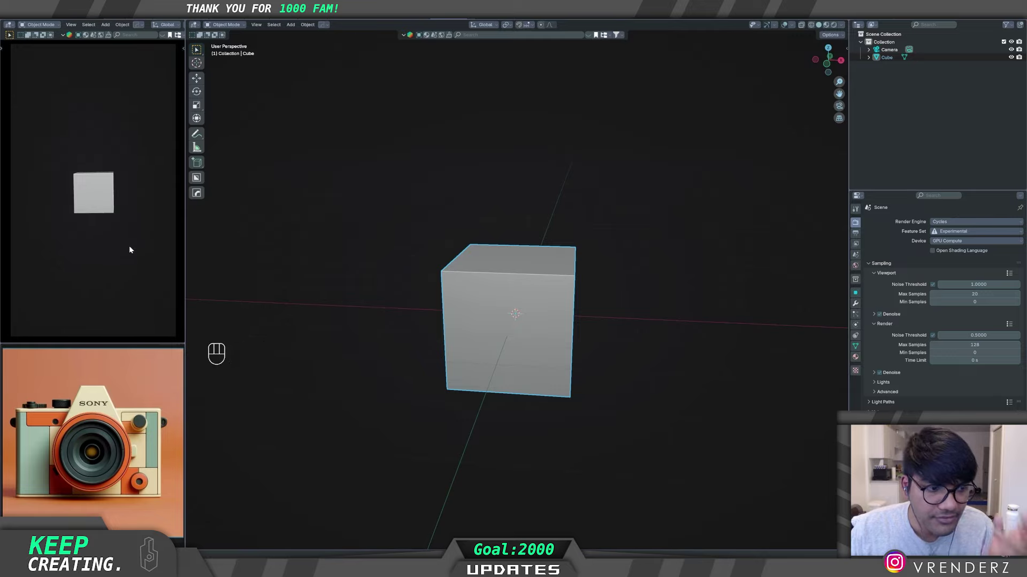
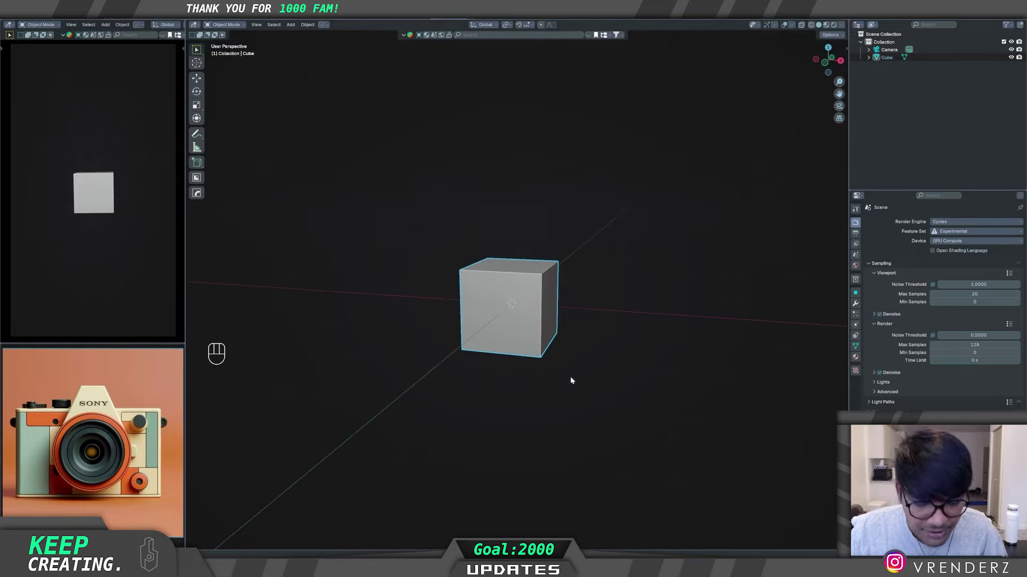
{"action": "key", "text": "g"}
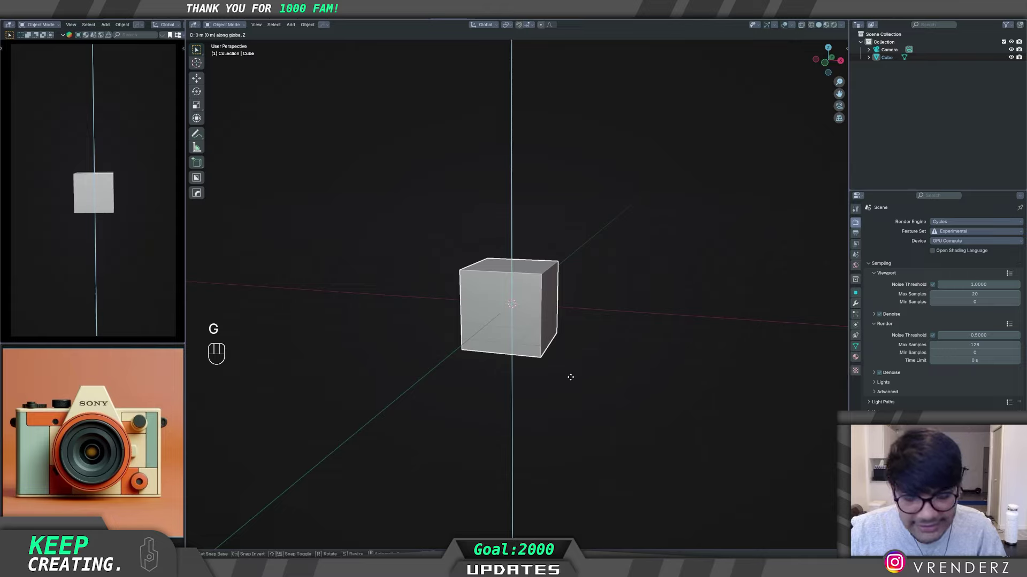
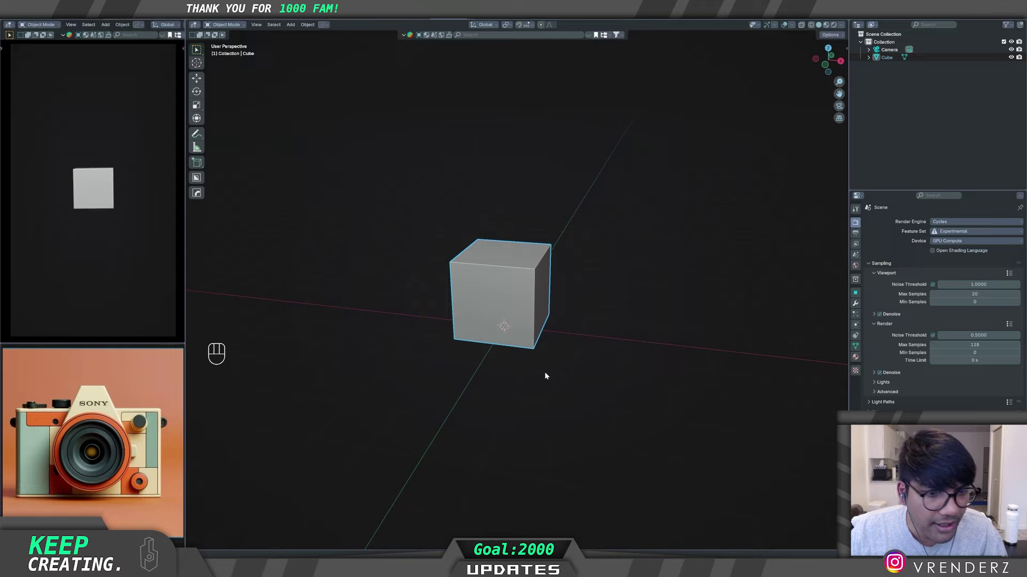
{"action": "left_click_drag", "start_coordinate": [521, 372], "coordinate": [527, 365]}
{"action": "left_click_drag", "start_coordinate": [532, 359], "coordinate": [532, 381]}
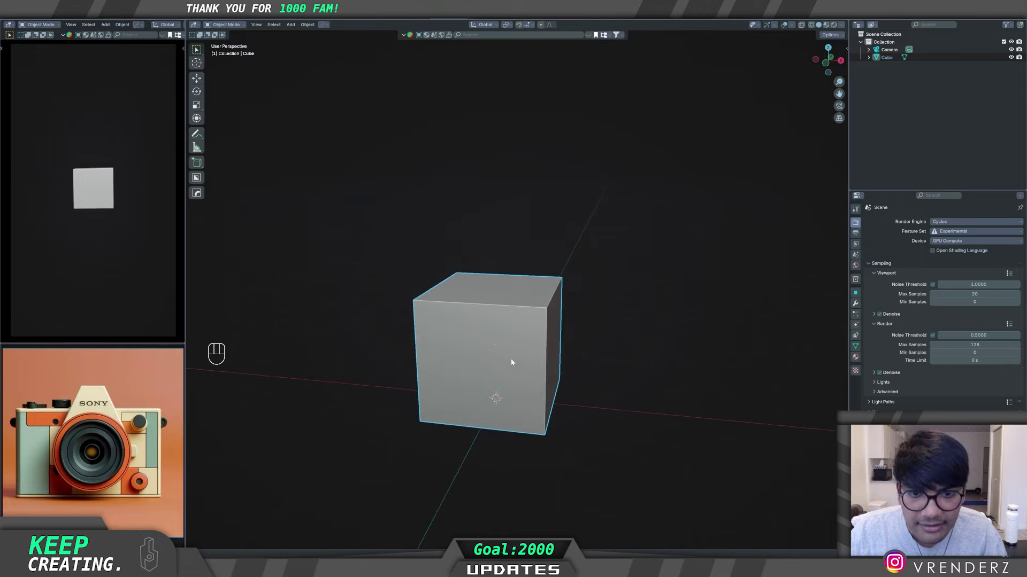
Step: Stretch the cube along X to about three times its width for the long body block
{"action": "key", "text": "Tab"}
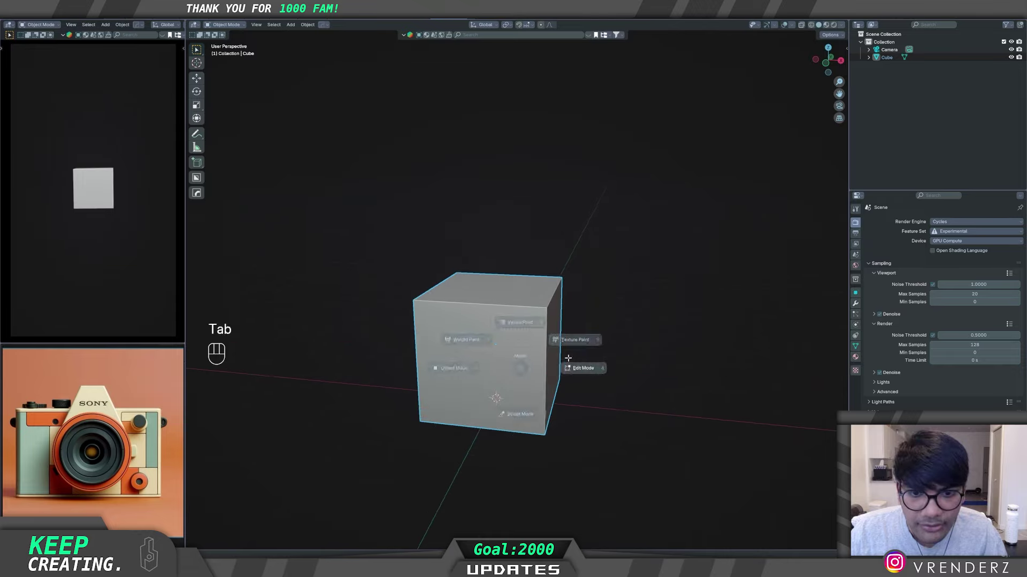
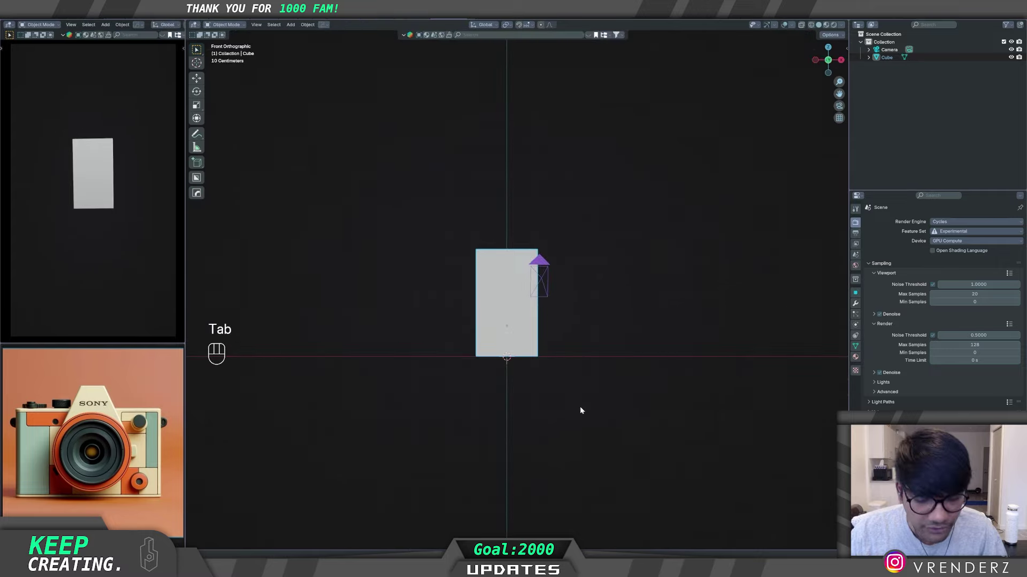
{"action": "key", "text": "s"}
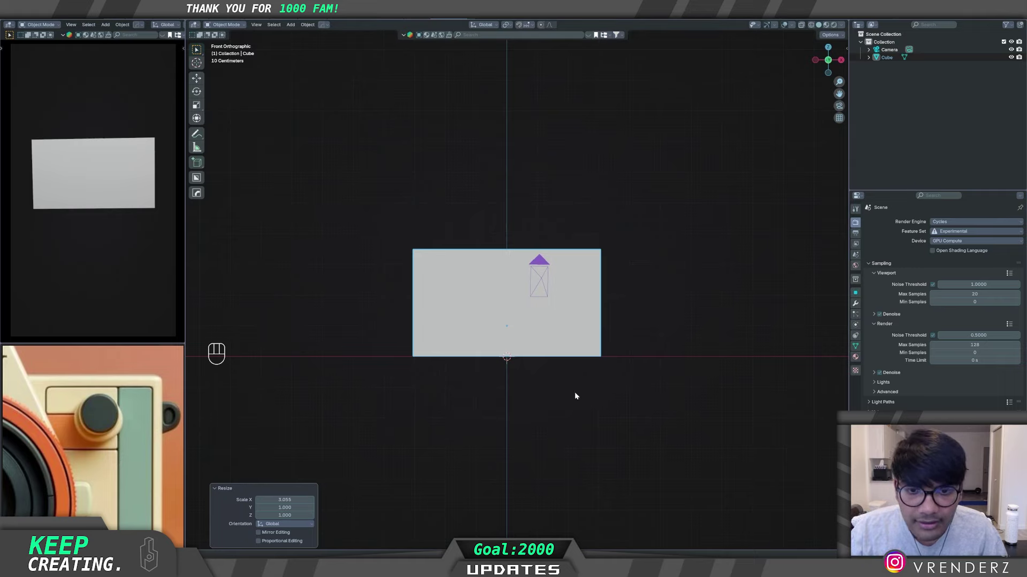
{"action": "middle_click", "coordinate": [549, 419]}
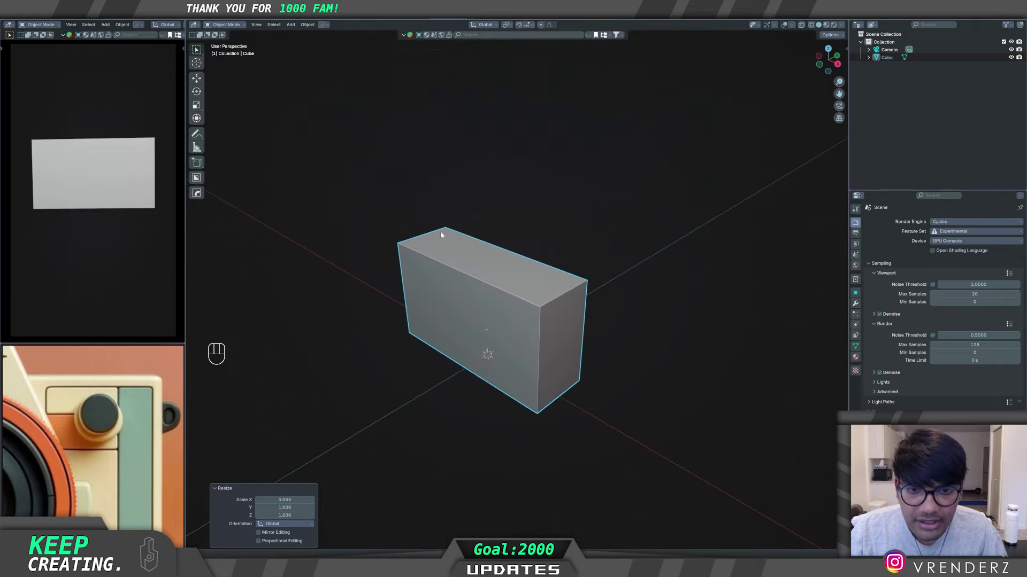
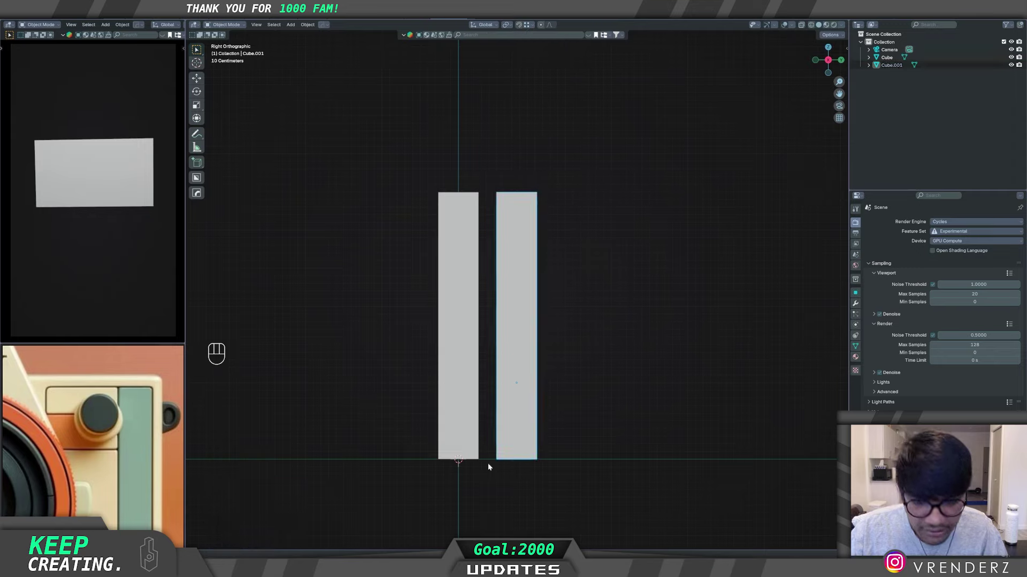
Step: Slide the duplicate Cube.001 along Y and inspect and select both blocks
{"action": "key", "text": "g"}
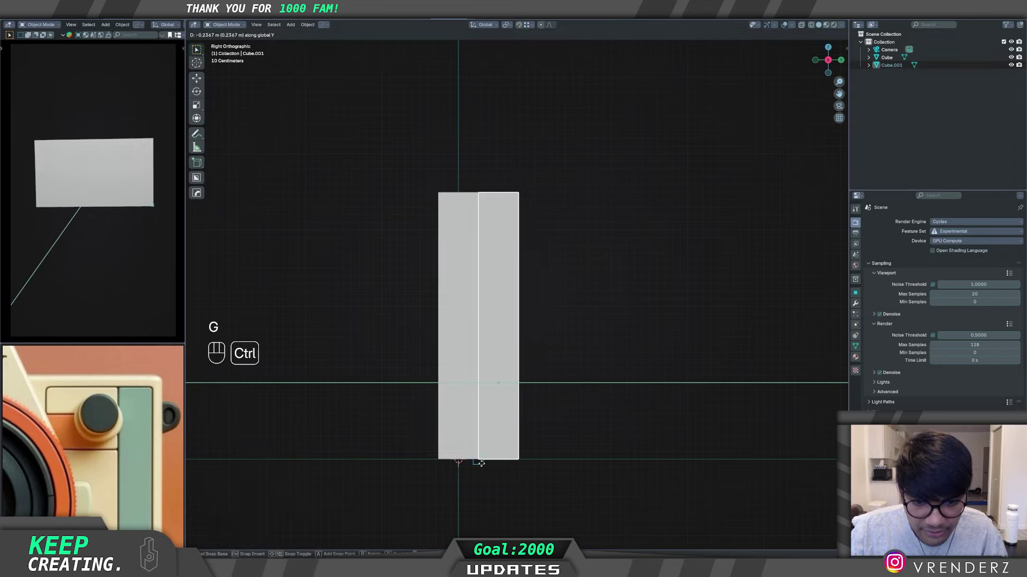
{"action": "left_click_drag", "start_coordinate": [512, 328], "coordinate": [536, 358]}
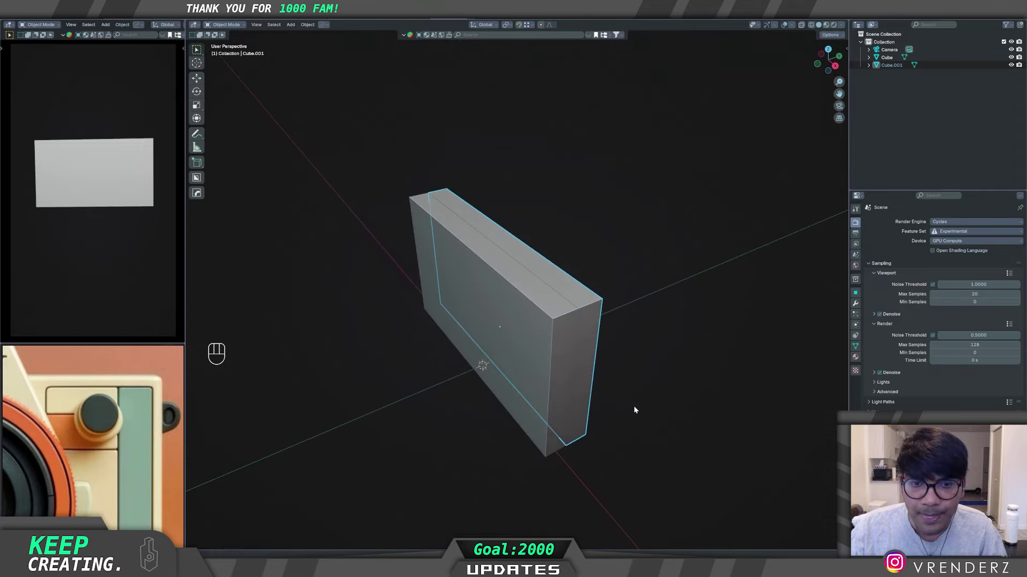
{"action": "left_click_drag", "start_coordinate": [579, 395], "coordinate": [559, 381]}
{"action": "left_click", "coordinate": [568, 337]}
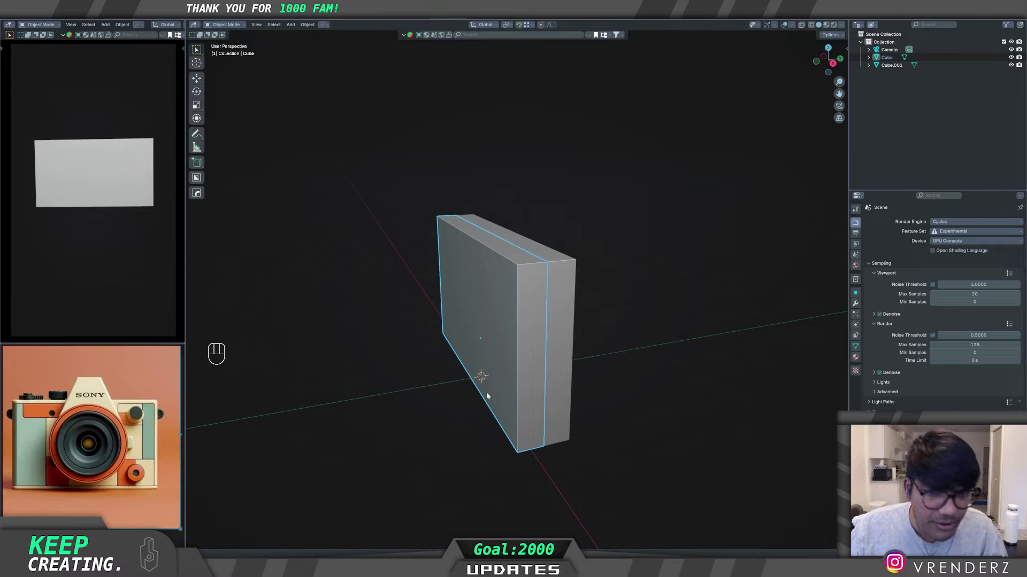
{"action": "left_click_drag", "start_coordinate": [498, 403], "coordinate": [515, 405]}
{"action": "middle_click", "coordinate": [520, 424]}
{"action": "middle_click", "coordinate": [506, 406]}
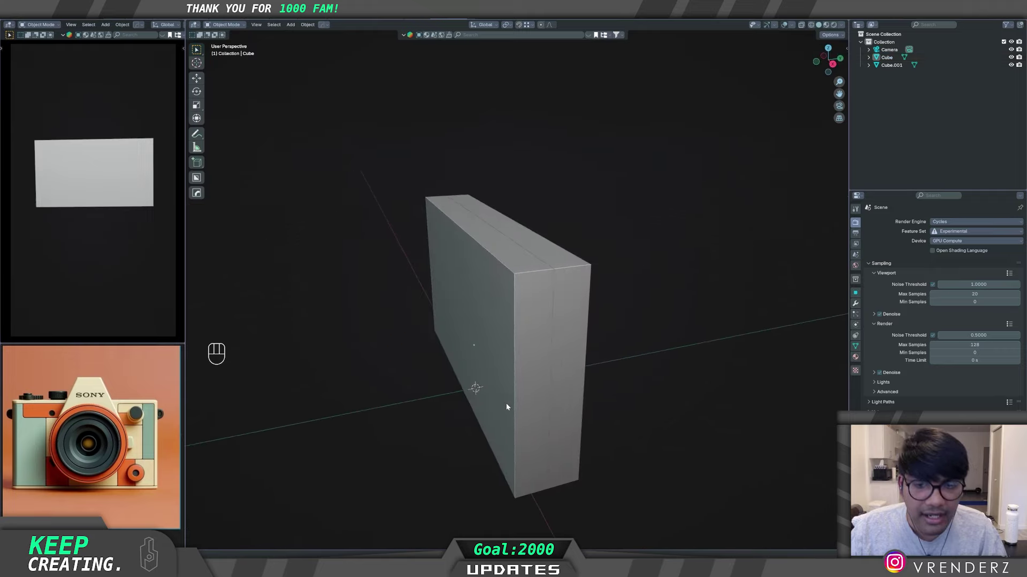
{"action": "left_click", "coordinate": [582, 379]}
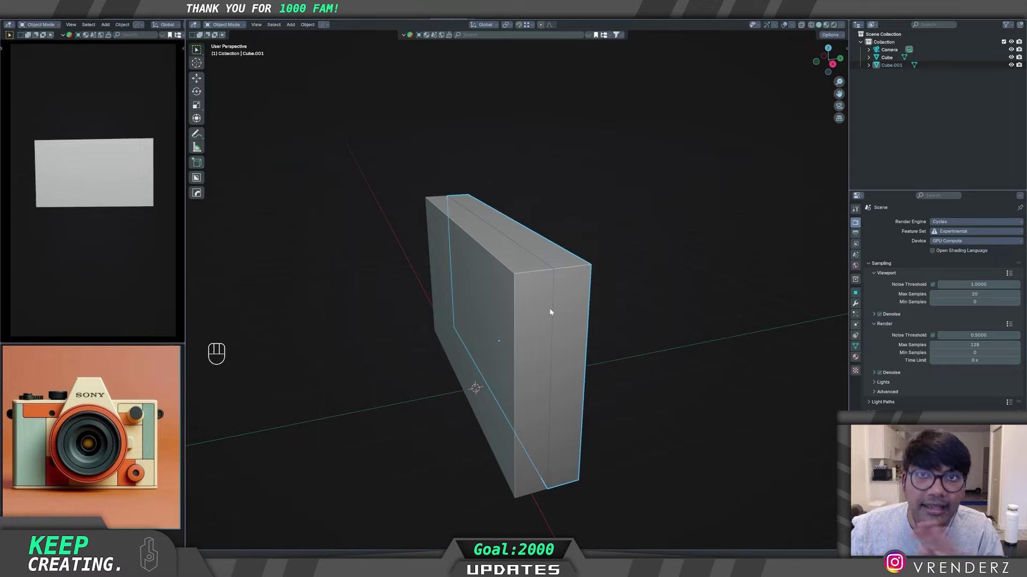
{"action": "left_click", "coordinate": [572, 326]}
Step: Remove the duplicate via delete and a run of undos, leaving a single body block
{"action": "key", "text": "Delete"}
{"action": "key", "text": "ctrl+z"}
{"action": "key", "text": "ctrl+z"}
{"action": "key", "text": "ctrl+z"}
{"action": "key", "text": "ctrl+z"}
{"action": "key", "text": "ctrl+z"}
{"action": "key", "text": "ctrl+z"}
{"action": "key", "text": "ctrl+z"}
{"action": "key", "text": "ctrl+z"}
{"action": "key", "text": "ctrl+z"}
{"action": "key", "text": "ctrl+z"}
{"action": "key", "text": "ctrl+z"}
{"action": "key", "text": "ctrl+z"}
{"action": "key", "text": "ctrl+z"}
{"action": "key", "text": "ctrl+z"}
{"action": "key", "text": "ctrl+z"}
{"action": "key", "text": "ctrl+z"}
{"action": "key", "text": "ctrl+z"}
{"action": "key", "text": "ctrl+z"}
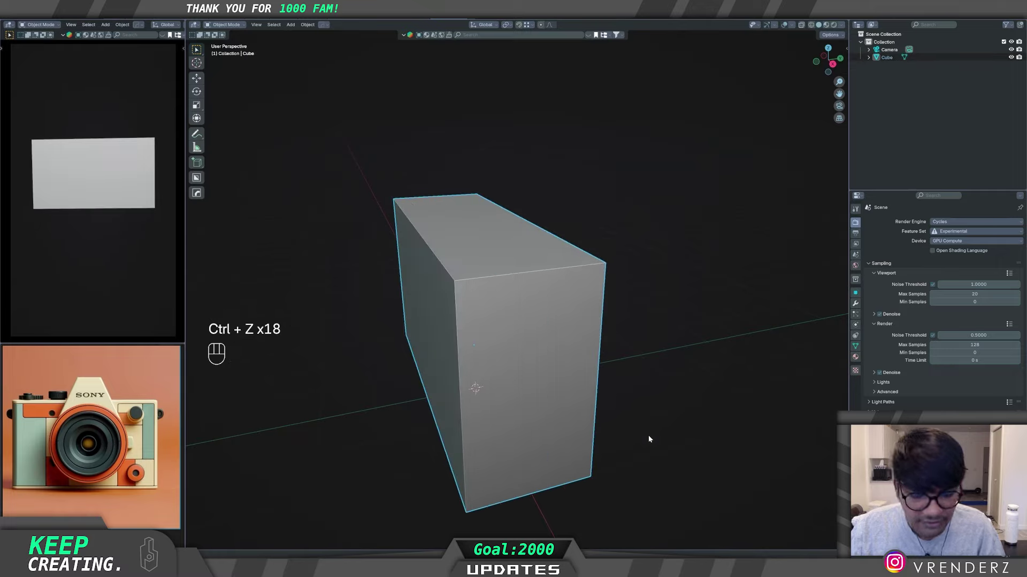
Step: Rescale the body block's depth along Y to about 1.13 times its original thickness
{"action": "key", "text": "s"}
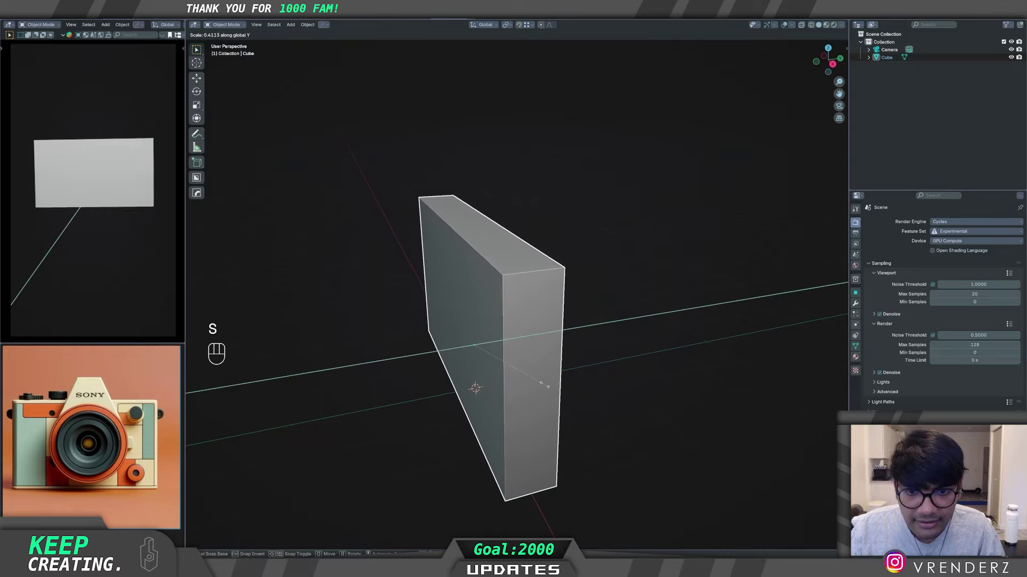
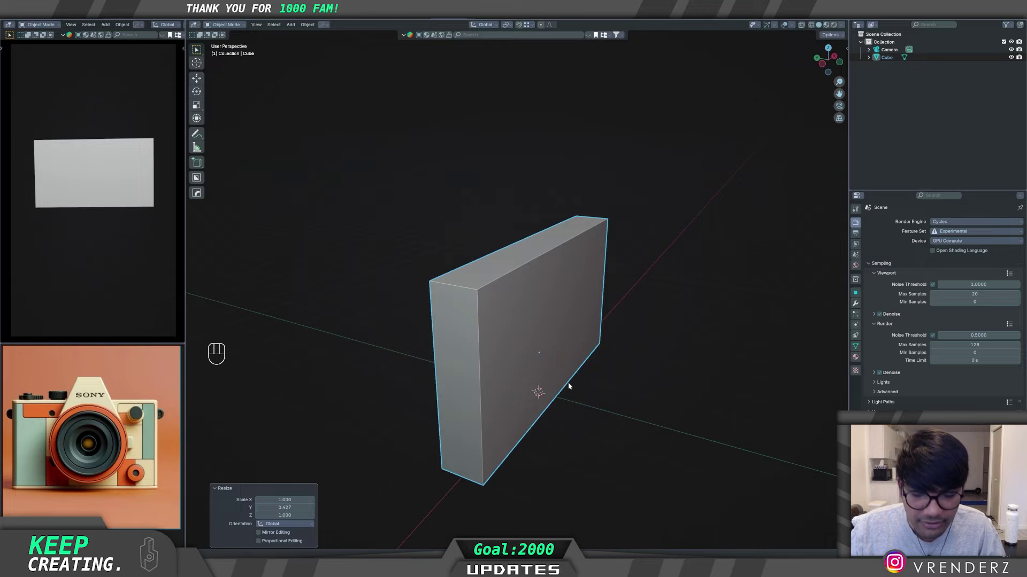
{"action": "key", "text": "s"}
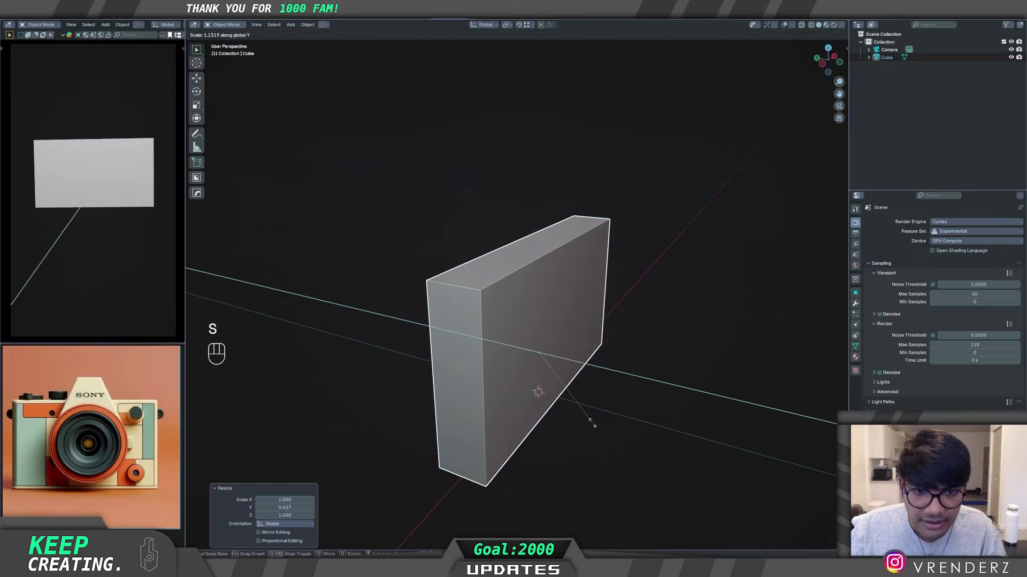
{"action": "left_click_drag", "start_coordinate": [601, 410], "coordinate": [546, 400]}
{"action": "left_click_drag", "start_coordinate": [528, 384], "coordinate": [532, 381]}
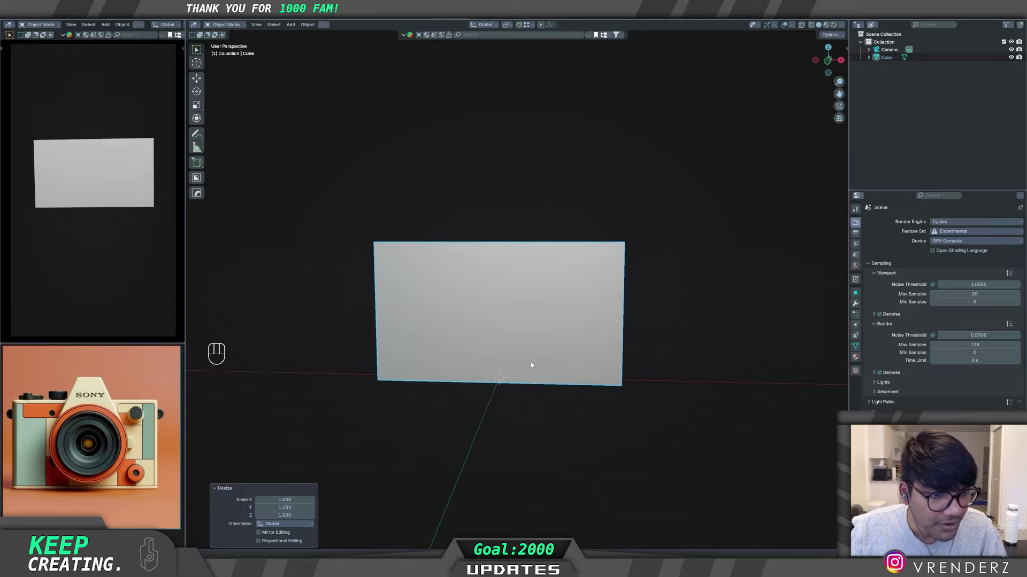
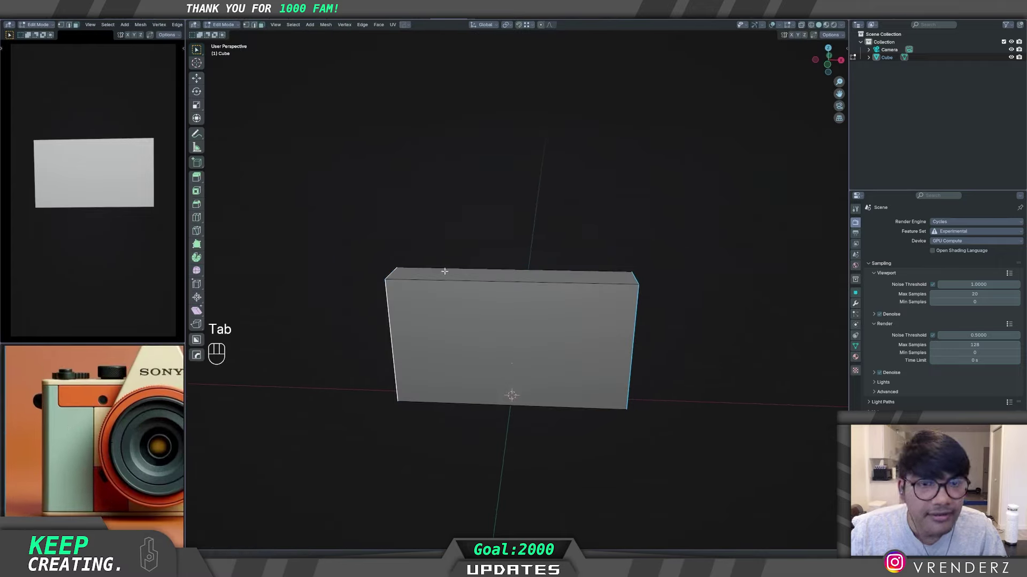
Step: Add an edge loop near the side, apply All Transforms, and start a ~0.315 m many-segment side bevel
{"action": "key", "text": "ctrl+r"}
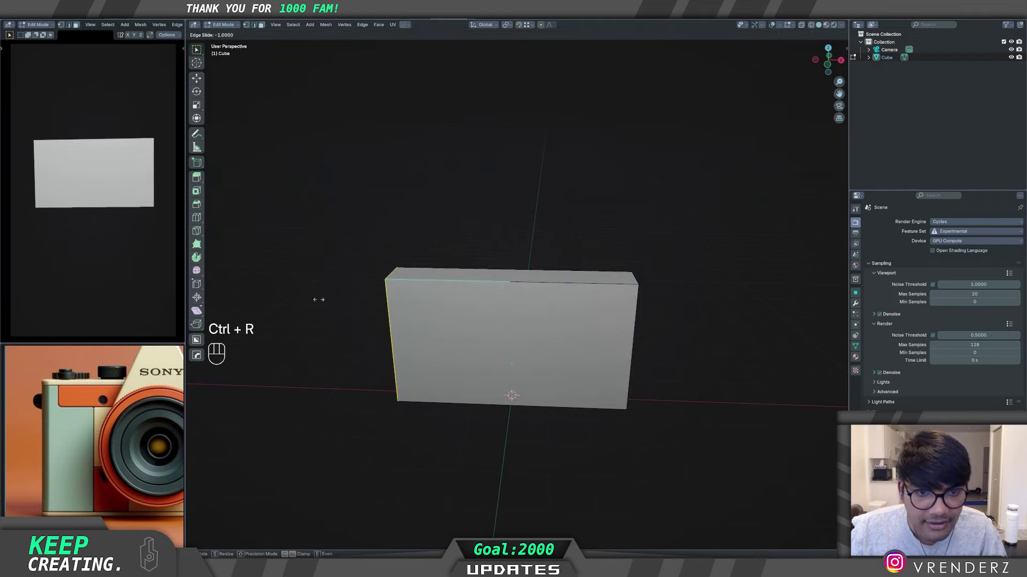
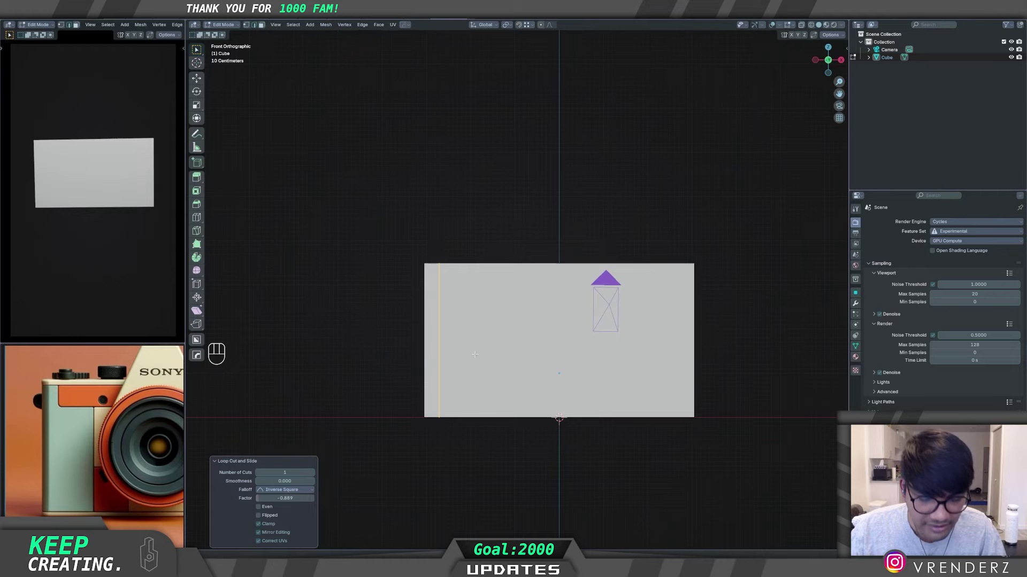
{"action": "key", "text": "g"}
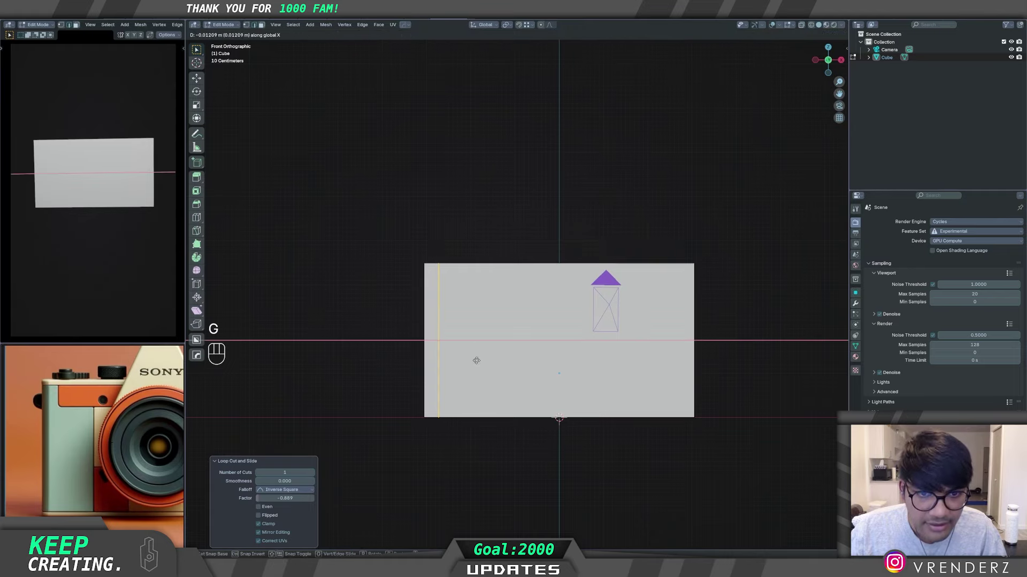
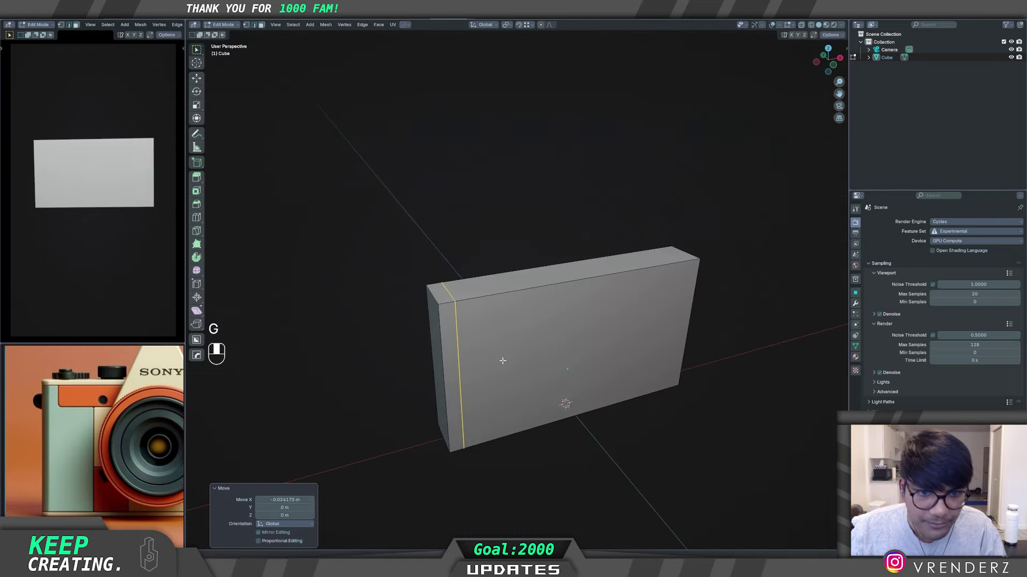
{"action": "key", "text": "Tab"}
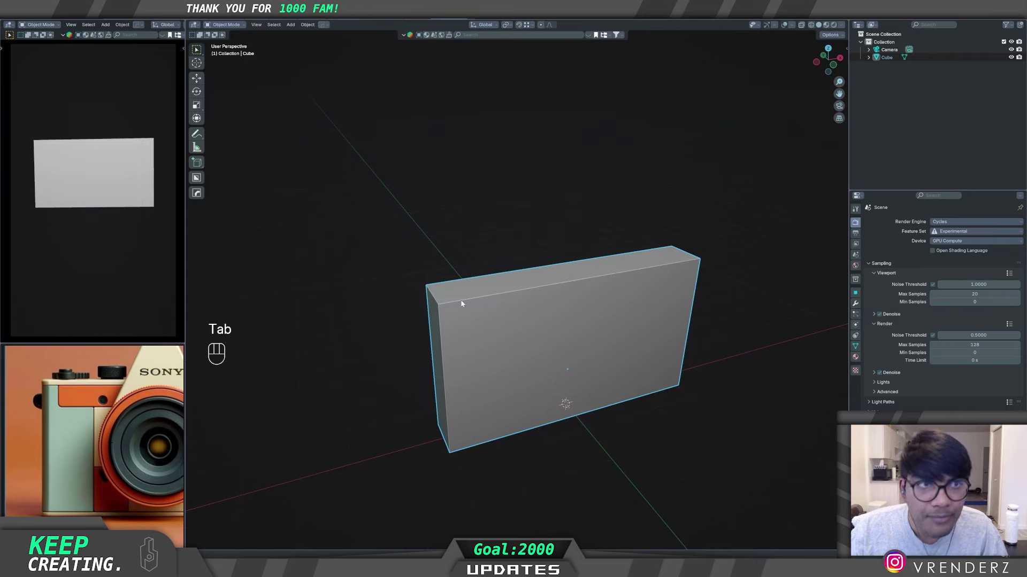
{"action": "left_click_drag", "start_coordinate": [310, 27], "coordinate": [413, 88]}
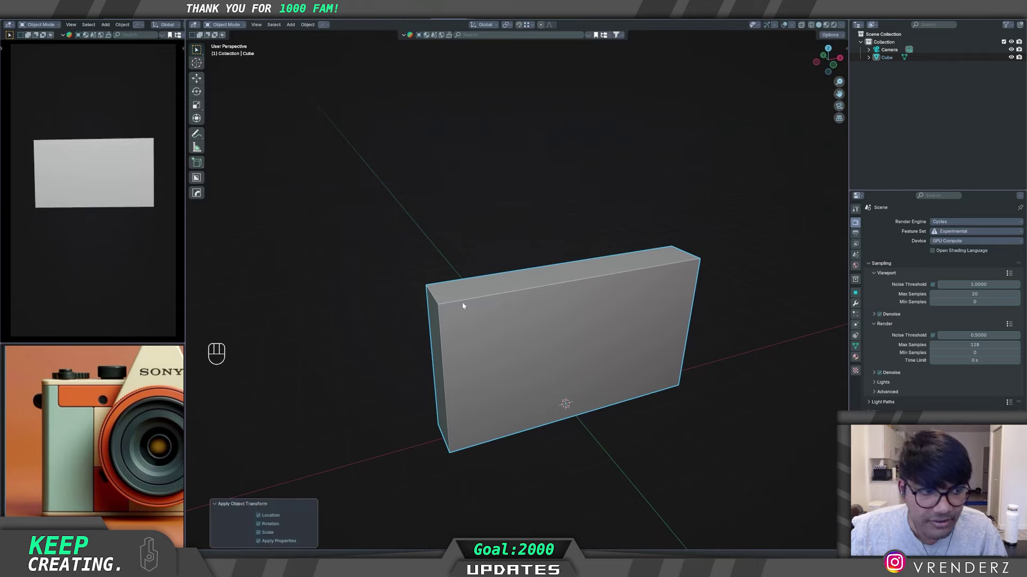
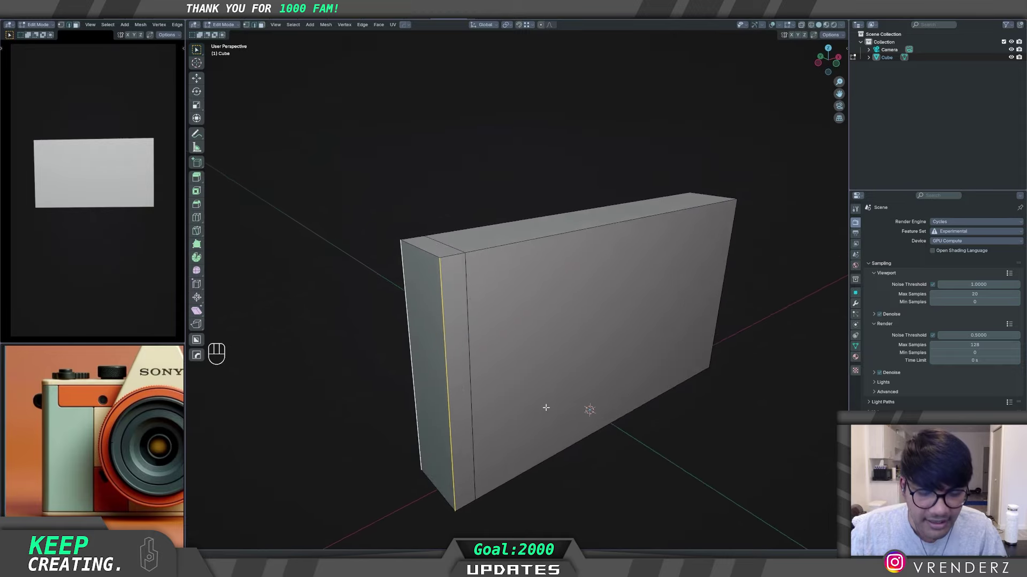
{"action": "key", "text": "ctrl+b"}
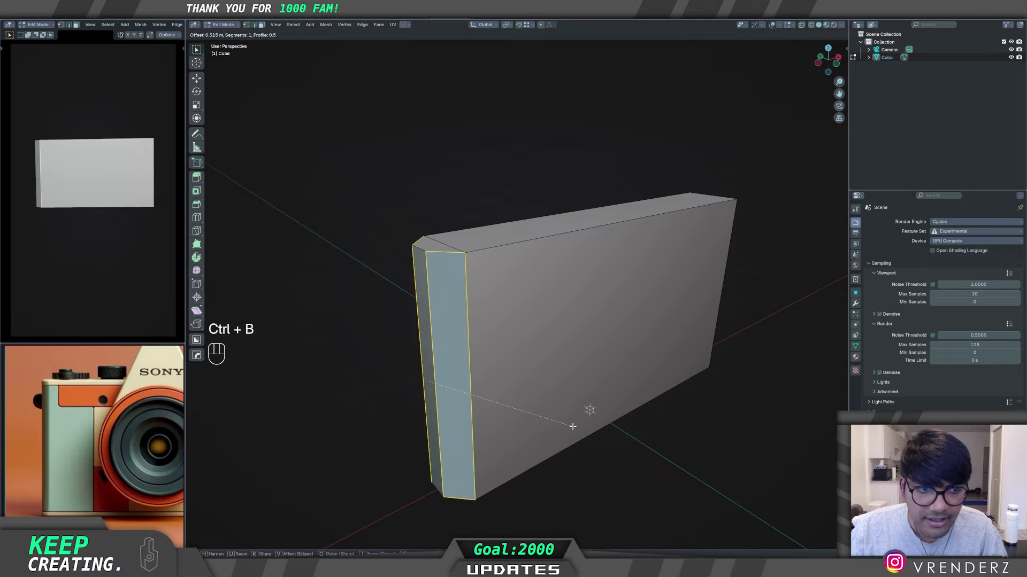
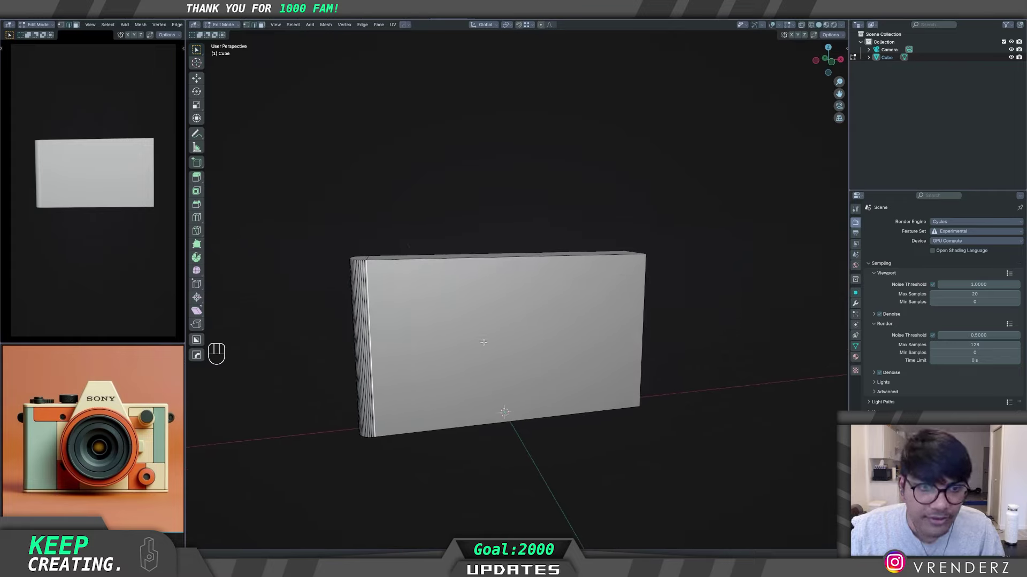
Step: Return to object mode and orbit to look down on the bevelled body block
{"action": "key", "text": "Tab"}
{"action": "left_click_drag", "start_coordinate": [527, 378], "coordinate": [529, 381]}
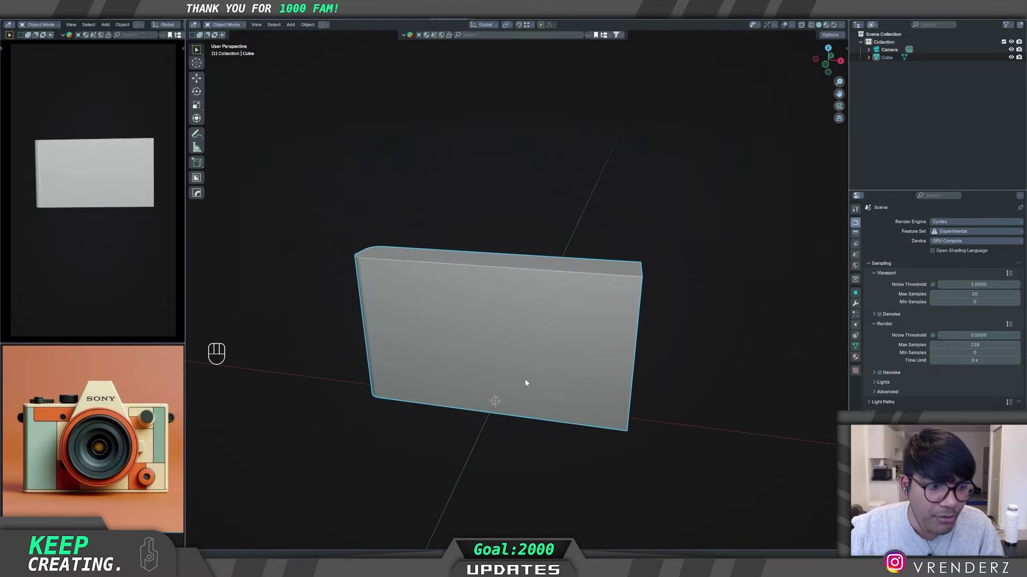
{"action": "middle_click", "coordinate": [529, 372]}
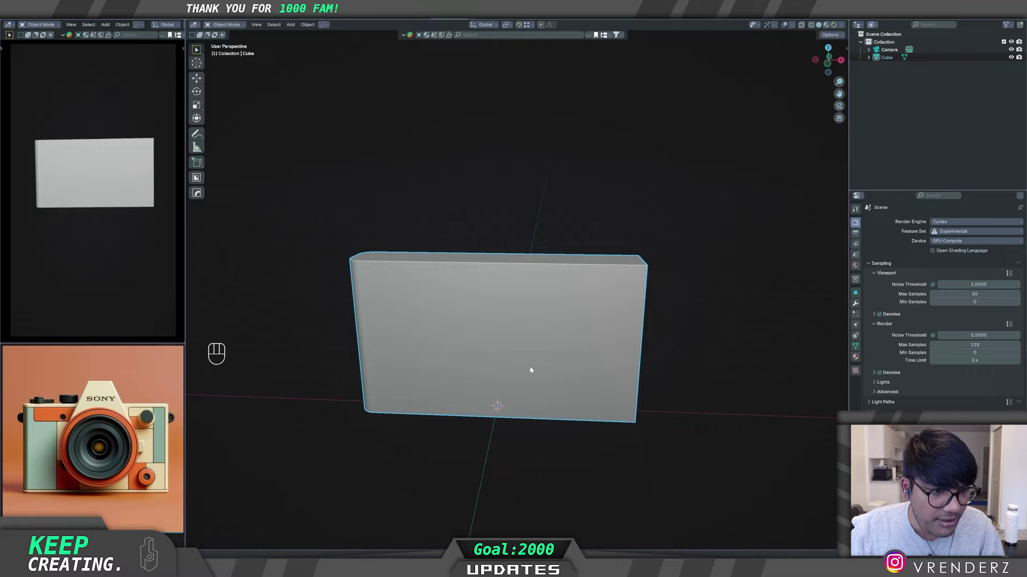
{"action": "left_click_drag", "start_coordinate": [529, 364], "coordinate": [462, 371]}
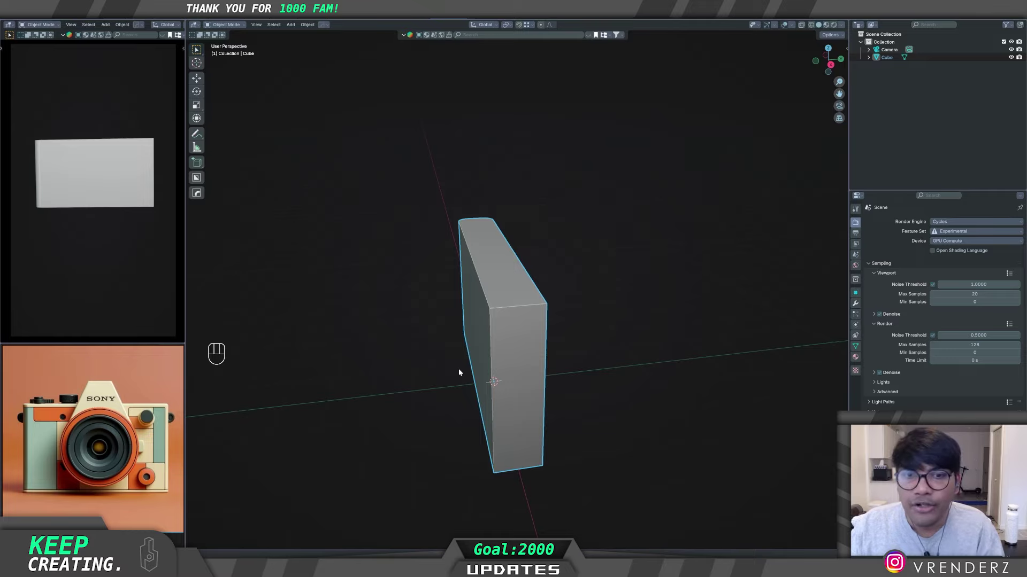
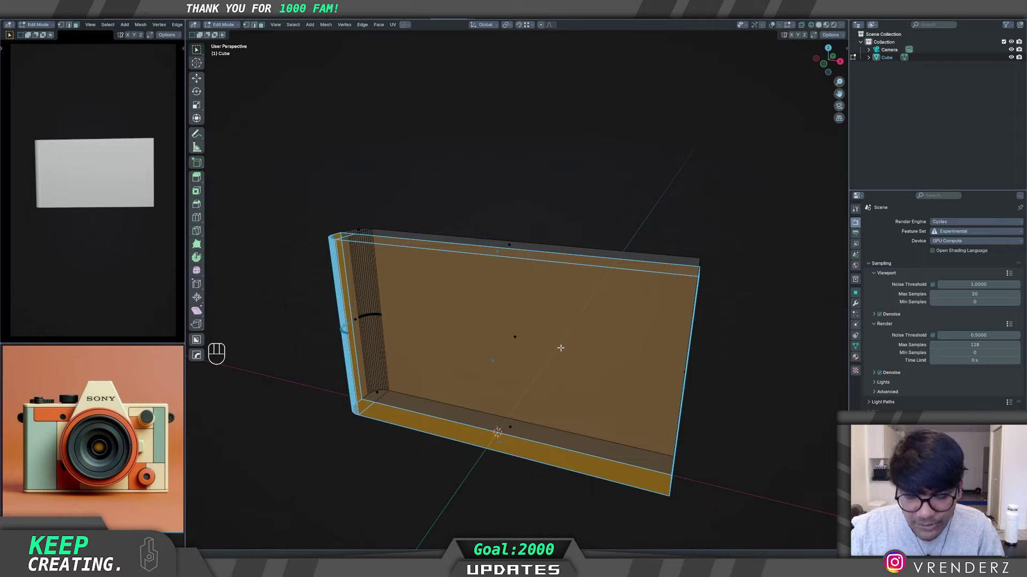
Step: Separate the selected faces into Cube.001 and isolate the body by hiding the others
{"action": "key", "text": "p"}
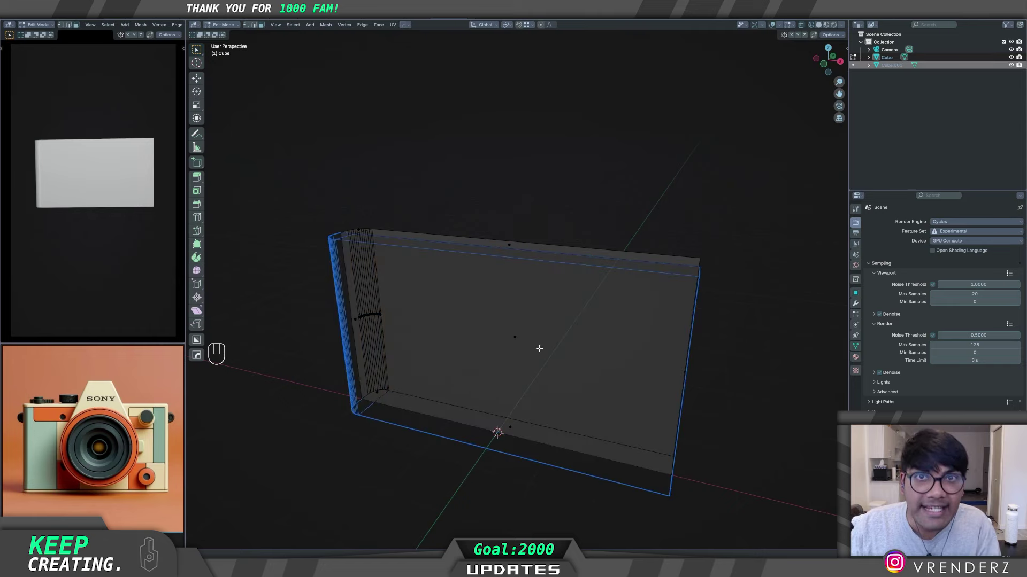
{"action": "key", "text": "Tab"}
{"action": "key", "text": "z"}
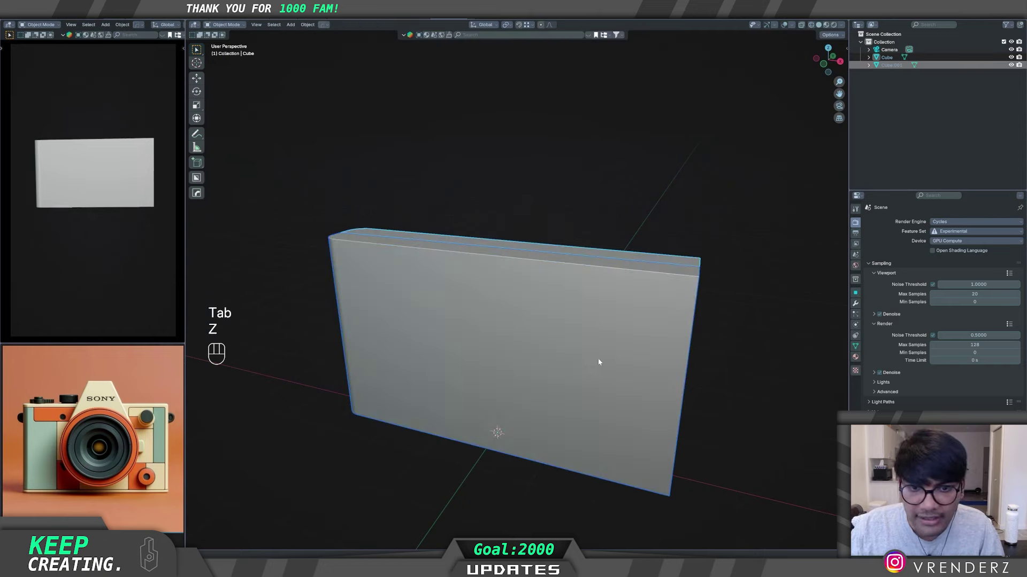
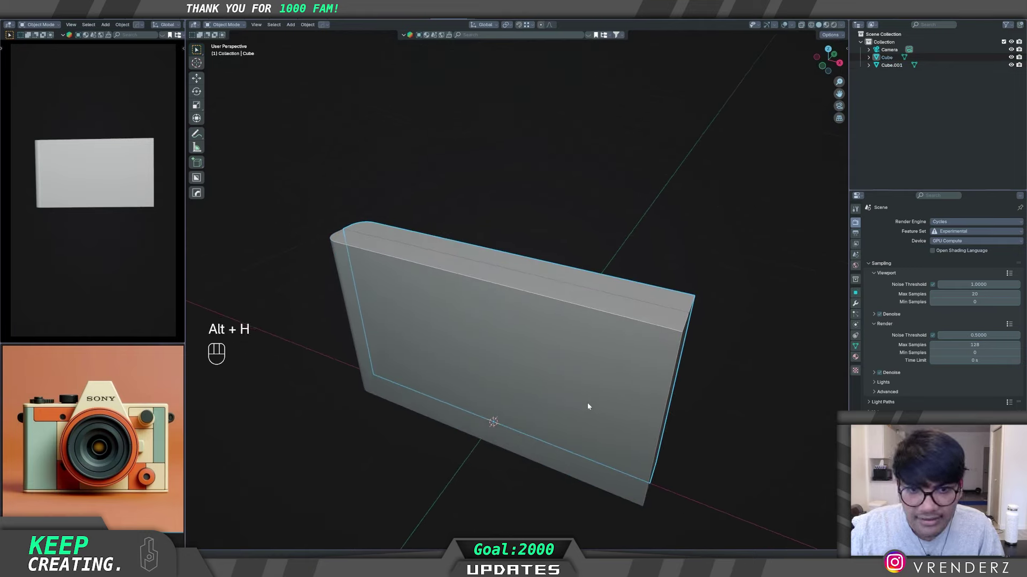
{"action": "key", "text": "alt+h"}
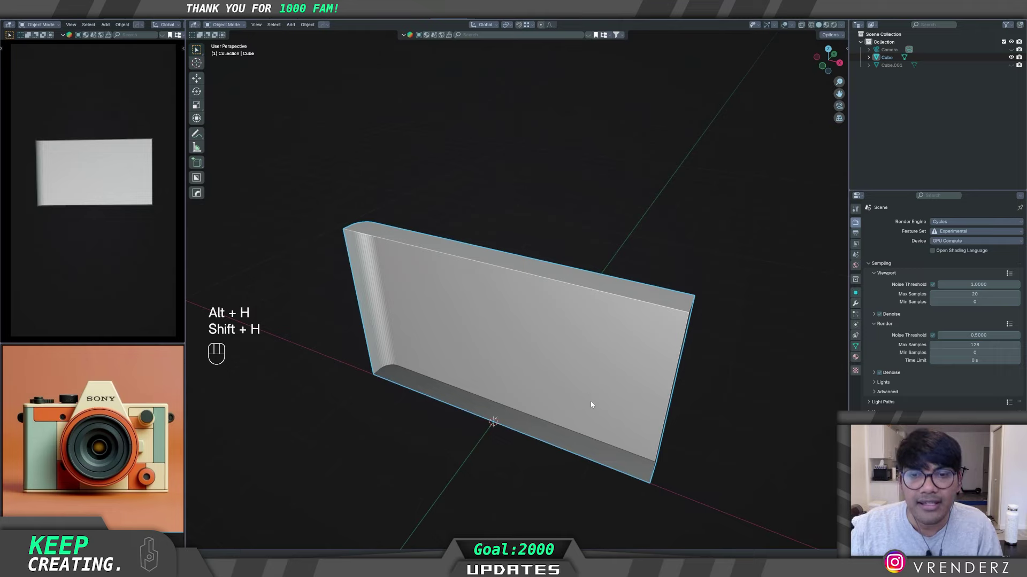
{"action": "middle_click", "coordinate": [583, 382]}
{"action": "middle_click", "coordinate": [576, 382]}
Step: Briefly edit the body to select its broad front face, then return to object mode
{"action": "key", "text": "Tab"}
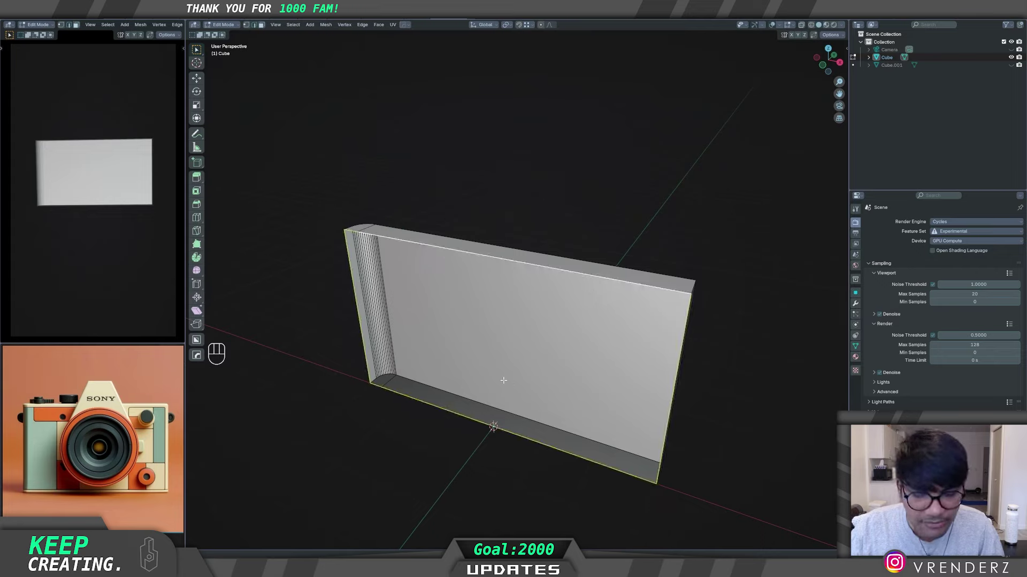
{"action": "key", "text": "f"}
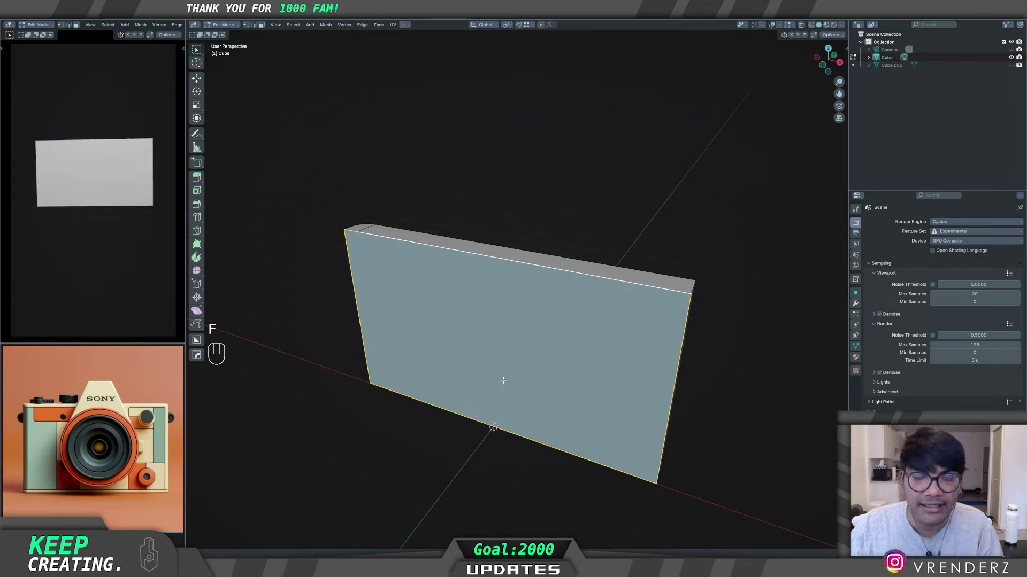
{"action": "key", "text": "Tab"}
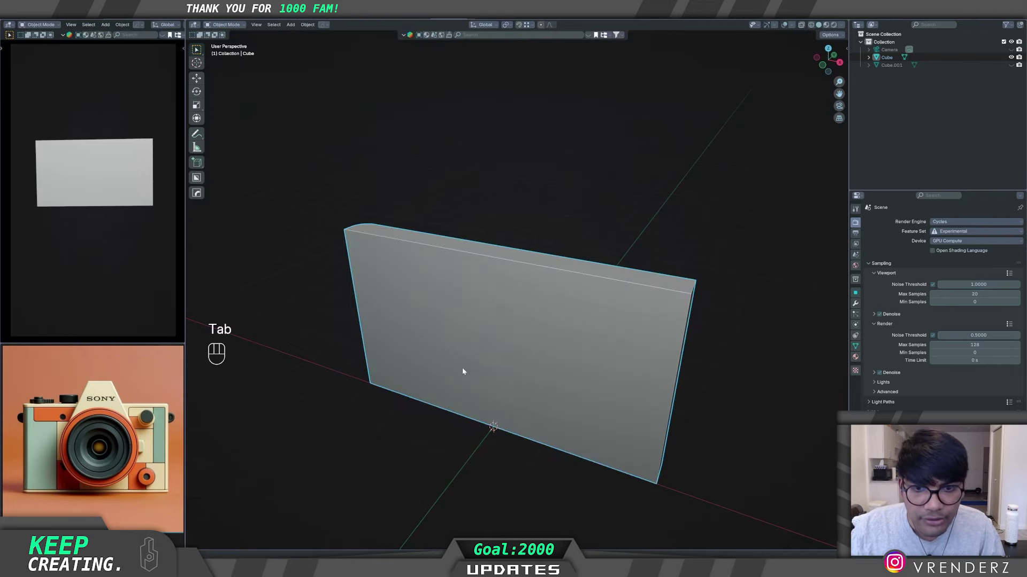
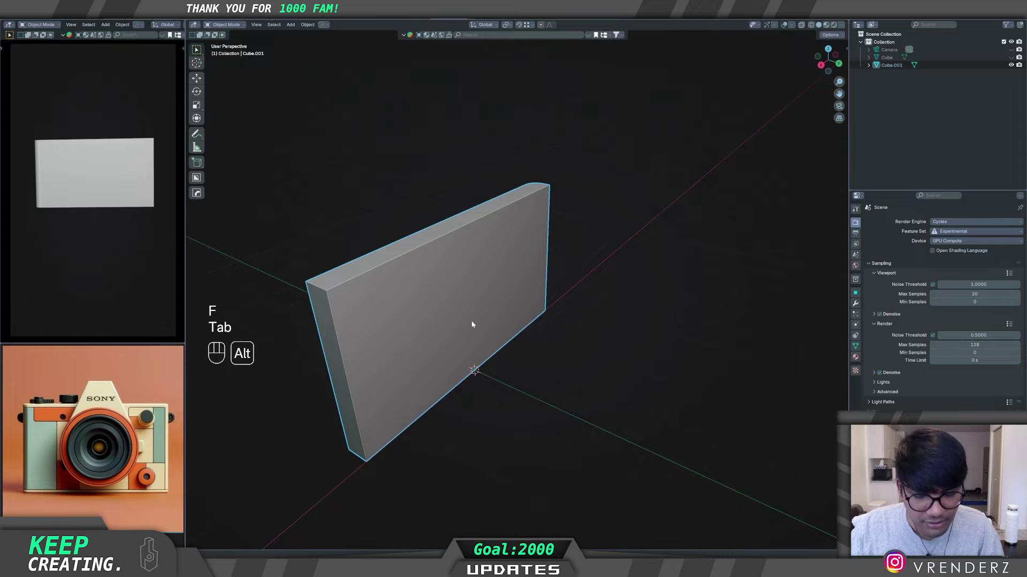
Step: Unhide all objects, view the body from an angle, and activate the BoxCutter tool (Alt+W)
{"action": "key", "text": "alt+h"}
{"action": "middle_click", "coordinate": [503, 369]}
{"action": "left_click_drag", "start_coordinate": [601, 424], "coordinate": [605, 381]}
{"action": "middle_click", "coordinate": [542, 385]}
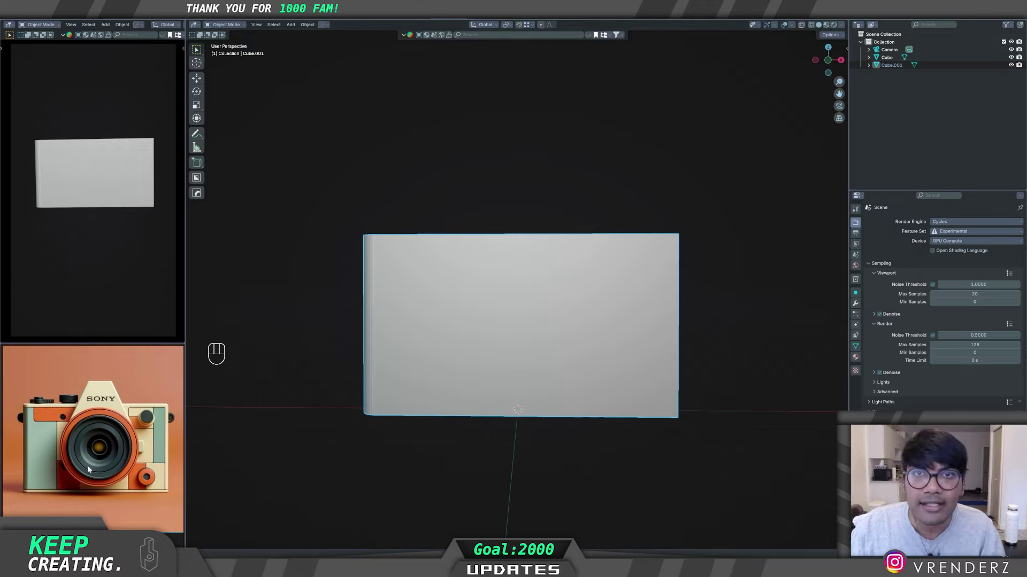
{"action": "left_click_drag", "start_coordinate": [569, 398], "coordinate": [565, 411]}
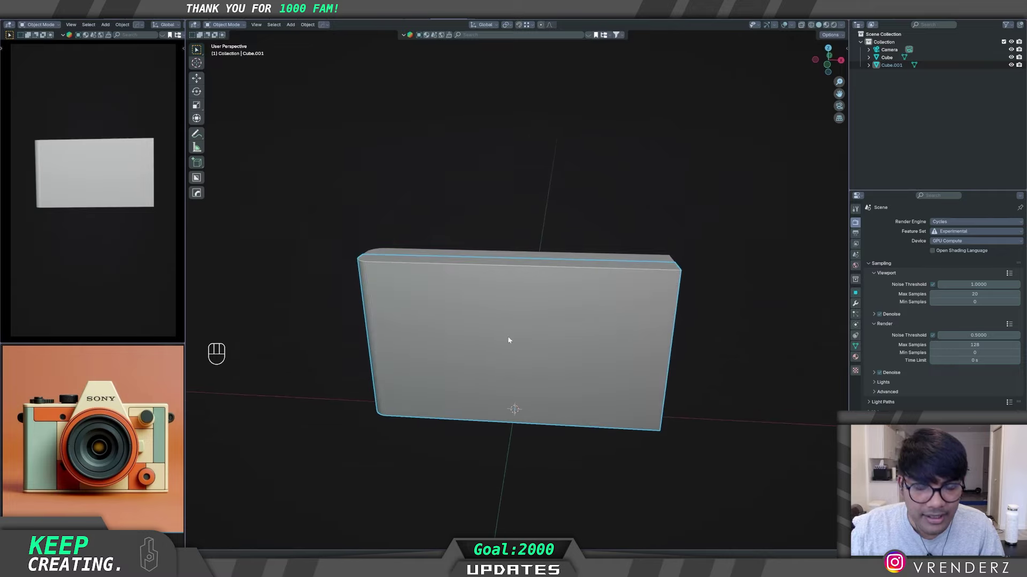
{"action": "key", "text": "alt+w"}
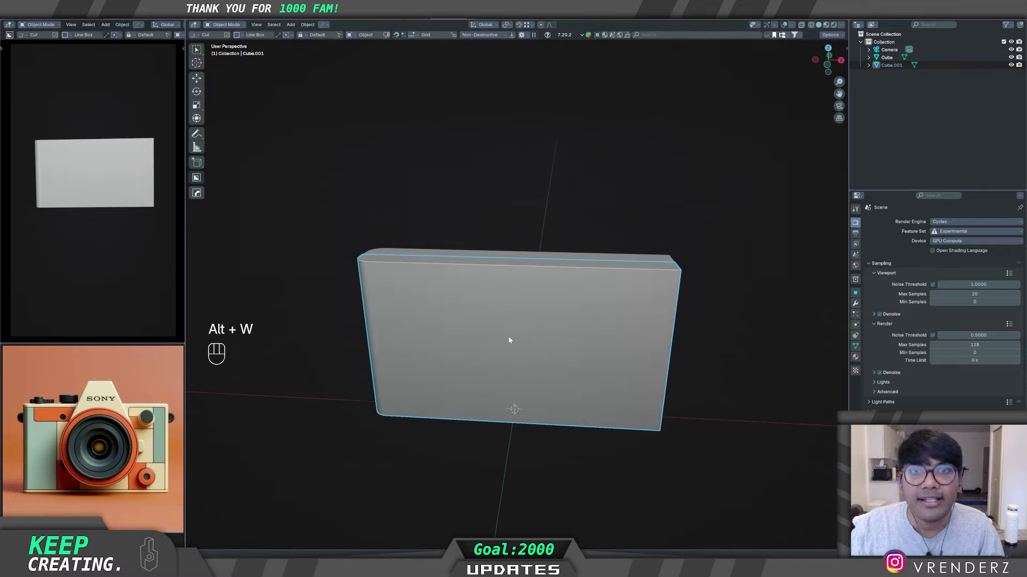
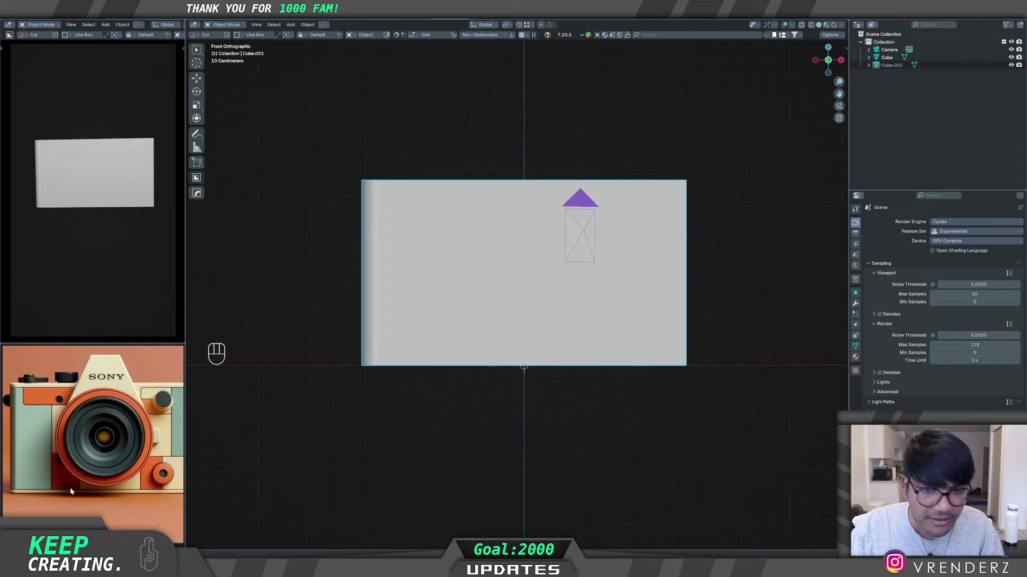
Step: Bring up the BoxCutter cutter options for Cube.001 from the front view
{"action": "key", "text": "d"}
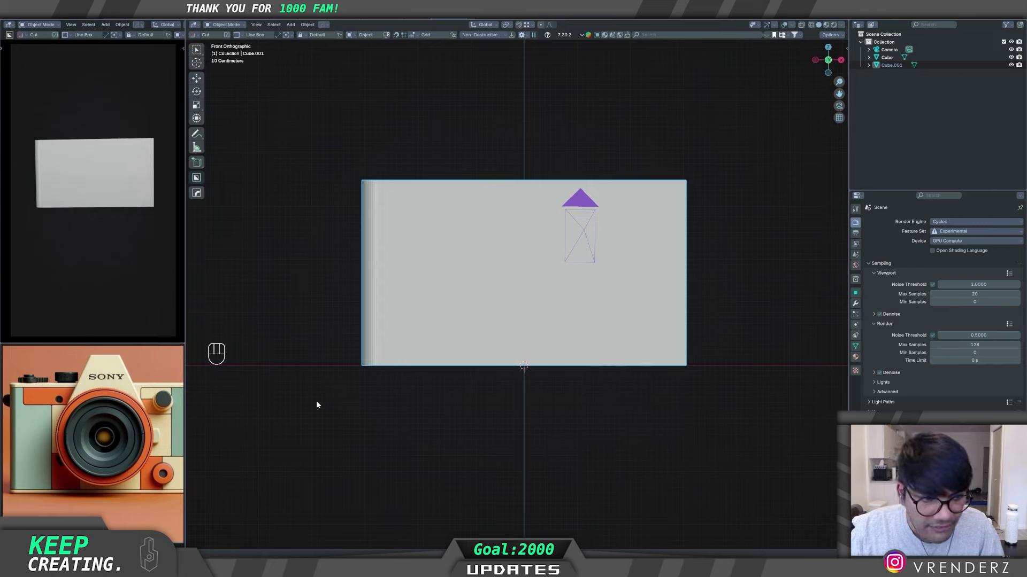
{"action": "left_click", "coordinate": [330, 401]}
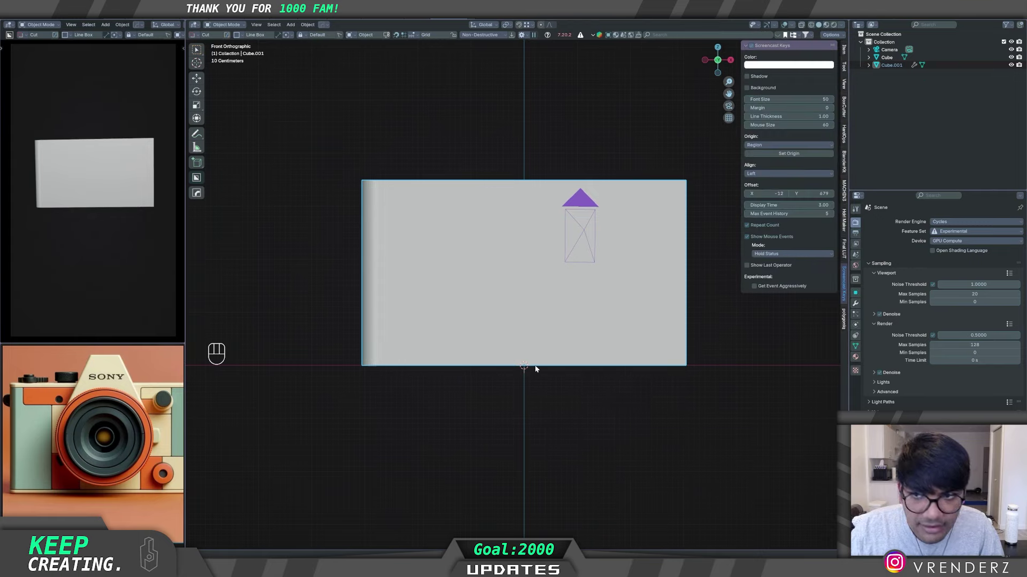
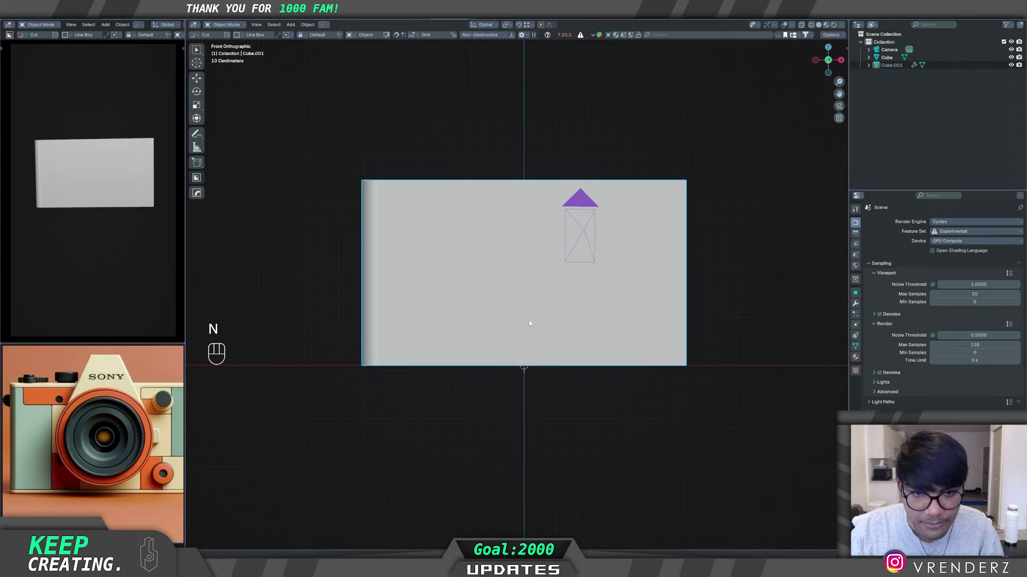
{"action": "key", "text": "d"}
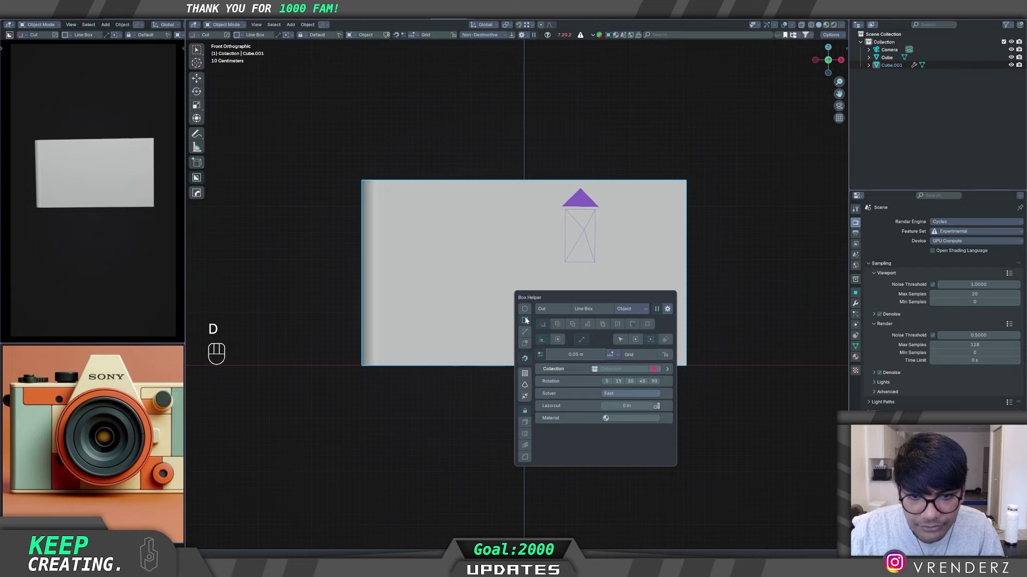
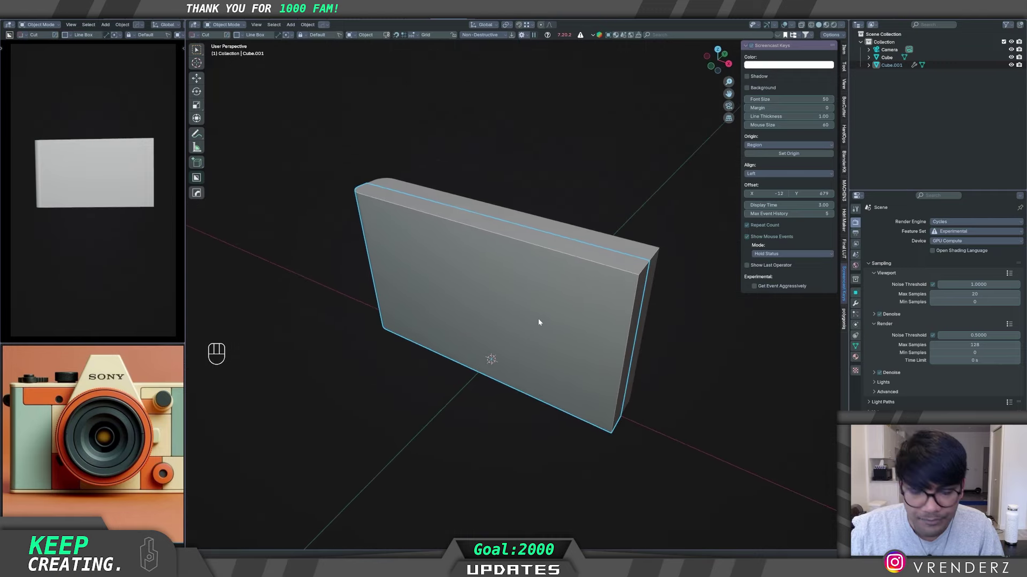
{"action": "key", "text": "alt+w"}
{"action": "key", "text": "alt+w"}
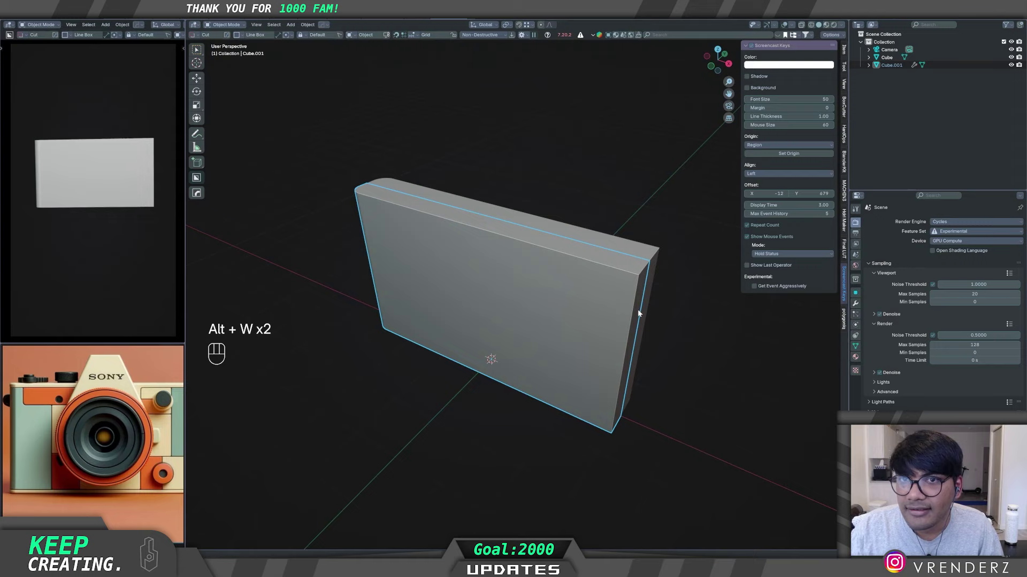
{"action": "key", "text": "alt+w"}
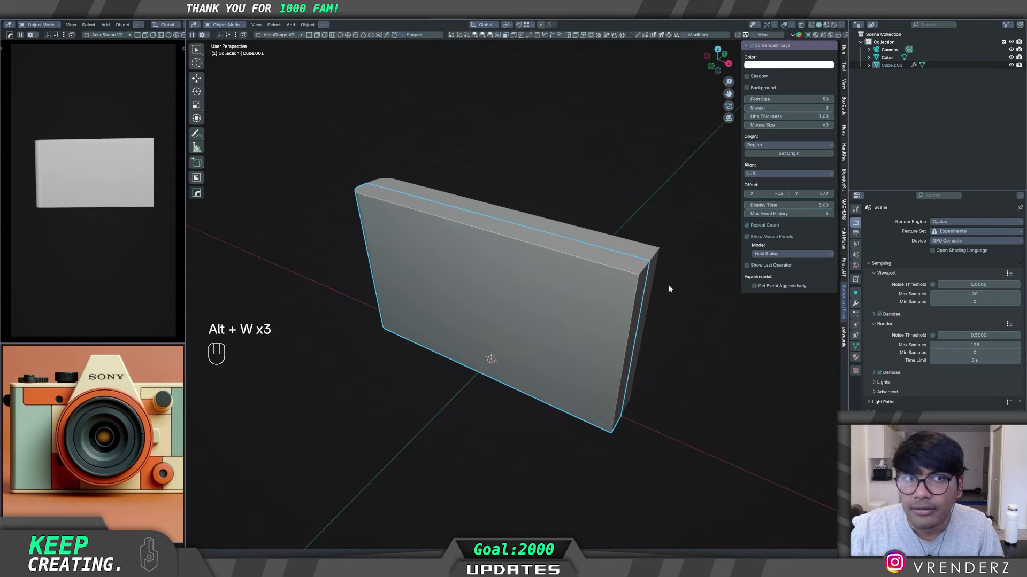
{"action": "key", "text": "alt+w"}
{"action": "key", "text": "n"}
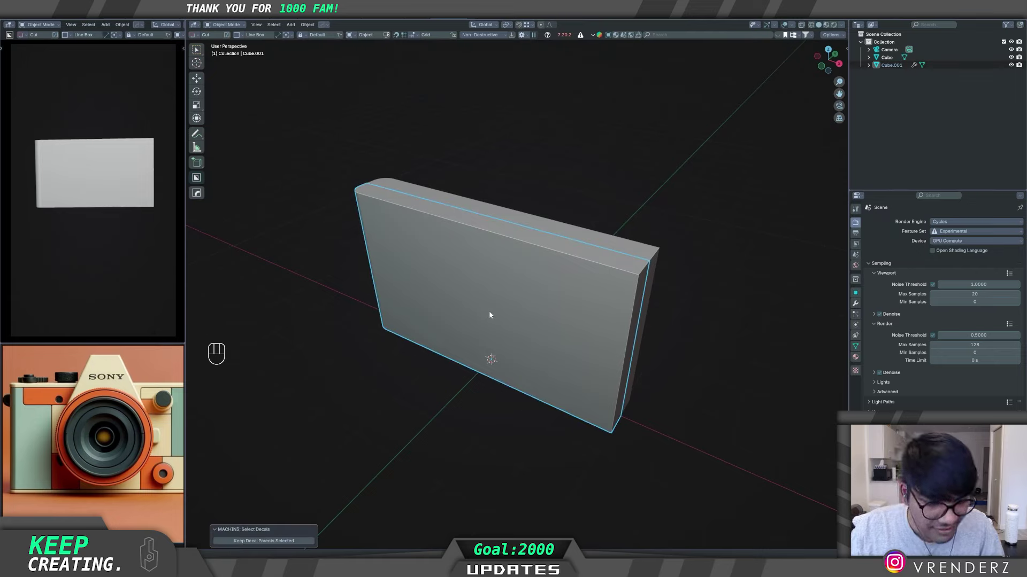
{"action": "key", "text": "d"}
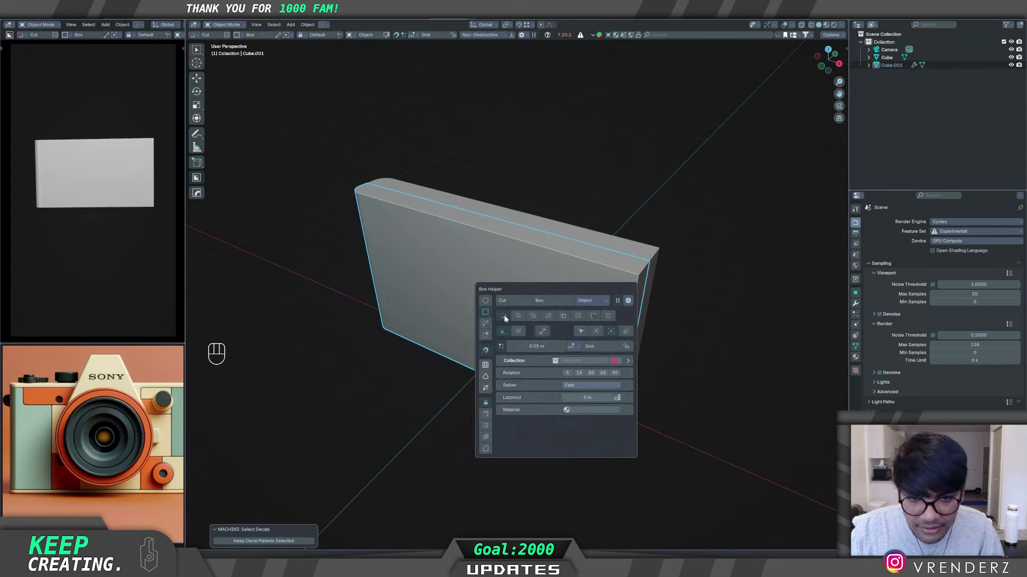
{"action": "left_click_drag", "start_coordinate": [471, 279], "coordinate": [540, 336]}
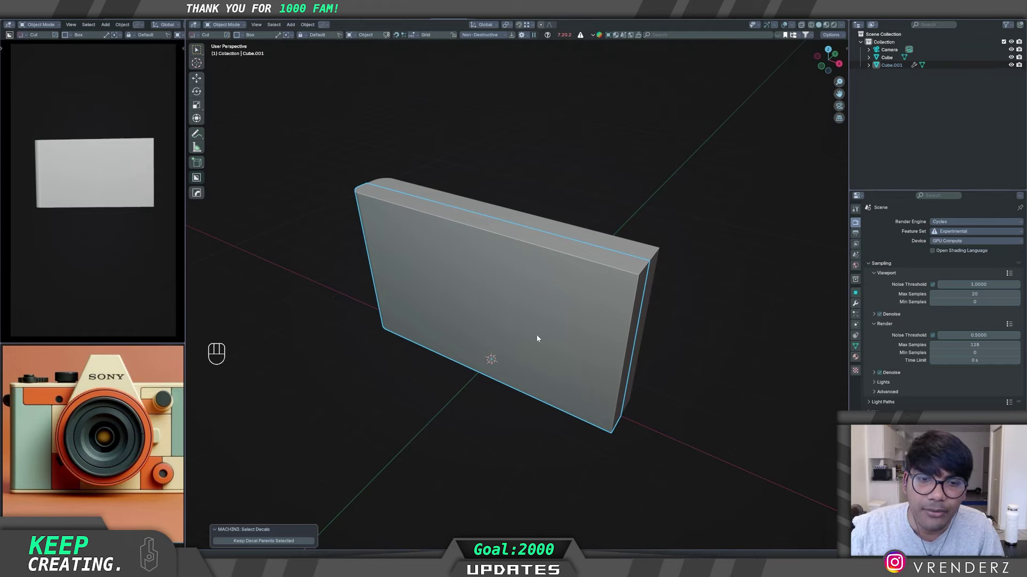
{"action": "left_click_drag", "start_coordinate": [494, 333], "coordinate": [539, 318]}
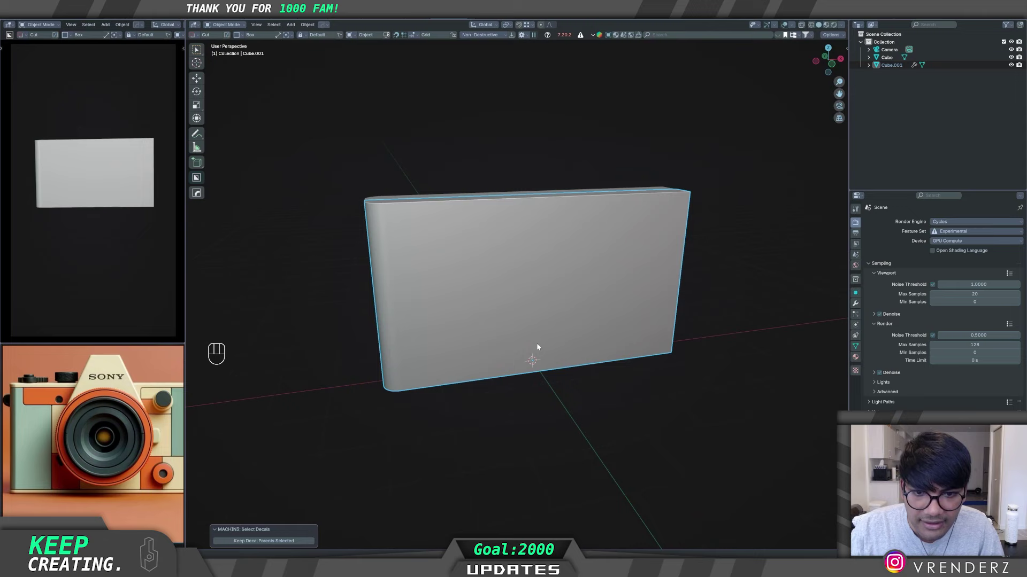
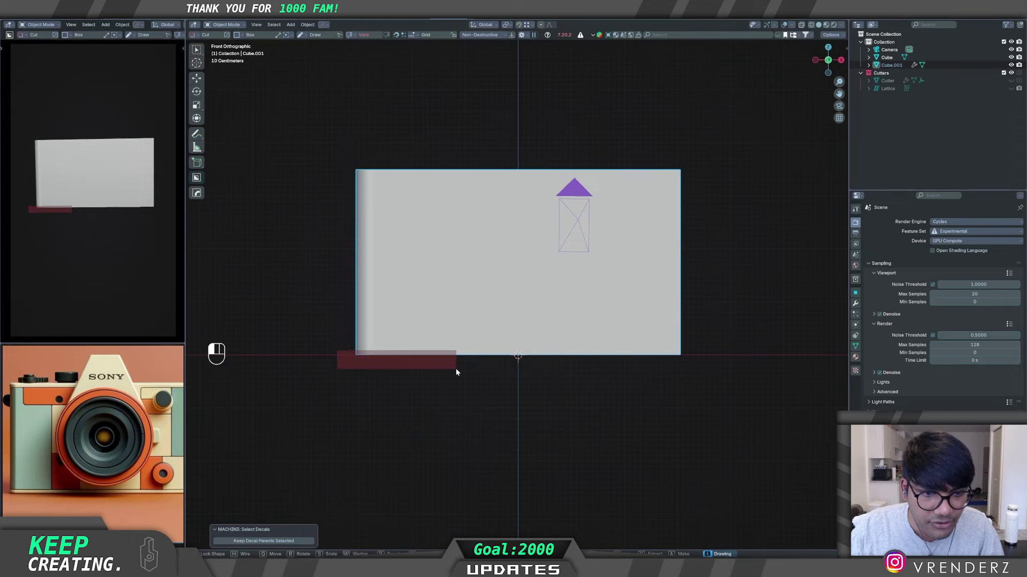
Step: Draw a BoxCutter slice near the body's end, inspect it, undo, and reopen the cutter options
{"action": "left_click", "coordinate": [459, 371]}
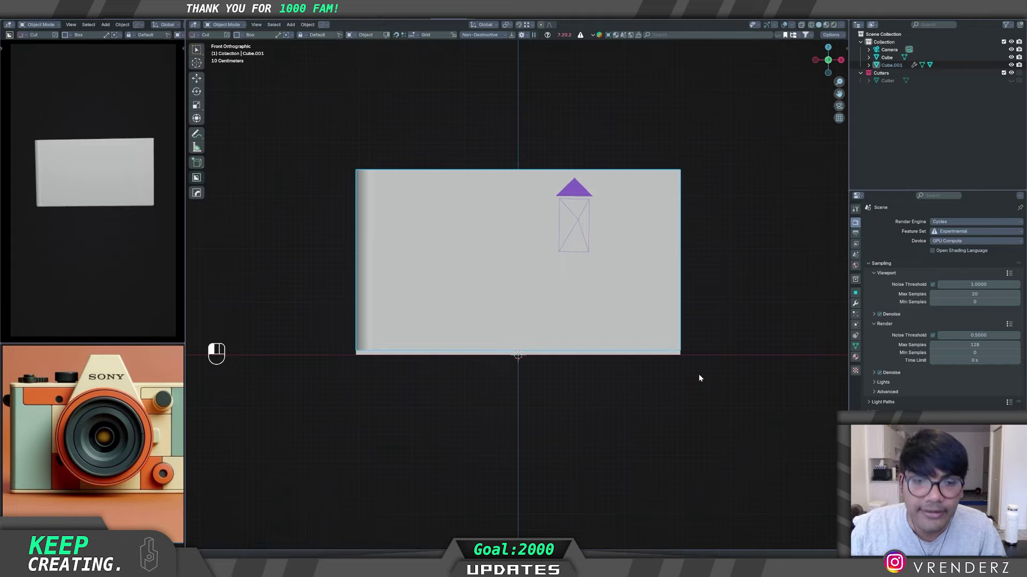
{"action": "middle_click", "coordinate": [587, 364]}
{"action": "left_click_drag", "start_coordinate": [470, 323], "coordinate": [495, 320]}
{"action": "key", "text": "ctrl+z"}
{"action": "key", "text": "d"}
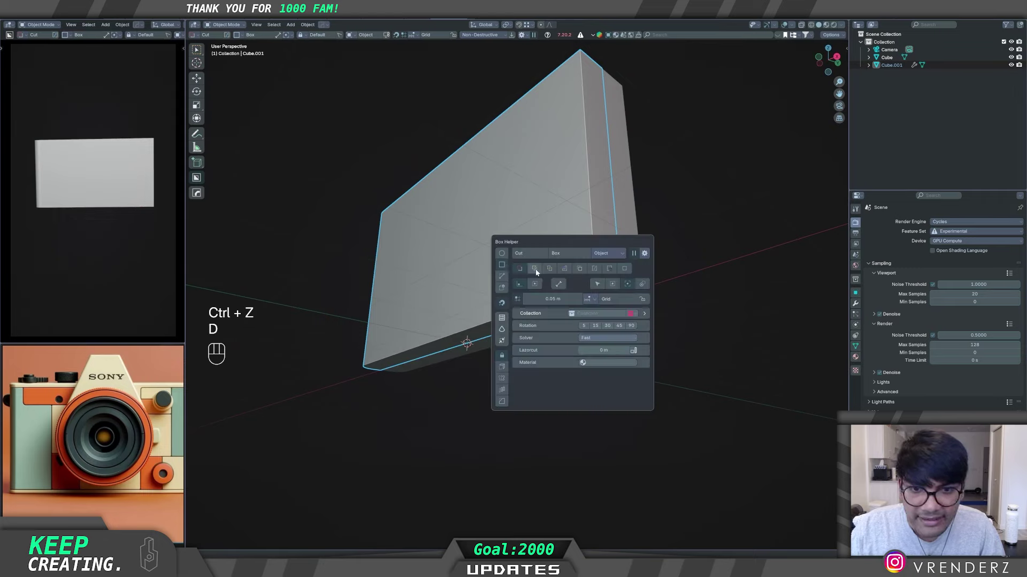
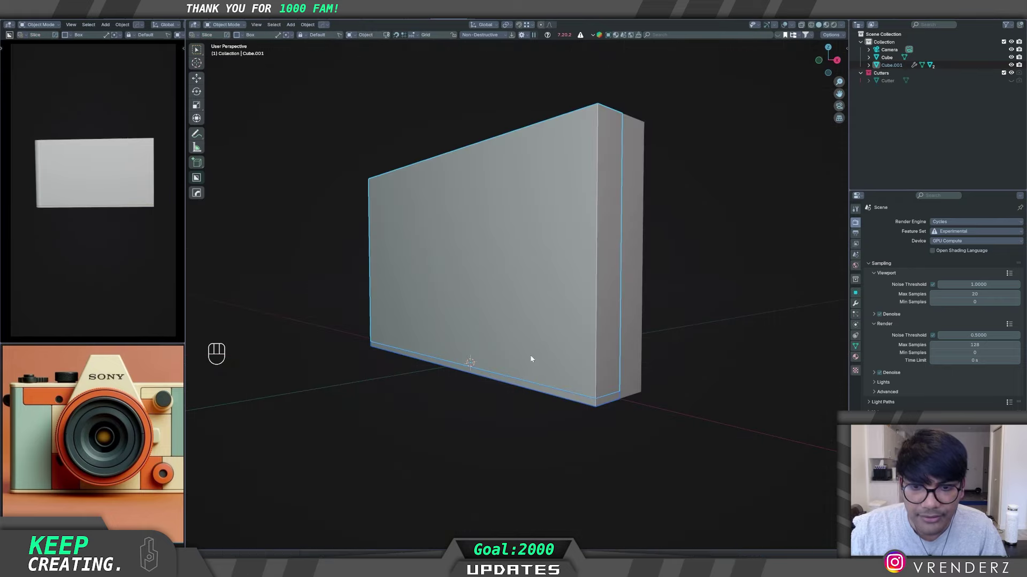
{"action": "left_click", "coordinate": [572, 397]}
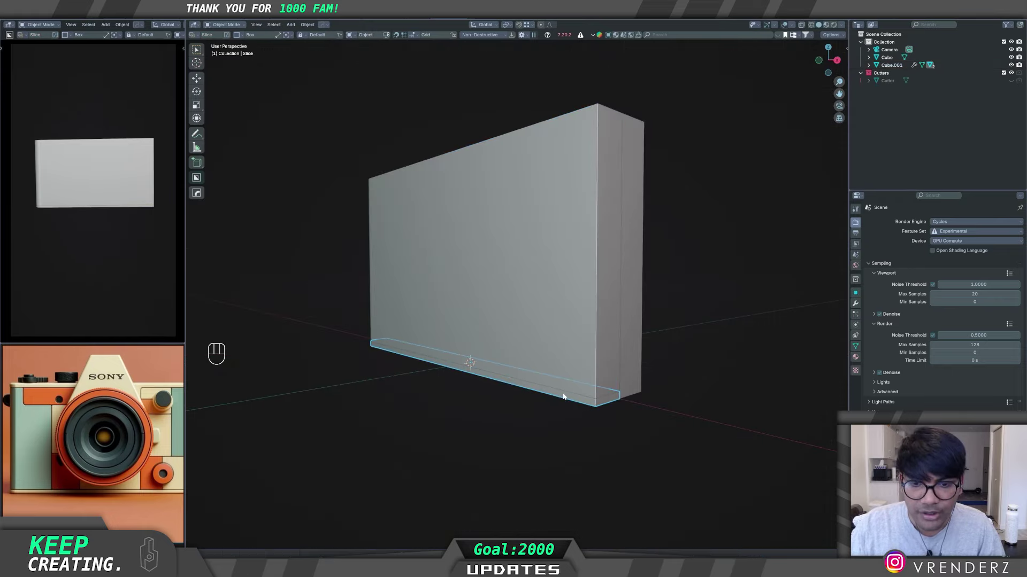
{"action": "left_click", "coordinate": [565, 345]}
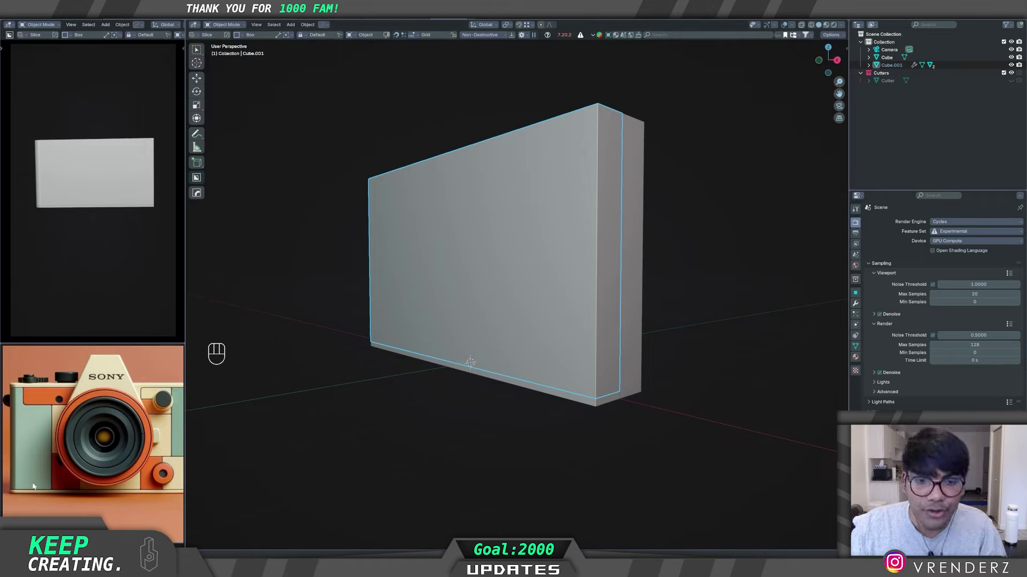
{"action": "left_click", "coordinate": [552, 359]}
{"action": "left_click", "coordinate": [550, 392]}
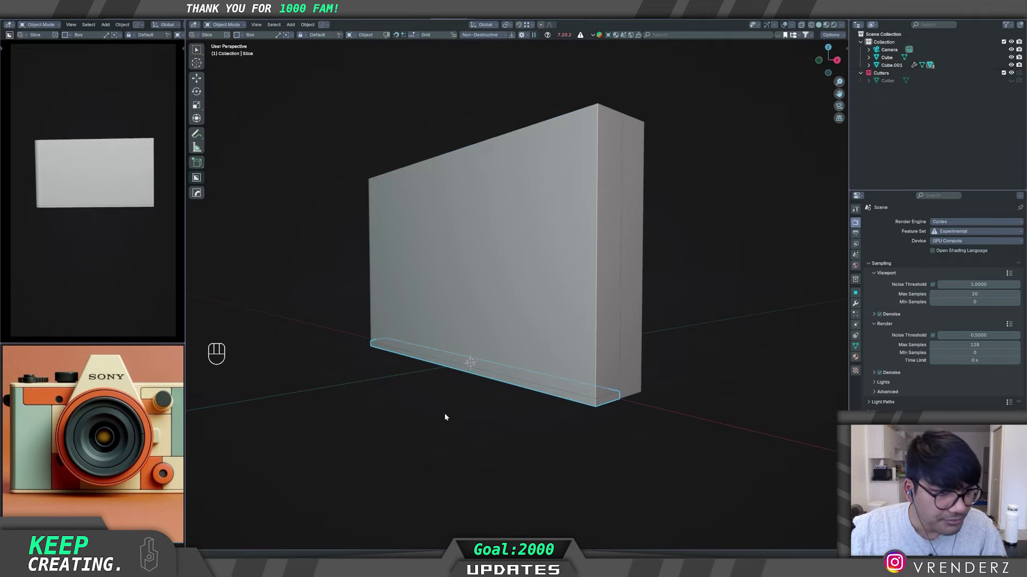
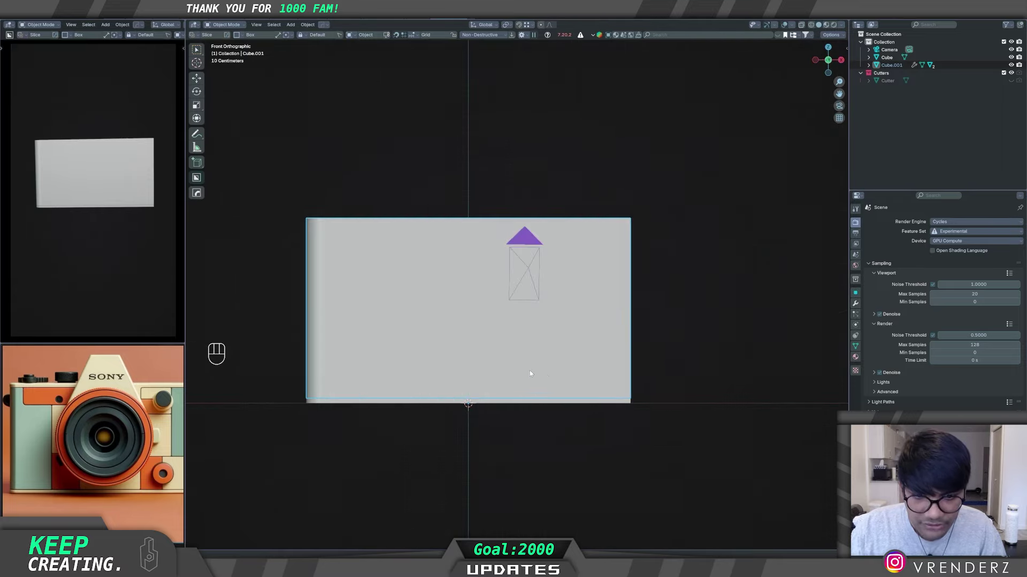
{"action": "key", "text": "z"}
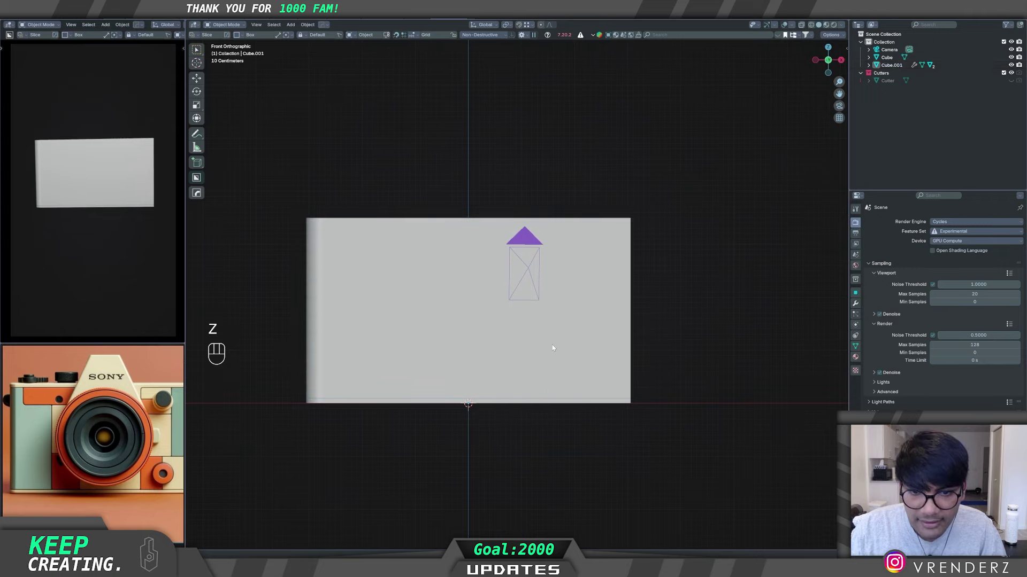
{"action": "key", "text": "q"}
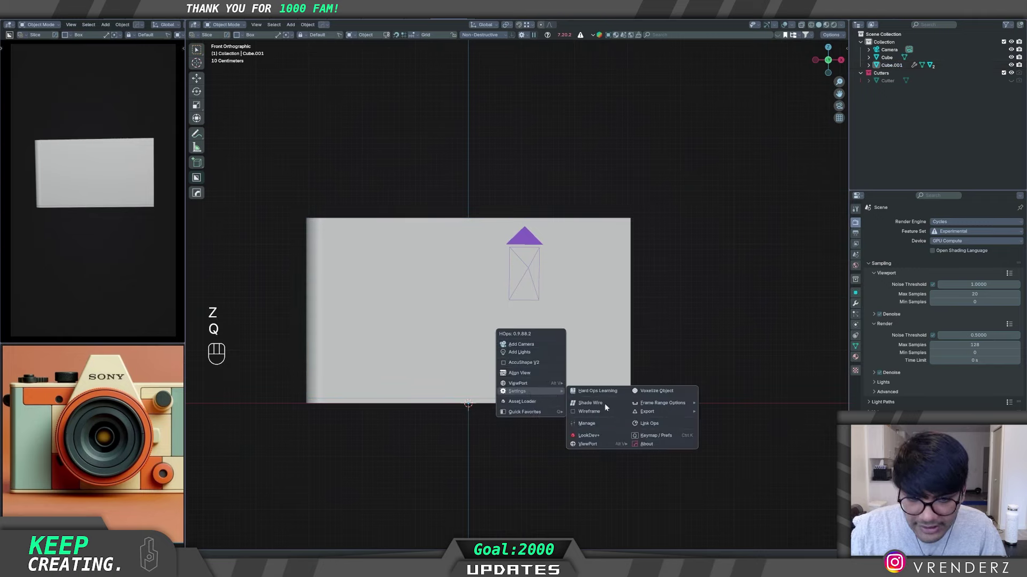
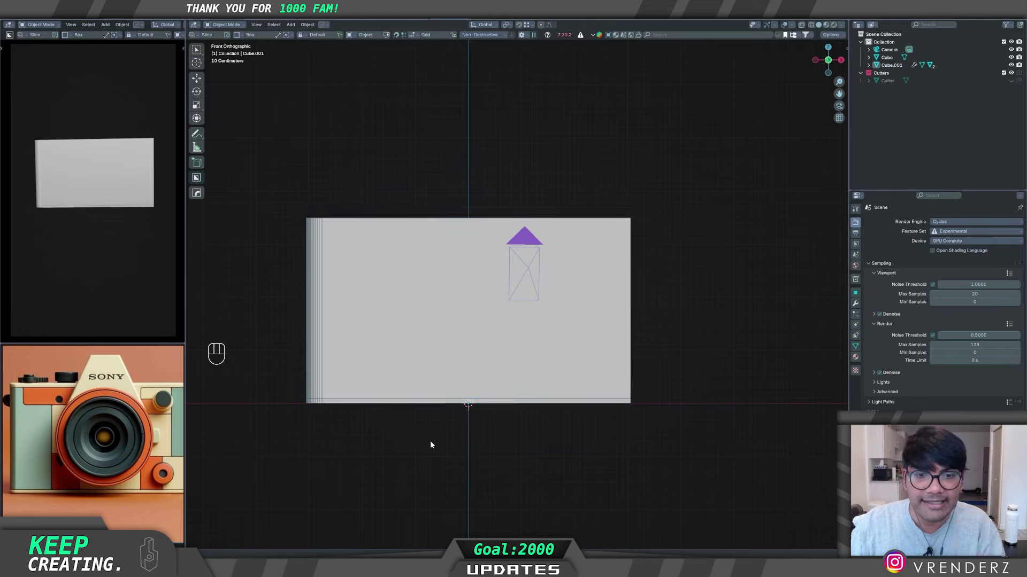
{"action": "middle_click", "coordinate": [467, 439]}
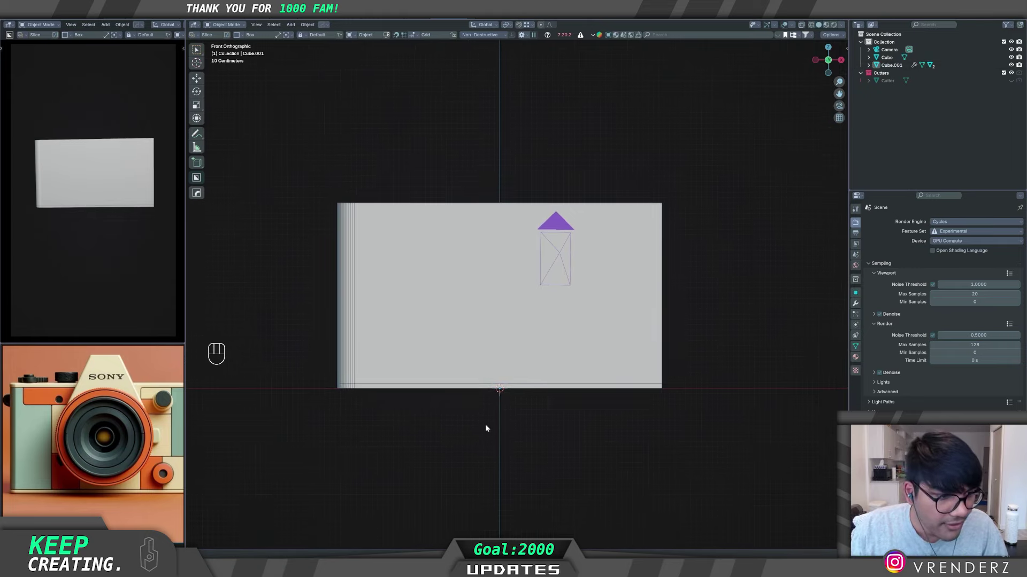
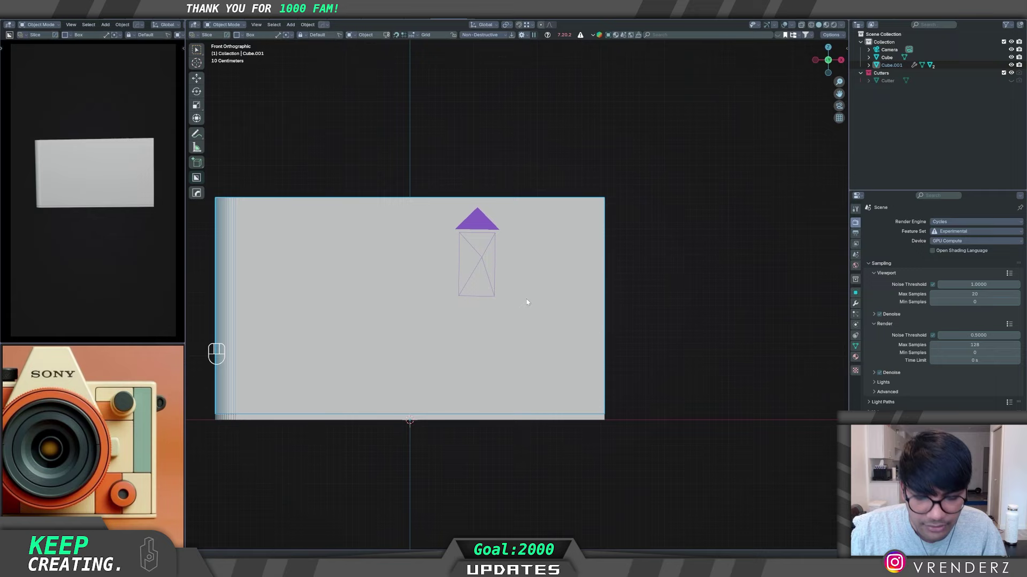
{"action": "key", "text": "d"}
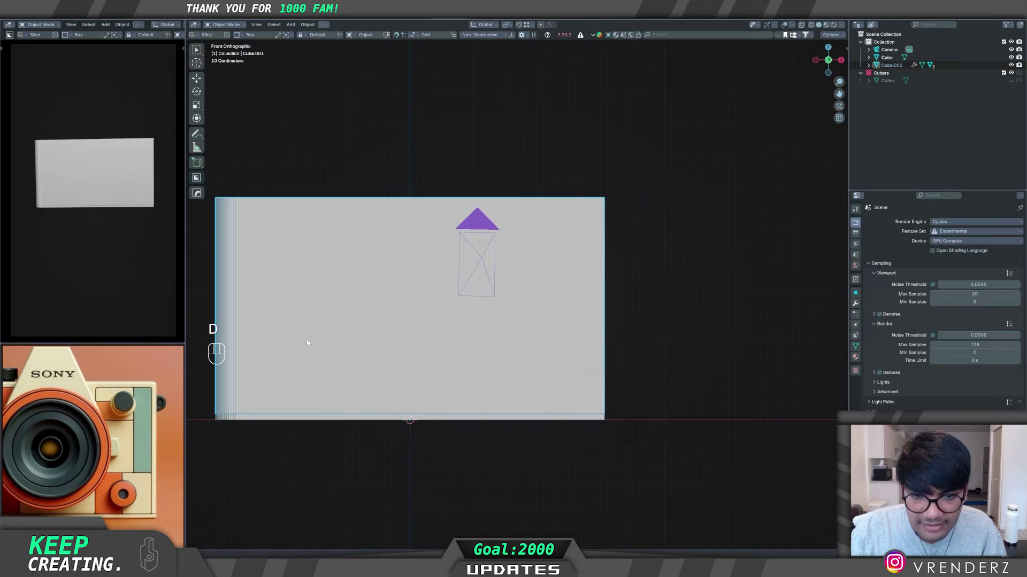
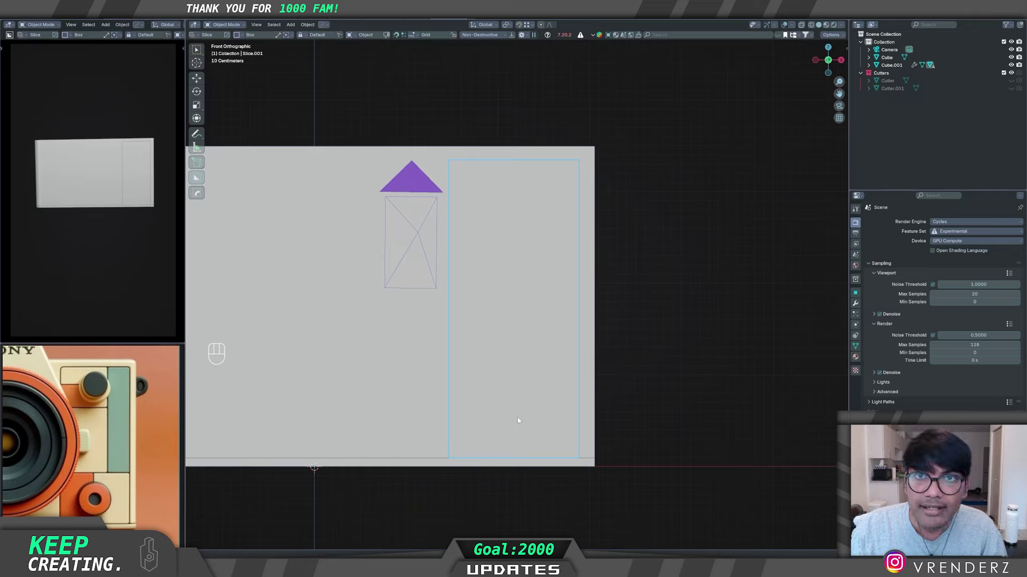
{"action": "key", "text": "d"}
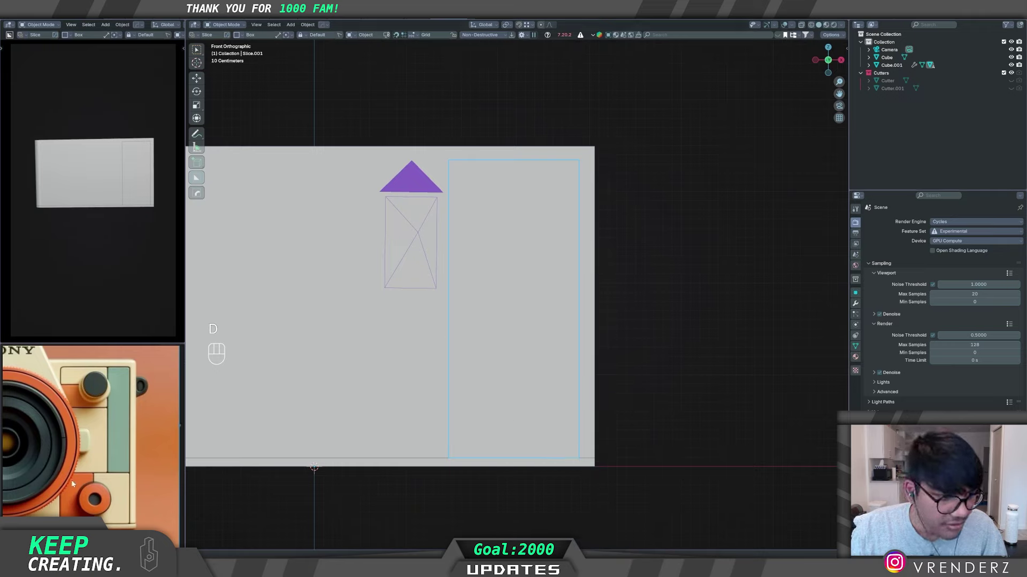
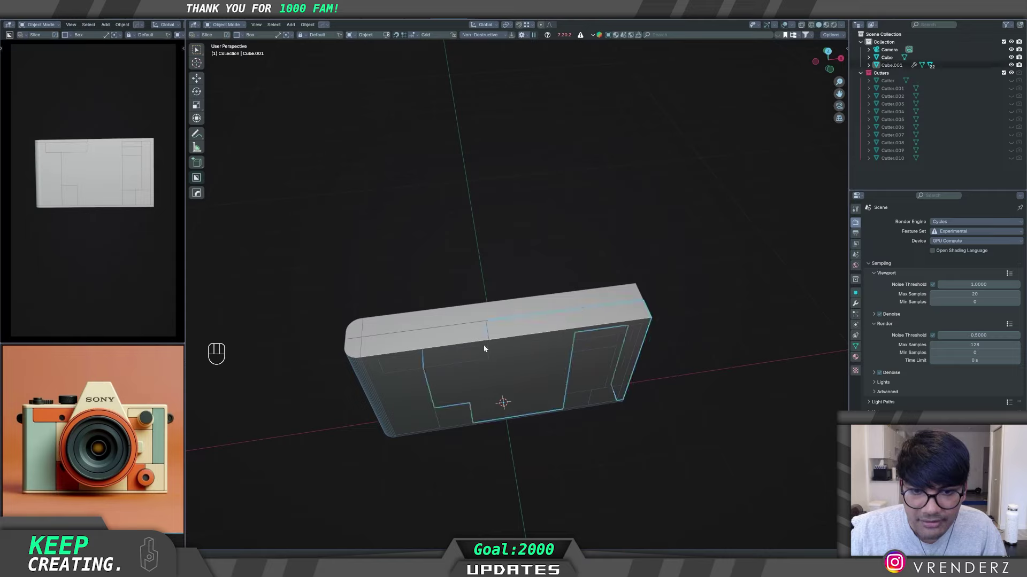
{"action": "left_click_drag", "start_coordinate": [461, 388], "coordinate": [447, 348]}
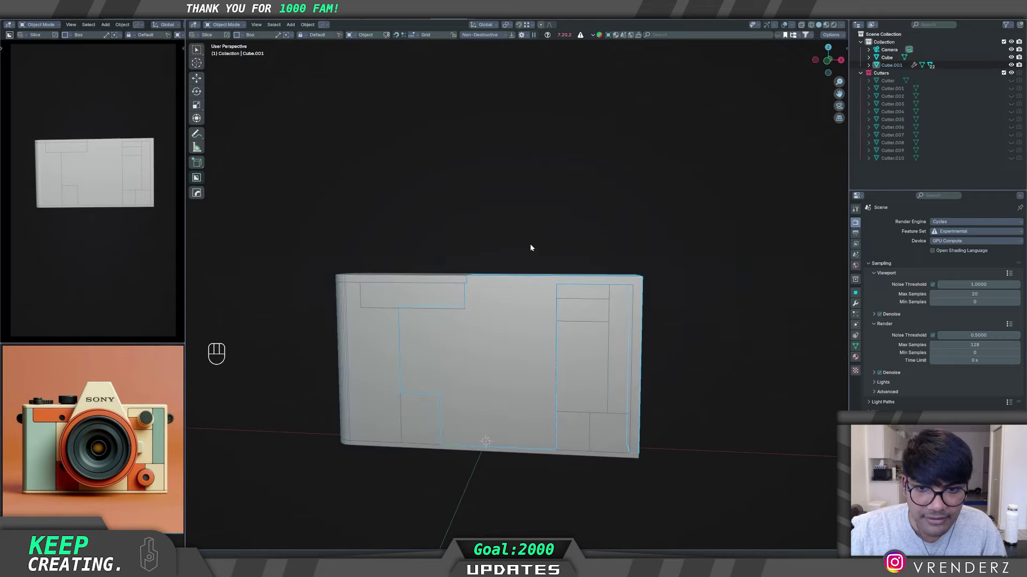
{"action": "middle_click", "coordinate": [488, 392]}
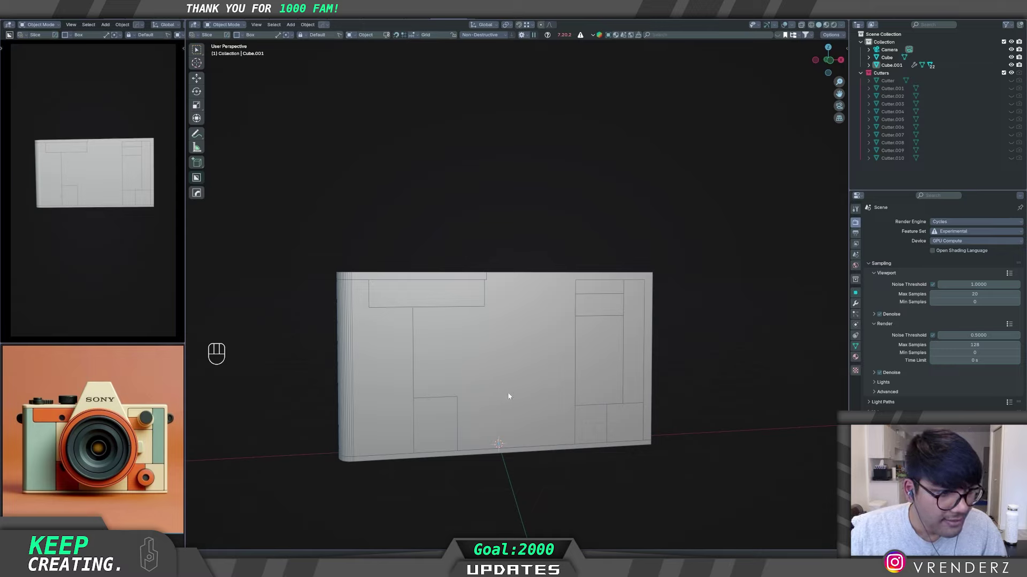
{"action": "middle_click", "coordinate": [521, 385]}
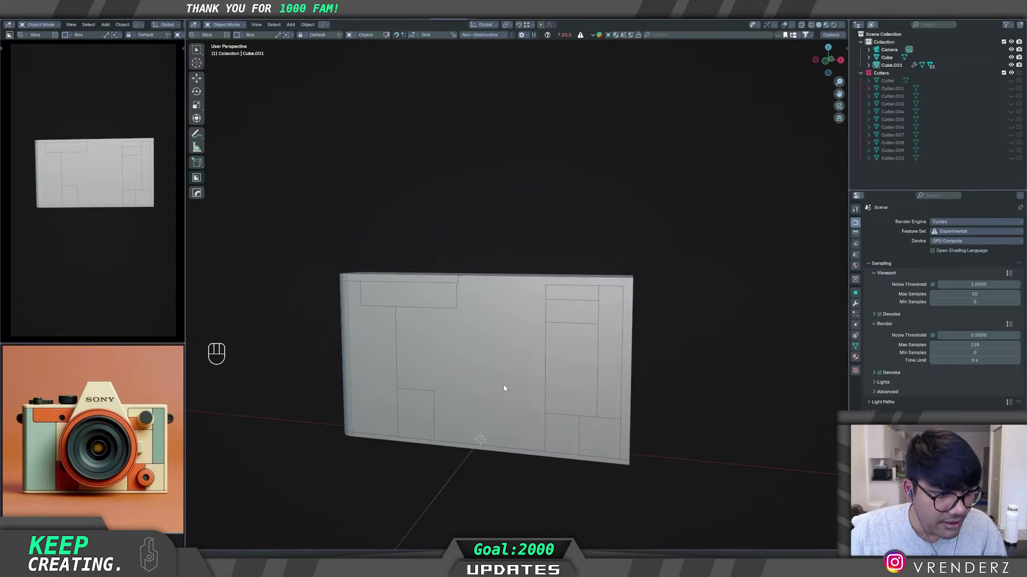
{"action": "middle_click", "coordinate": [513, 386]}
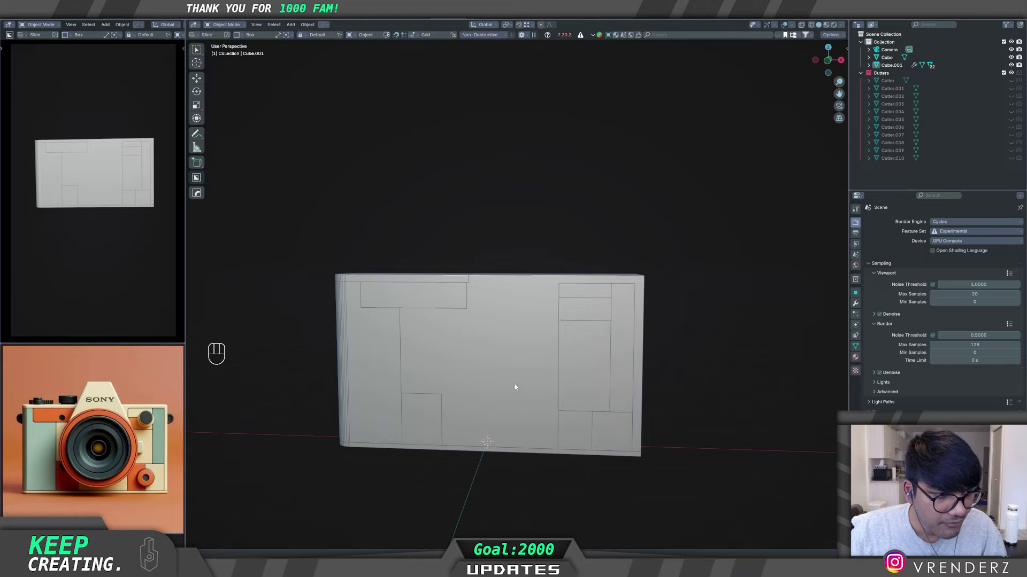
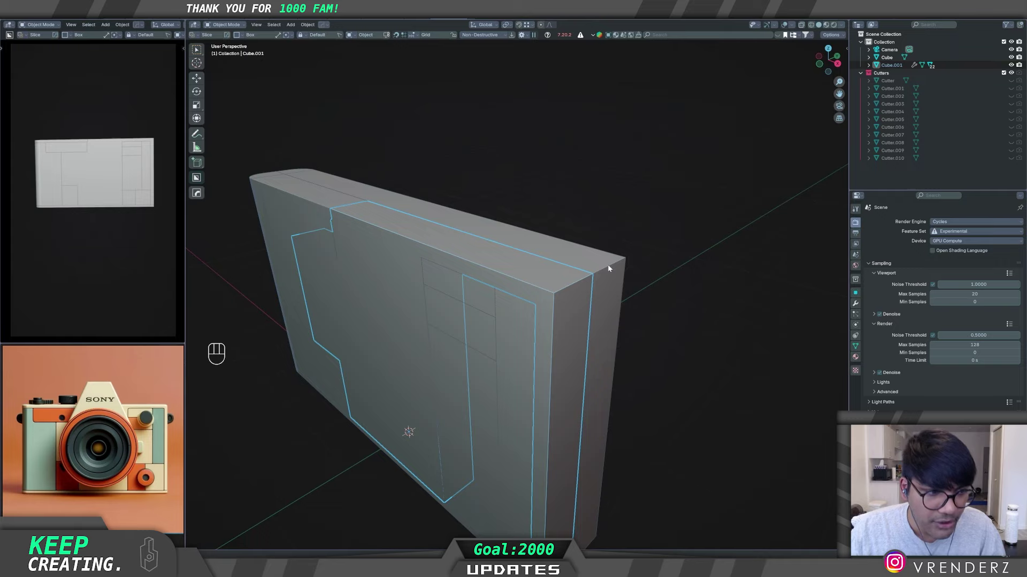
{"action": "left_click_drag", "start_coordinate": [544, 316], "coordinate": [569, 312]}
{"action": "left_click_drag", "start_coordinate": [485, 349], "coordinate": [522, 333]}
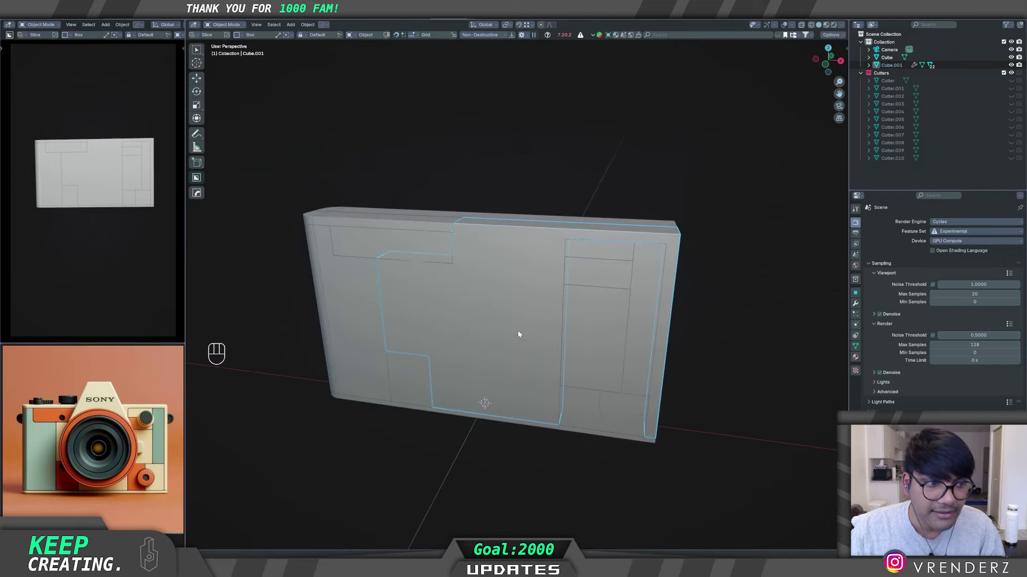
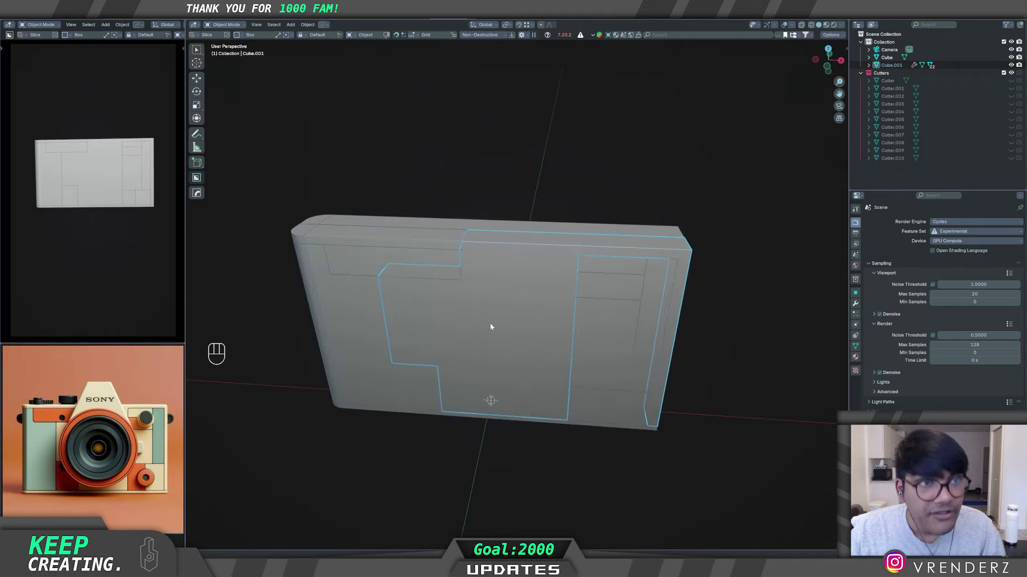
Step: With Cube selected, clear the Slice strips' parent while keeping their transformations
{"action": "key", "text": "w"}
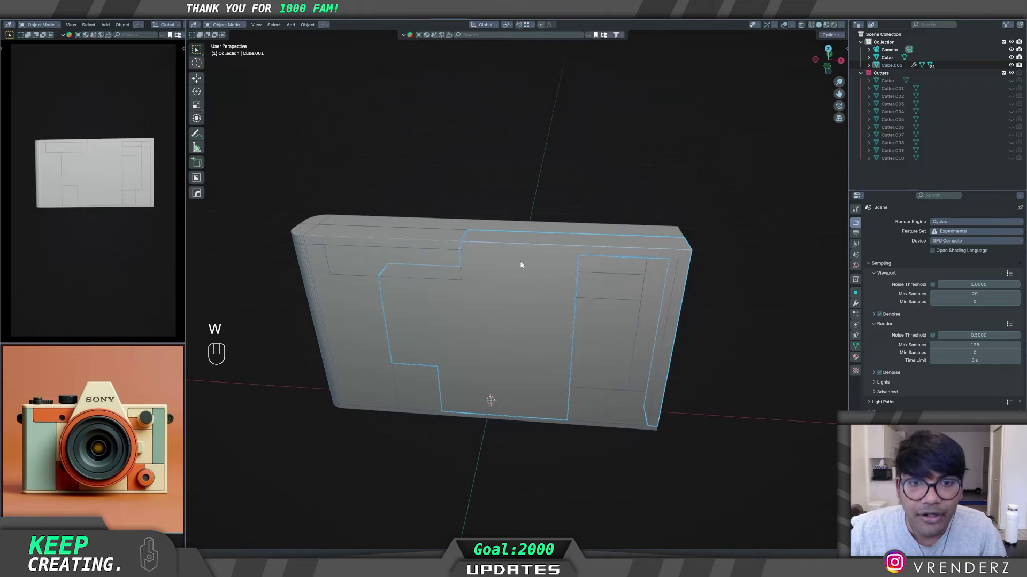
{"action": "left_click", "coordinate": [257, 179]}
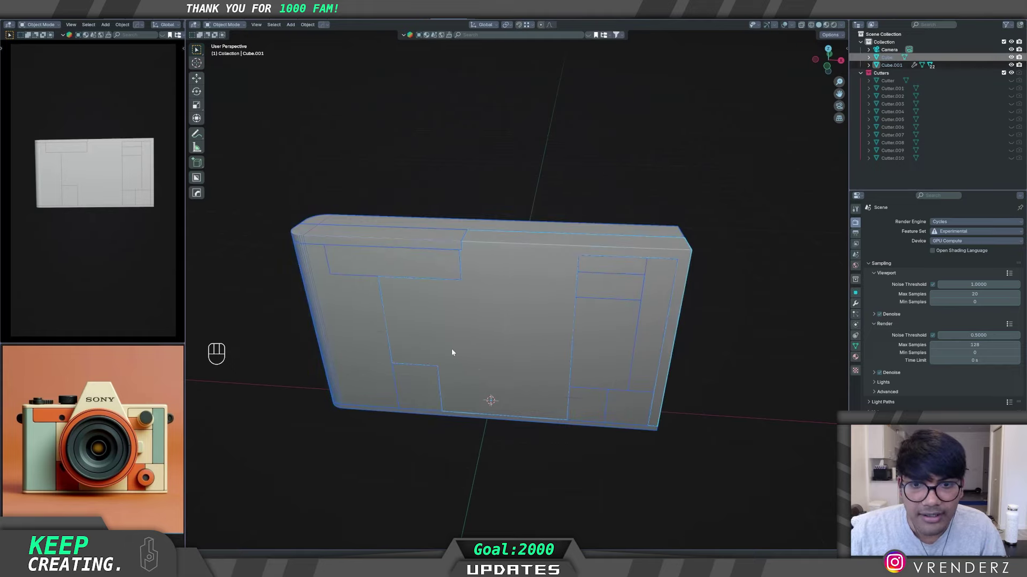
{"action": "left_click_drag", "start_coordinate": [486, 366], "coordinate": [477, 369]}
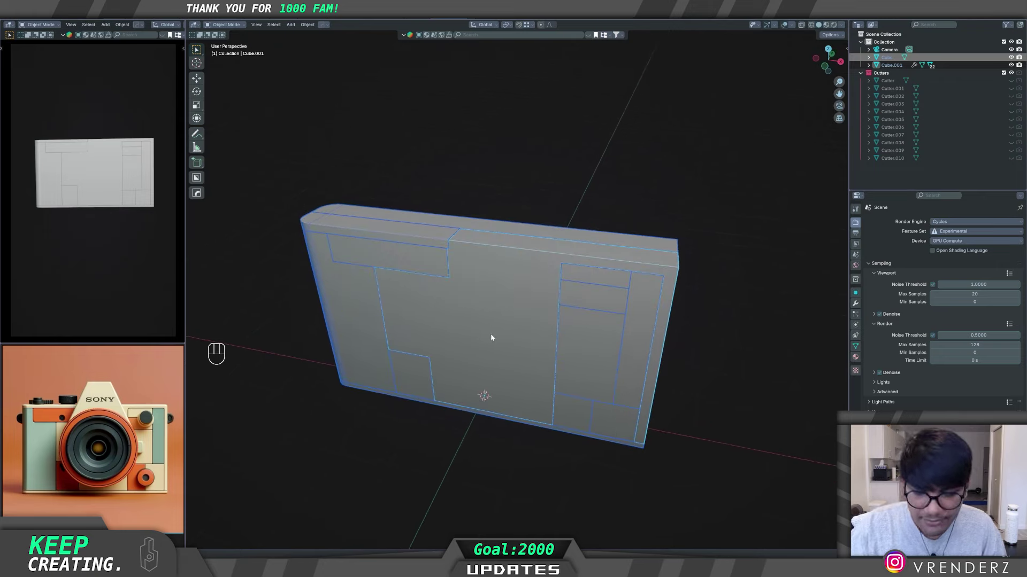
{"action": "key", "text": "alt+p"}
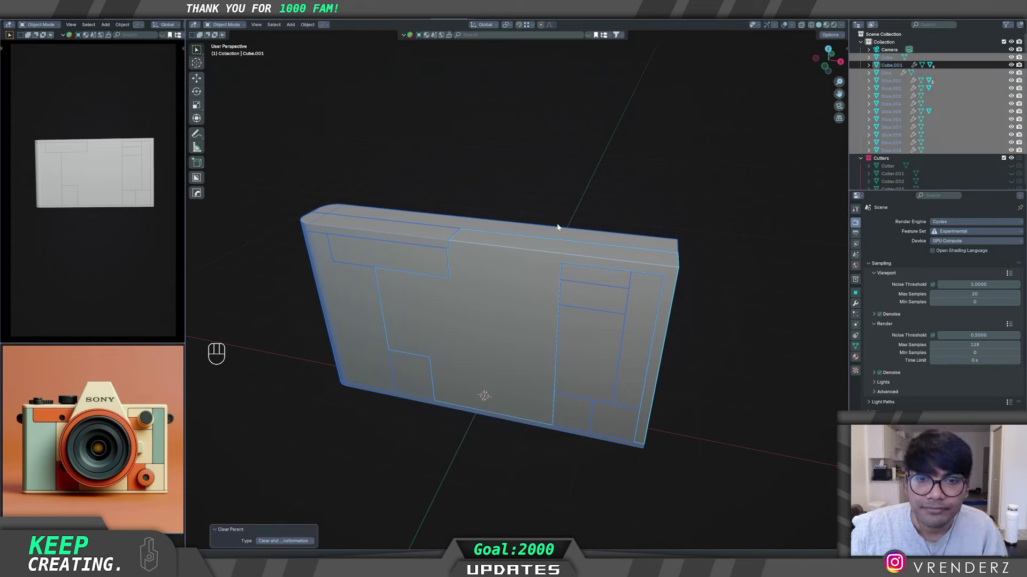
Step: Grab a slice piece and move it to test whether it is still attached to the body
{"action": "left_click", "coordinate": [590, 193]}
{"action": "left_click", "coordinate": [583, 300]}
{"action": "key", "text": "g"}
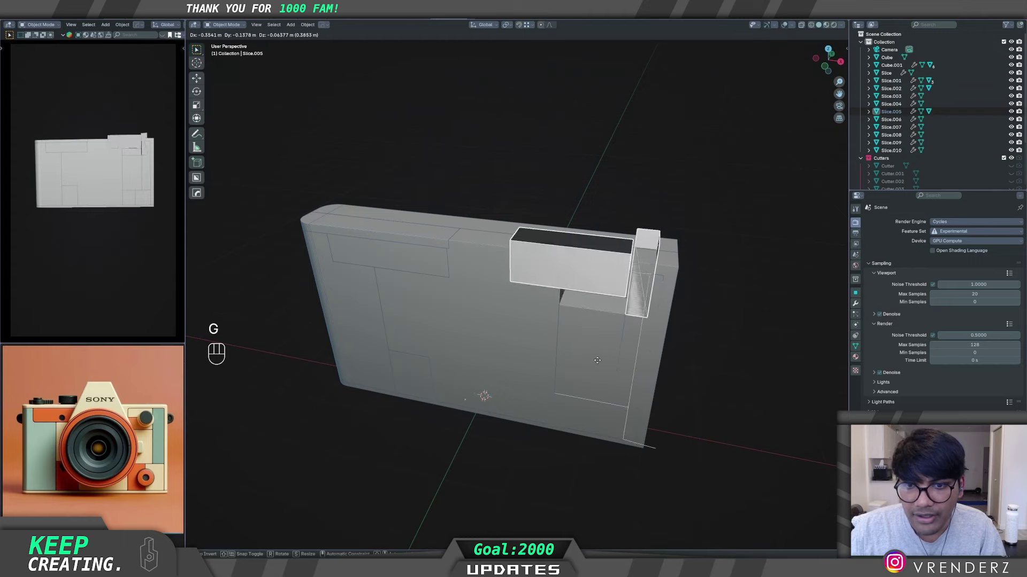
{"action": "left_click_drag", "start_coordinate": [526, 358], "coordinate": [508, 343]}
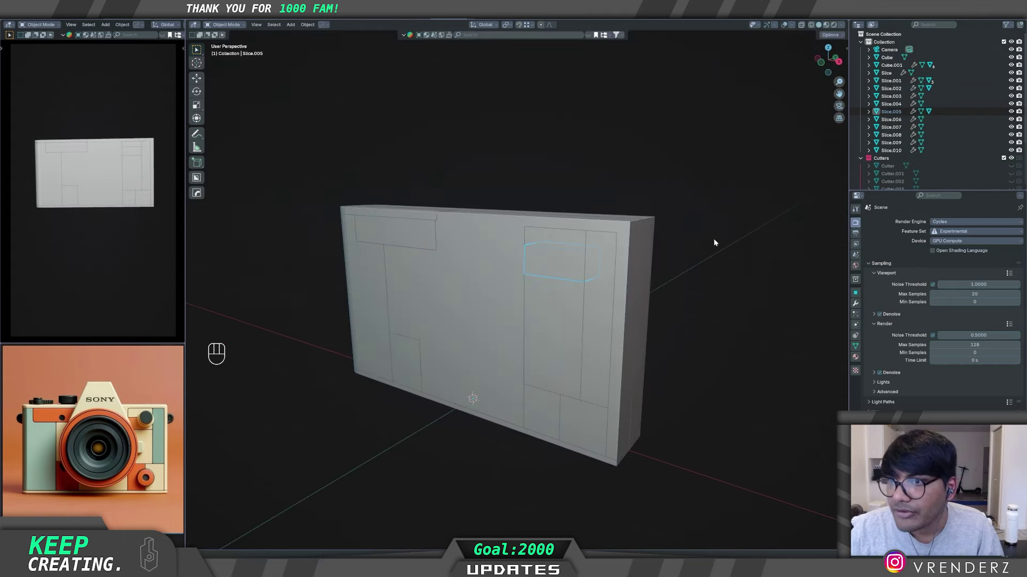
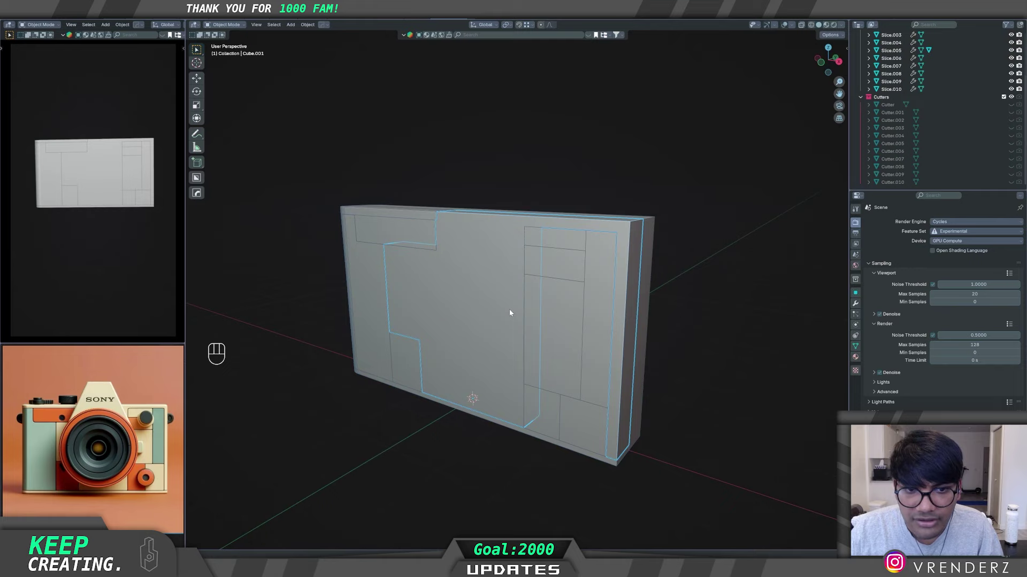
Step: Unparent the body and slice pieces keeping transforms, then check Slice.007 moves alone
{"action": "left_click", "coordinate": [303, 162]}
{"action": "left_click", "coordinate": [473, 321]}
{"action": "left_click", "coordinate": [474, 322]}
{"action": "key", "text": "alt+p"}
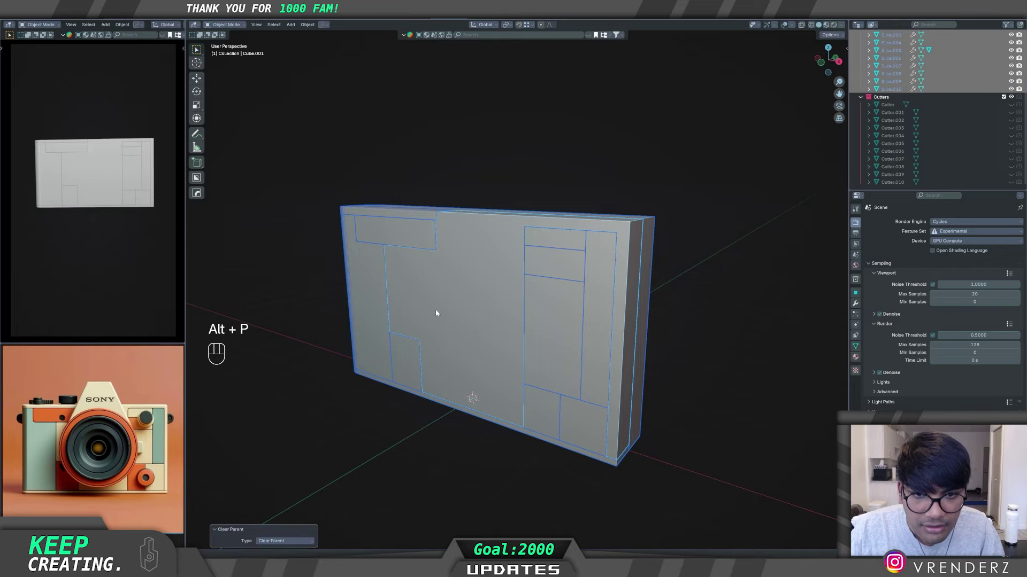
{"action": "left_click_drag", "start_coordinate": [492, 341], "coordinate": [511, 361]}
{"action": "middle_click", "coordinate": [470, 325]}
{"action": "key", "text": "g"}
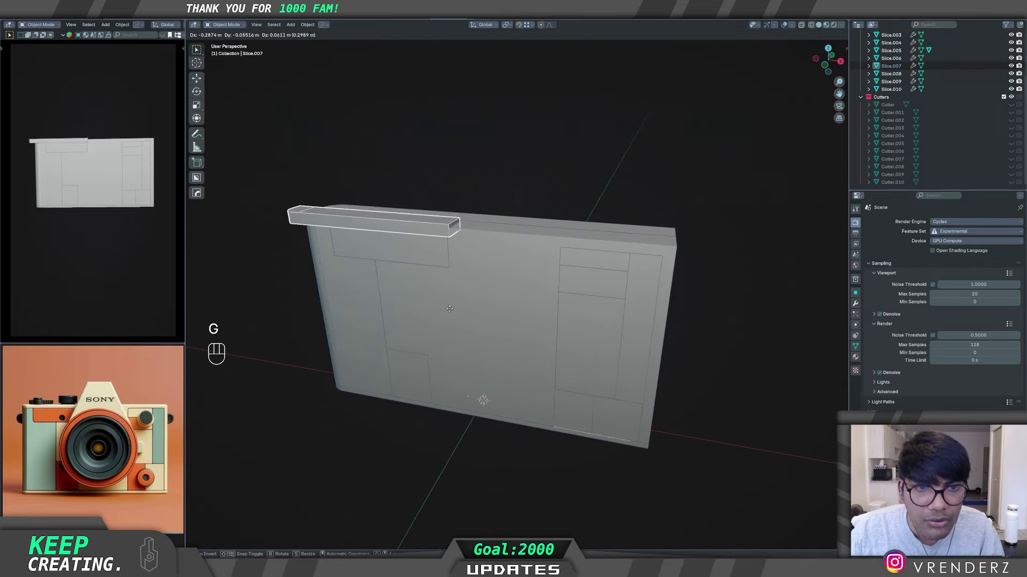
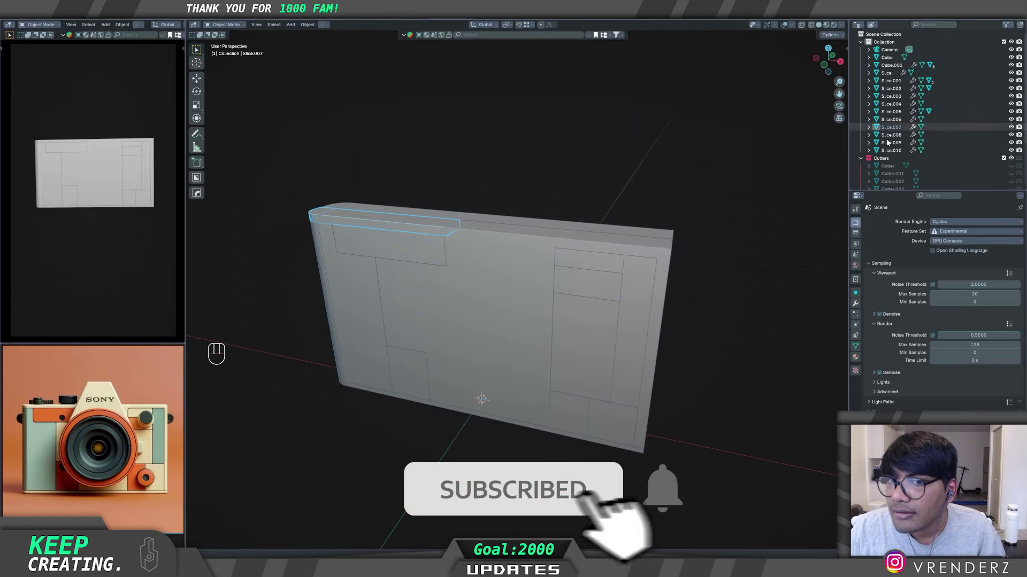
Step: Clear Cube.001's own parent keeping its transform and move it away from the slices
{"action": "left_click", "coordinate": [543, 240]}
{"action": "key", "text": "alt+p"}
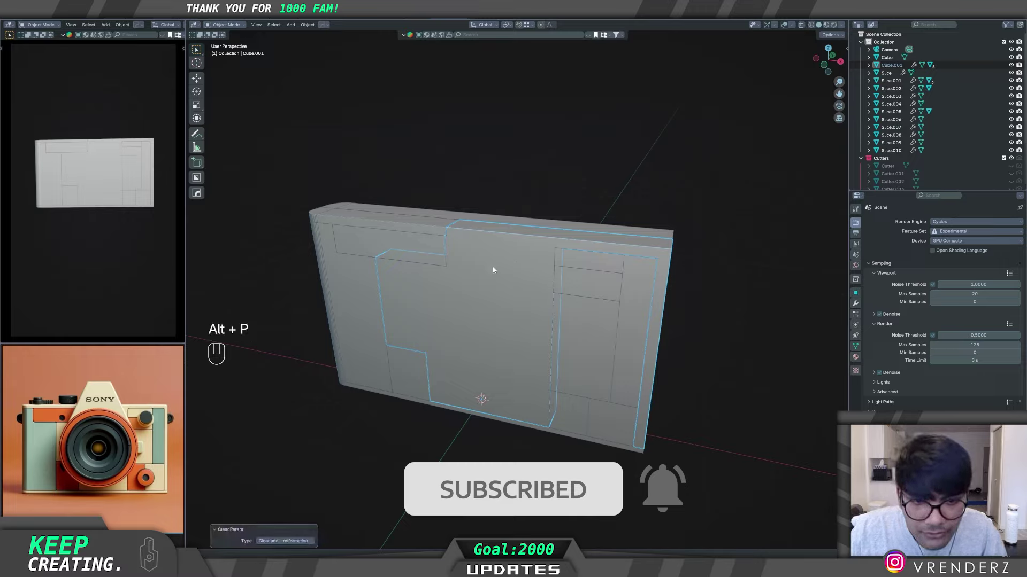
{"action": "key", "text": "g"}
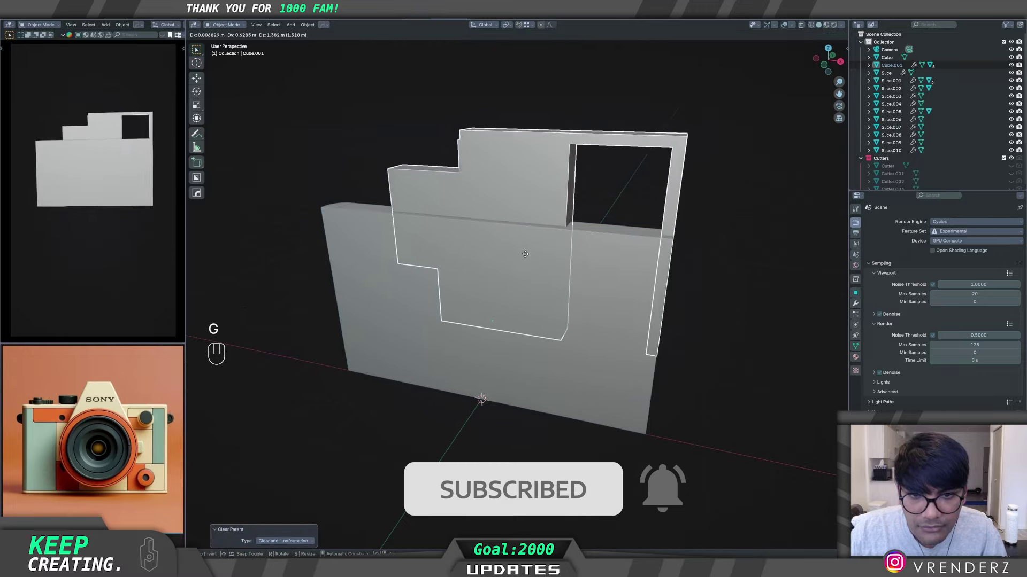
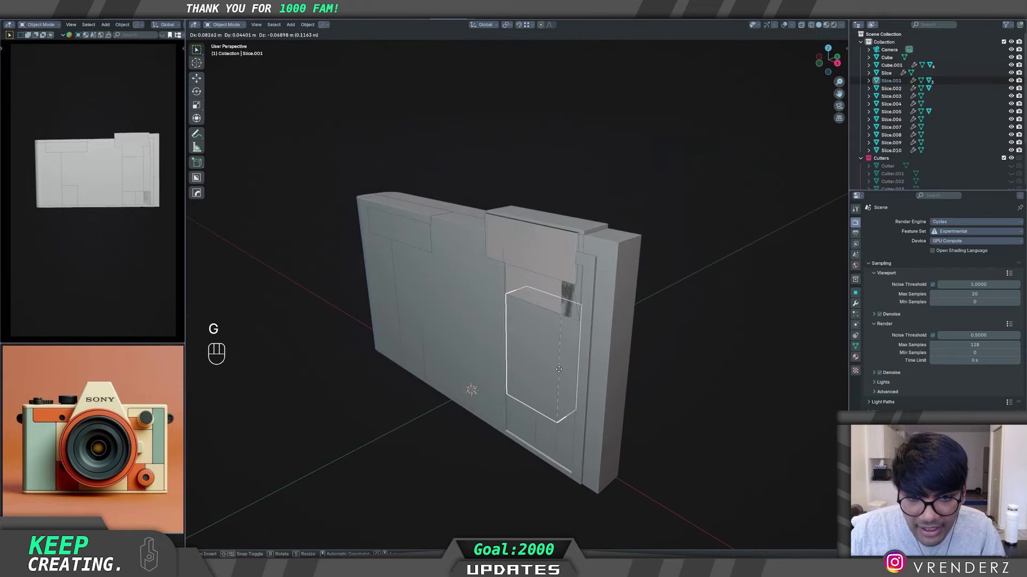
Step: With Slice.006 and the pieces selected, set each origin to its geometry's median centre
{"action": "left_click_drag", "start_coordinate": [525, 349], "coordinate": [544, 351]}
{"action": "left_click", "coordinate": [590, 263]}
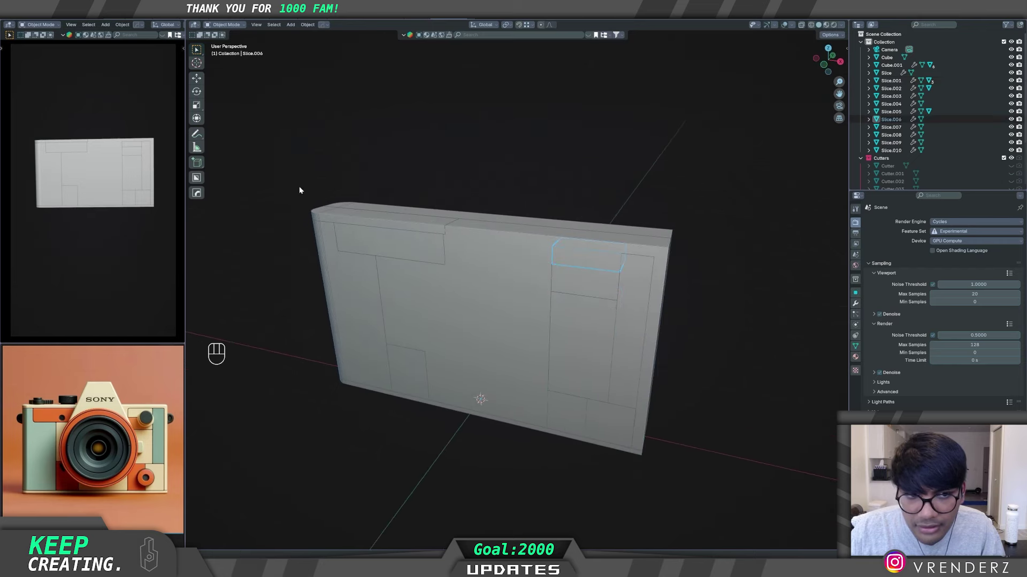
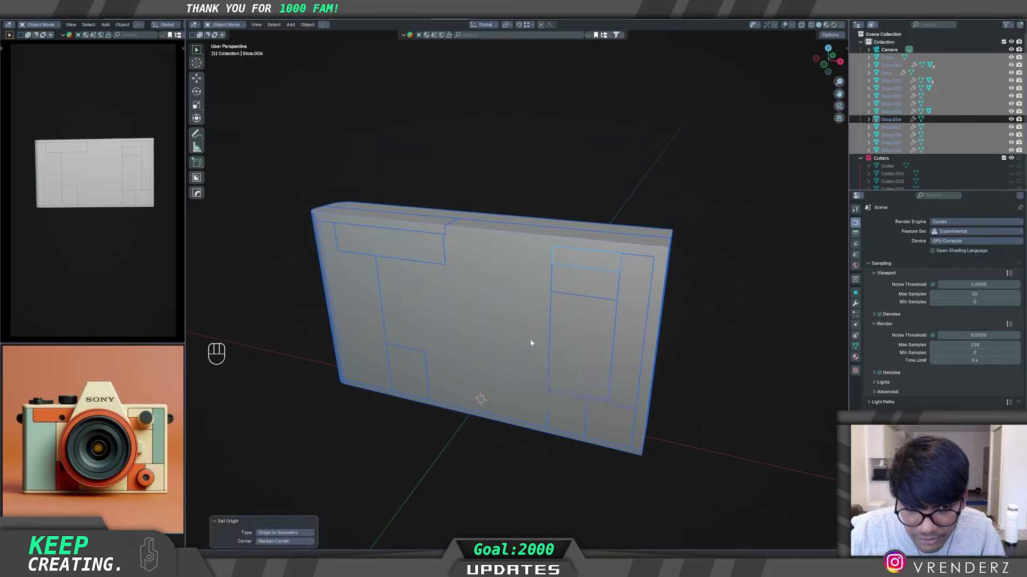
{"action": "key", "text": "q"}
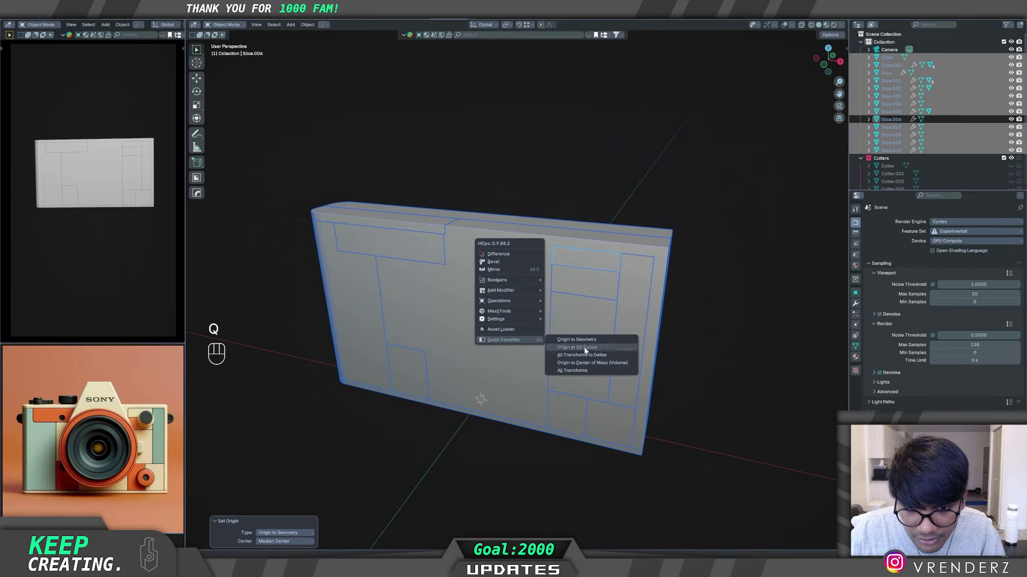
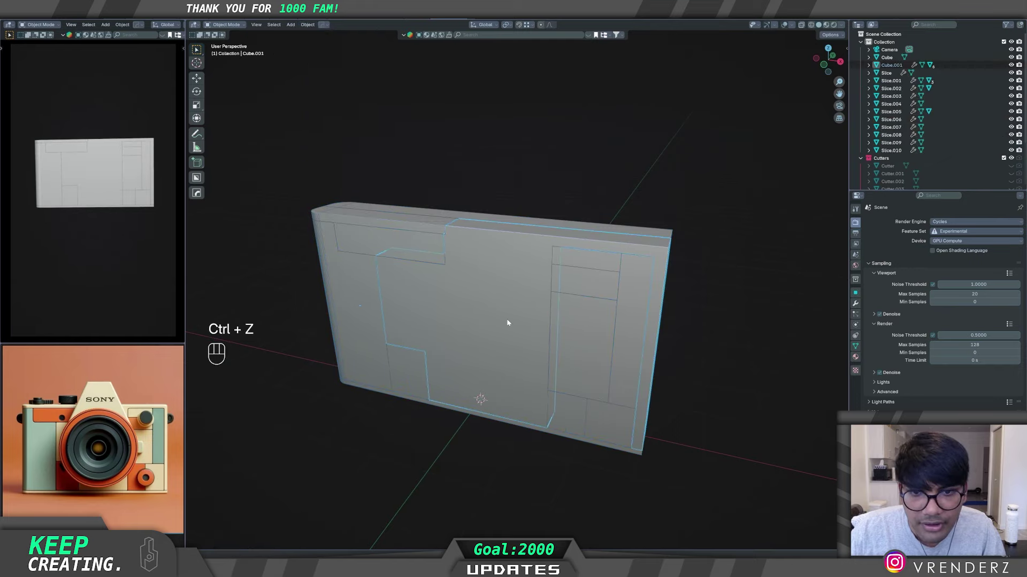
{"action": "left_click_drag", "start_coordinate": [518, 335], "coordinate": [523, 336]}
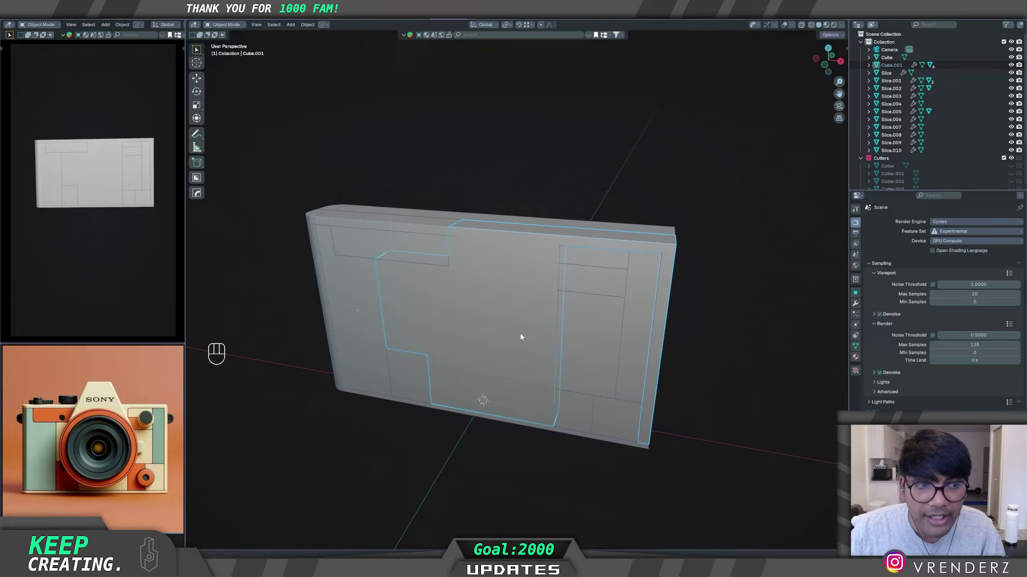
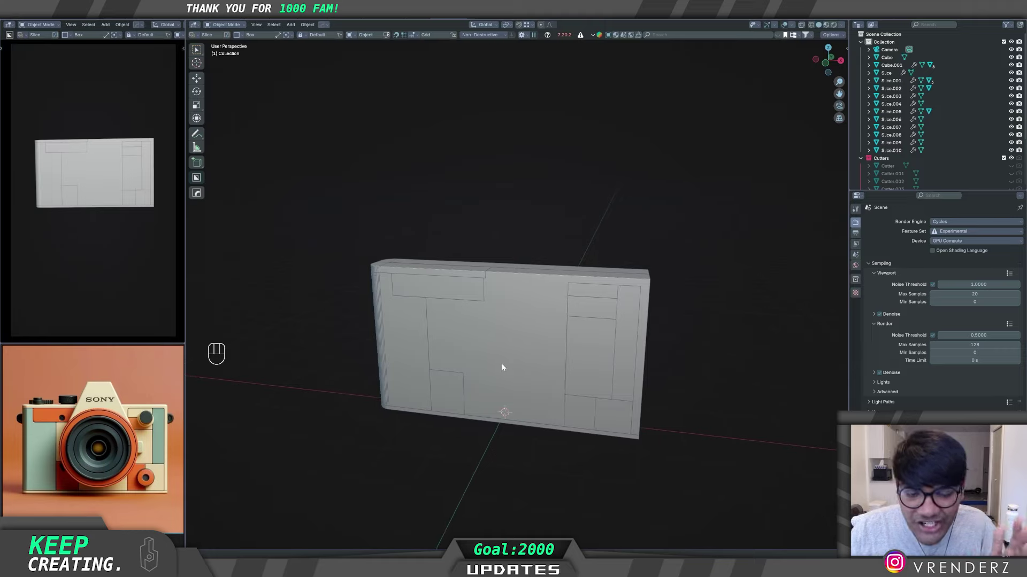
Step: Select all camera pieces and apply their Boolean and Auto Smooth modifiers via the Hard Ops Q menu
{"action": "left_click", "coordinate": [445, 289]}
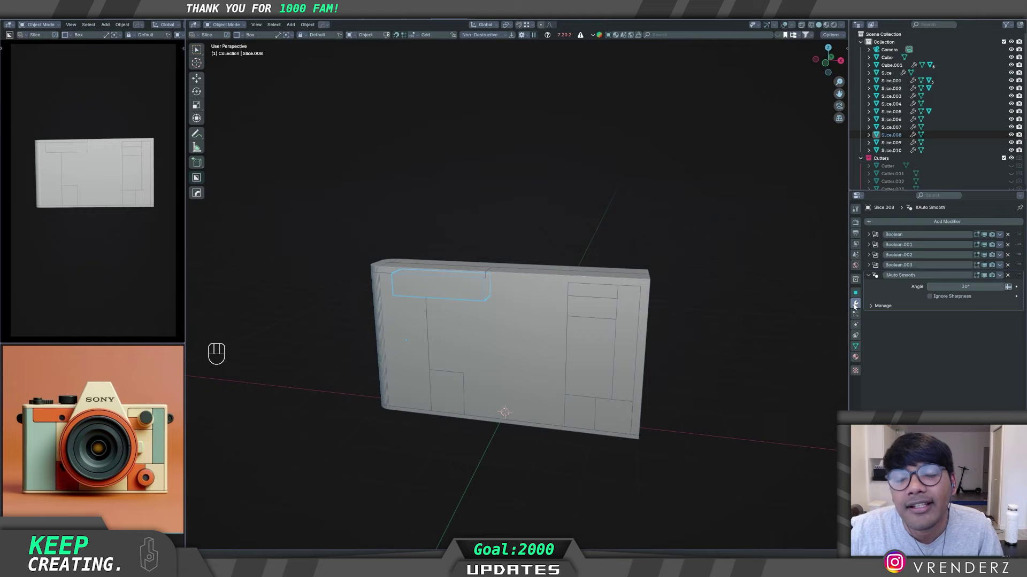
{"action": "key", "text": "w"}
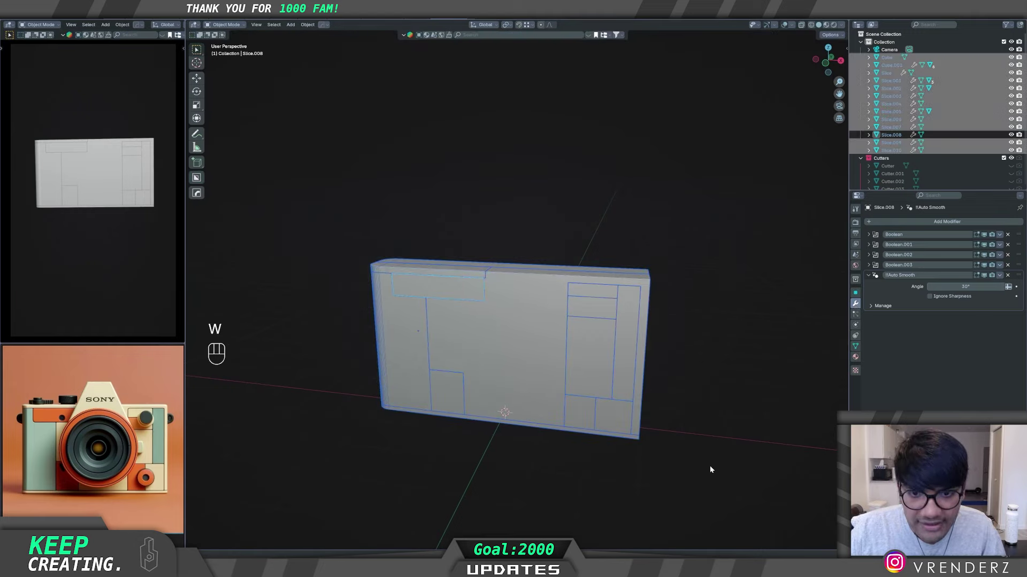
{"action": "key", "text": "q"}
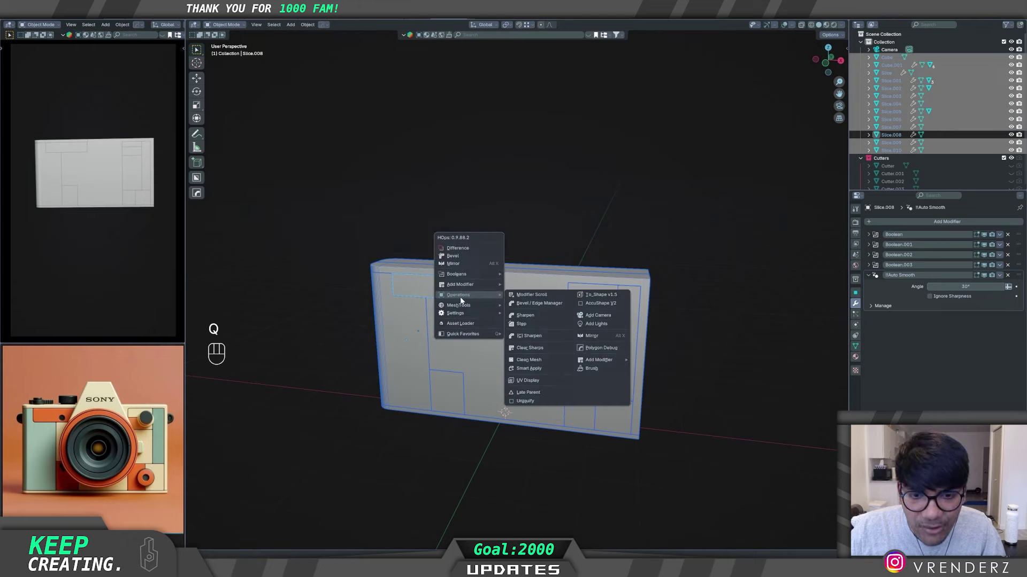
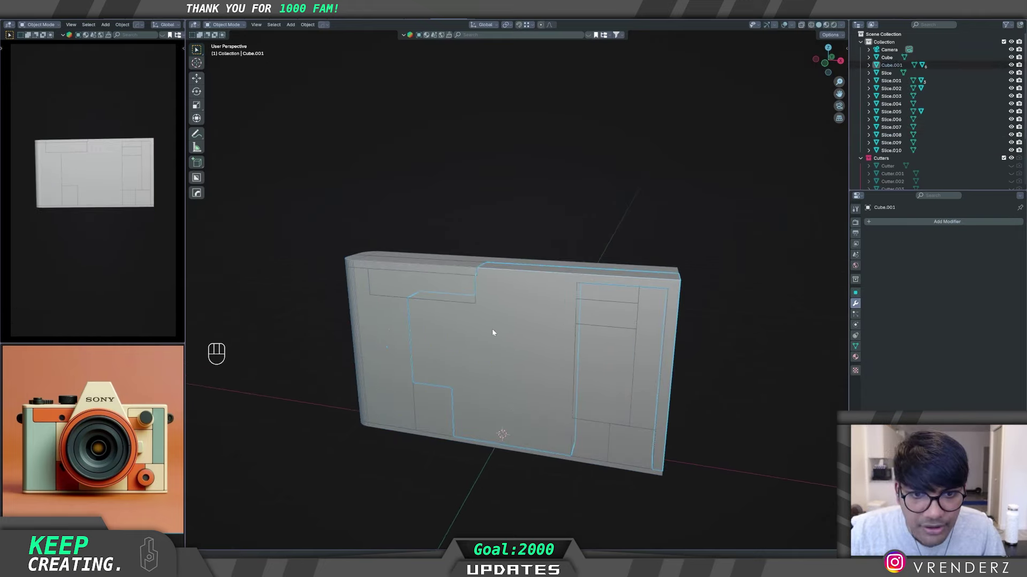
{"action": "key", "text": "g"}
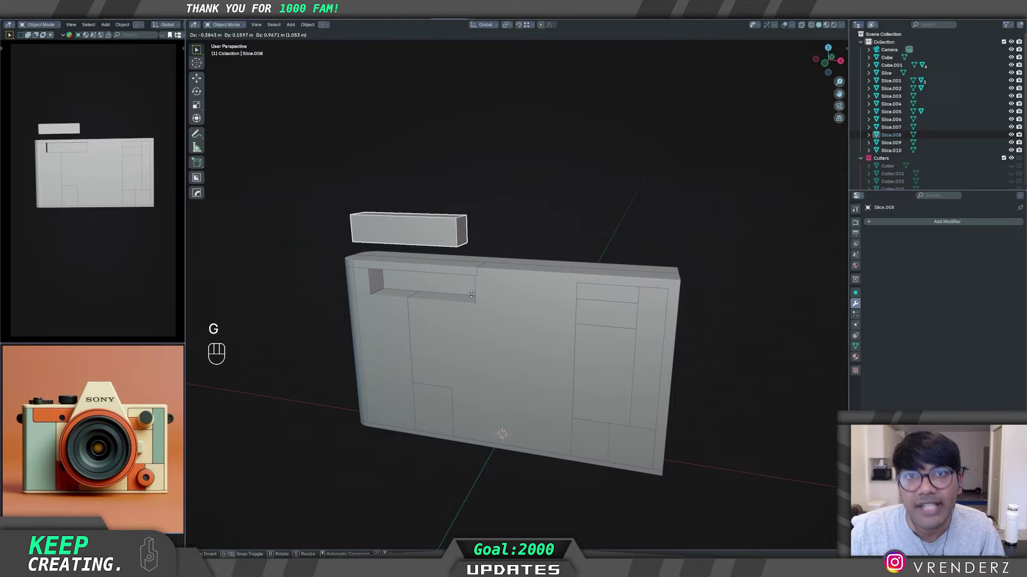
{"action": "key", "text": "g"}
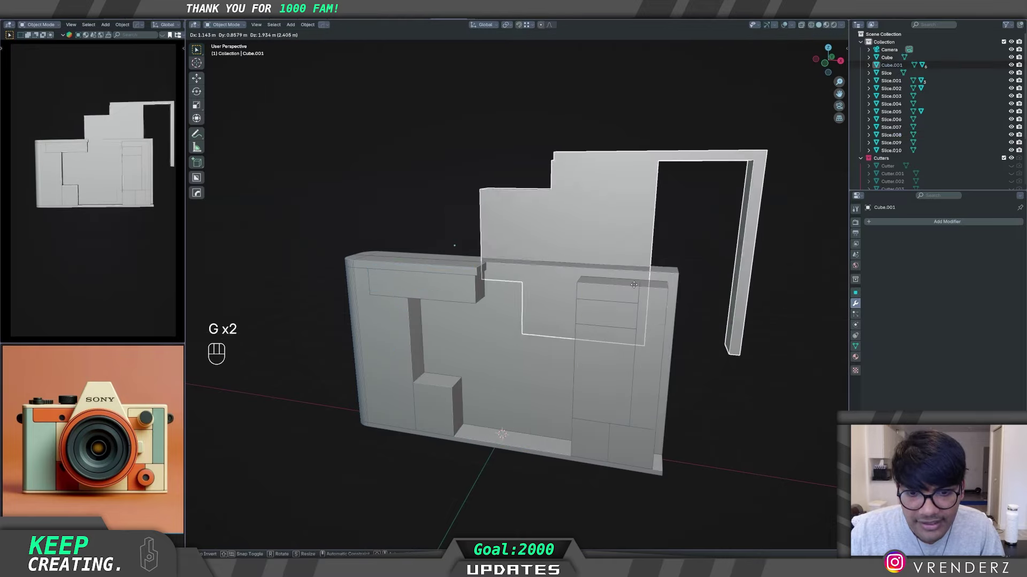
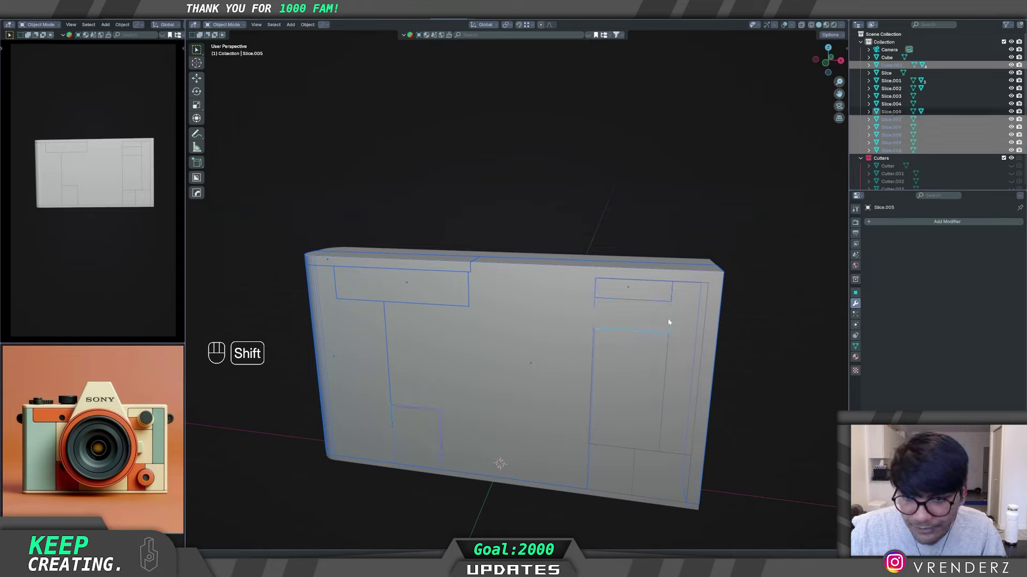
Step: Select every camera piece and add a Bevel with 60° Auto Smooth from the Hard Ops menu
{"action": "left_click", "coordinate": [652, 380]}
{"action": "left_click", "coordinate": [624, 473]}
{"action": "left_click", "coordinate": [657, 474]}
{"action": "left_click", "coordinate": [645, 500]}
{"action": "left_click_drag", "start_coordinate": [498, 366], "coordinate": [471, 376]}
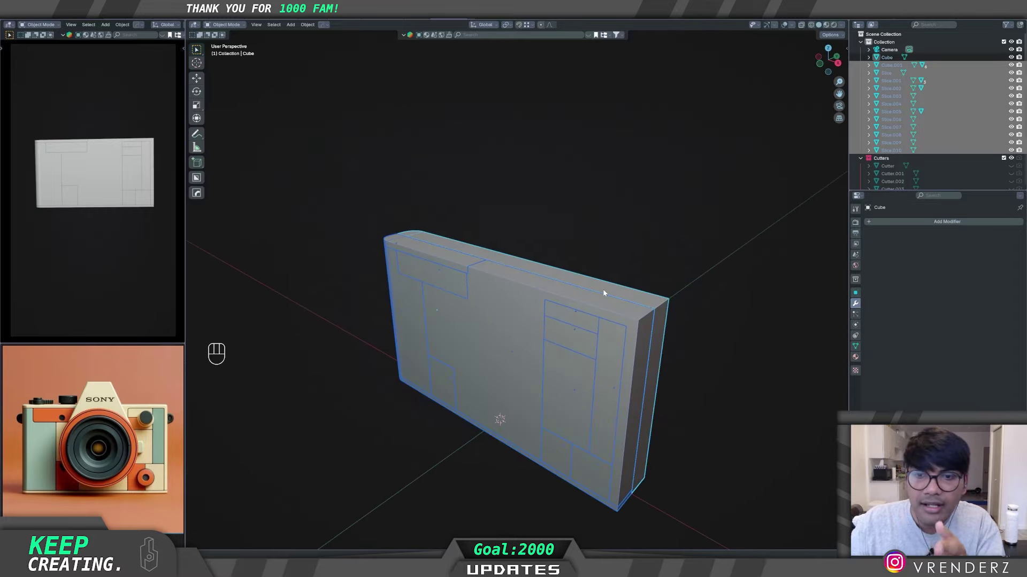
{"action": "left_click_drag", "start_coordinate": [557, 413], "coordinate": [560, 409]}
{"action": "left_click_drag", "start_coordinate": [636, 345], "coordinate": [539, 335]}
{"action": "middle_click", "coordinate": [556, 331]}
{"action": "key", "text": "q"}
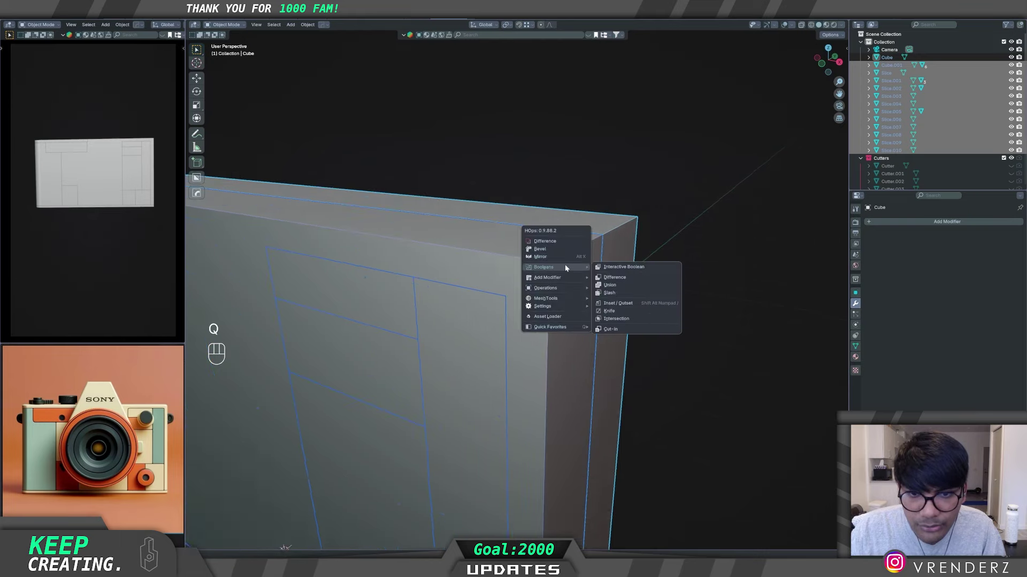
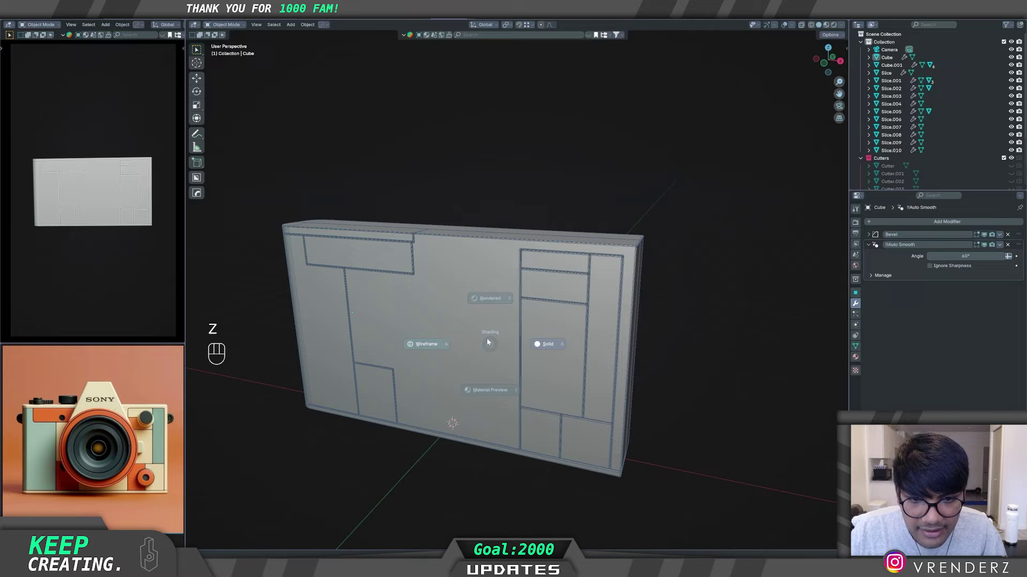
{"action": "key", "text": "q"}
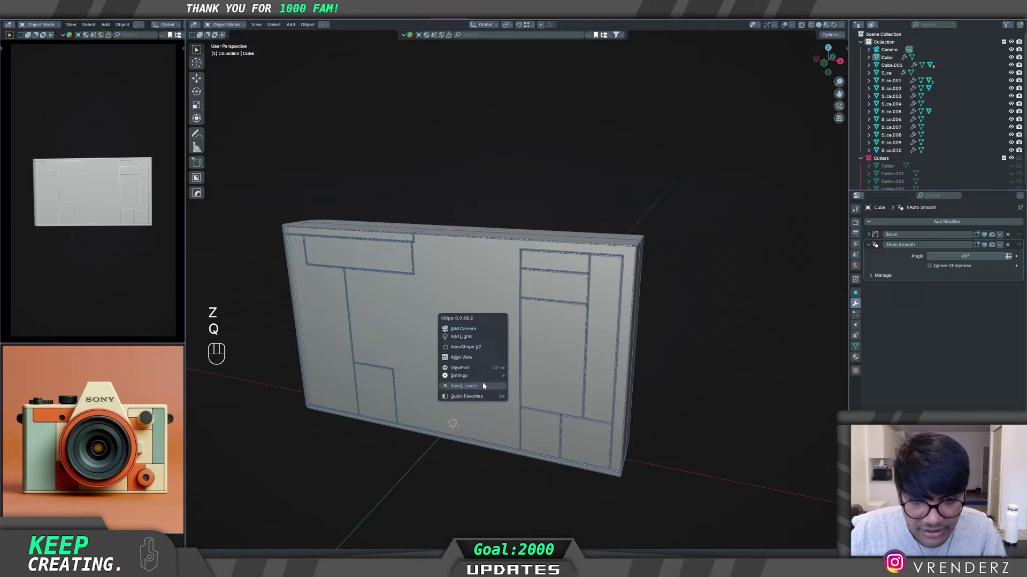
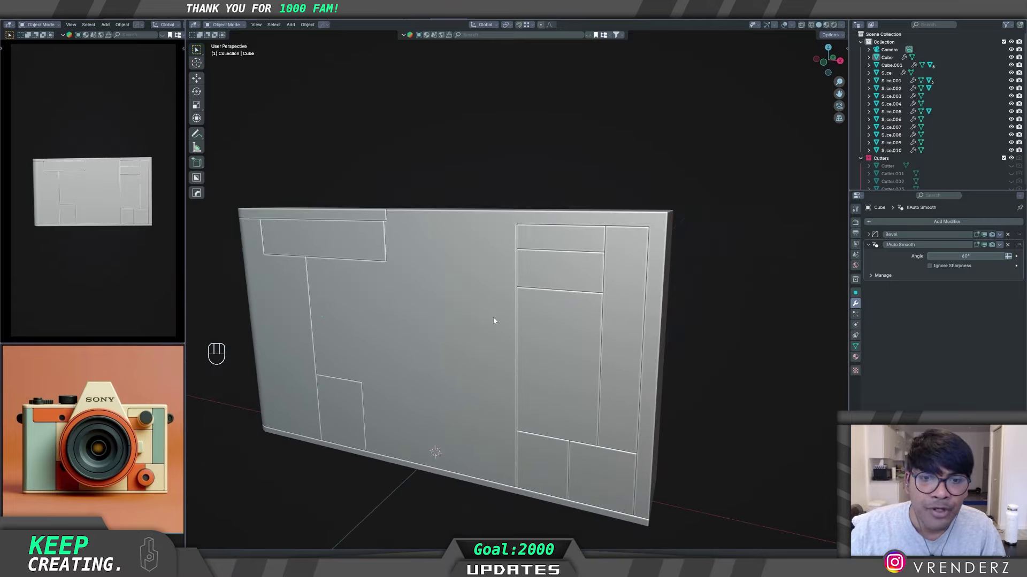
{"action": "middle_click", "coordinate": [422, 326]}
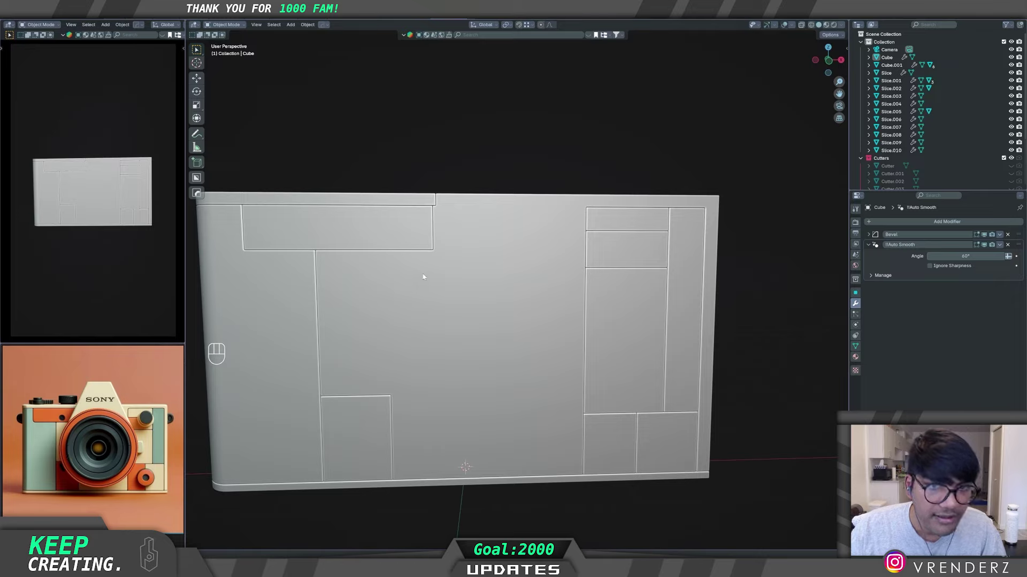
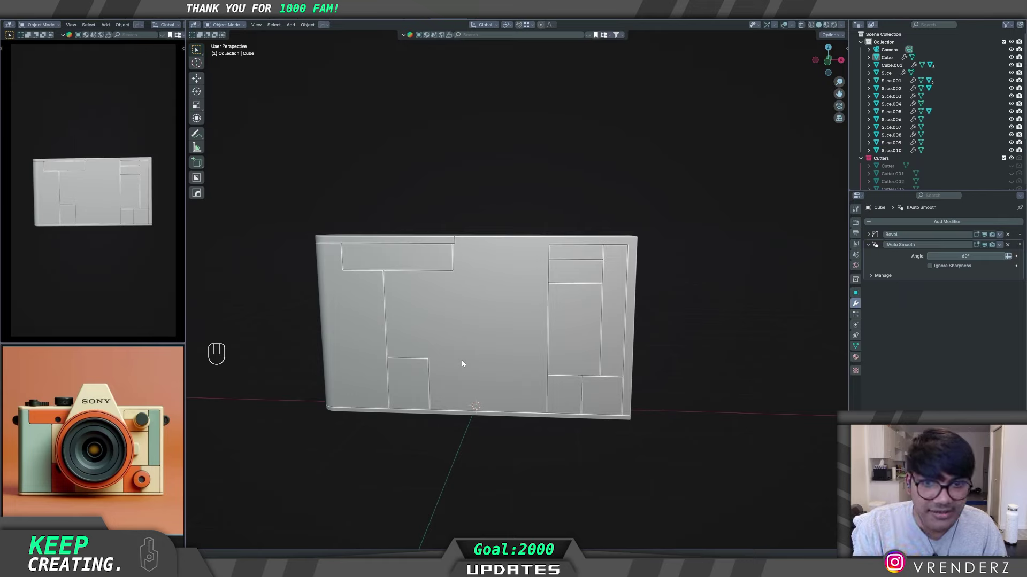
Step: Undo repeatedly until Slice.008 has its four Boolean modifiers and 30° Auto Smooth back
{"action": "key", "text": "ctrl+z"}
{"action": "key", "text": "ctrl+z"}
{"action": "key", "text": "ctrl+z"}
{"action": "key", "text": "ctrl+z"}
{"action": "key", "text": "ctrl+z"}
{"action": "key", "text": "ctrl+z"}
{"action": "key", "text": "ctrl+z"}
{"action": "key", "text": "ctrl+z"}
{"action": "key", "text": "ctrl+z"}
{"action": "key", "text": "ctrl+z"}
{"action": "key", "text": "ctrl+z"}
{"action": "key", "text": "ctrl+z"}
{"action": "key", "text": "ctrl+z"}
{"action": "key", "text": "ctrl+z"}
{"action": "key", "text": "ctrl+z"}
{"action": "key", "text": "ctrl+z"}
{"action": "key", "text": "ctrl+z"}
{"action": "key", "text": "ctrl+z"}
{"action": "key", "text": "ctrl+z"}
{"action": "key", "text": "ctrl+z"}
{"action": "key", "text": "ctrl+z"}
{"action": "key", "text": "ctrl+z"}
{"action": "key", "text": "ctrl+z"}
{"action": "key", "text": "ctrl+z"}
{"action": "key", "text": "ctrl+z"}
{"action": "key", "text": "ctrl+z"}
{"action": "key", "text": "ctrl+z"}
{"action": "key", "text": "ctrl+z"}
{"action": "key", "text": "ctrl+z"}
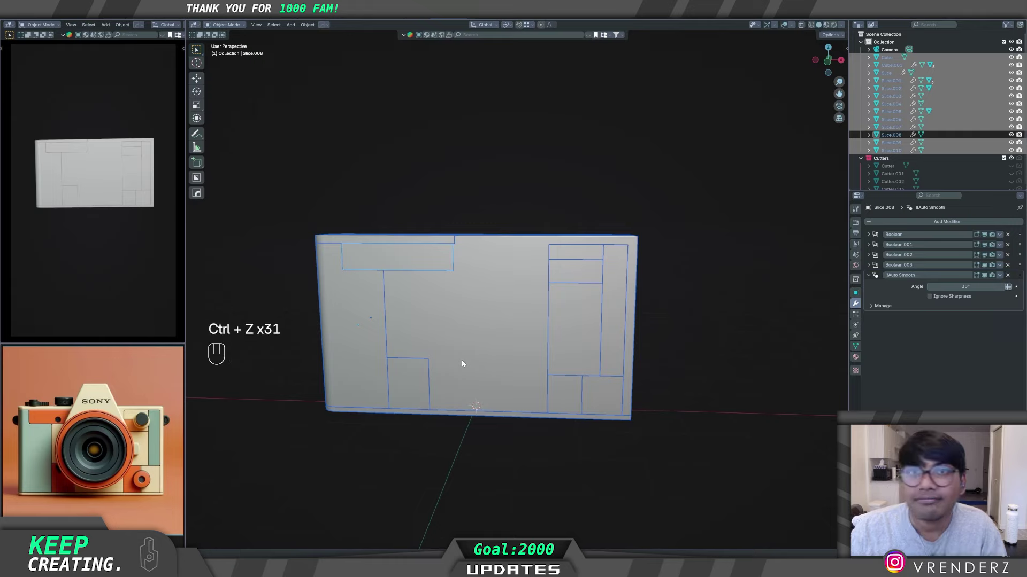
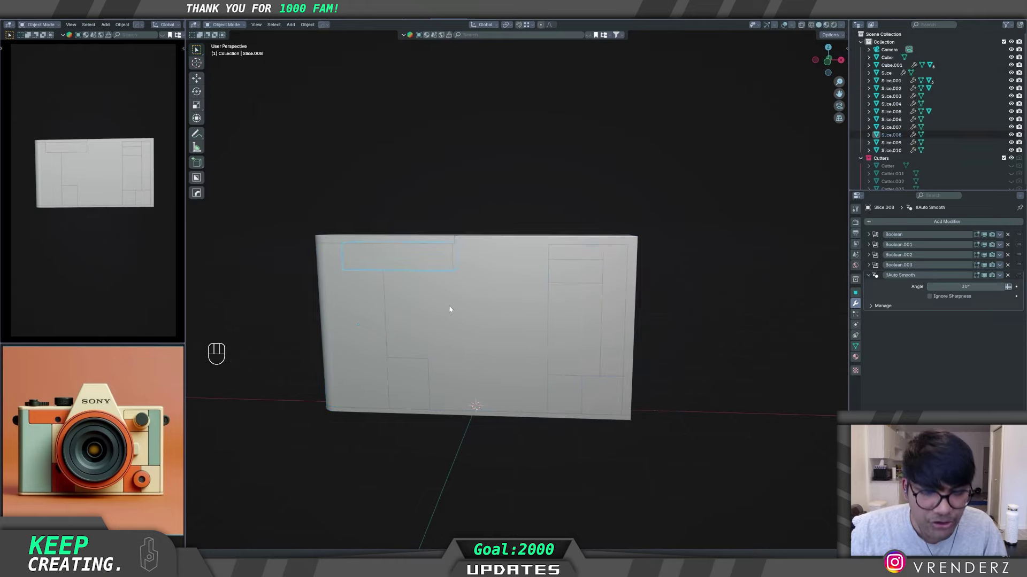
Step: Orbit around the camera body to look over the slice cuts
{"action": "key", "text": "g"}
{"action": "left_click_drag", "start_coordinate": [377, 343], "coordinate": [391, 359]}
{"action": "middle_click", "coordinate": [484, 348]}
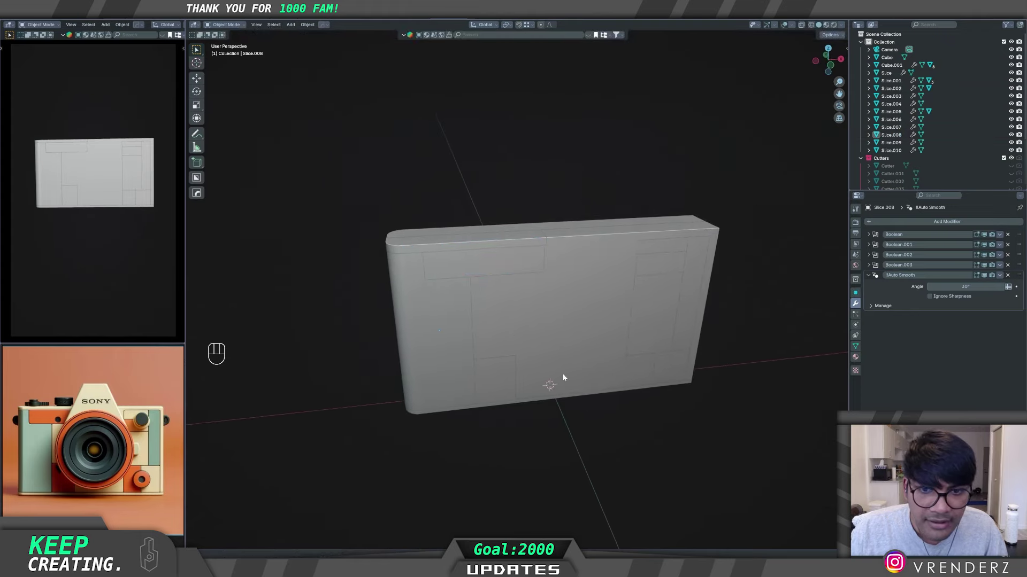
{"action": "middle_click", "coordinate": [554, 369]}
{"action": "middle_click", "coordinate": [532, 349]}
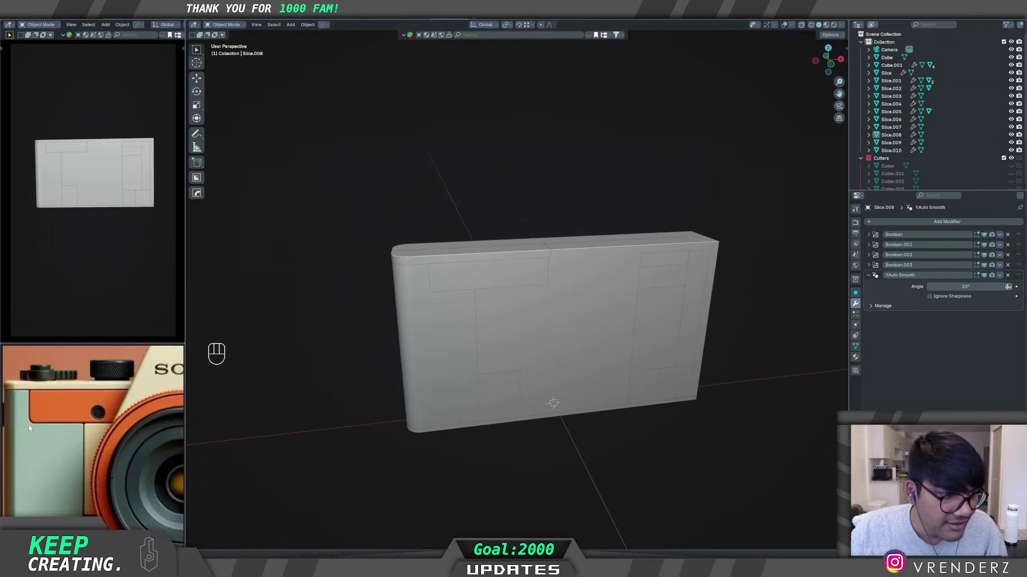
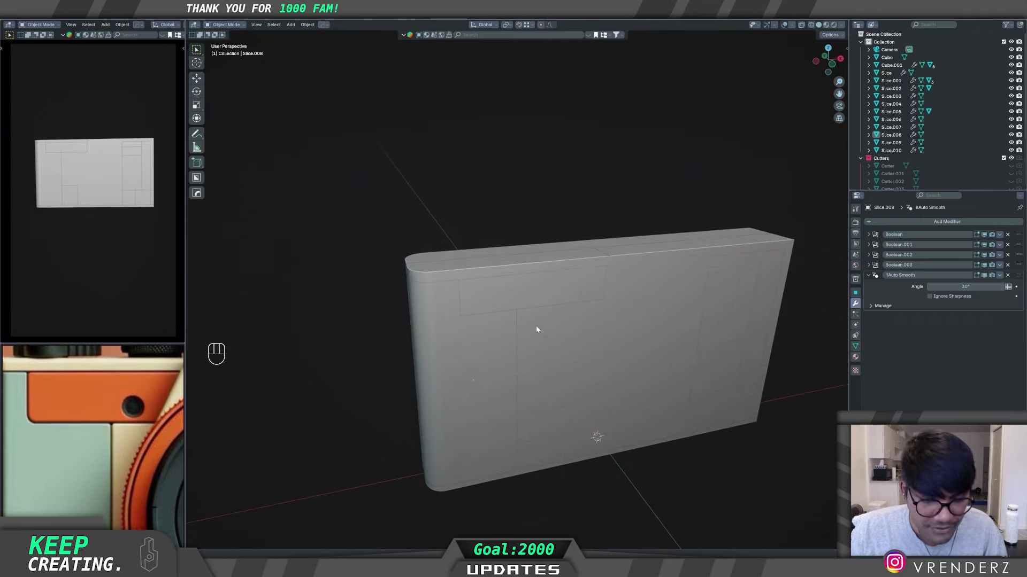
Step: Make Cutter.008 visible in the Cutters collection and set it as the active object
{"action": "key", "text": "q"}
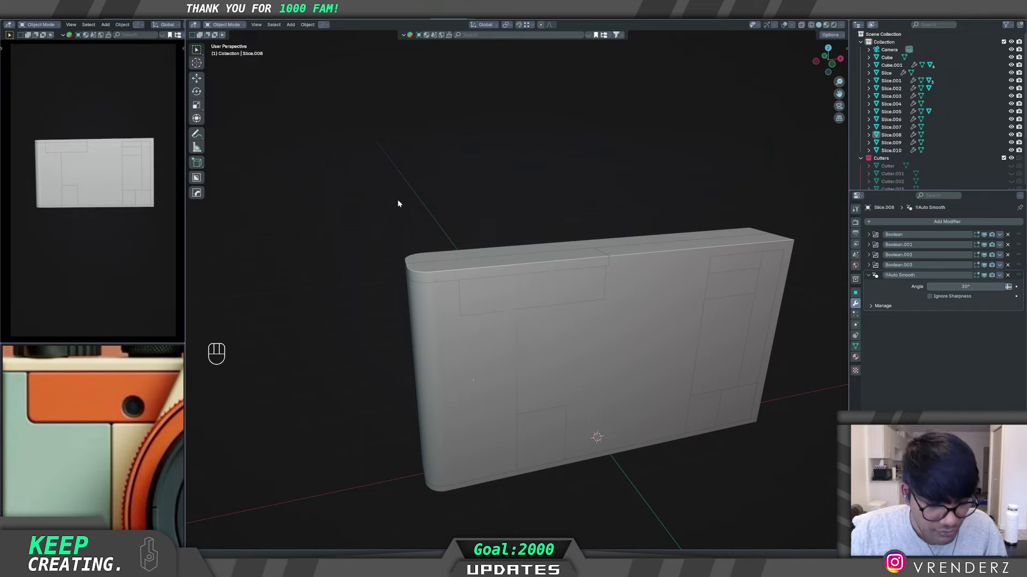
{"action": "key", "text": "alt+w"}
{"action": "left_click", "coordinate": [527, 299]}
{"action": "middle_click", "coordinate": [553, 344]}
{"action": "key", "text": "q"}
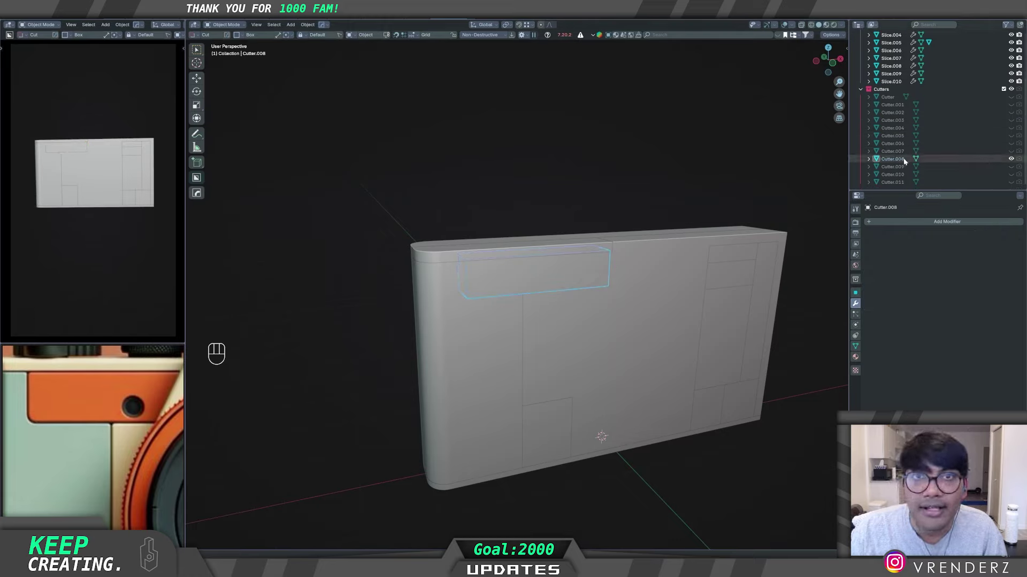
Step: Scale Cutter.008 along Y to about 1.732
{"action": "left_click_drag", "start_coordinate": [492, 335], "coordinate": [436, 340]}
{"action": "left_click_drag", "start_coordinate": [426, 335], "coordinate": [462, 343]}
{"action": "middle_click", "coordinate": [507, 353]}
{"action": "key", "text": "s"}
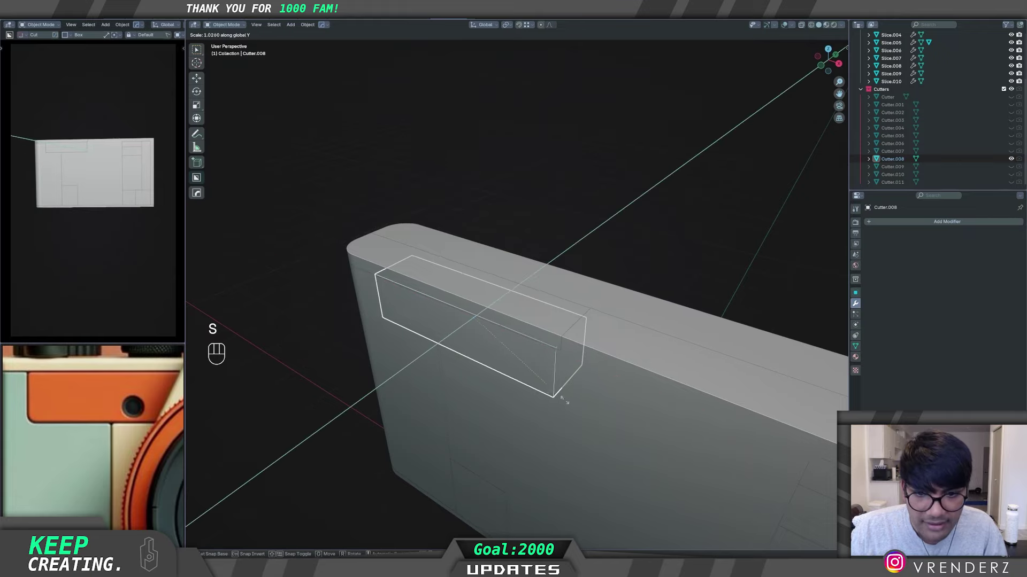
{"action": "left_click_drag", "start_coordinate": [594, 414], "coordinate": [608, 402]}
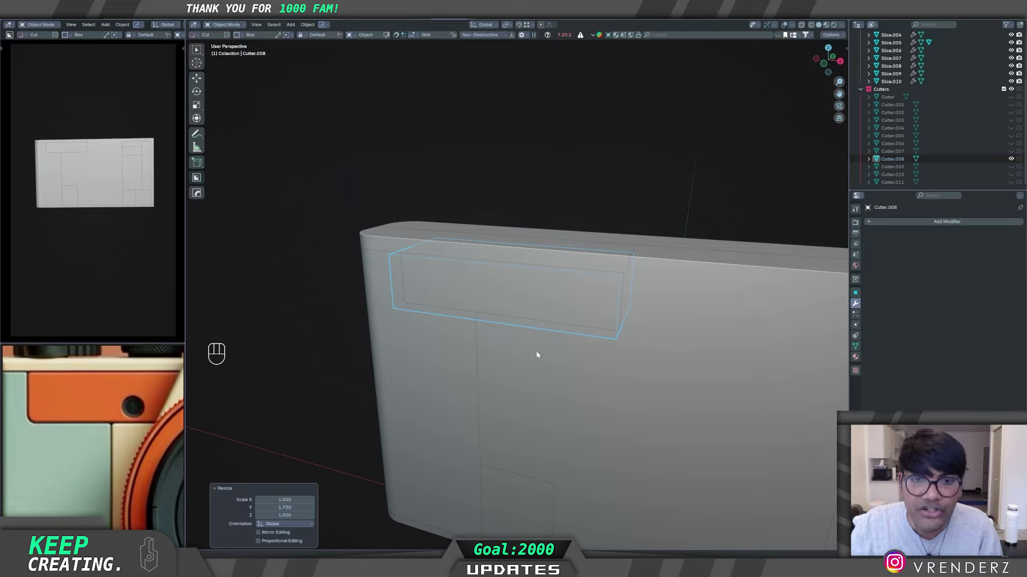
{"action": "middle_click", "coordinate": [549, 349]}
{"action": "middle_click", "coordinate": [497, 357]}
Step: In Edit Mode, bevel Cutter.008's edges about 0.0417 m wide with 12 segments
{"action": "key", "text": "Tab"}
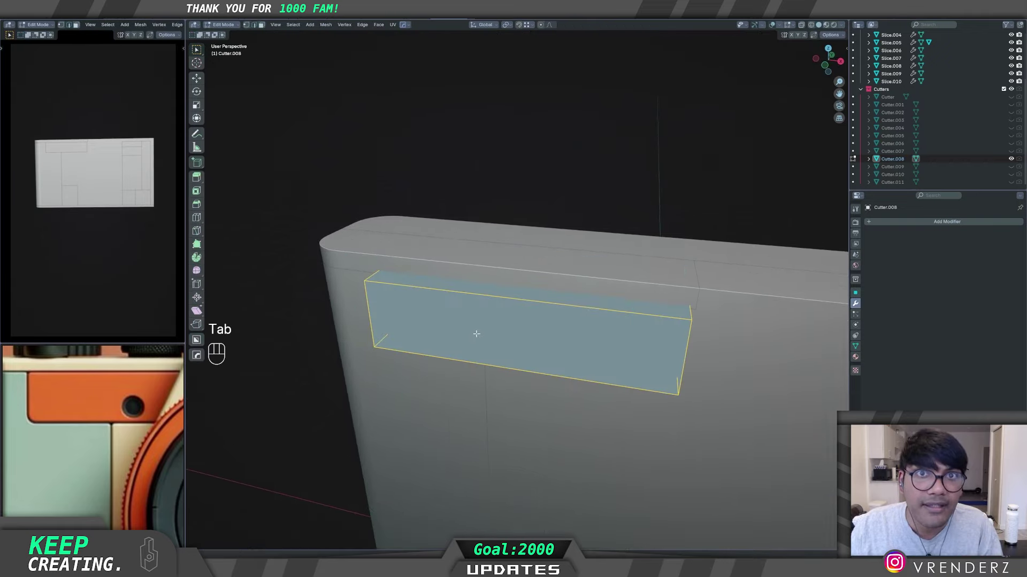
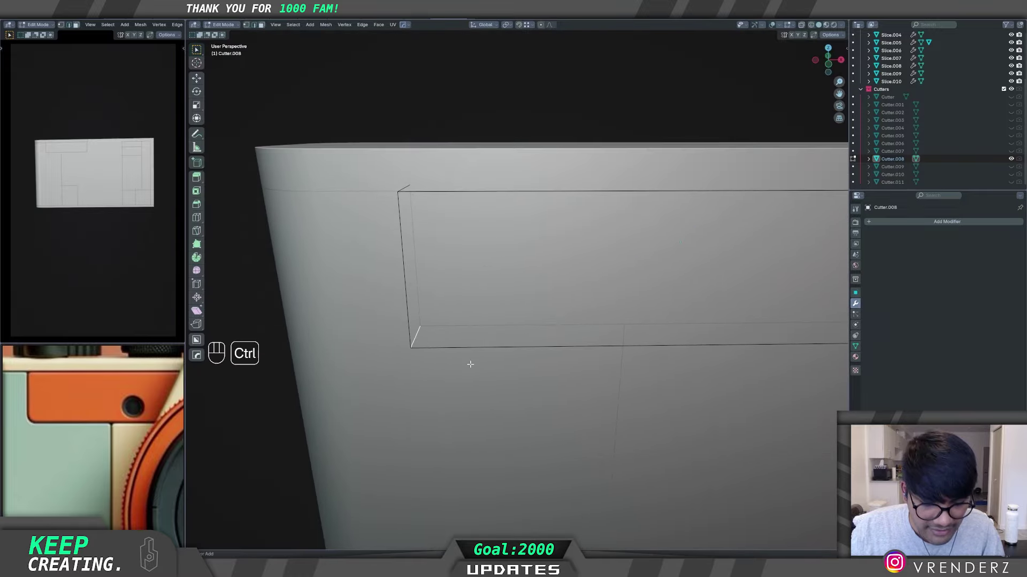
{"action": "key", "text": "ctrl+b"}
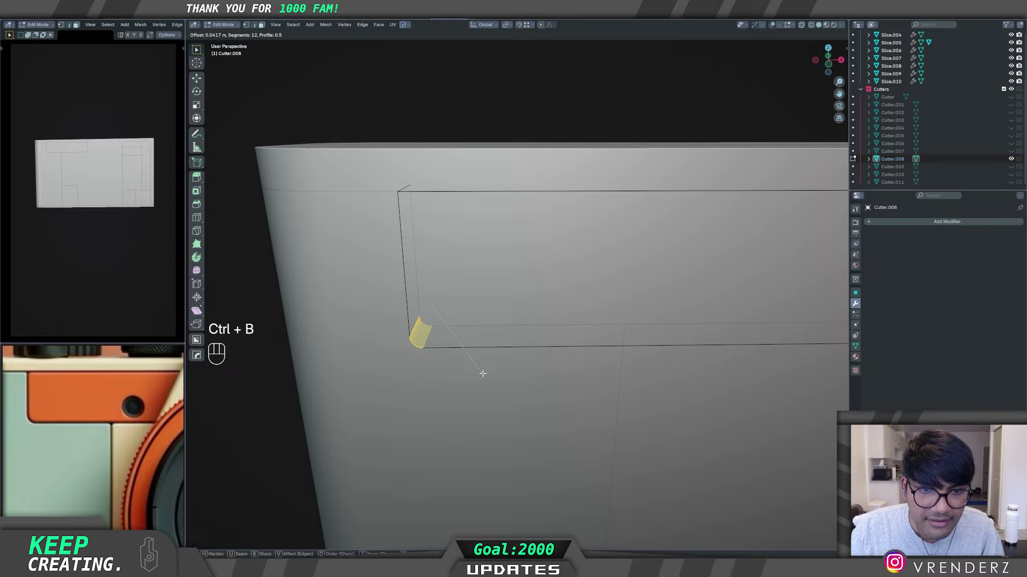
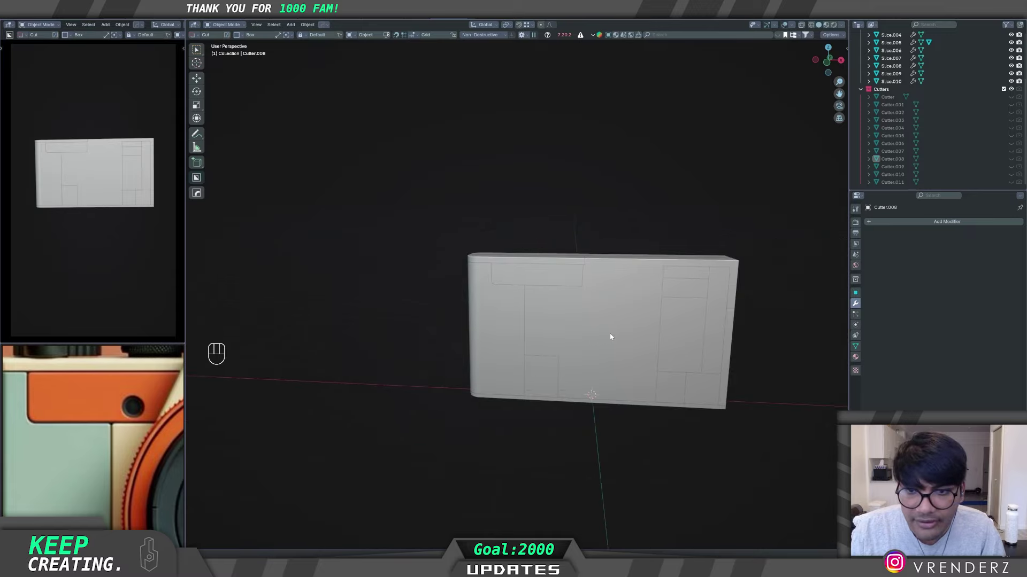
Step: Select Slice.006 and bring up its Booleans list to find and unhide the base Cutter box
{"action": "left_click_drag", "start_coordinate": [632, 337], "coordinate": [521, 355]}
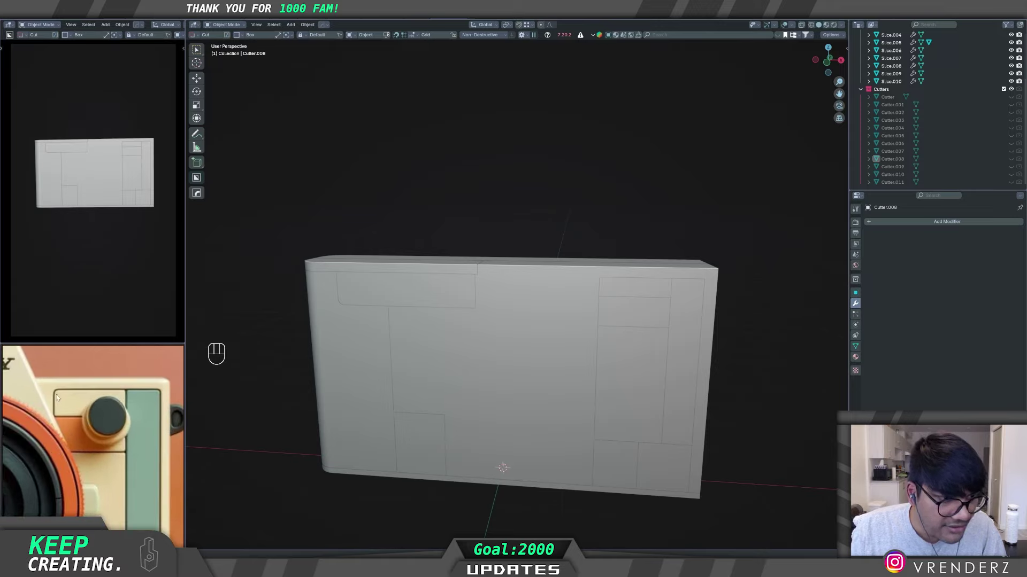
{"action": "middle_click", "coordinate": [647, 346]}
{"action": "left_click_drag", "start_coordinate": [639, 336], "coordinate": [556, 346]}
{"action": "middle_click", "coordinate": [573, 346]}
{"action": "left_click_drag", "start_coordinate": [549, 349], "coordinate": [526, 335]}
{"action": "left_click", "coordinate": [472, 294]}
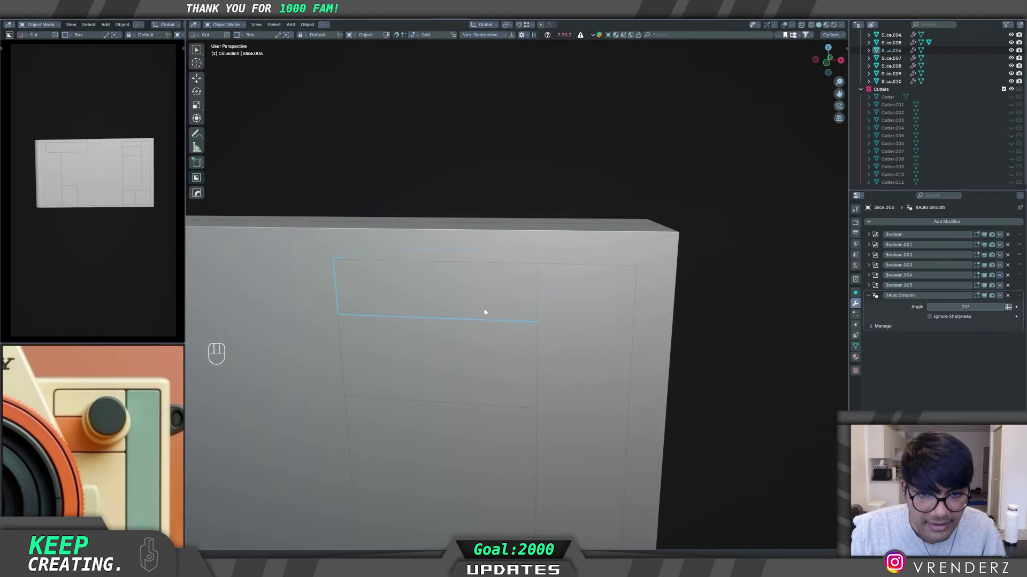
{"action": "key", "text": "q"}
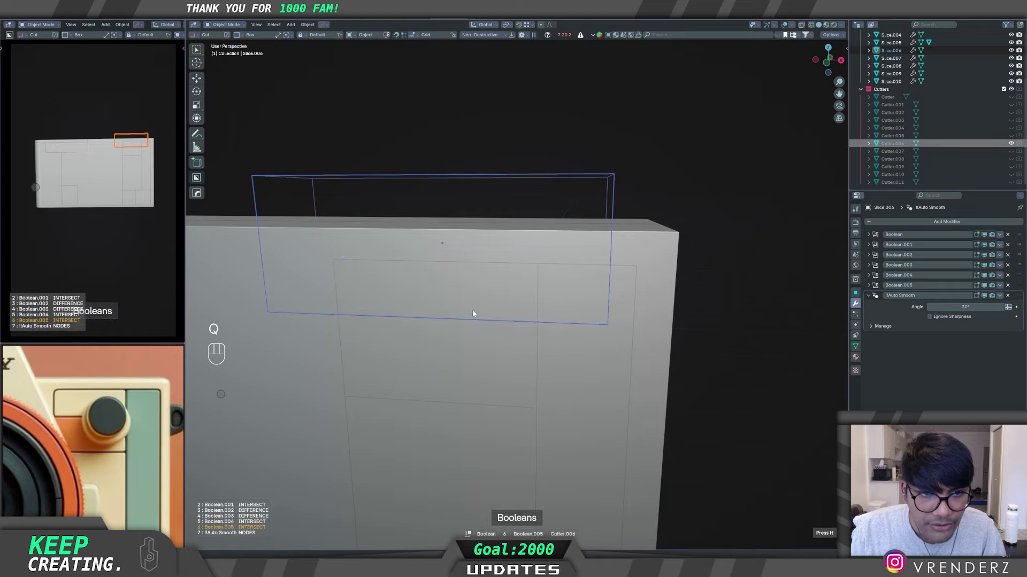
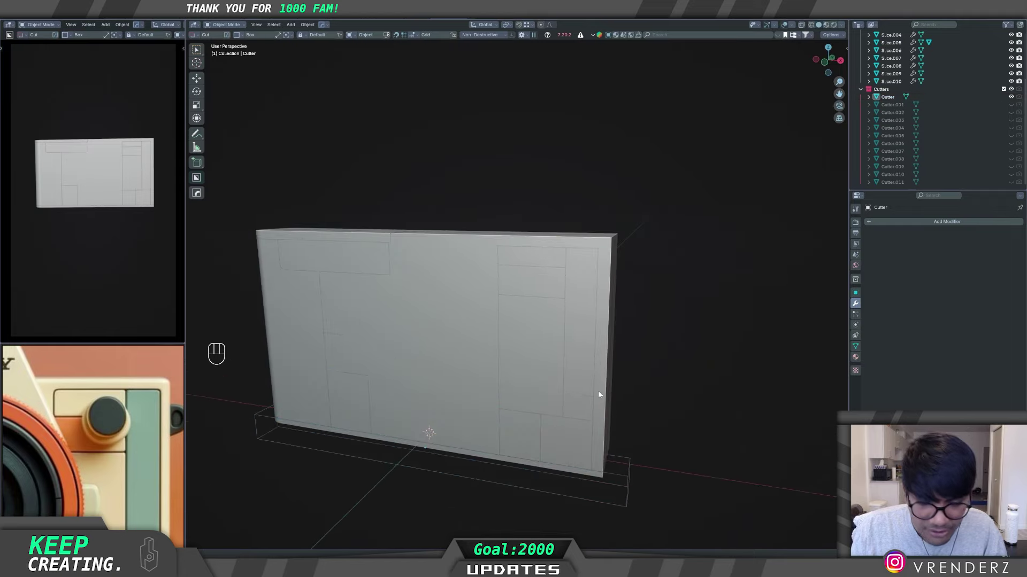
Step: Scale Cutter.001 along Y to about 1.51 and bevel its edges with 12 segments, ~0.05 m
{"action": "key", "text": "q"}
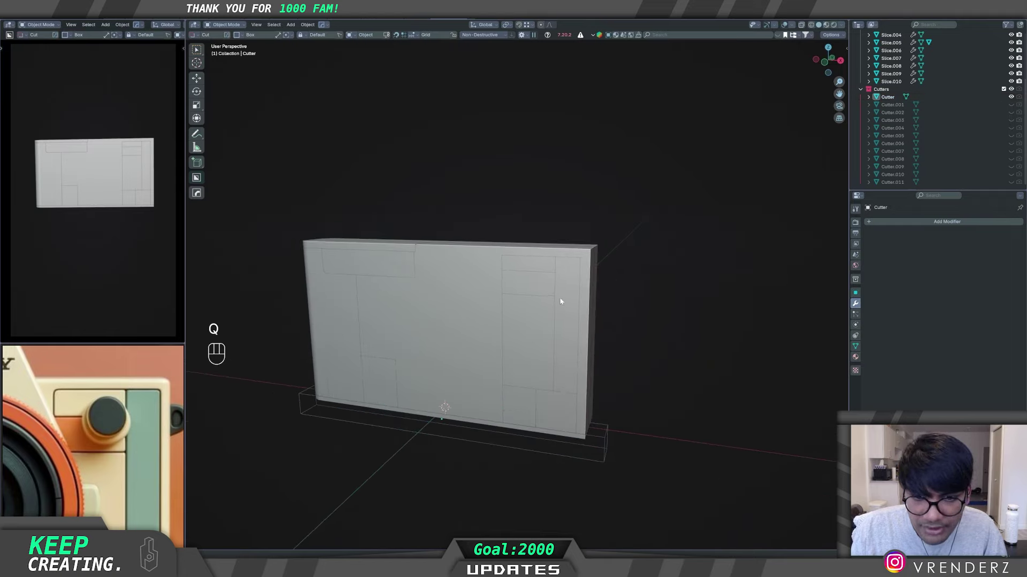
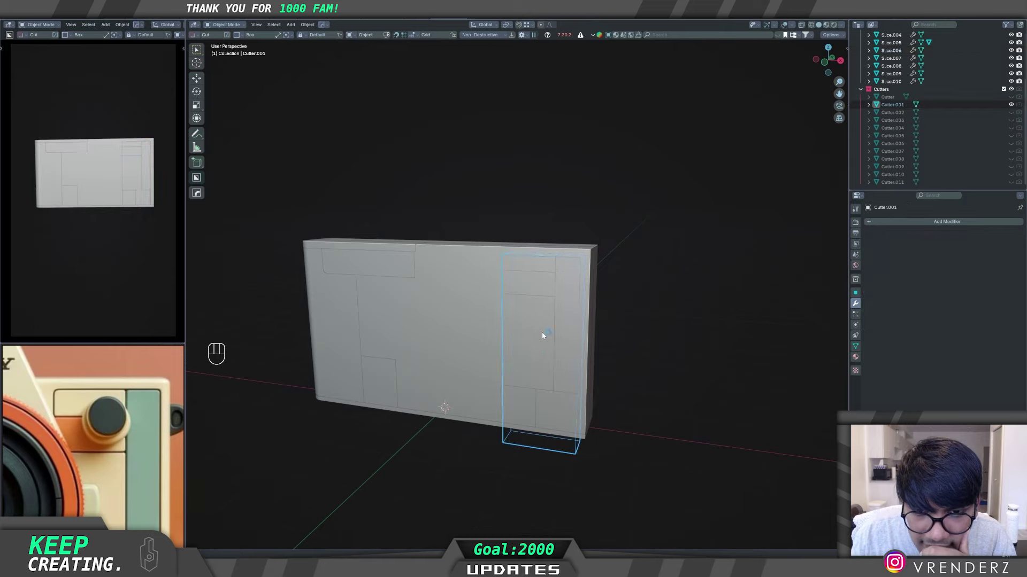
{"action": "middle_click", "coordinate": [534, 357]}
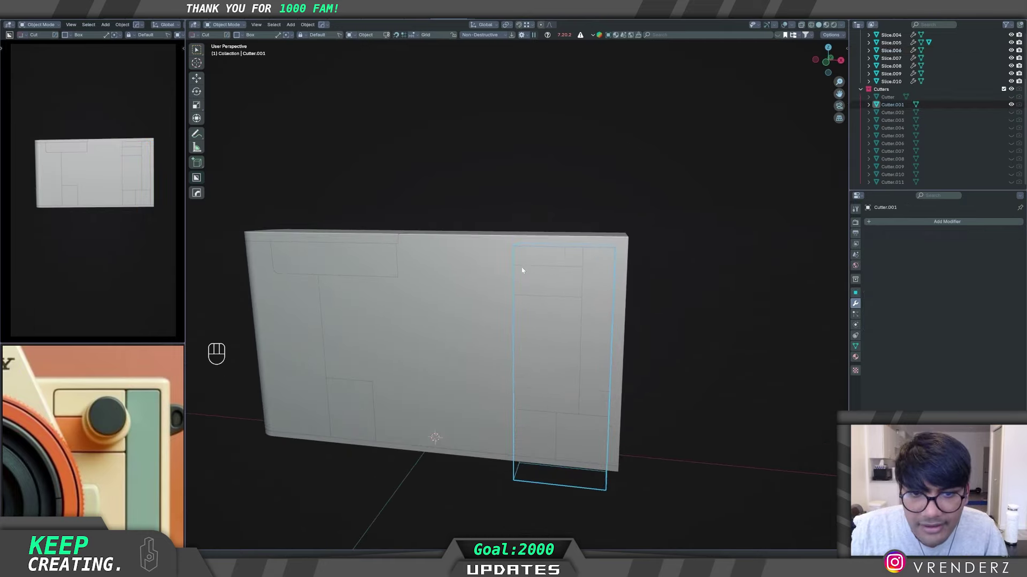
{"action": "middle_click", "coordinate": [585, 293]}
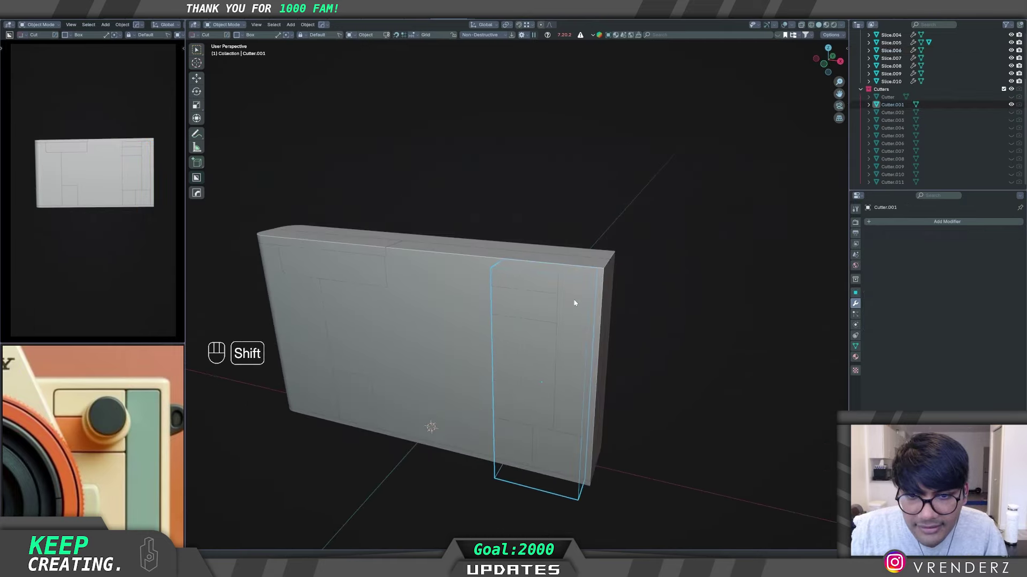
{"action": "left_click_drag", "start_coordinate": [556, 304], "coordinate": [539, 333]}
{"action": "middle_click", "coordinate": [544, 382]}
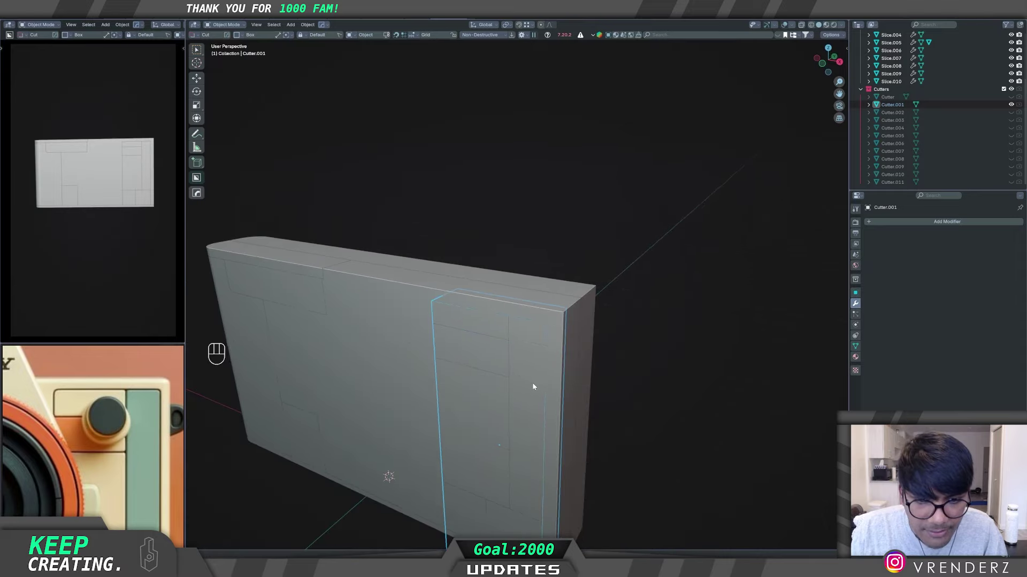
{"action": "left_click_drag", "start_coordinate": [525, 408], "coordinate": [523, 368]}
{"action": "key", "text": "s"}
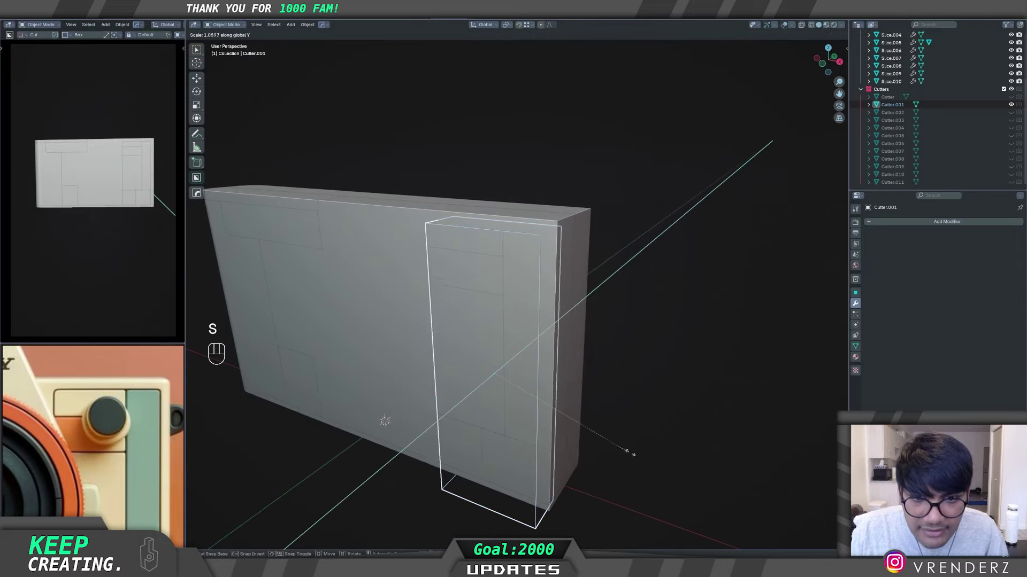
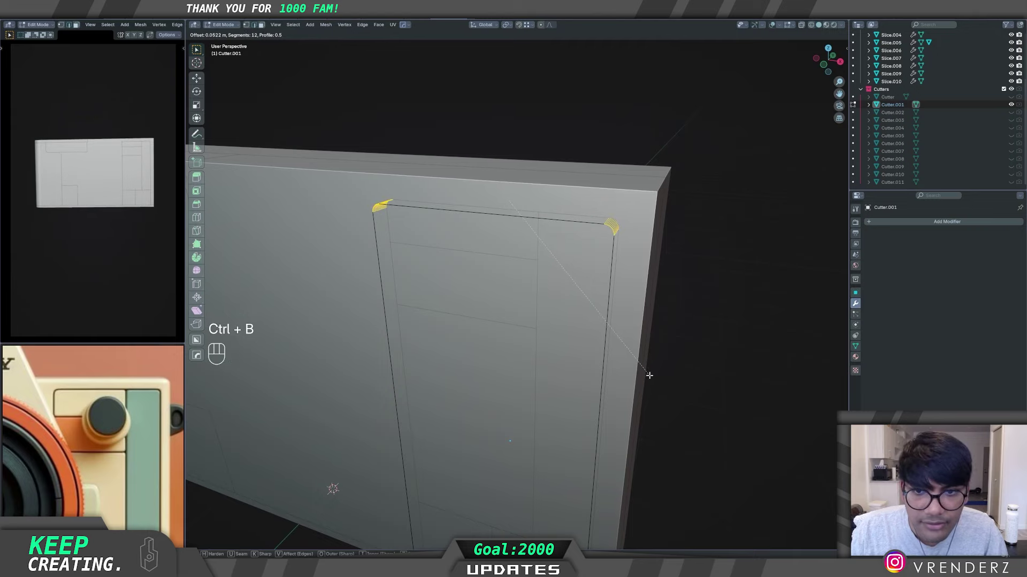
{"action": "key", "text": "Tab"}
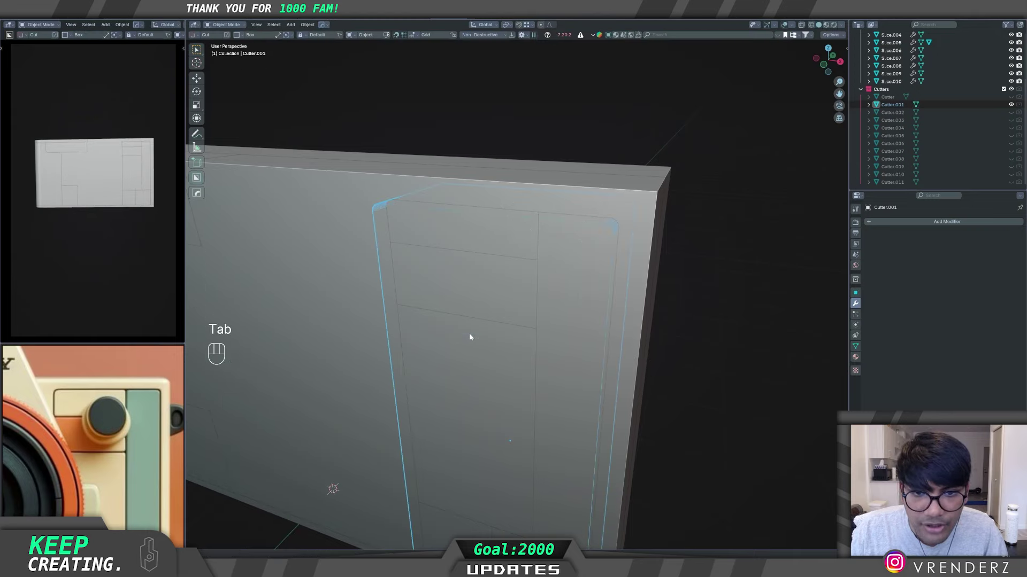
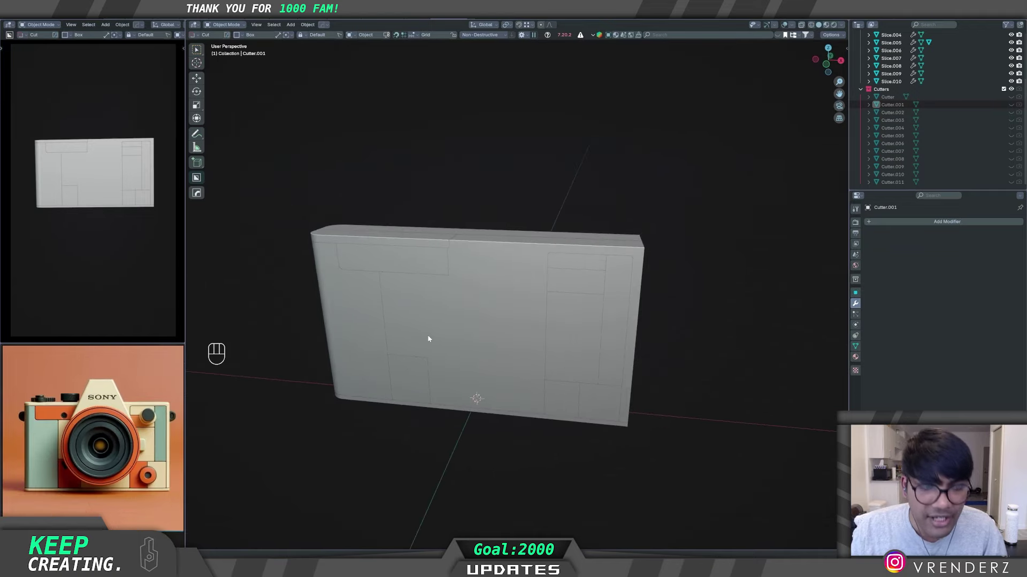
Step: Apply the modifiers on the body's Slice pieces with HardOps Smart Apply
{"action": "key", "text": "w"}
{"action": "left_click", "coordinate": [289, 191]}
{"action": "key", "text": "q"}
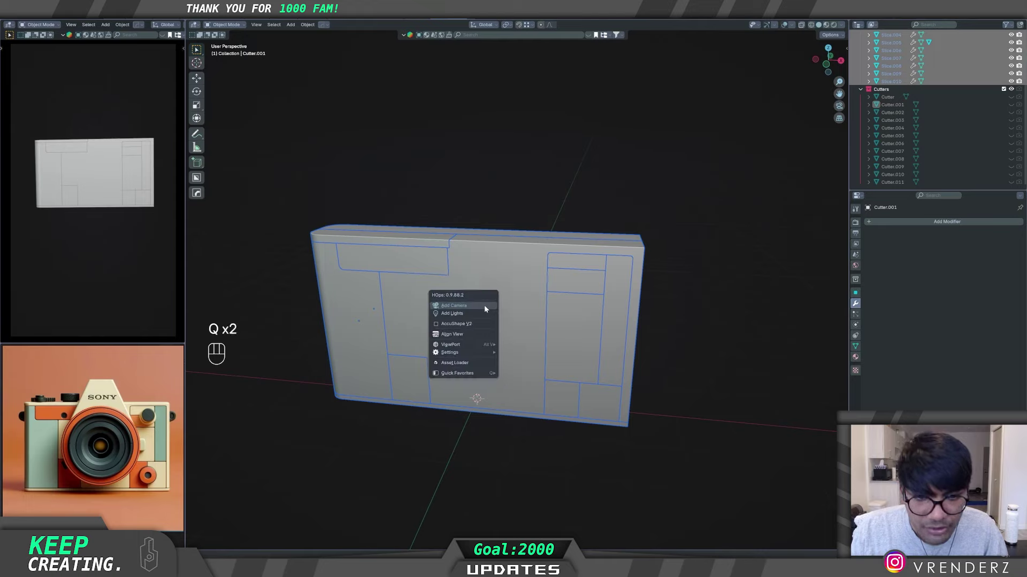
{"action": "key", "text": "q"}
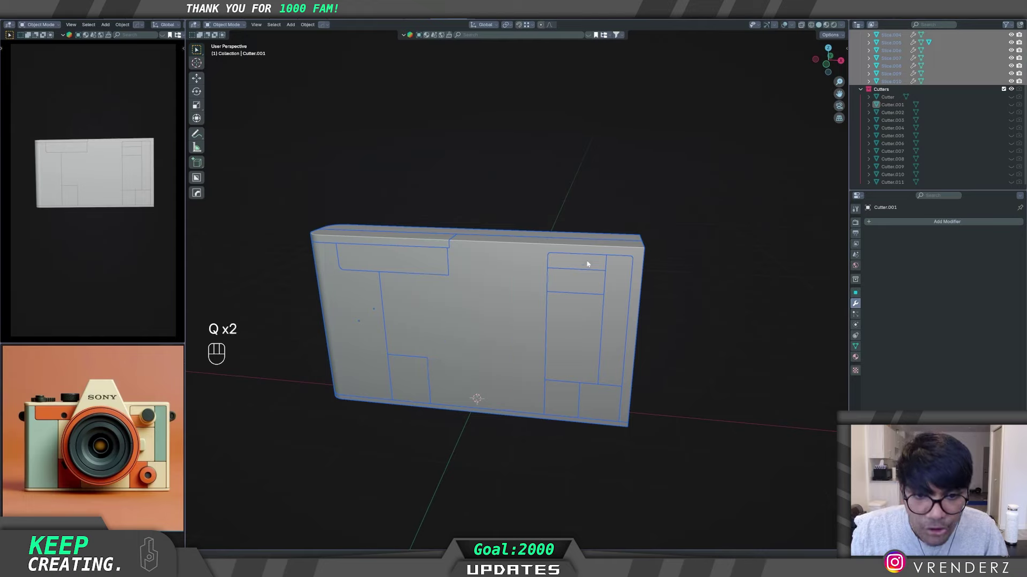
{"action": "key", "text": "alt+w"}
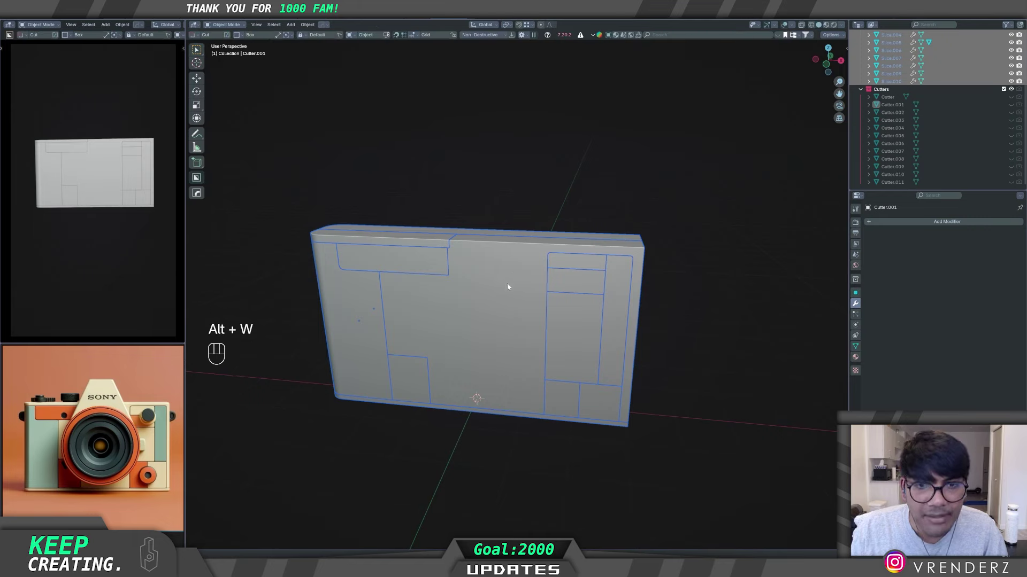
{"action": "key", "text": "q"}
{"action": "left_click", "coordinate": [520, 228]}
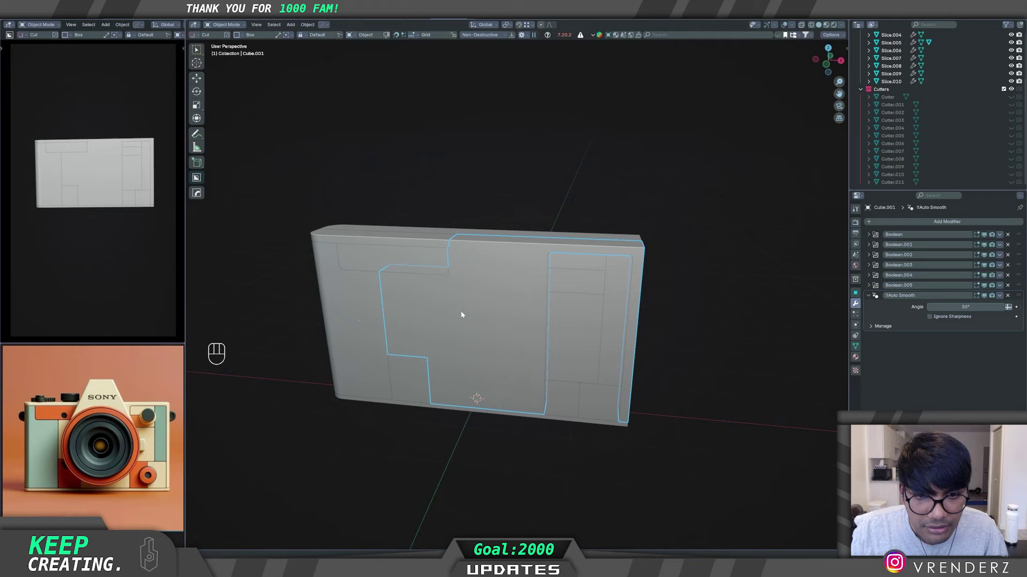
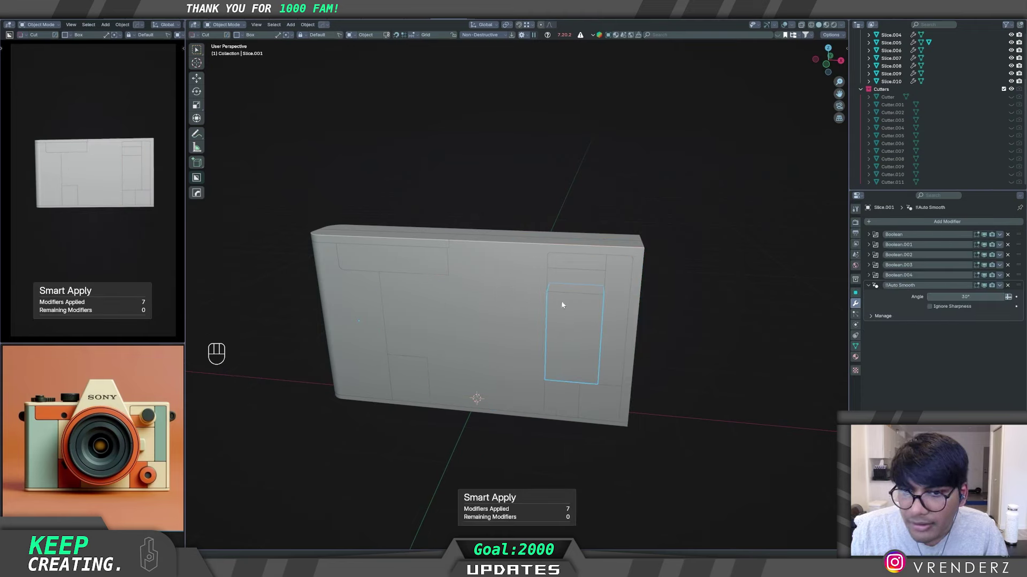
{"action": "middle_click", "coordinate": [555, 304]}
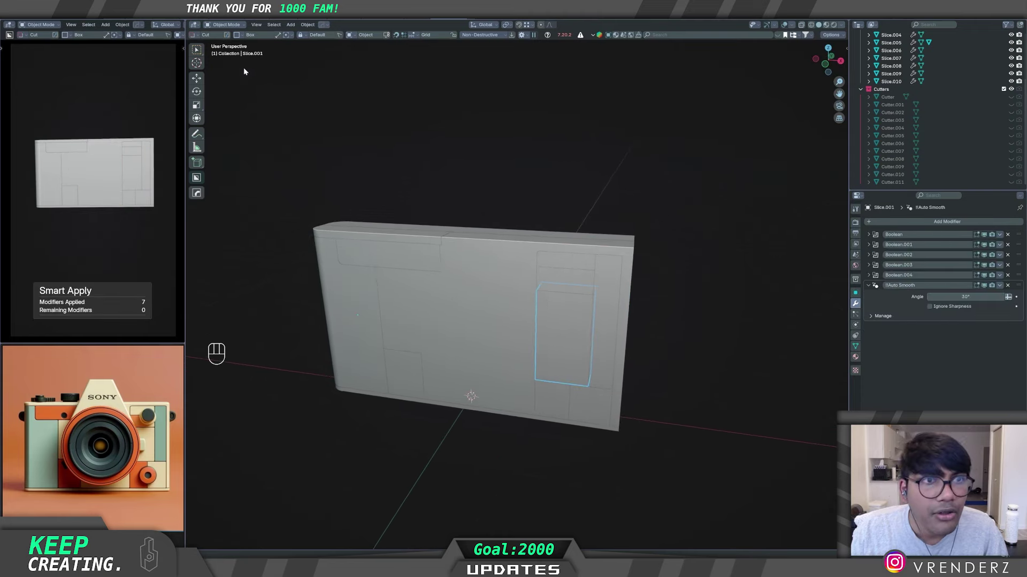
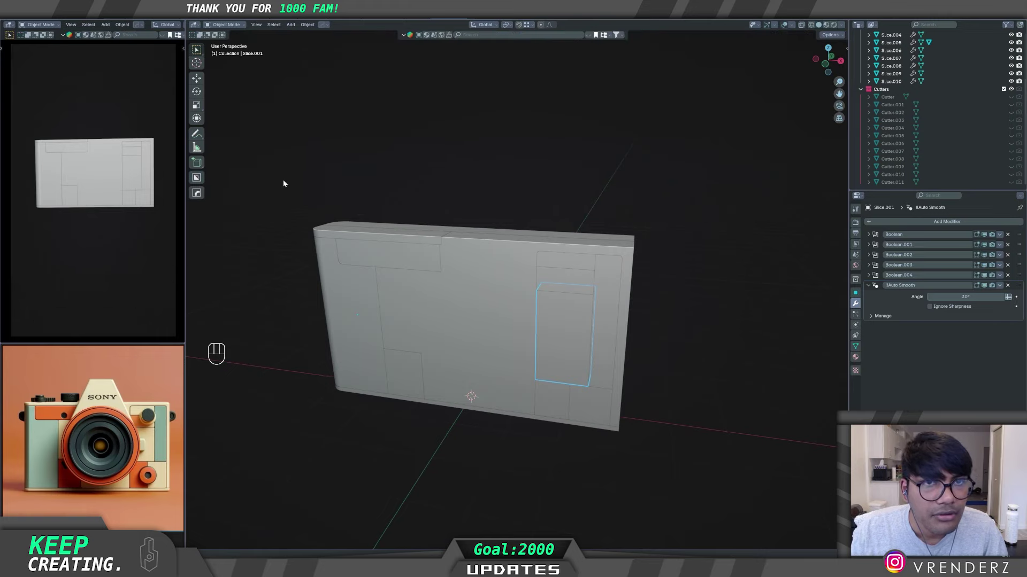
{"action": "left_click", "coordinate": [691, 484]}
{"action": "key", "text": "q"}
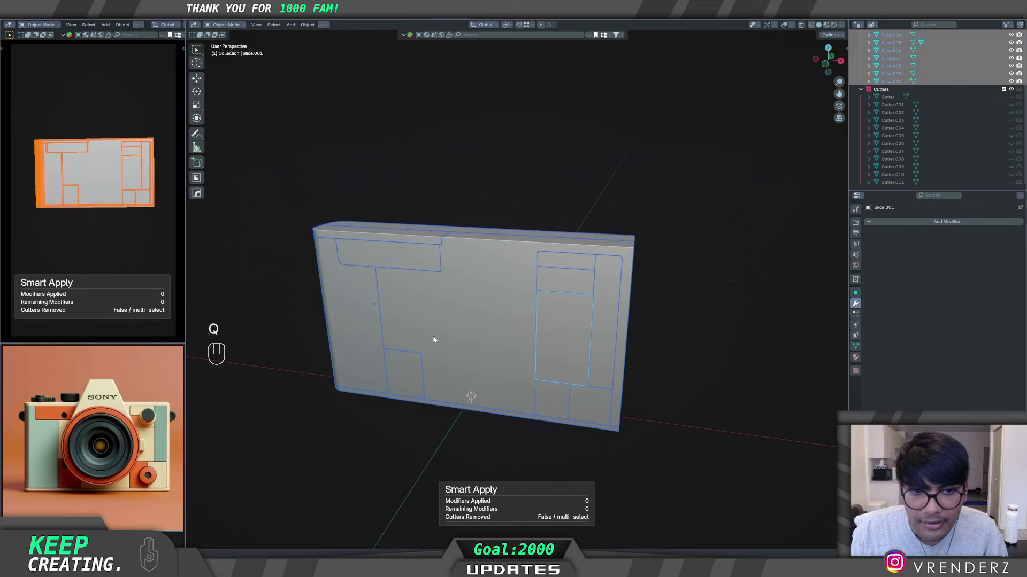
Step: Convert the slices' transforms, including Slice.008, into deltas and select Cube.001
{"action": "left_click", "coordinate": [478, 278]}
{"action": "key", "text": "g"}
{"action": "key", "text": "g"}
{"action": "left_click", "coordinate": [273, 165]}
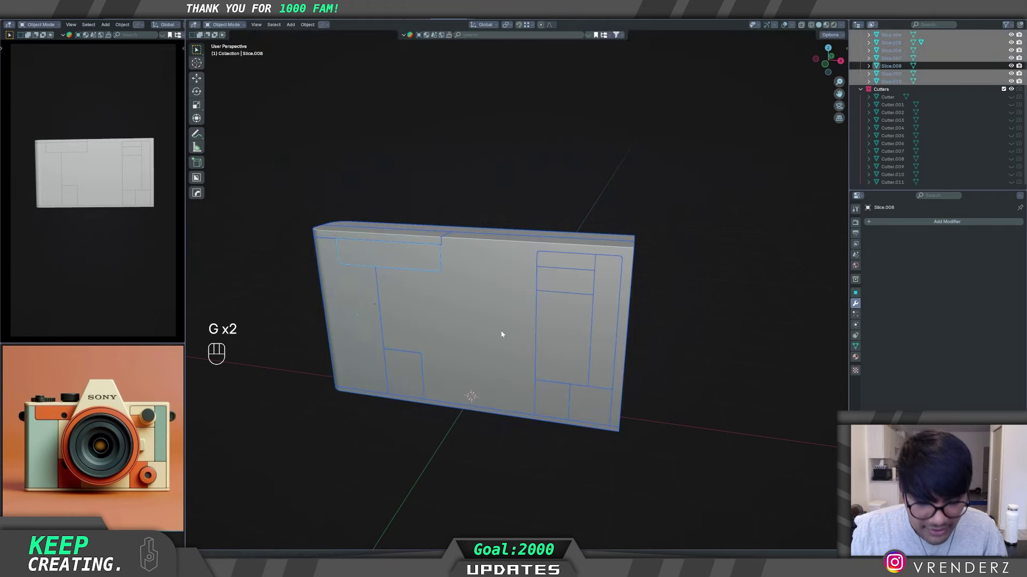
{"action": "key", "text": "q"}
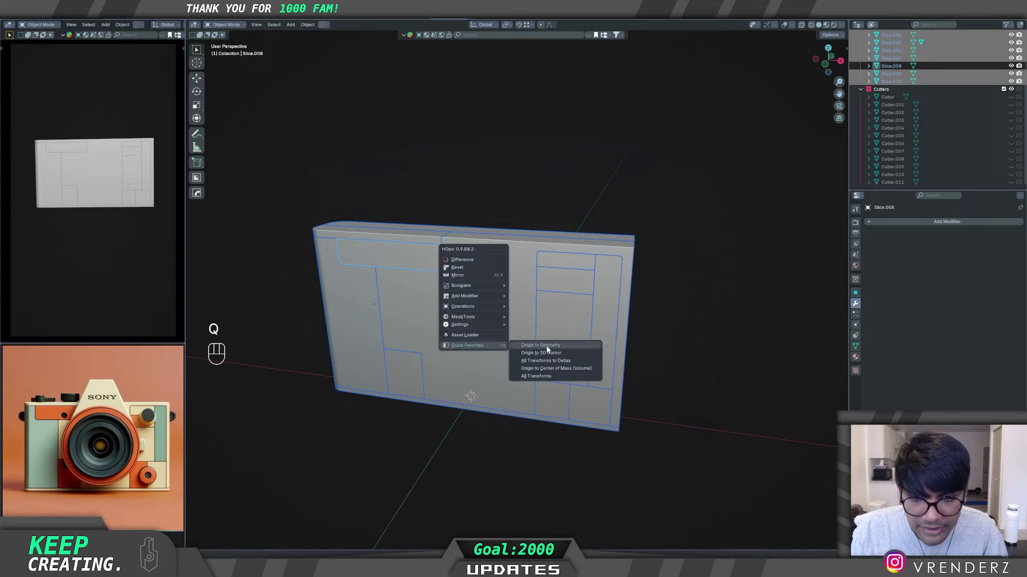
{"action": "key", "text": "q"}
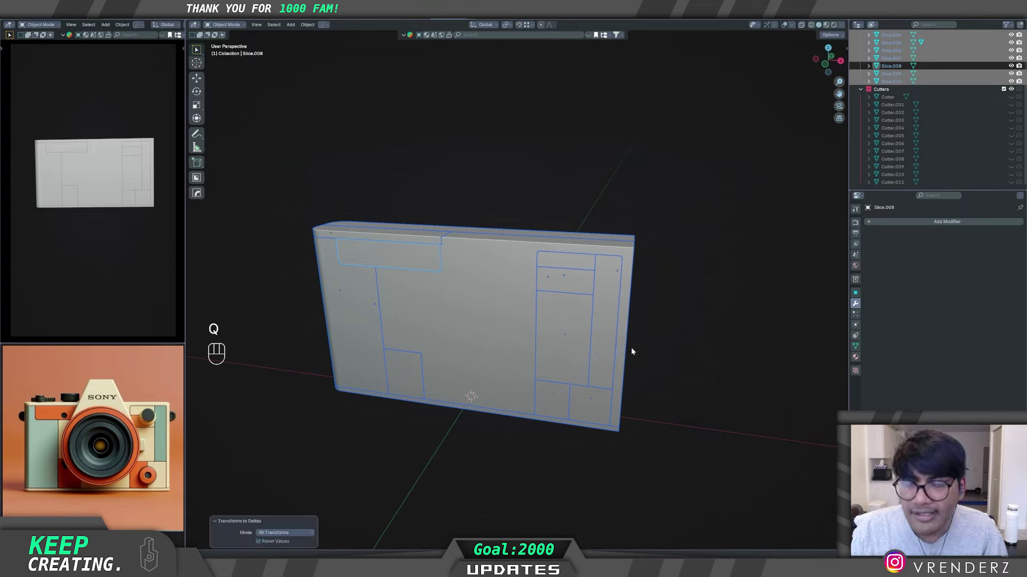
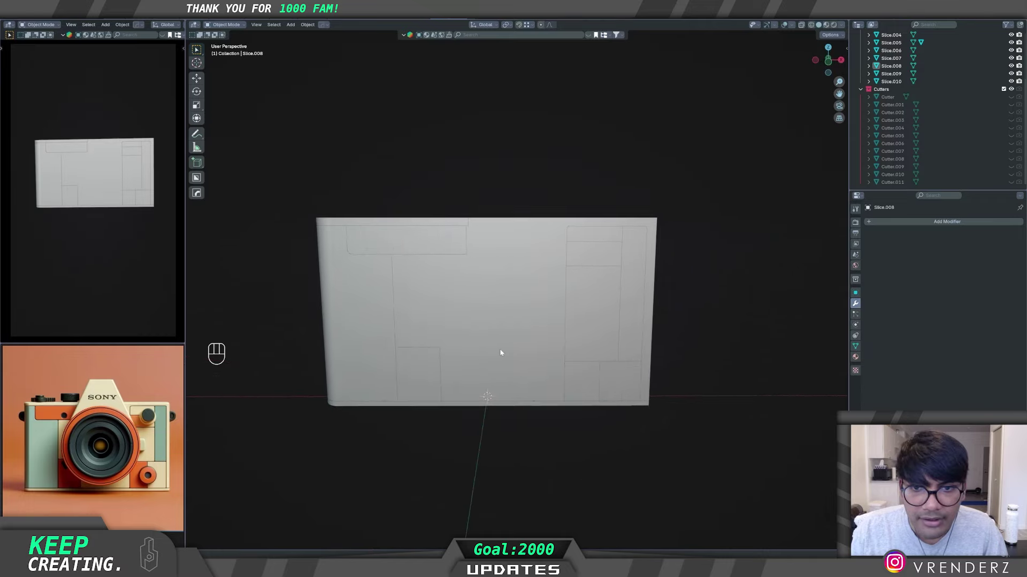
{"action": "middle_click", "coordinate": [497, 348]}
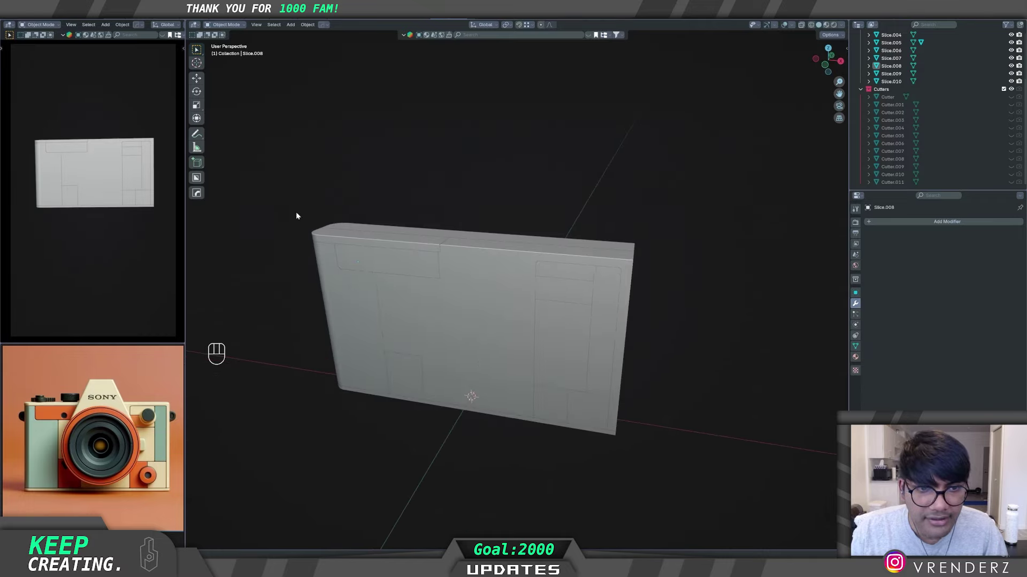
{"action": "left_click", "coordinate": [706, 476]}
{"action": "left_click", "coordinate": [487, 323]}
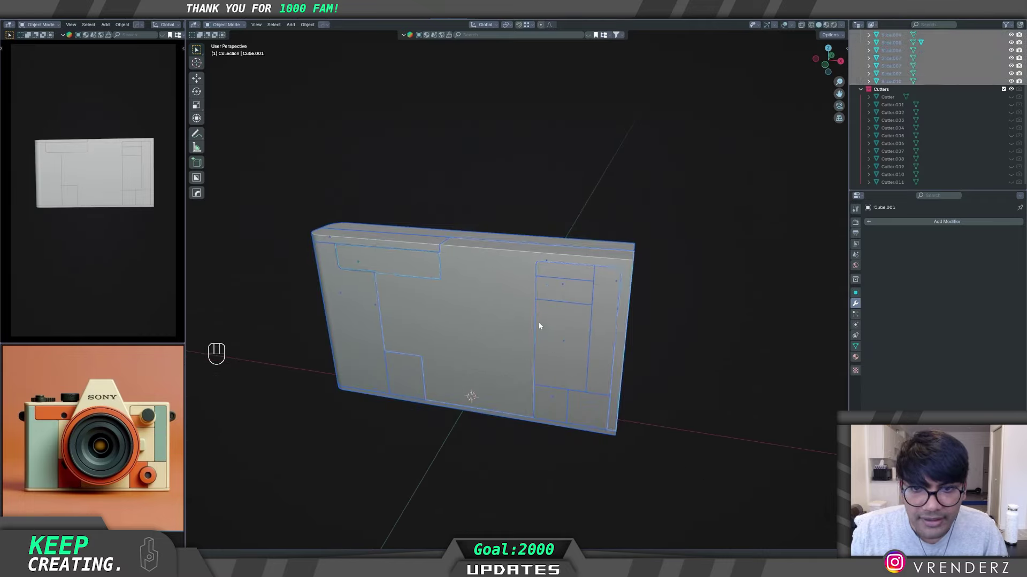
Step: Add a 30° angle bevel with Auto Smooth to Cube.001, change viewport shading and save
{"action": "left_click_drag", "start_coordinate": [528, 324], "coordinate": [514, 329]}
{"action": "left_click_drag", "start_coordinate": [615, 321], "coordinate": [557, 322]}
{"action": "key", "text": "q"}
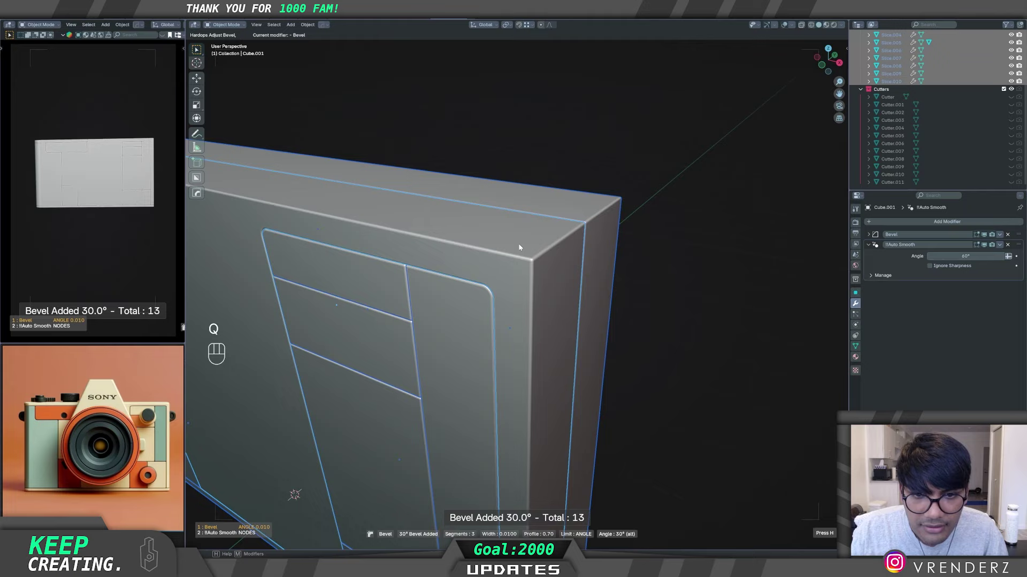
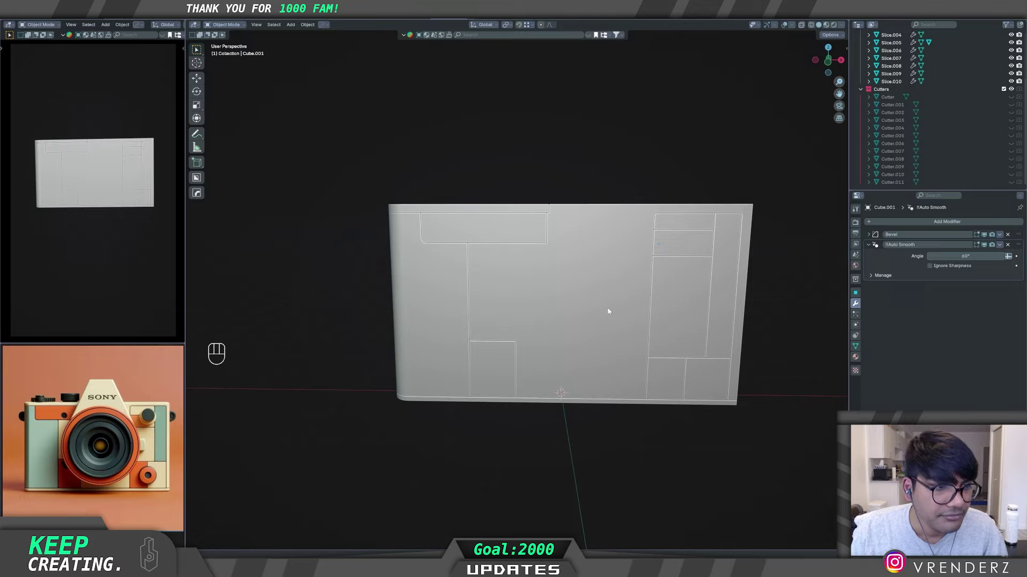
{"action": "middle_click", "coordinate": [626, 300]}
{"action": "middle_click", "coordinate": [617, 305]}
{"action": "middle_click", "coordinate": [469, 341]}
{"action": "key", "text": "q"}
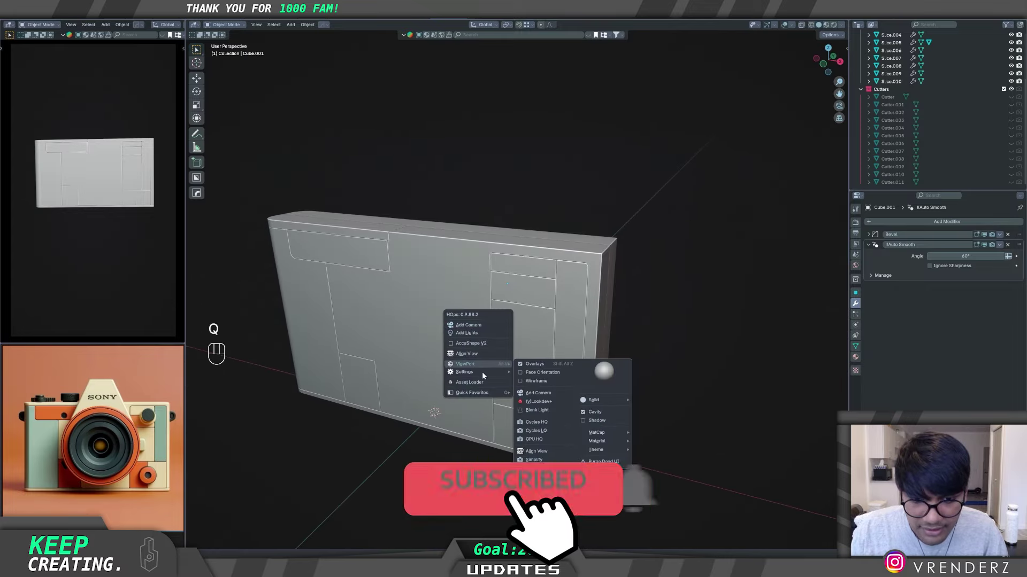
{"action": "left_click", "coordinate": [676, 356]}
{"action": "key", "text": "ctrl+s"}
Step: Undo and re-add the bevel on the body, then inspect the rounded panel edges from all sides
{"action": "middle_click", "coordinate": [556, 295]}
{"action": "left_click_drag", "start_coordinate": [588, 282], "coordinate": [562, 305]}
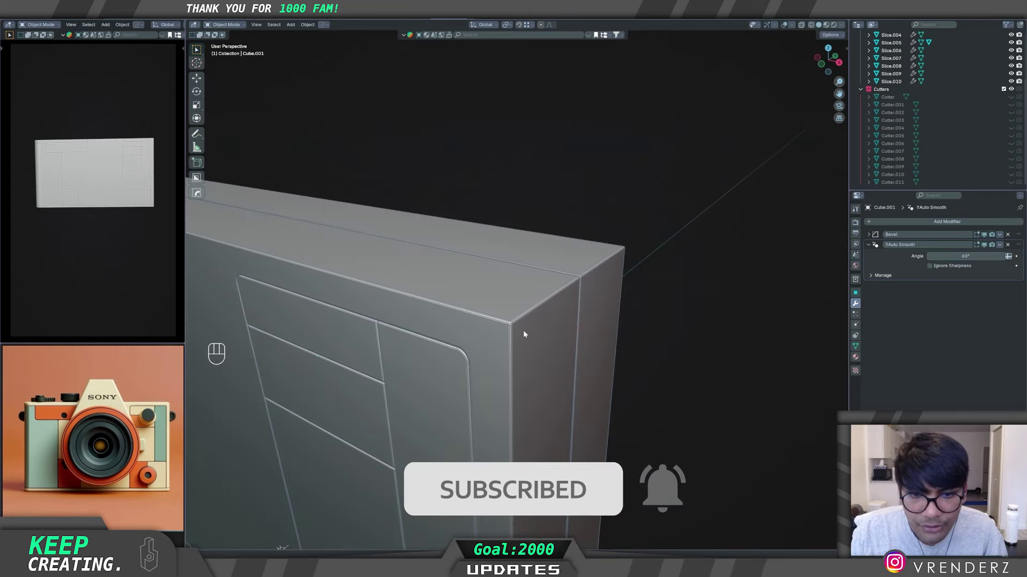
{"action": "middle_click", "coordinate": [519, 339]}
{"action": "key", "text": "ctrl+z"}
{"action": "key", "text": "ctrl+z"}
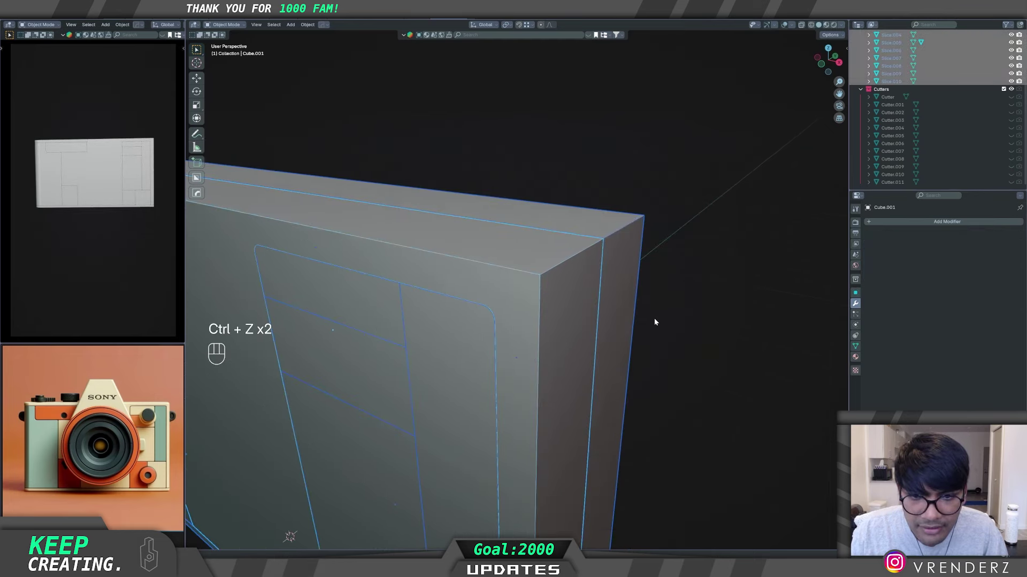
{"action": "key", "text": "q"}
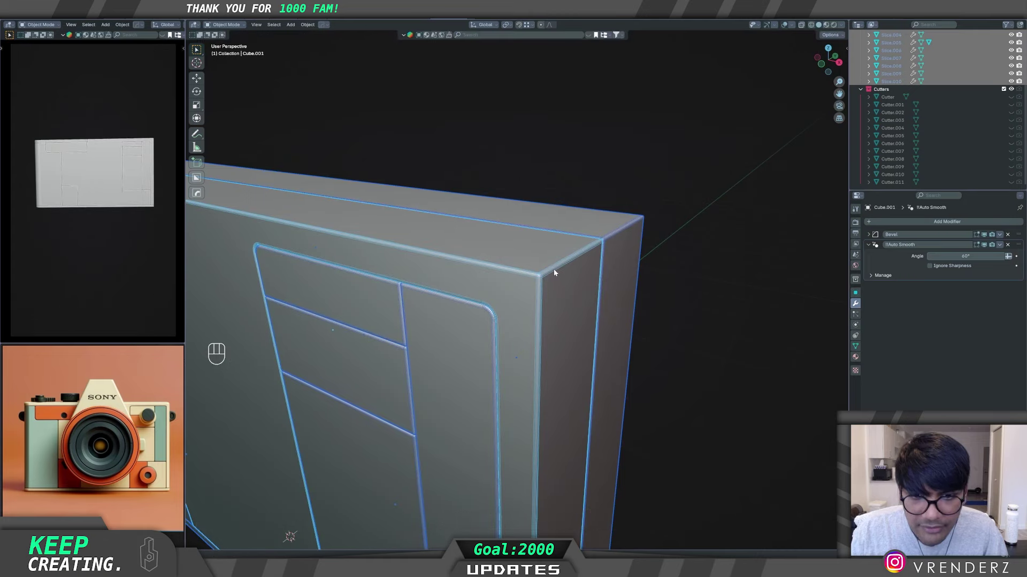
{"action": "left_click_drag", "start_coordinate": [480, 352], "coordinate": [502, 349]}
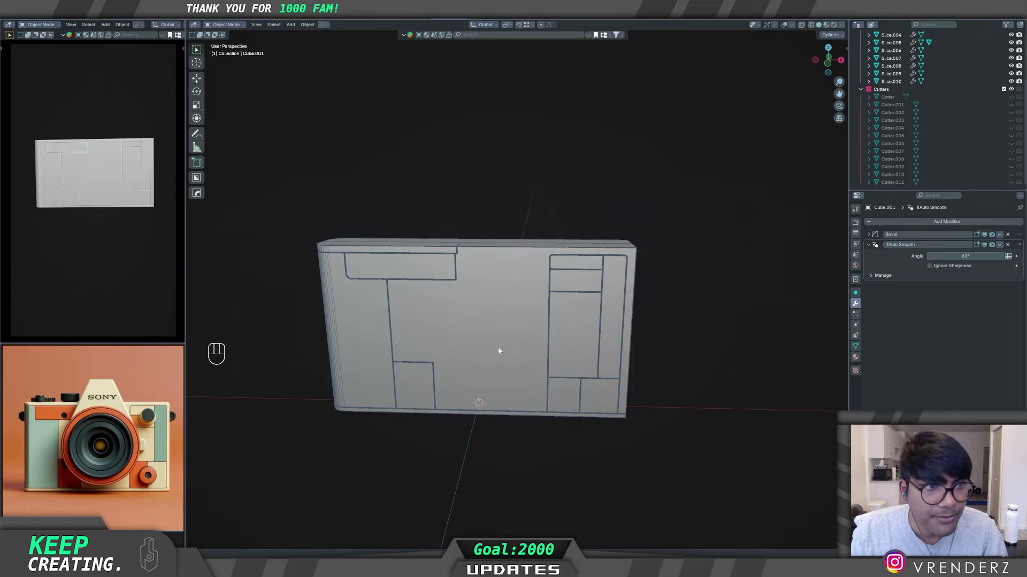
{"action": "middle_click", "coordinate": [508, 345]}
{"action": "middle_click", "coordinate": [536, 365]}
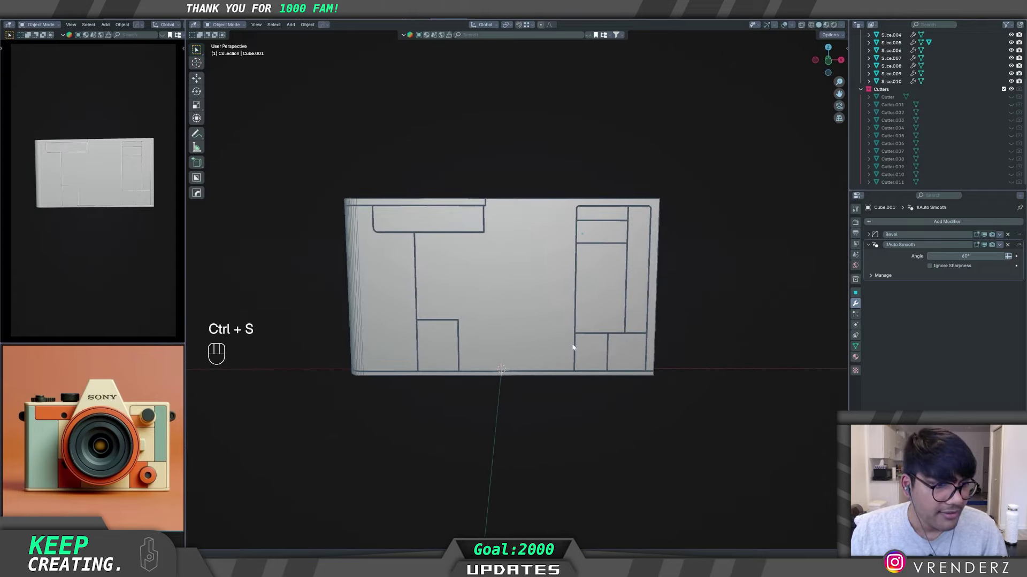
{"action": "middle_click", "coordinate": [563, 323]}
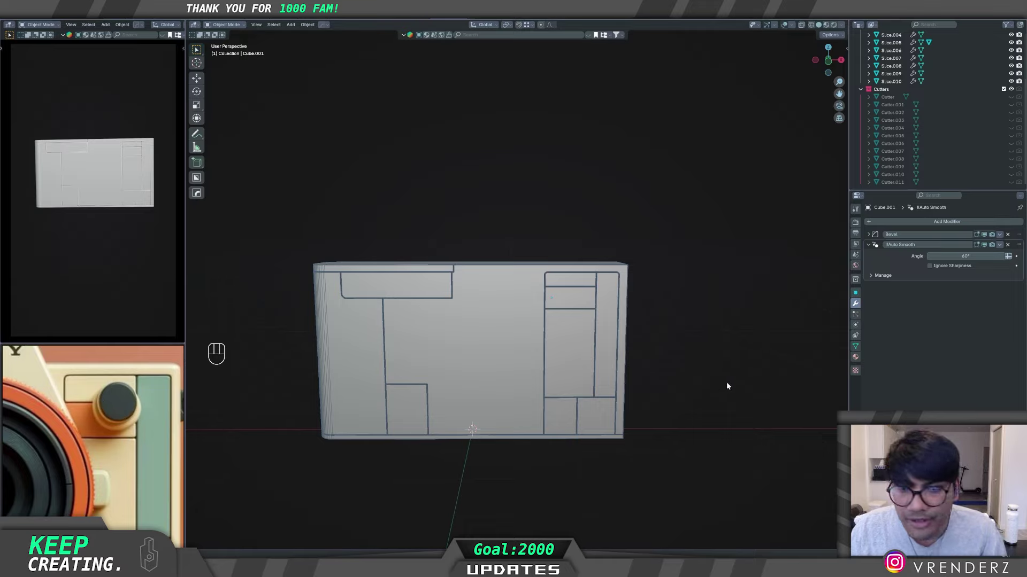
{"action": "middle_click", "coordinate": [582, 348]}
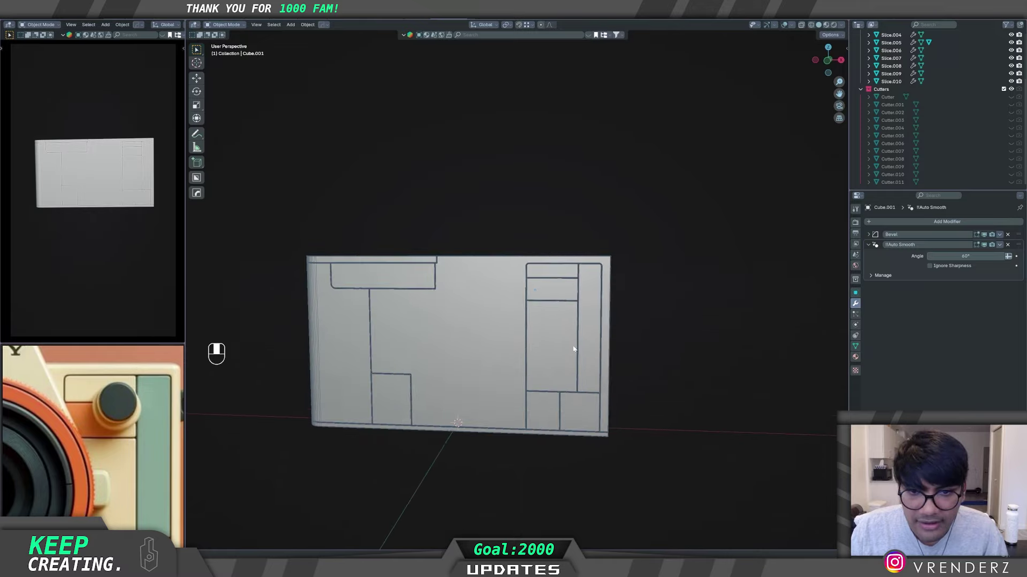
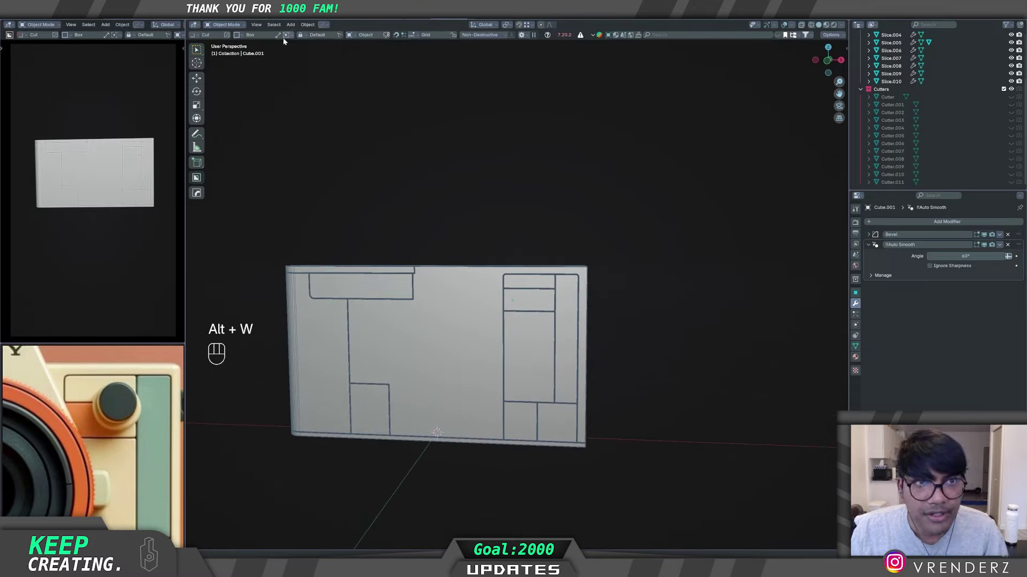
Step: Switch BoxCutter to creating a circle shape and look through the camera view
{"action": "key", "text": "d"}
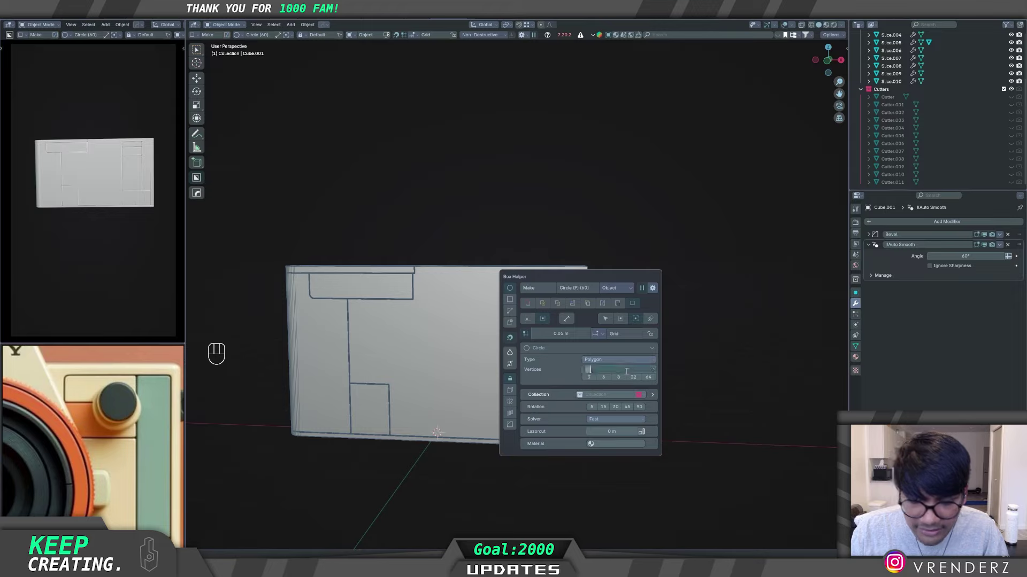
{"action": "key", "text": "KP_0"}
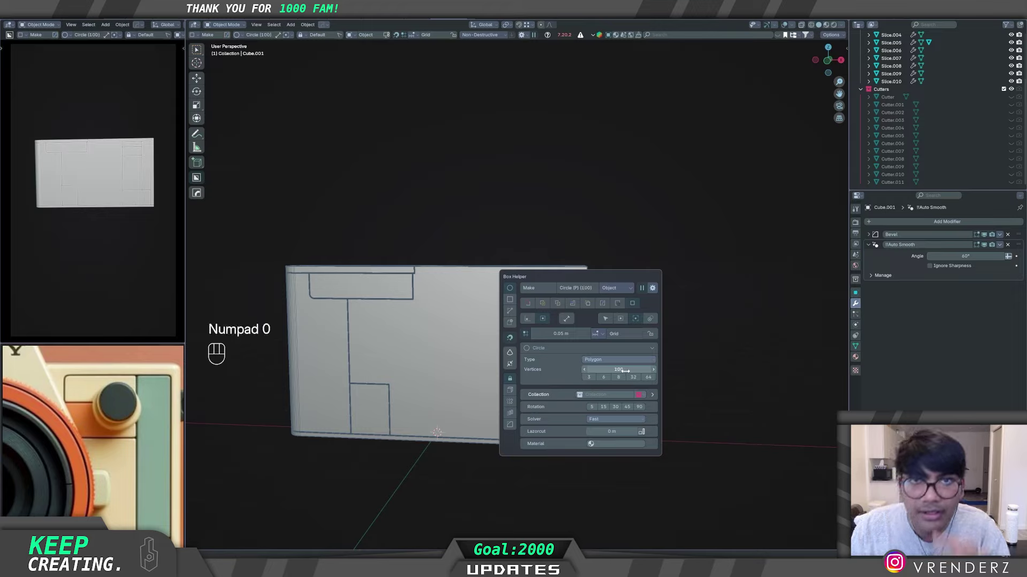
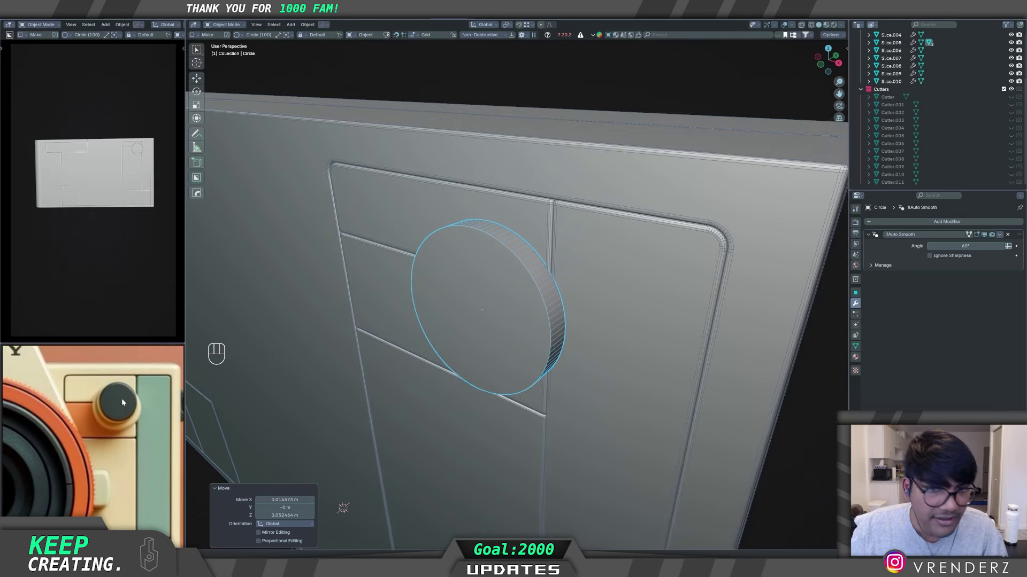
Step: Inset and extrude the circle into a thick dial, then bevel its rim edges with 8 segments
{"action": "key", "text": "Tab"}
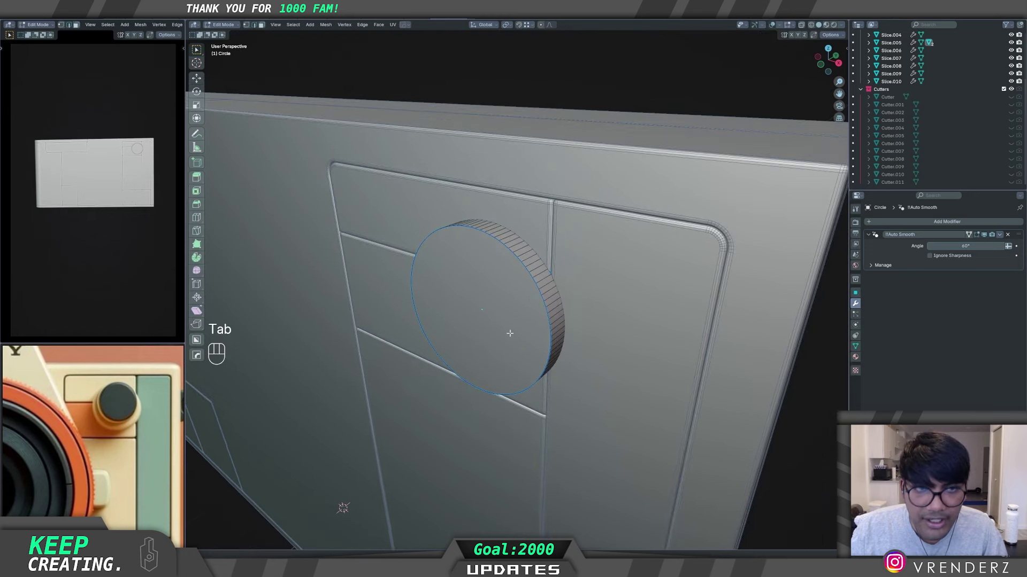
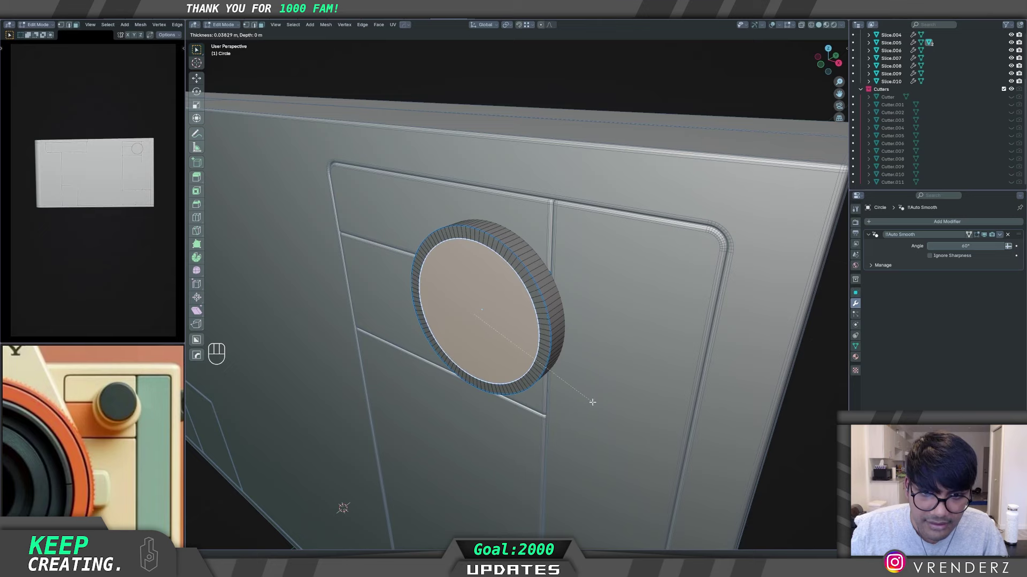
{"action": "key", "text": "e"}
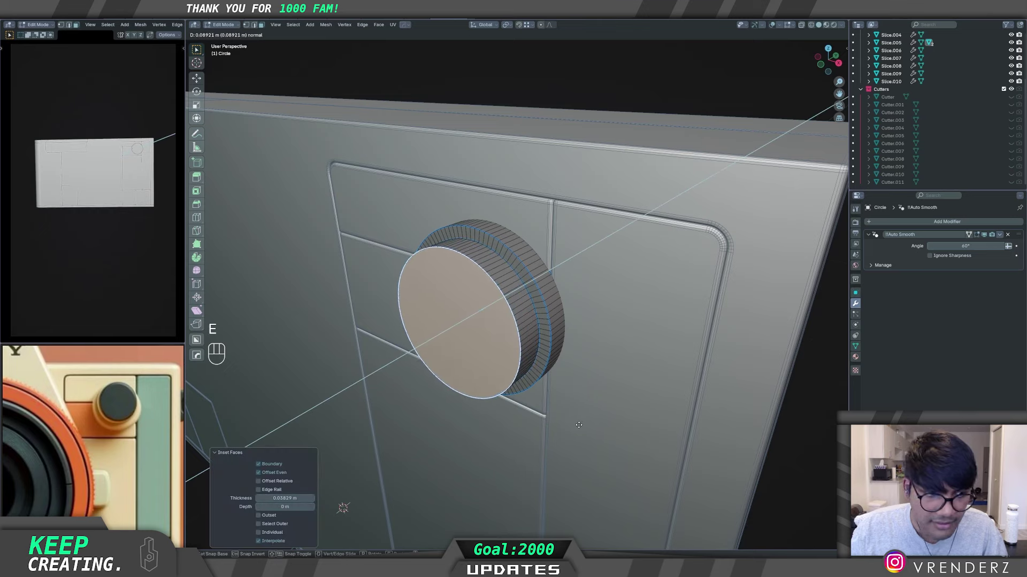
{"action": "key", "text": "ctrl+b"}
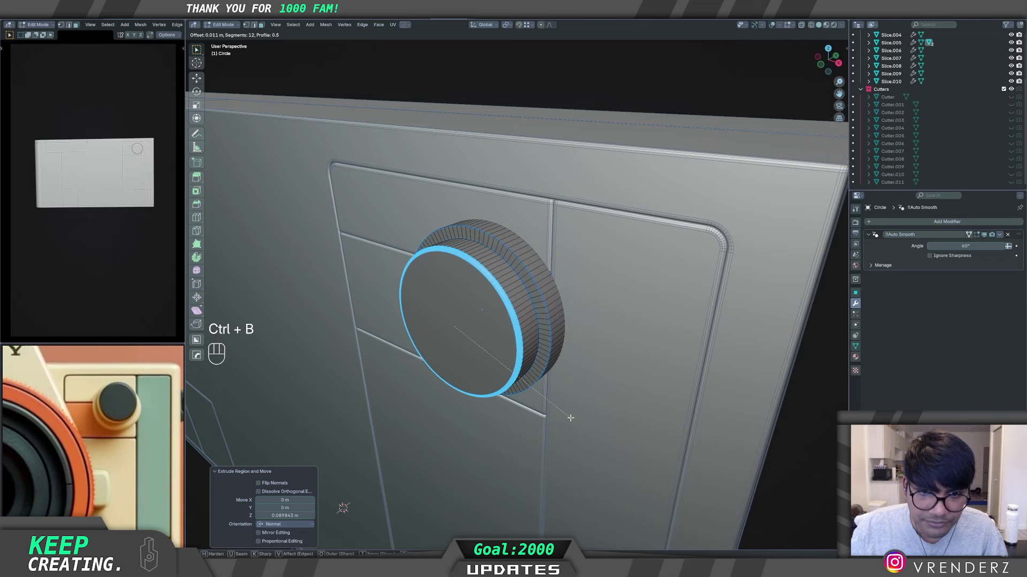
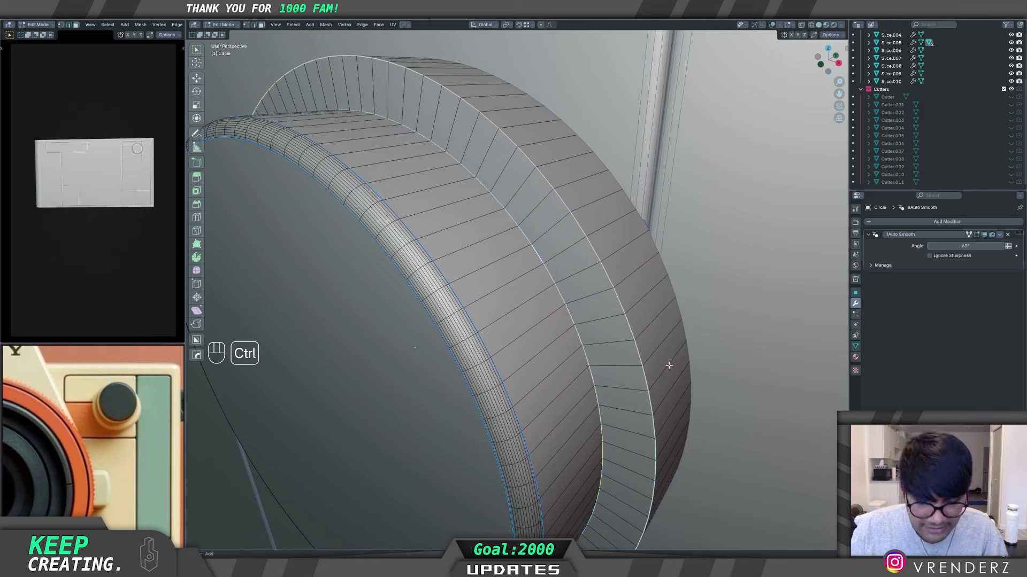
{"action": "key", "text": "ctrl+b"}
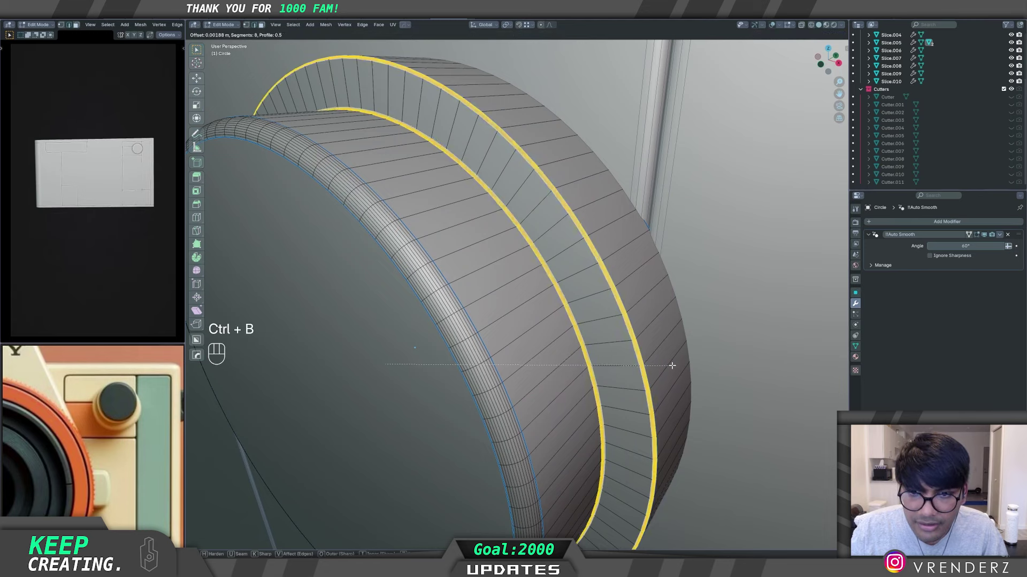
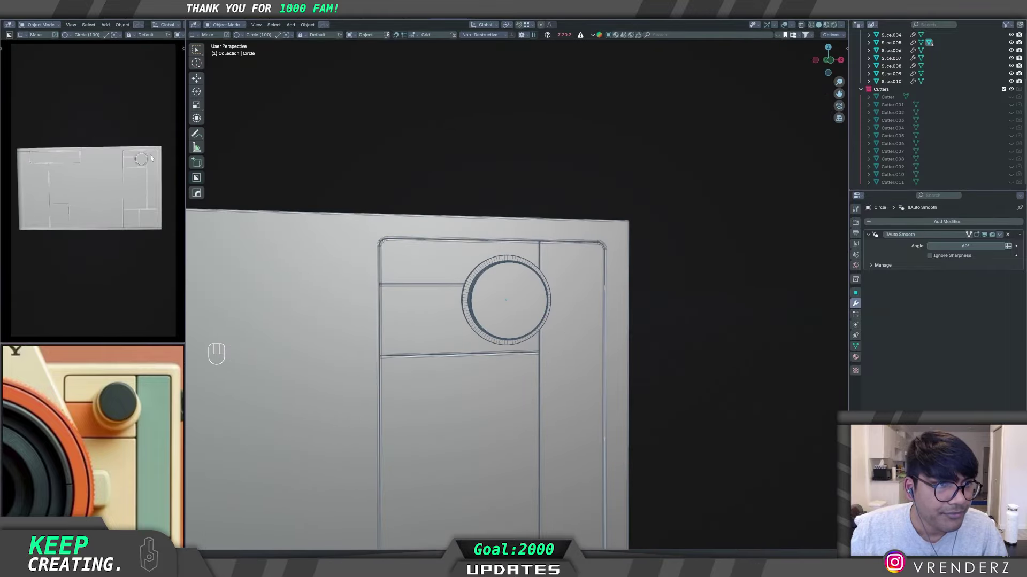
Step: View the body from the front and move Circle.001 into place at the lower right
{"action": "middle_click", "coordinate": [437, 389]}
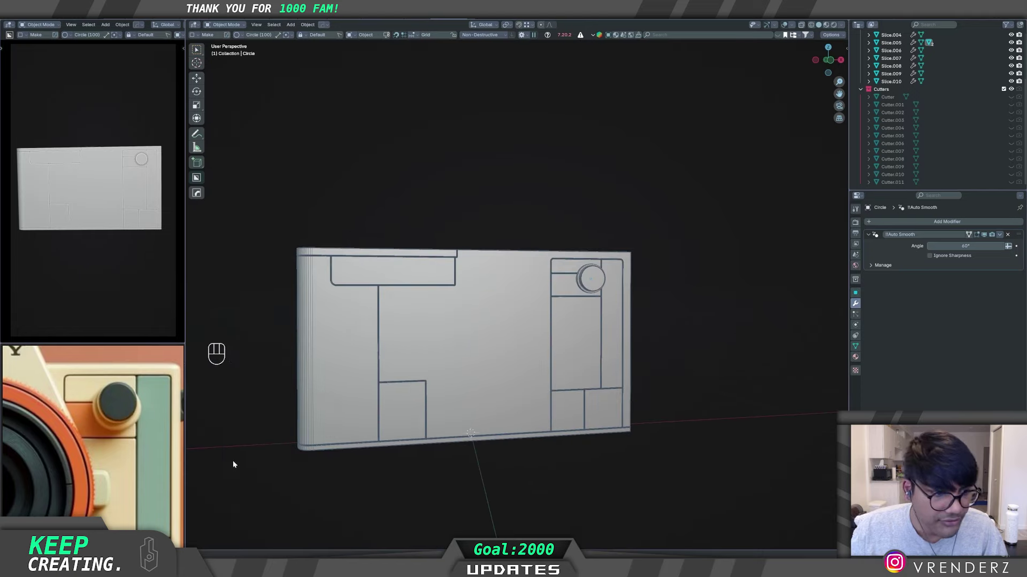
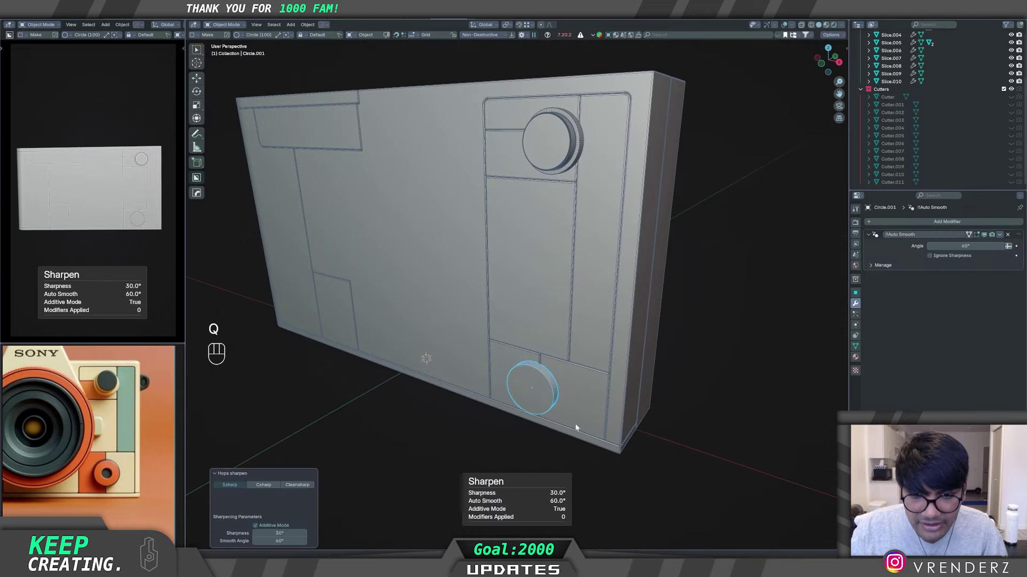
{"action": "middle_click", "coordinate": [583, 416]}
{"action": "middle_click", "coordinate": [646, 406]}
{"action": "middle_click", "coordinate": [582, 414]}
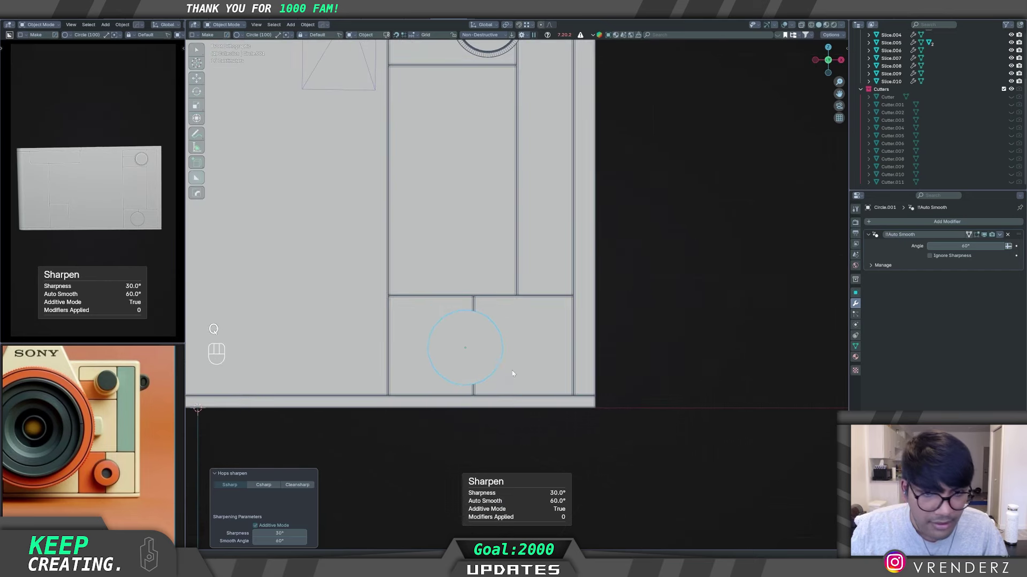
{"action": "key", "text": "g"}
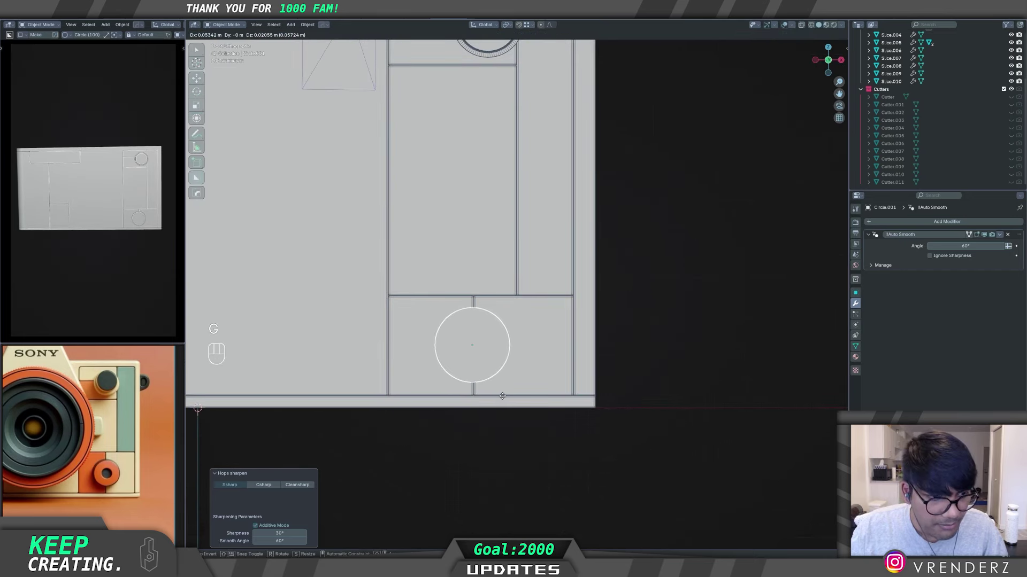
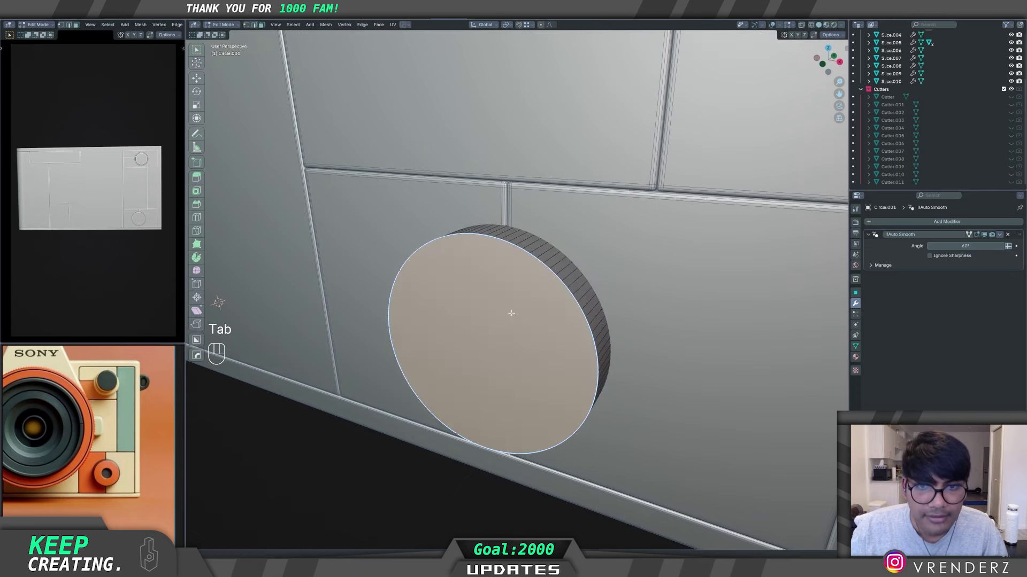
Step: Inset and extrude Circle.001 twice into a raised ring pushed inward with a 10-segment rim bevel
{"action": "key", "text": "i"}
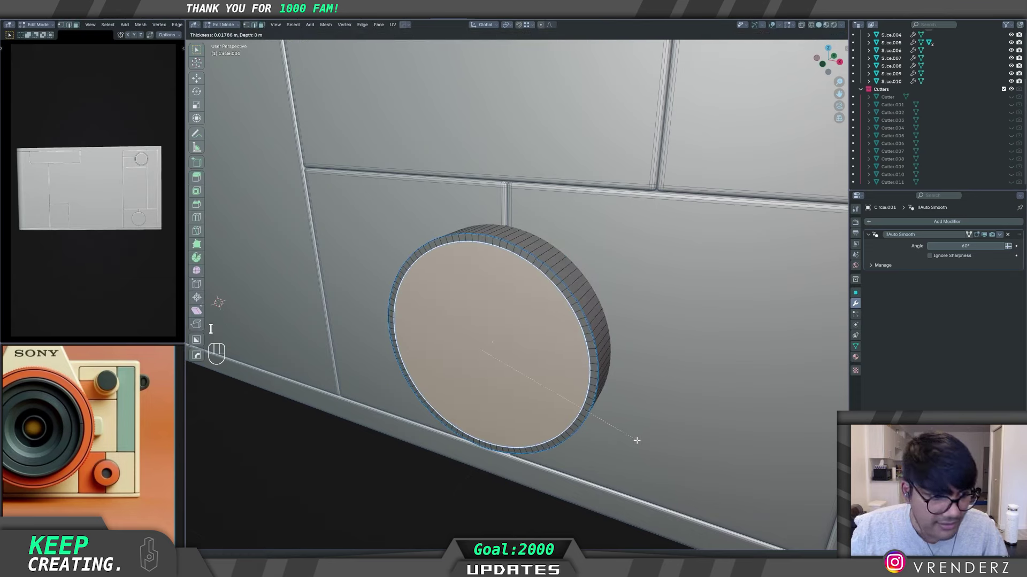
{"action": "key", "text": "e"}
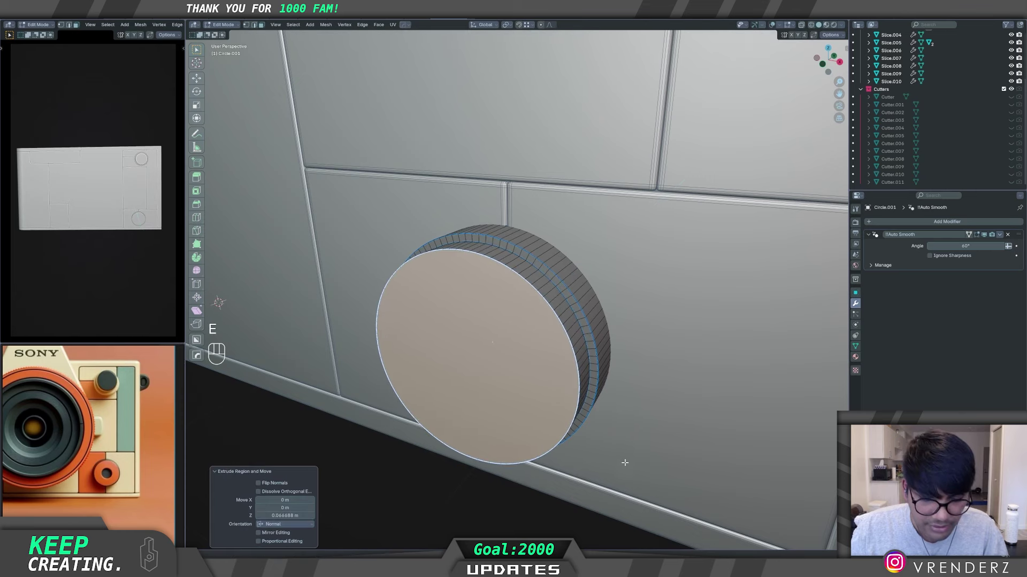
{"action": "key", "text": "i"}
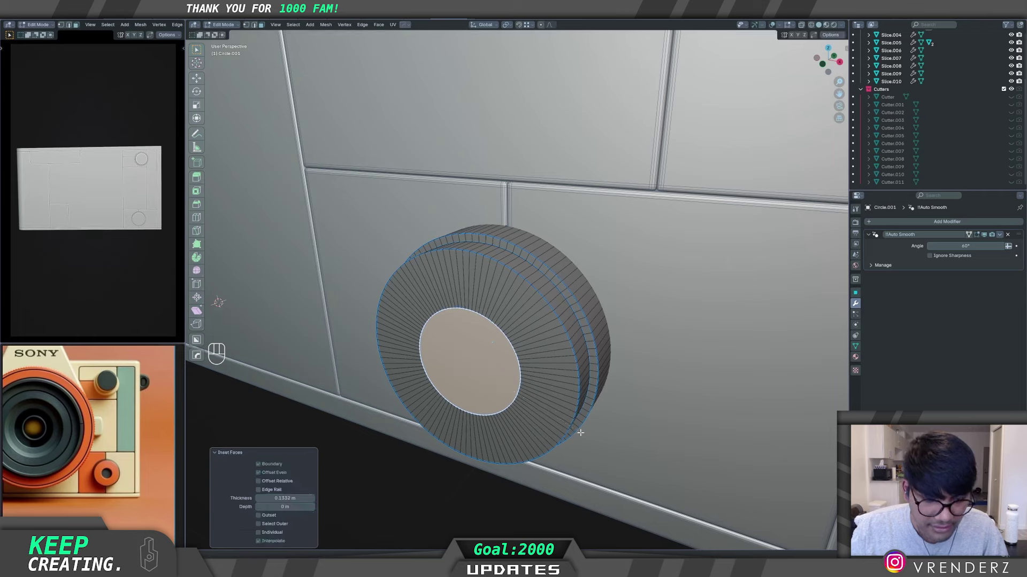
{"action": "key", "text": "e"}
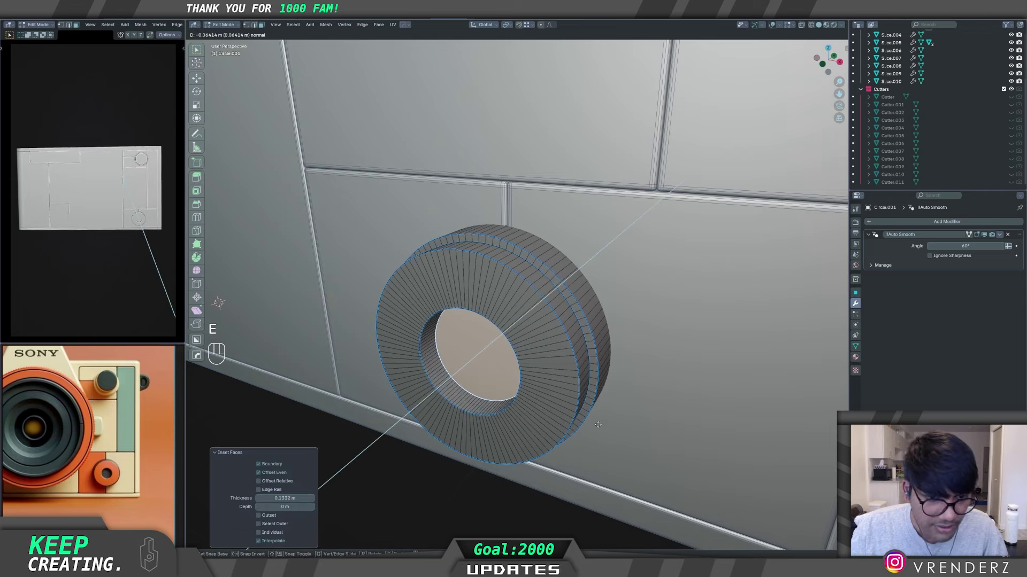
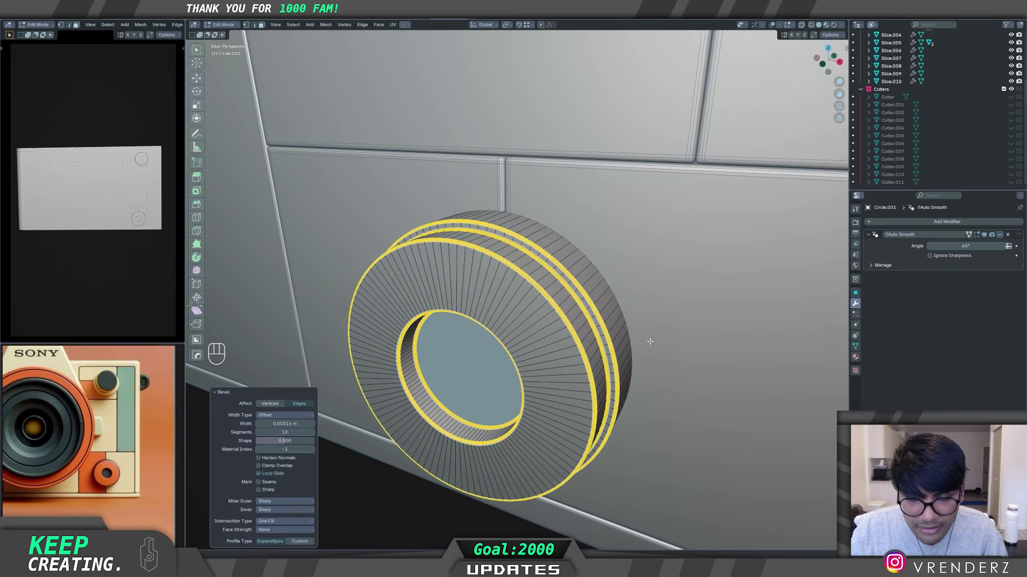
{"action": "key", "text": "Tab"}
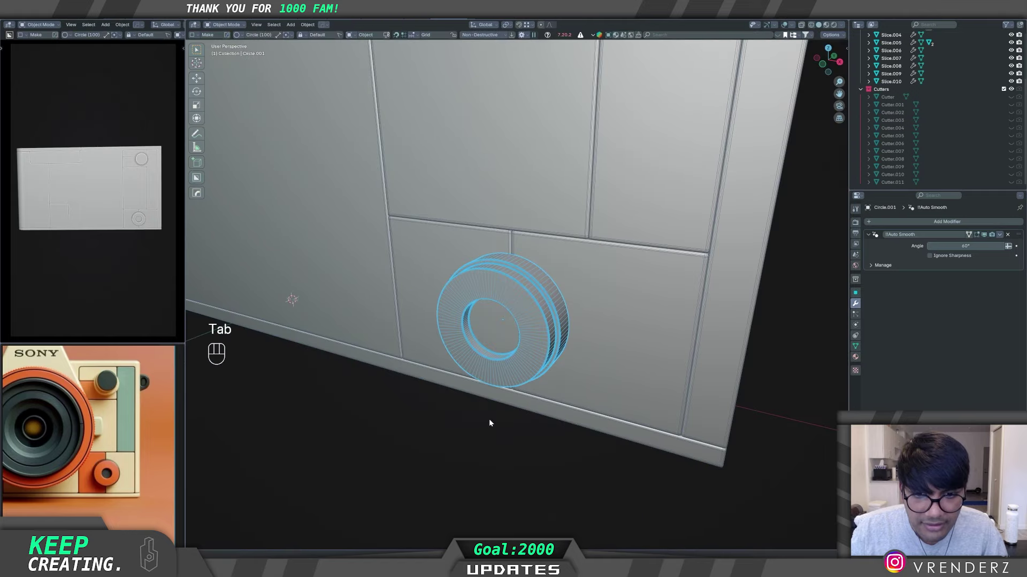
Step: Orbit and reframe the view to show the whole camera body with both dials
{"action": "left_click_drag", "start_coordinate": [509, 370], "coordinate": [530, 357]}
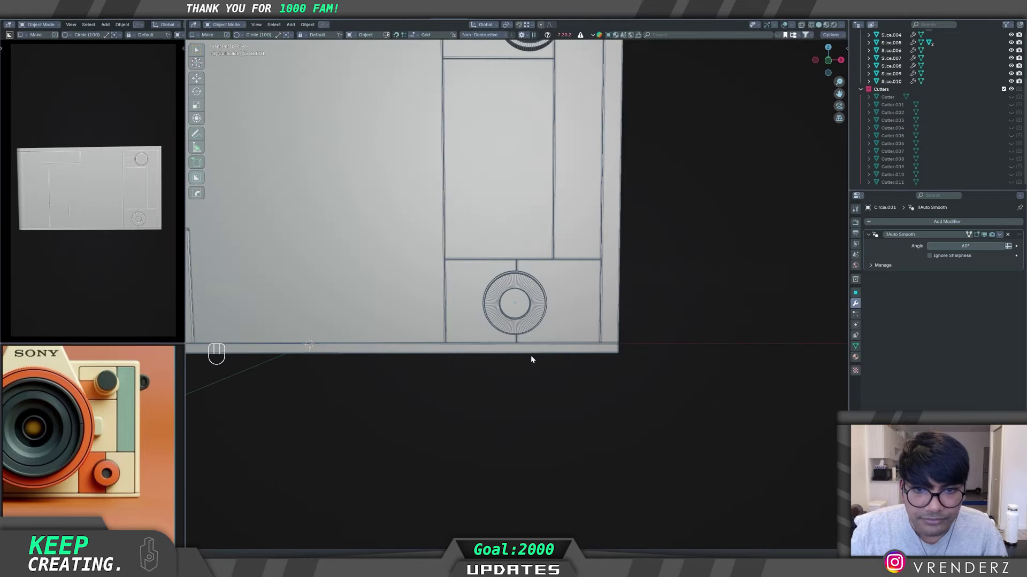
{"action": "middle_click", "coordinate": [494, 336]}
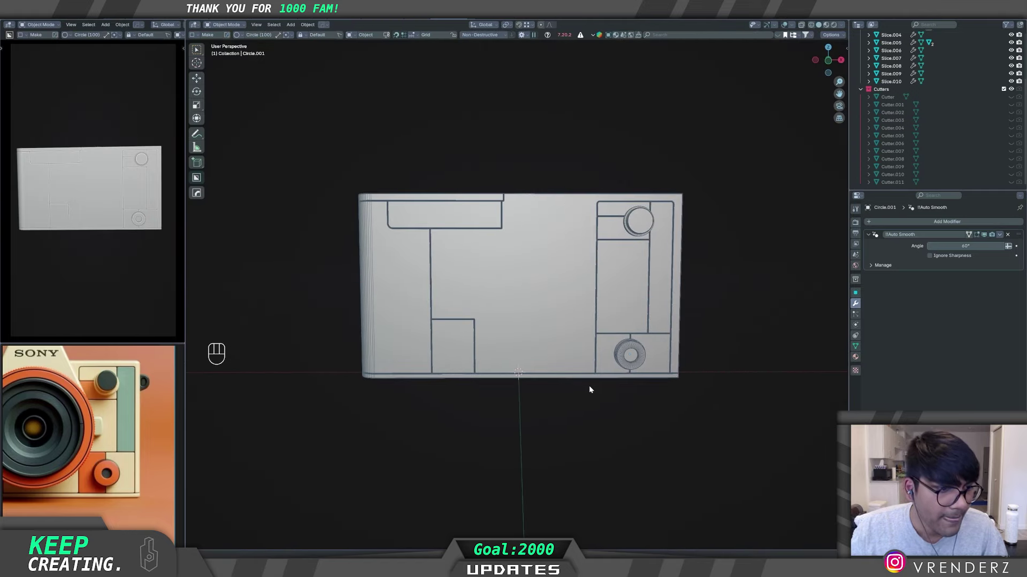
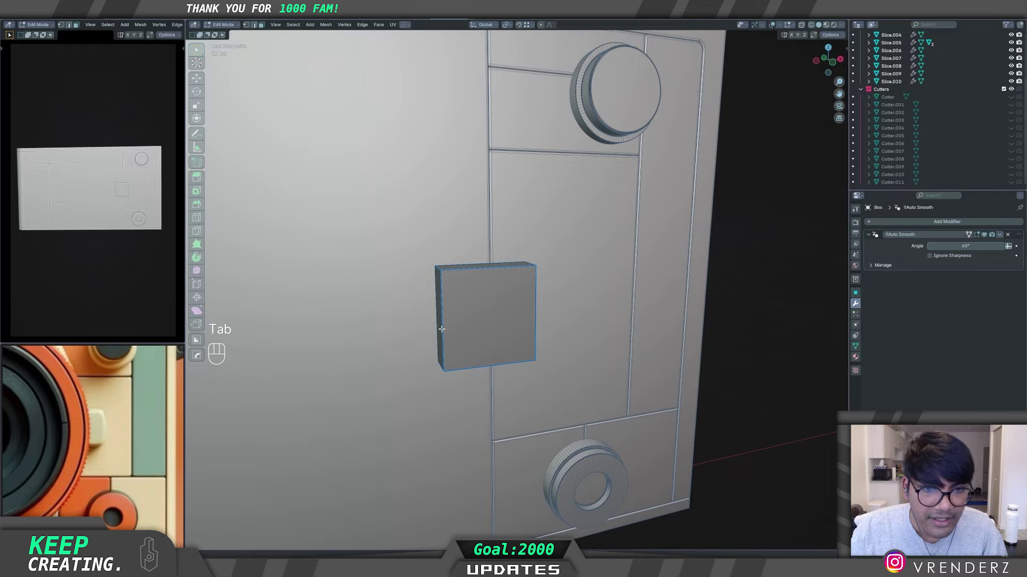
Step: Scale the panel along Z, add an edge loop and bevel its edges with 10 segments
{"action": "key", "text": "s"}
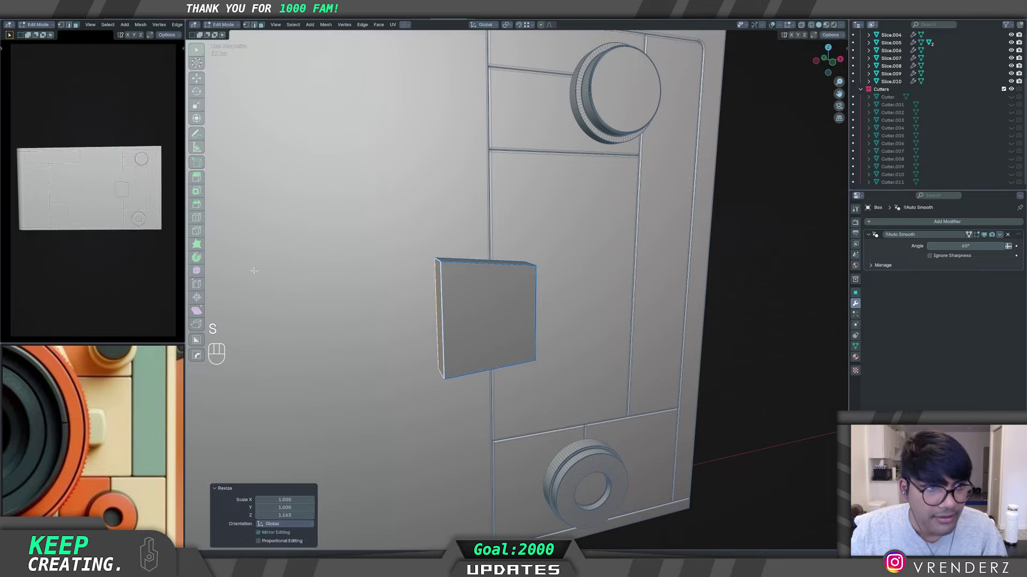
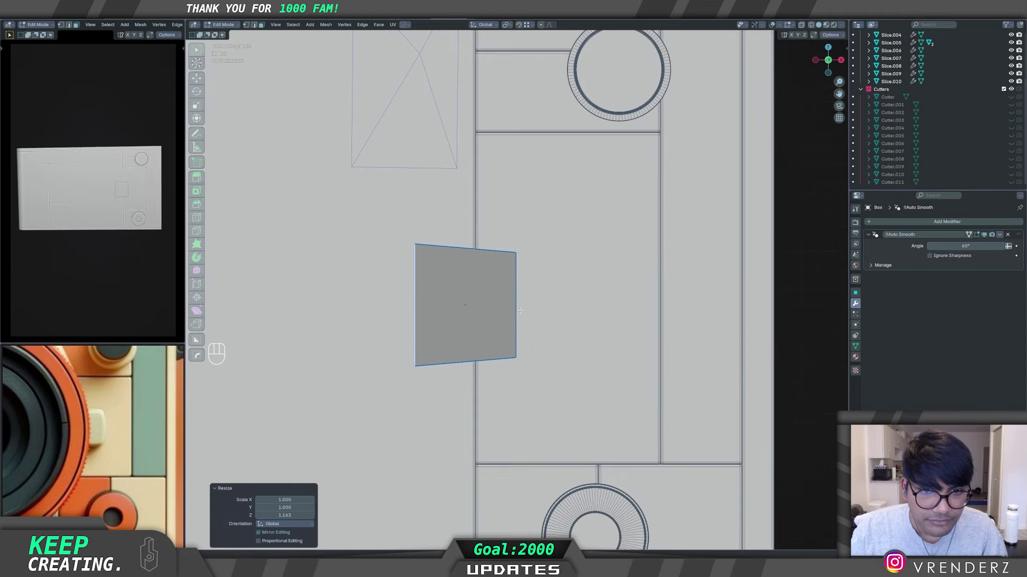
{"action": "key", "text": "ctrl+r"}
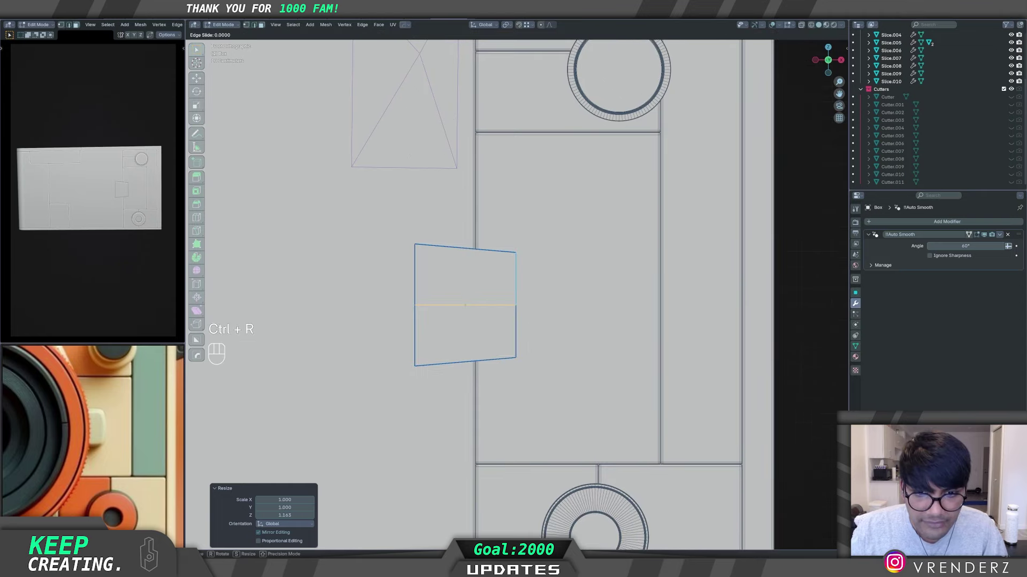
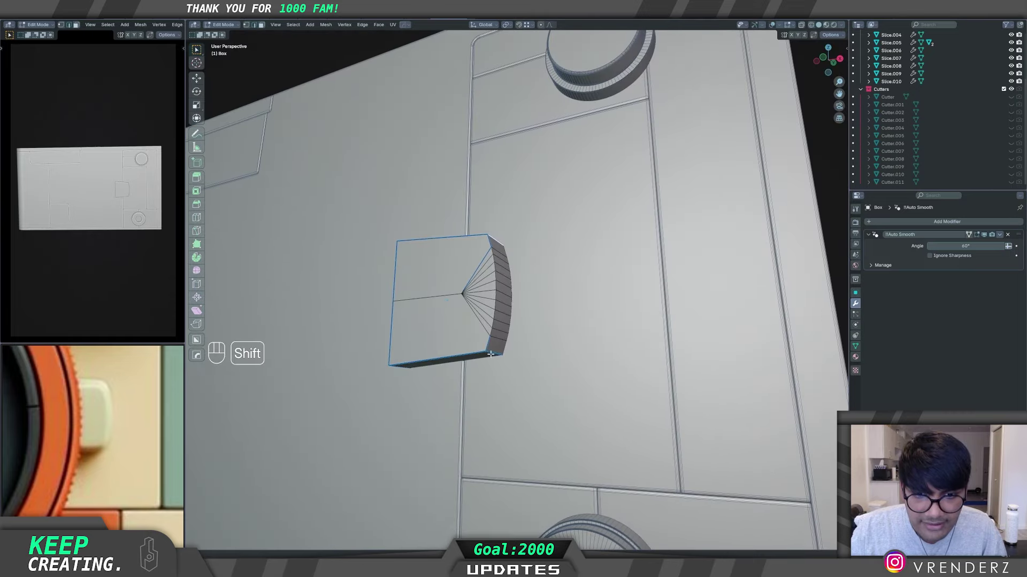
{"action": "key", "text": "ctrl+b"}
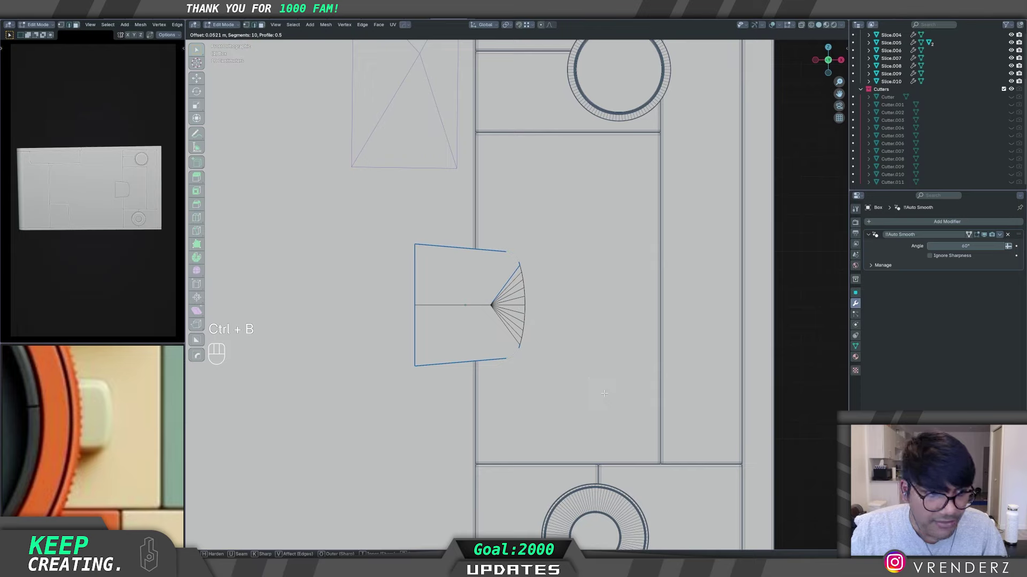
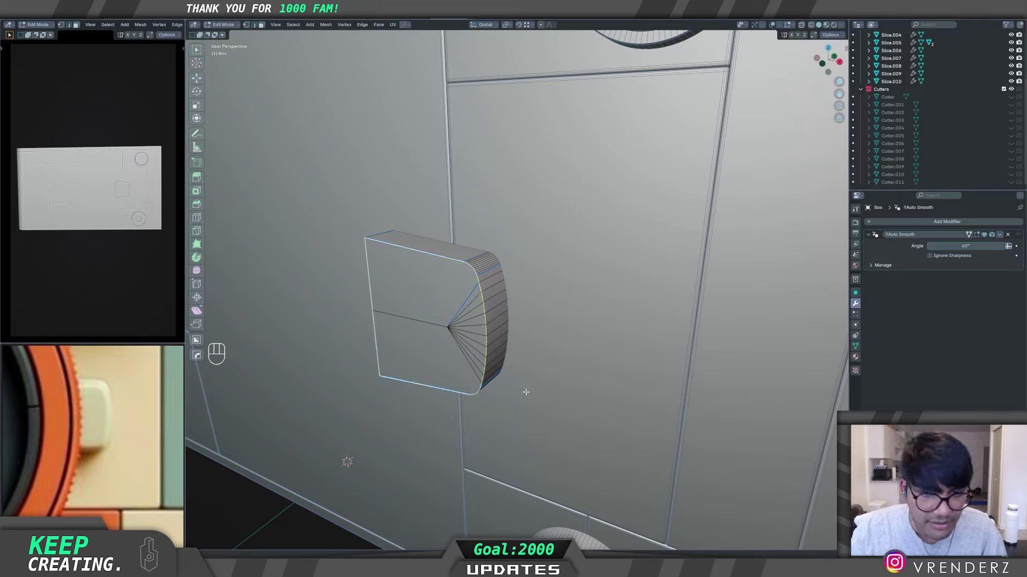
{"action": "key", "text": "ctrl+b"}
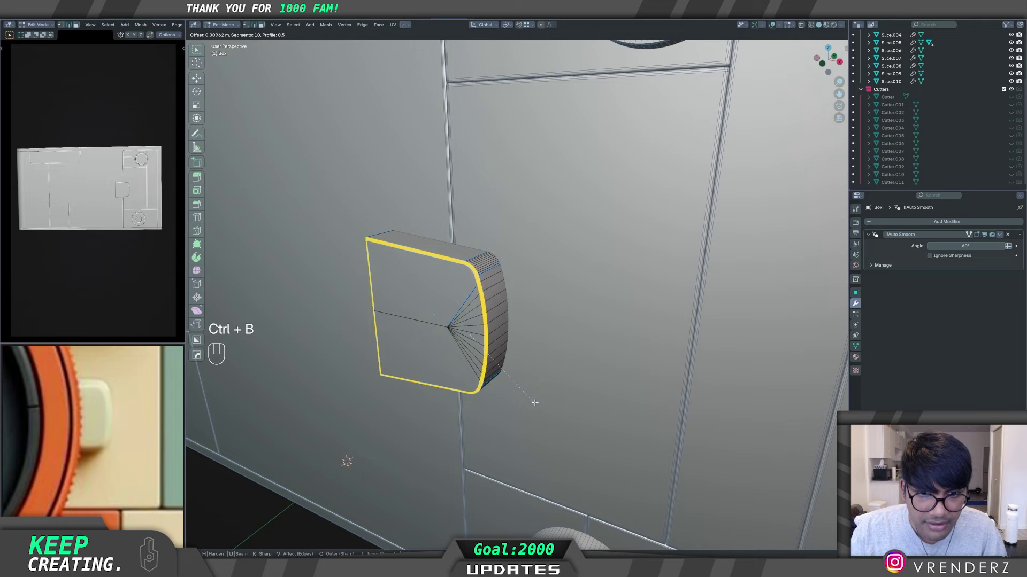
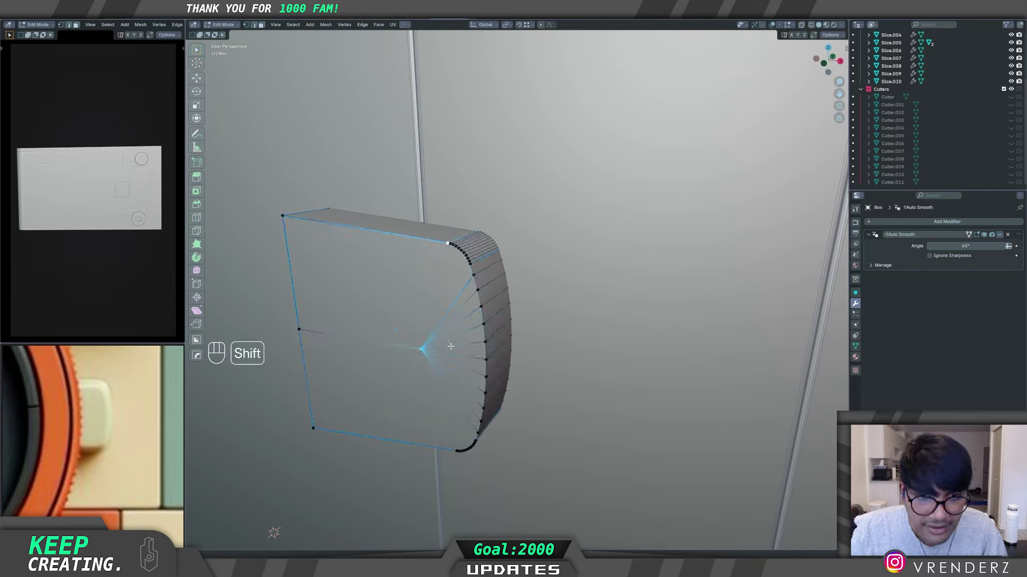
{"action": "key", "text": "j"}
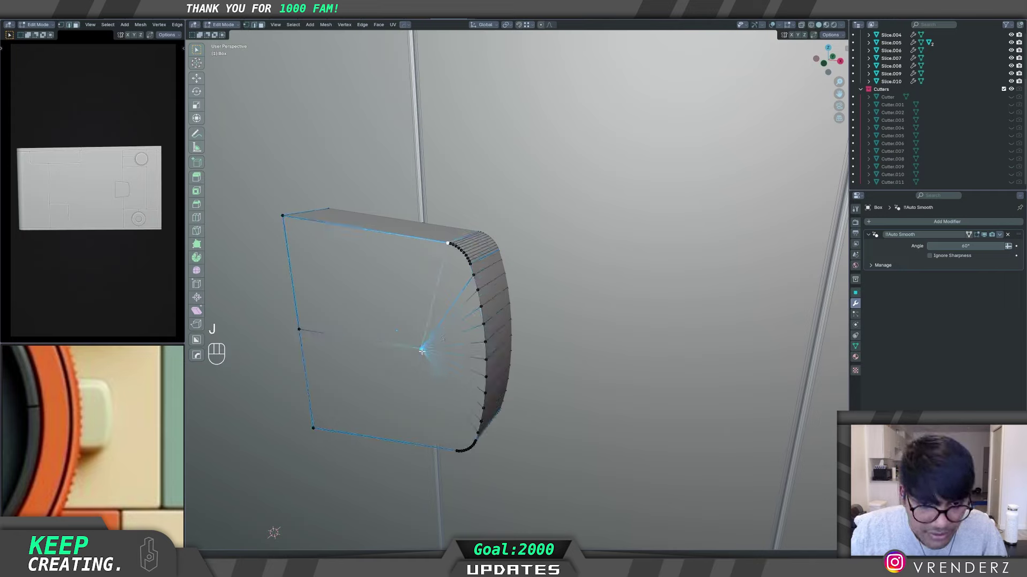
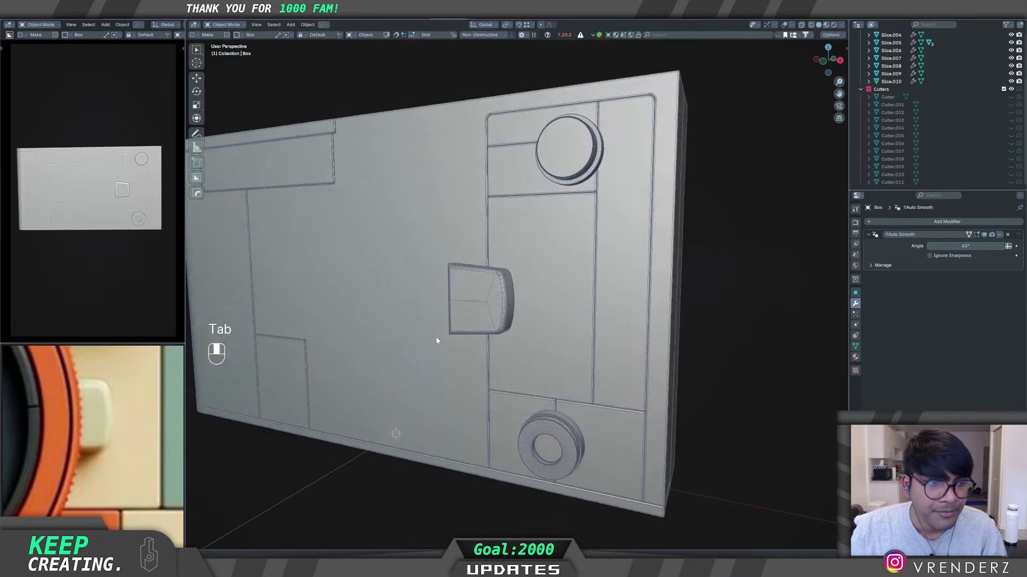
Step: Move the Box body about 0.26 m along Y and view it from afar
{"action": "left_click", "coordinate": [493, 326]}
{"action": "key", "text": "g"}
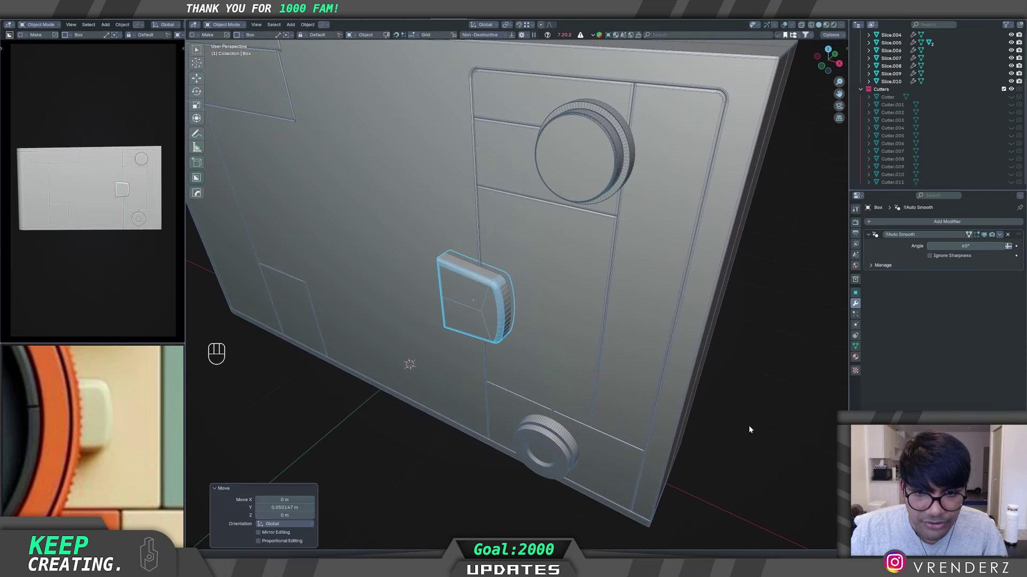
{"action": "left_click_drag", "start_coordinate": [505, 344], "coordinate": [536, 320]}
{"action": "left_click_drag", "start_coordinate": [508, 339], "coordinate": [532, 343]}
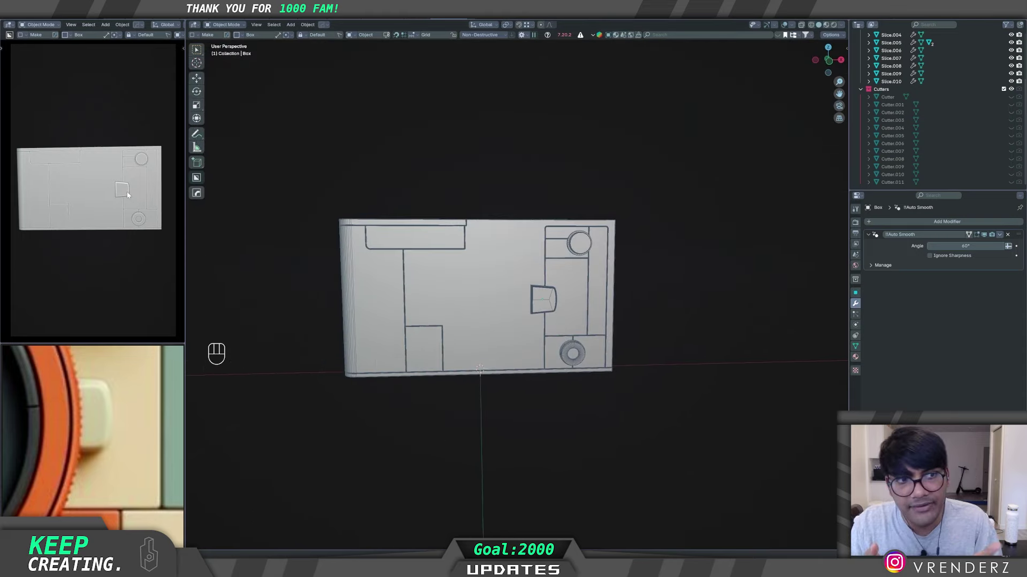
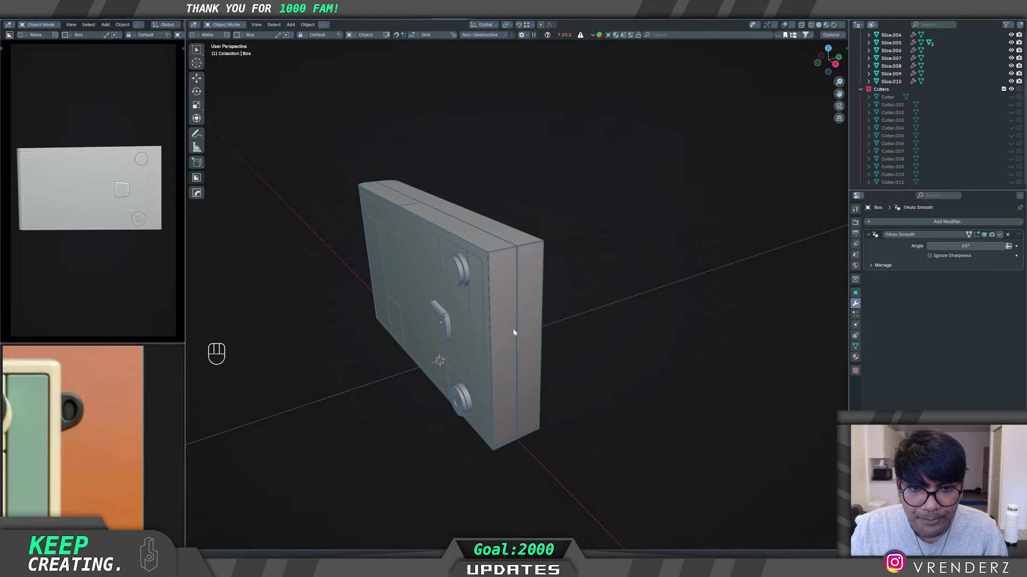
{"action": "middle_click", "coordinate": [502, 337]}
Step: Create the Box.001 block sharpened at 30° with 60° Auto Smooth and view it from the front
{"action": "key", "text": "d"}
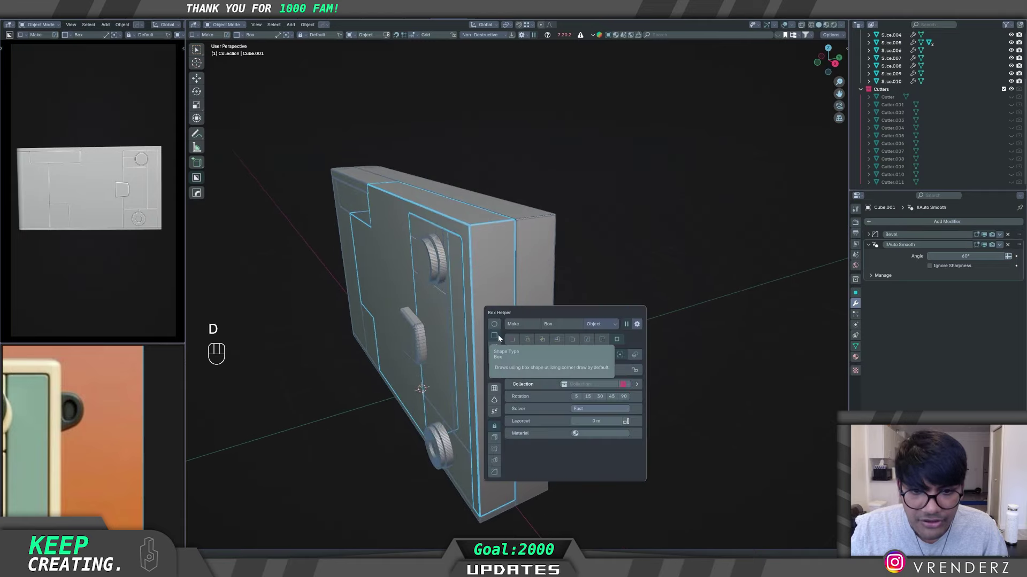
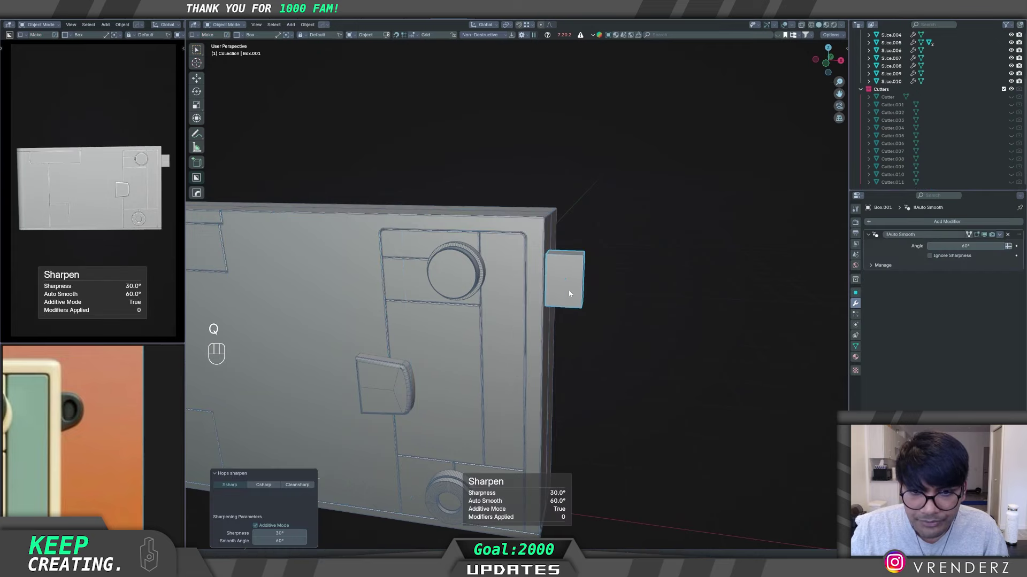
{"action": "middle_click", "coordinate": [539, 363]}
{"action": "middle_click", "coordinate": [573, 370]}
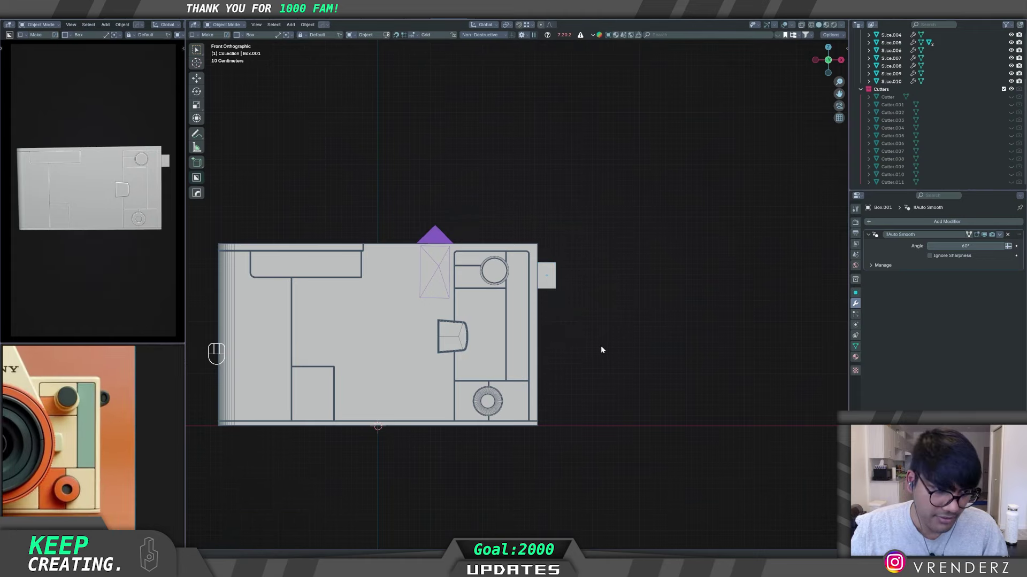
Step: Squash Box.001 to about 0.833 of its height along Z and lift it upward
{"action": "left_click_drag", "start_coordinate": [619, 361], "coordinate": [599, 358]}
{"action": "key", "text": "s"}
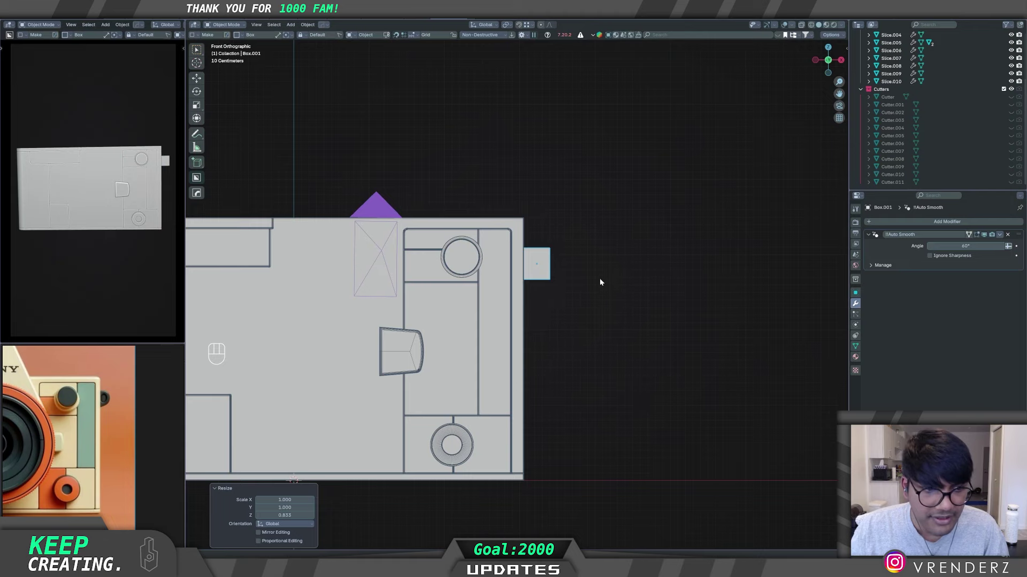
{"action": "middle_click", "coordinate": [597, 291]}
{"action": "key", "text": "g"}
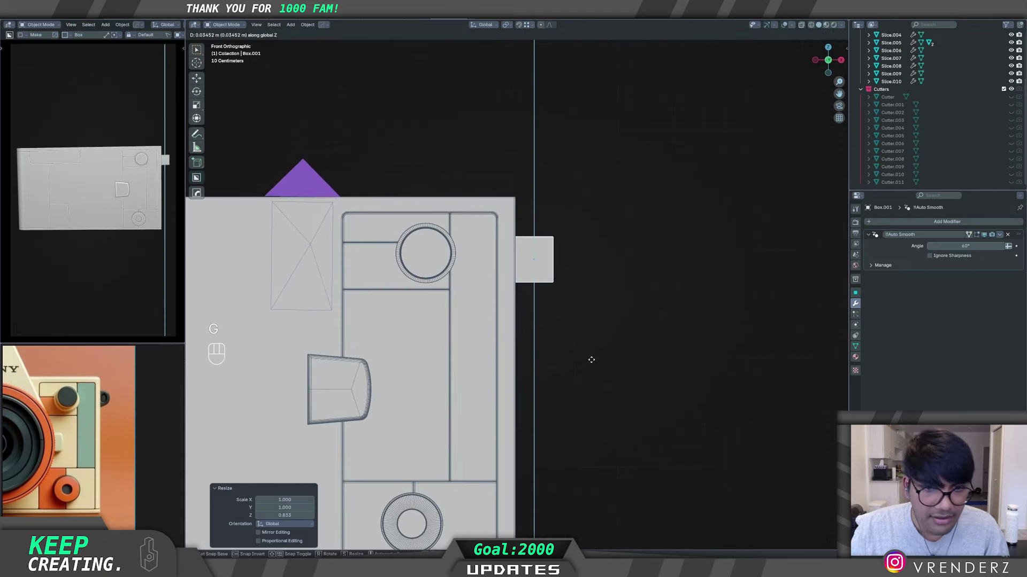
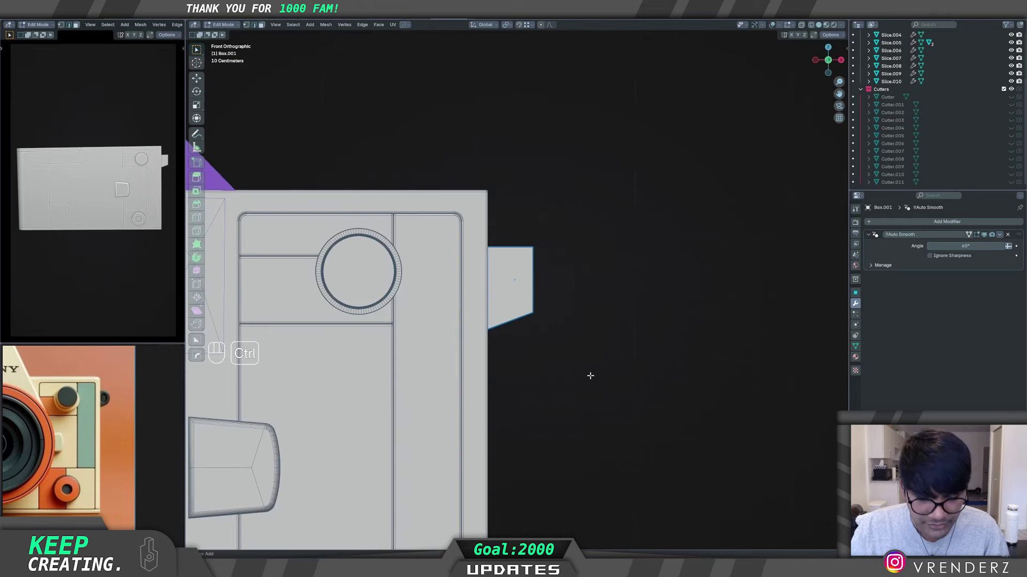
Step: Bevel the half-disc dial's edges on Box.001 with a smooth 14-segment, ~0.019 m bevel
{"action": "key", "text": "ctrl+b"}
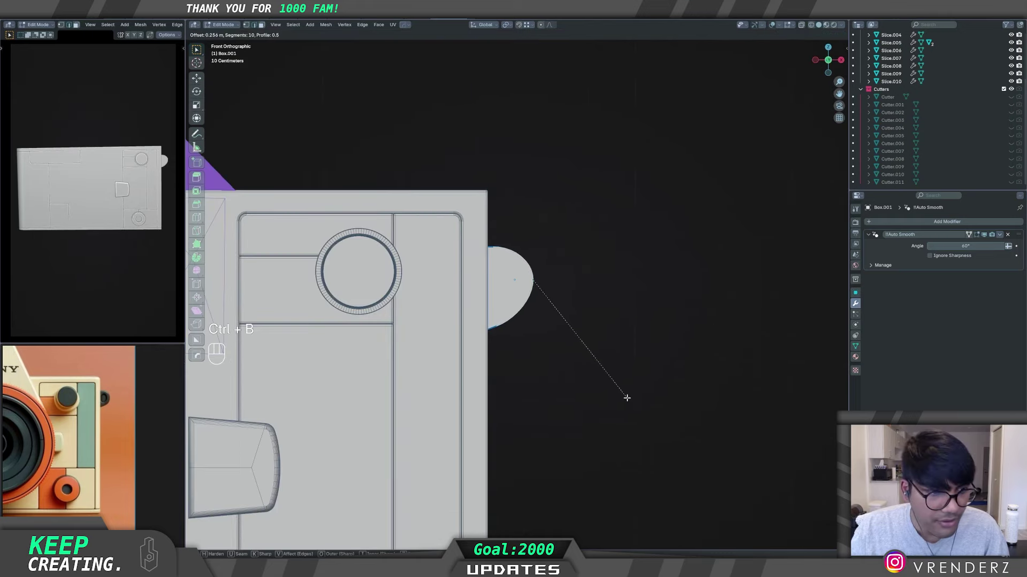
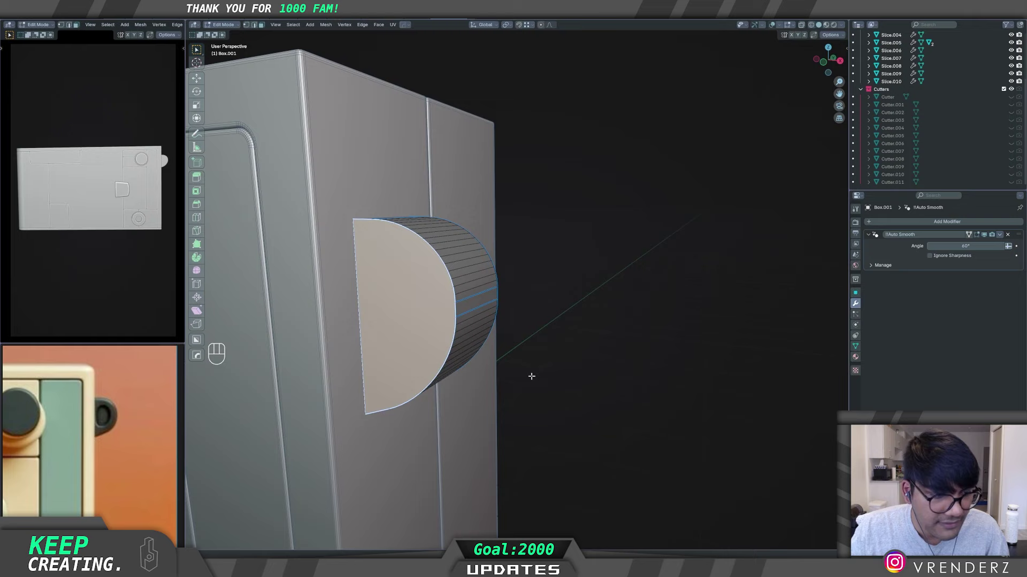
{"action": "key", "text": "ctrl+b"}
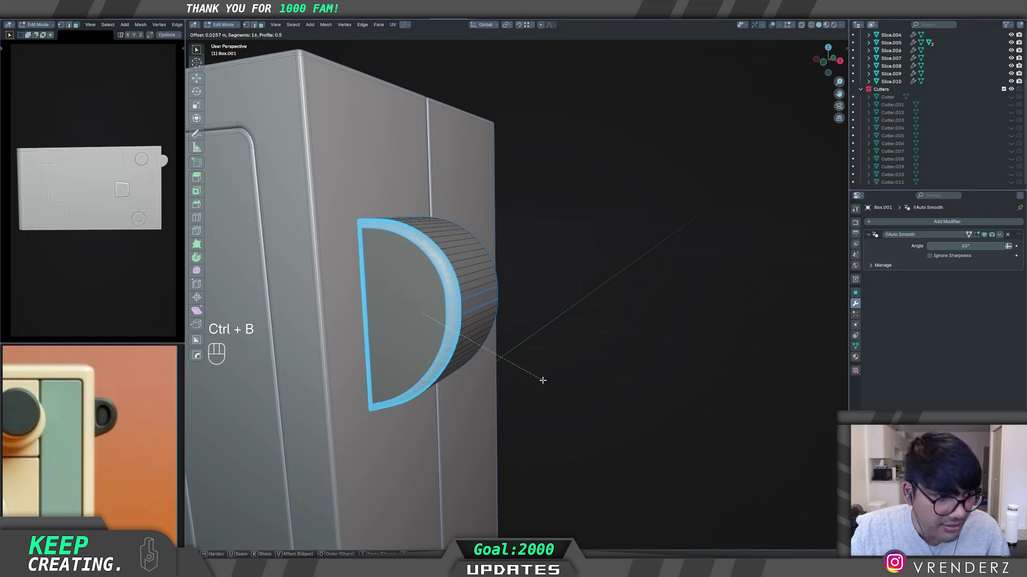
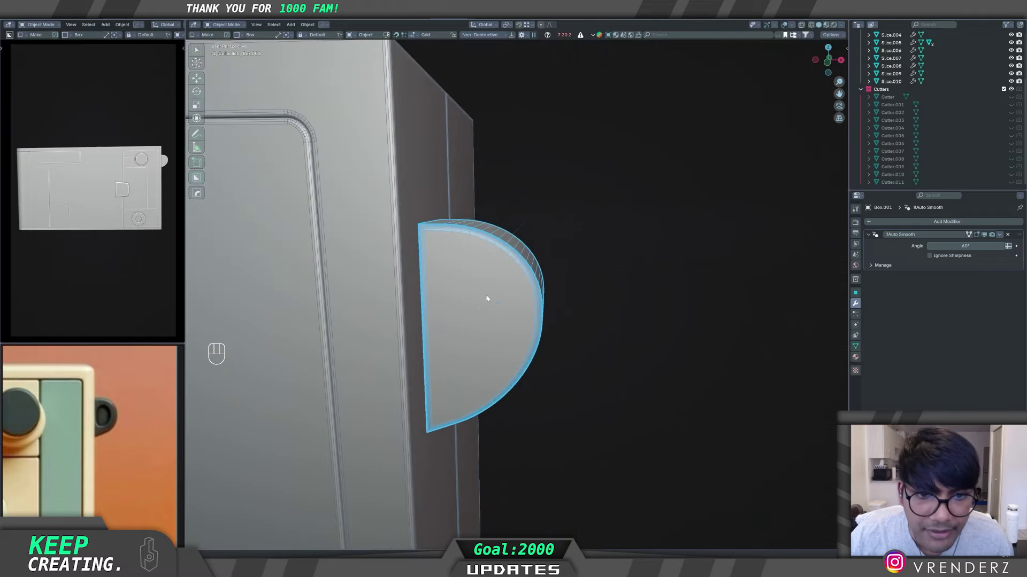
{"action": "left_click_drag", "start_coordinate": [490, 310], "coordinate": [488, 317]}
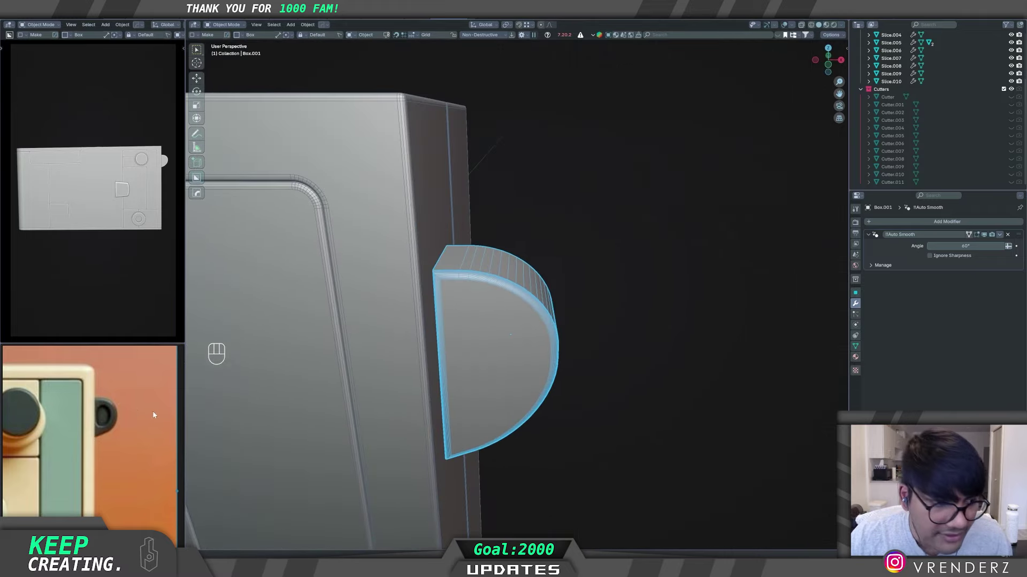
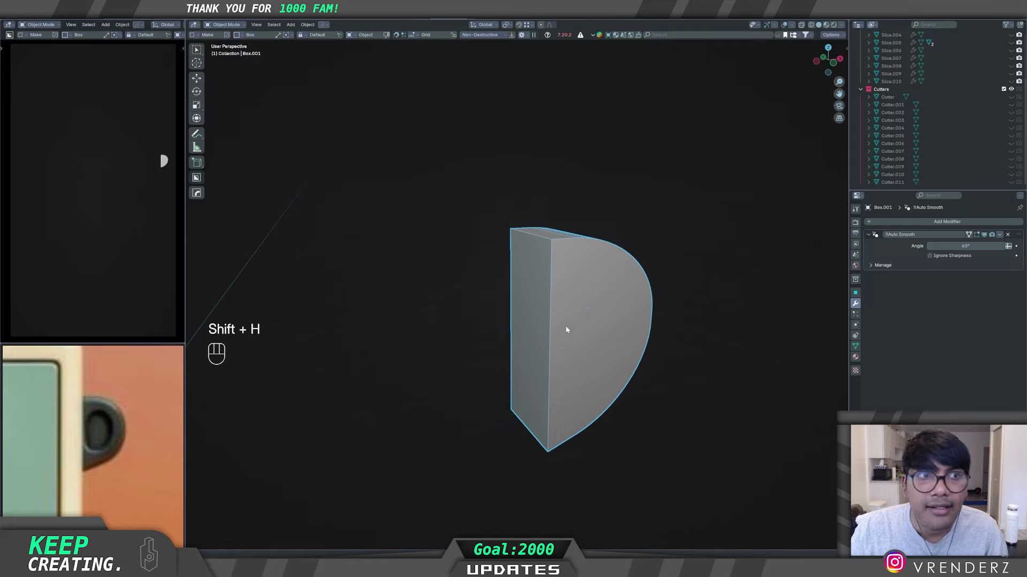
Step: Round the dial's curved rim edge loop with a 14-segment, ~0.024 m bevel and unhide the cutters
{"action": "key", "text": "Tab"}
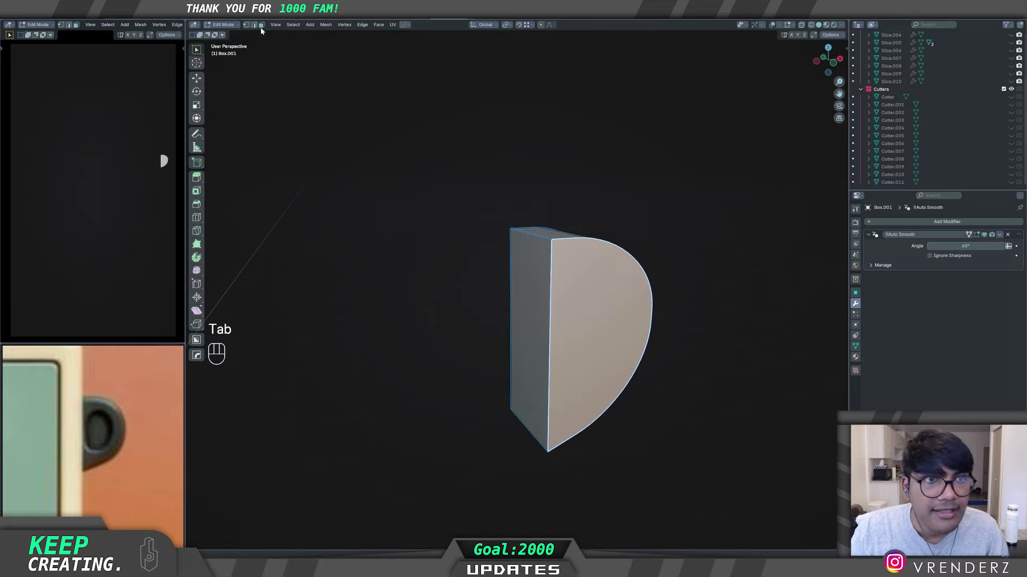
{"action": "key", "text": "x"}
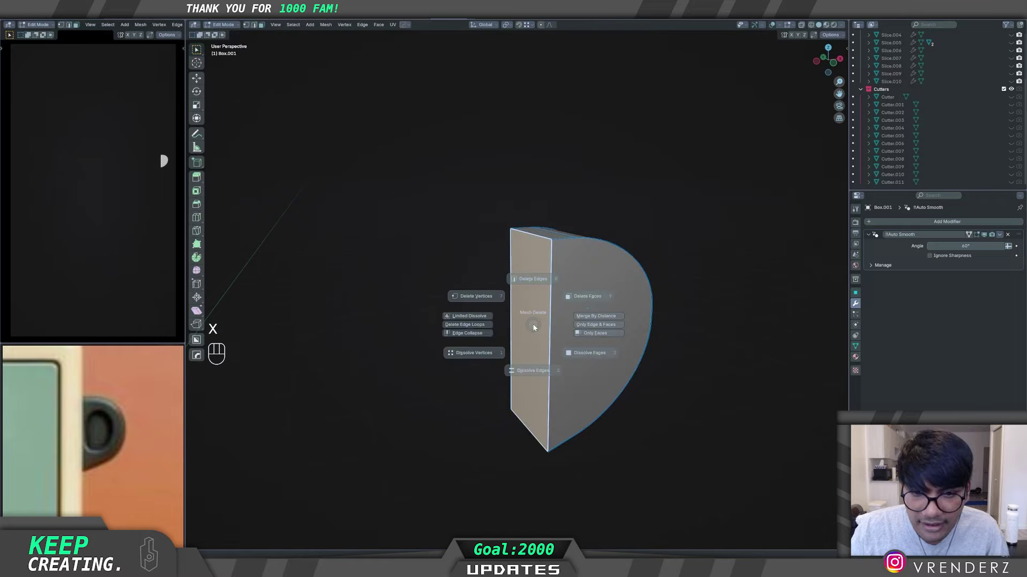
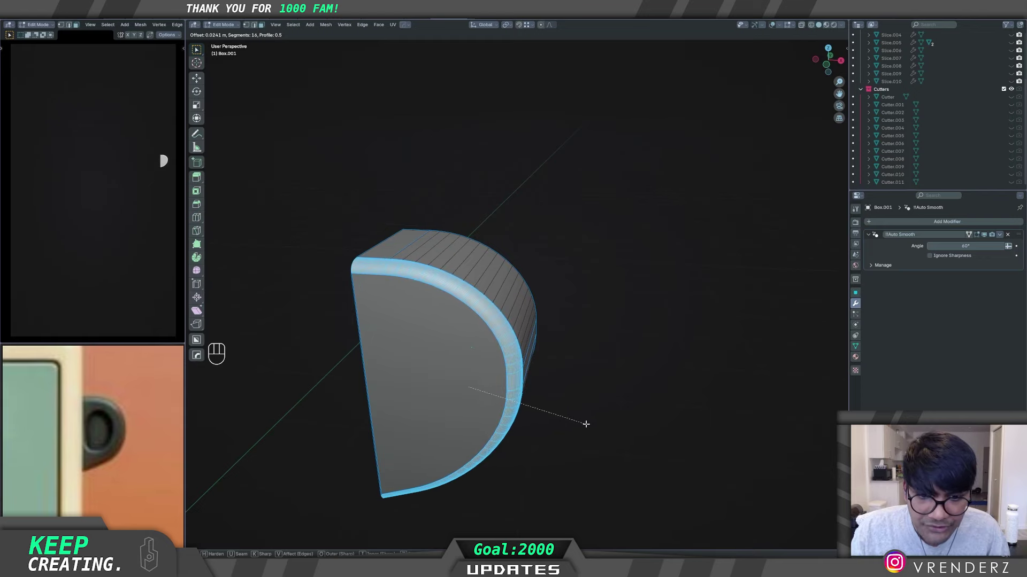
{"action": "key", "text": "Tab"}
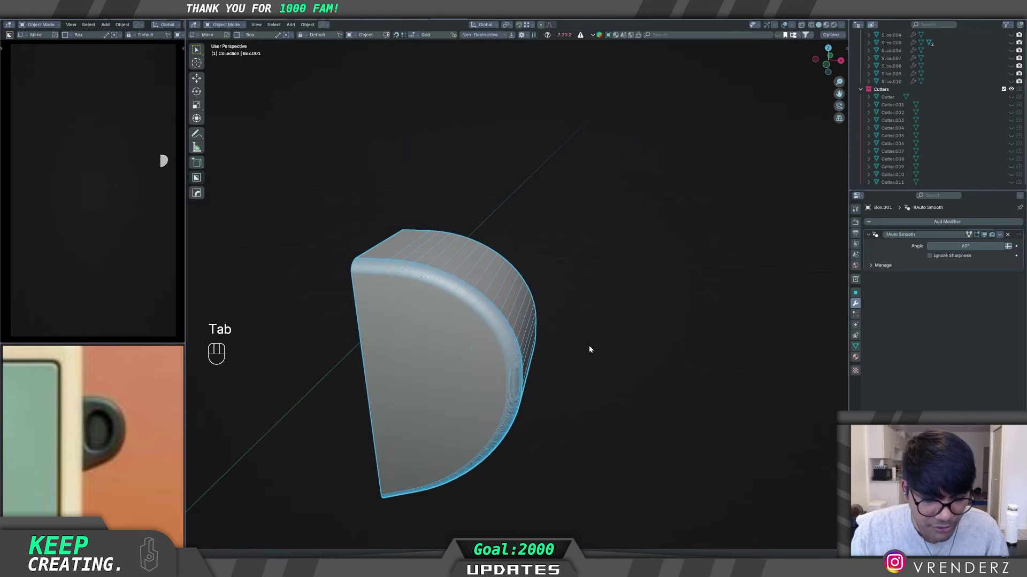
{"action": "key", "text": "alt+h"}
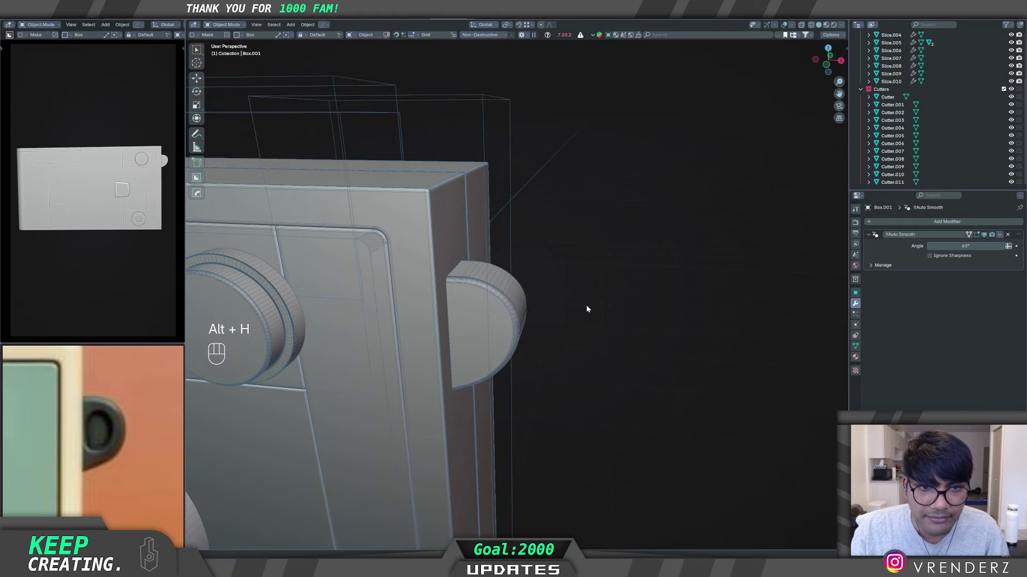
Step: Hide the Cutters collection in the Outliner and bring up the cutting tool settings
{"action": "middle_click", "coordinate": [558, 314]}
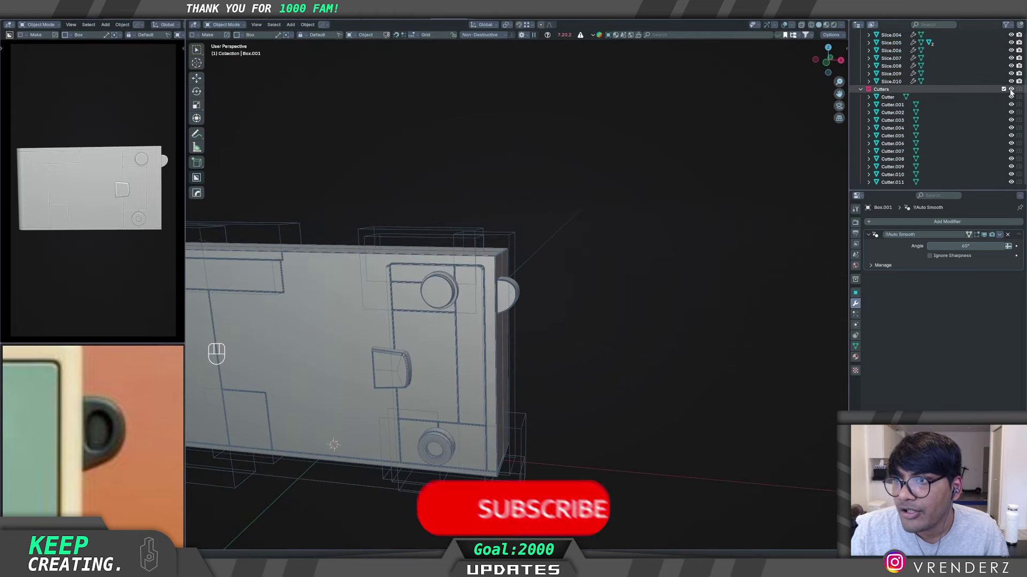
{"action": "left_click", "coordinate": [1007, 92]}
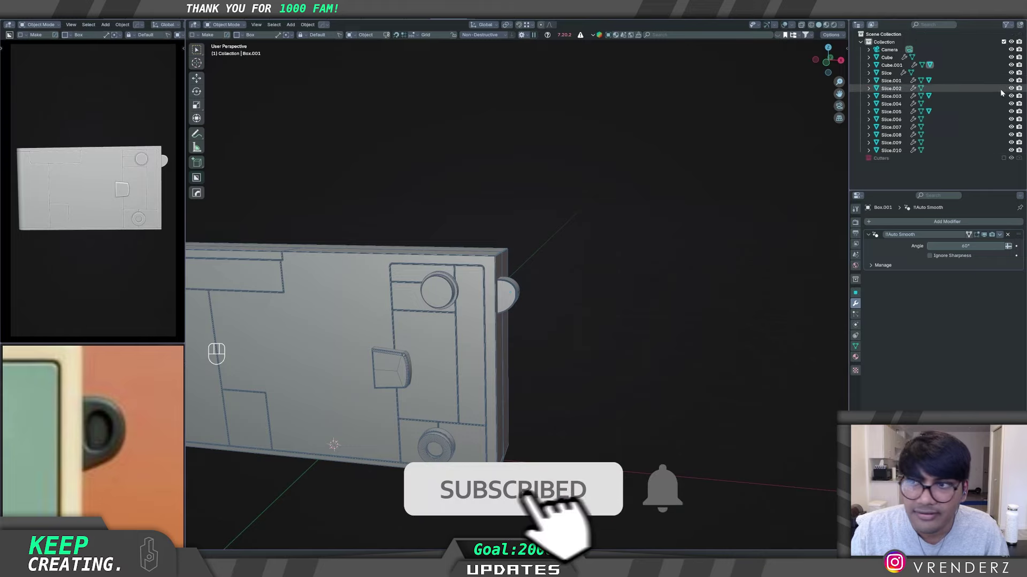
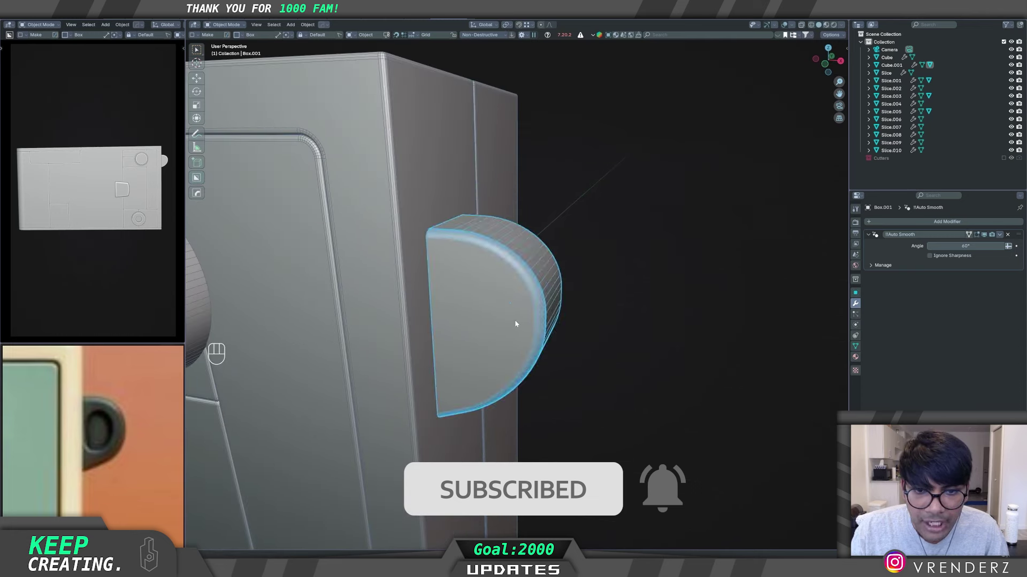
{"action": "key", "text": "d"}
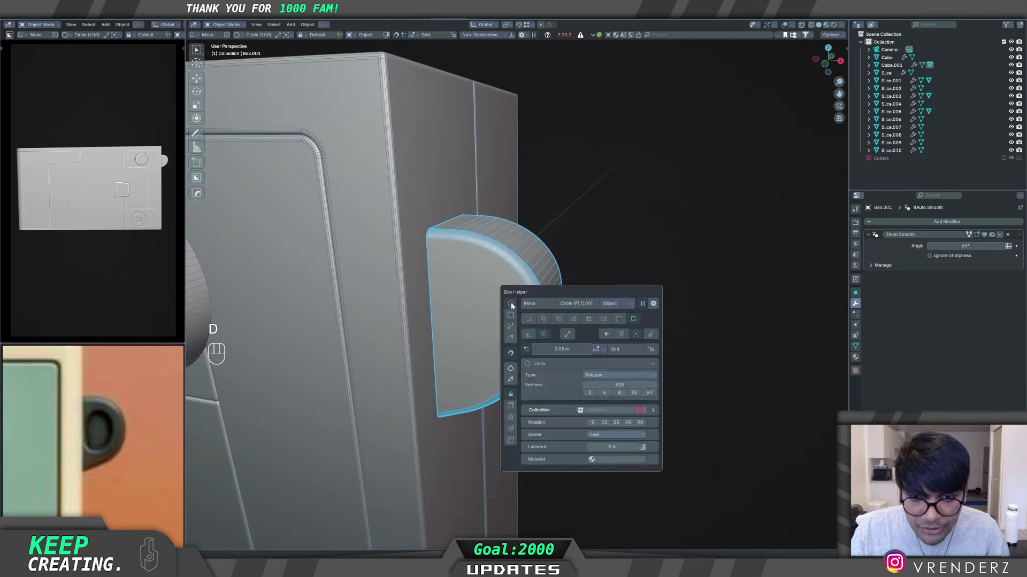
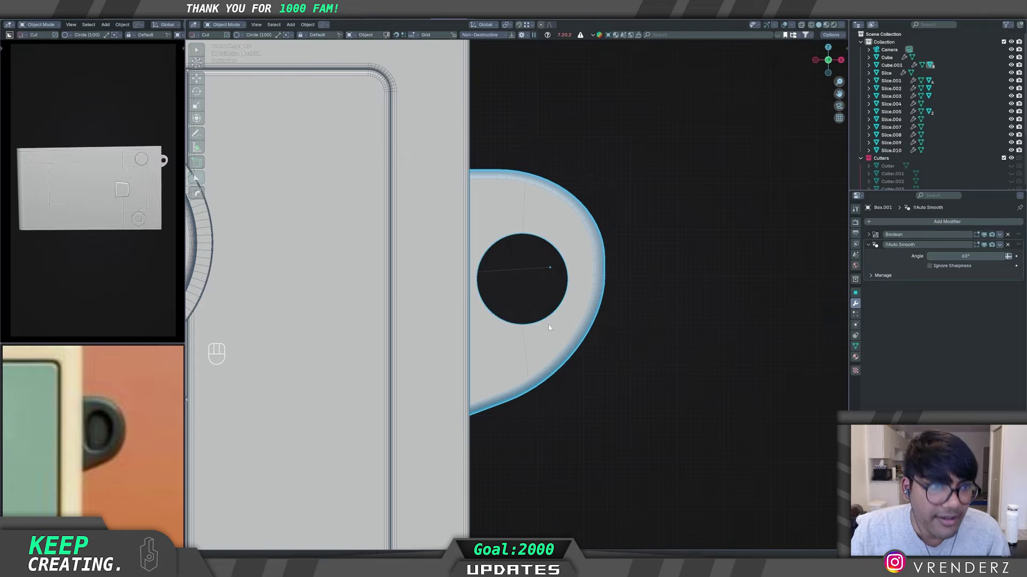
Step: Select Cutter.012, move it and stretch it about 1.5× along Z to cut a circular hole in the dial
{"action": "middle_click", "coordinate": [555, 326]}
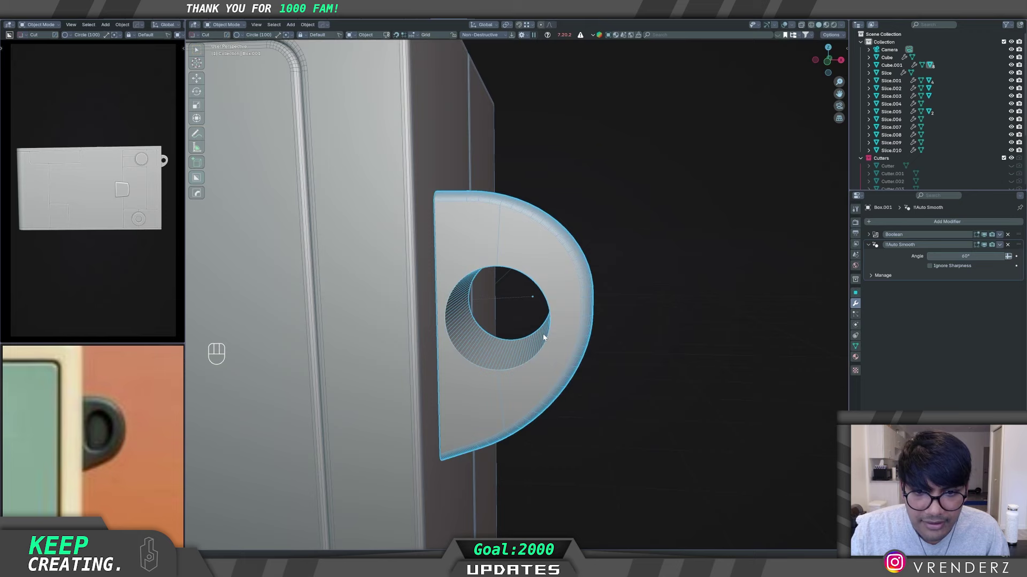
{"action": "middle_click", "coordinate": [548, 330]}
{"action": "left_click", "coordinate": [543, 292]}
{"action": "key", "text": "q"}
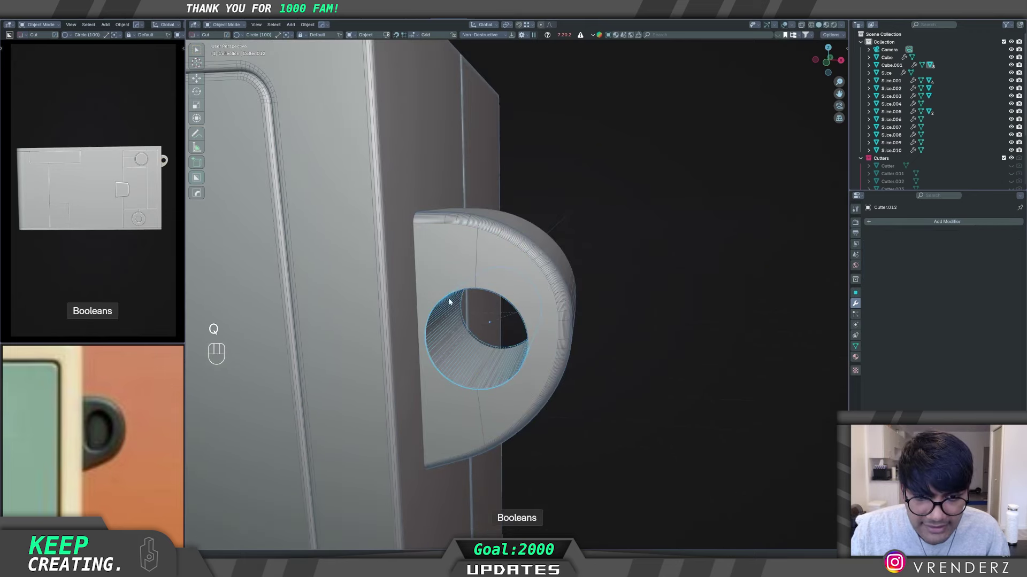
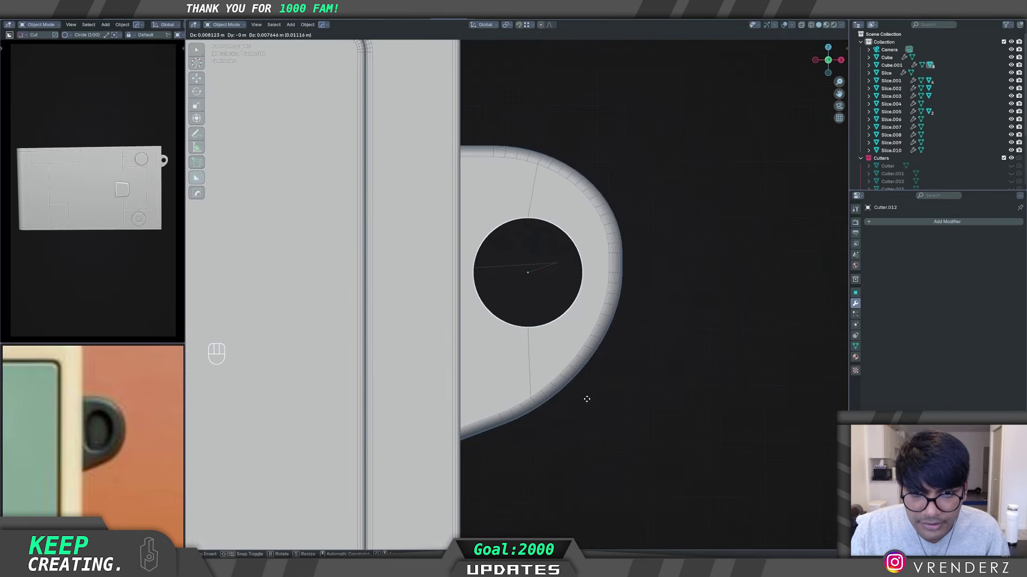
{"action": "key", "text": "s"}
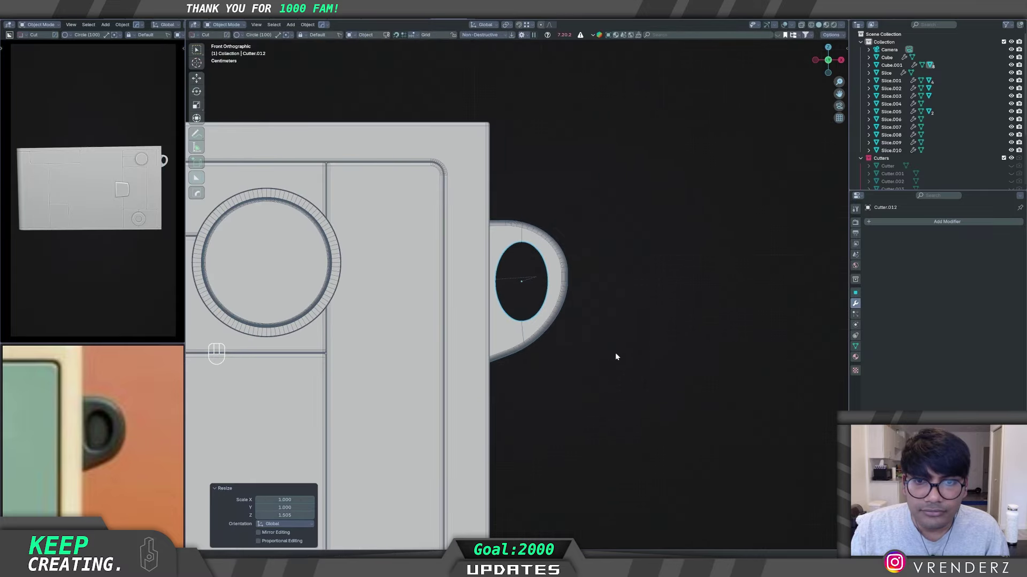
{"action": "left_click_drag", "start_coordinate": [529, 353], "coordinate": [496, 371]}
{"action": "middle_click", "coordinate": [559, 355]}
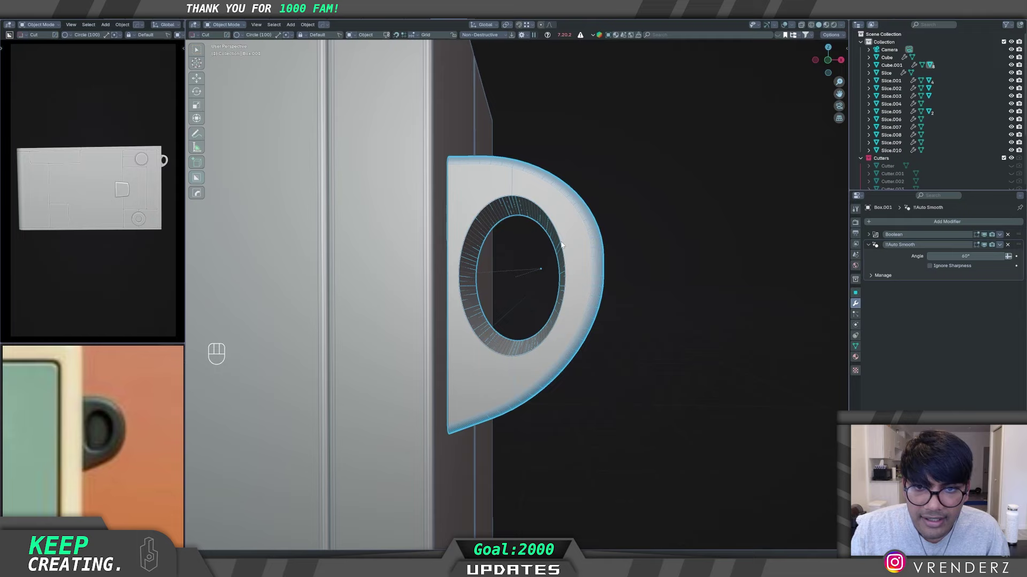
{"action": "key", "text": "q"}
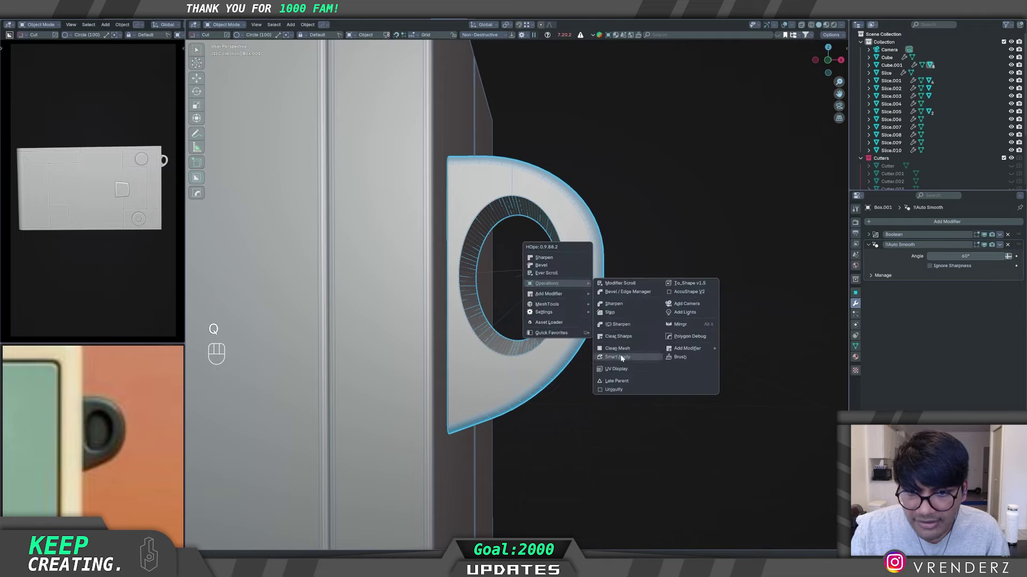
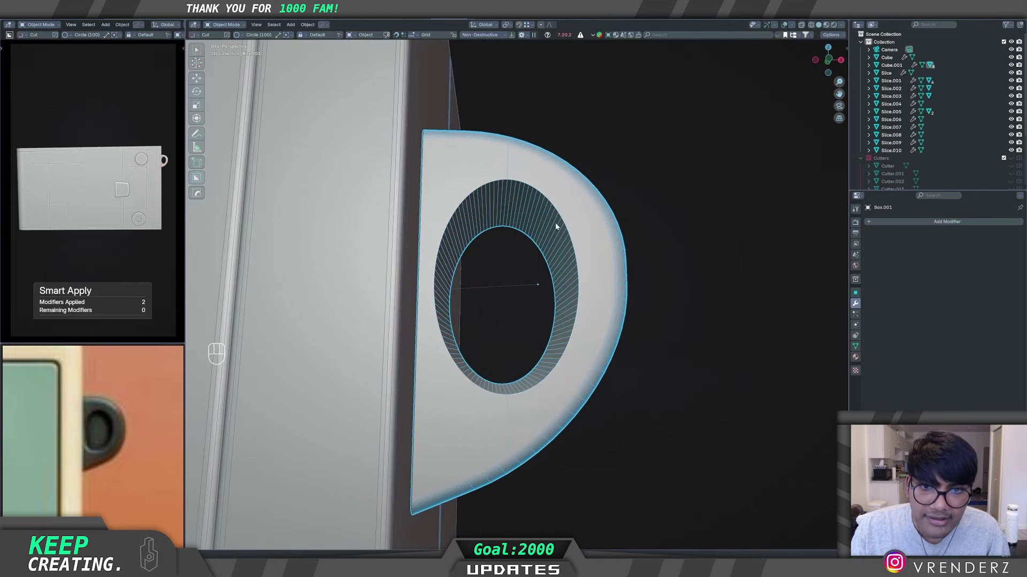
Step: Apply the dial's modifiers and bevel the circular hole's rim edge loop with 16 segments
{"action": "key", "text": "Tab"}
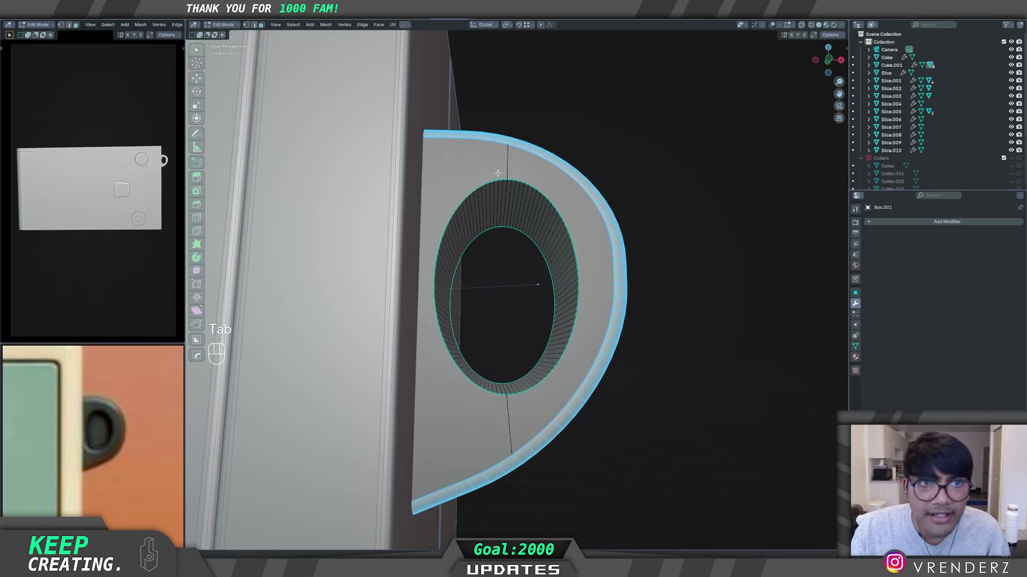
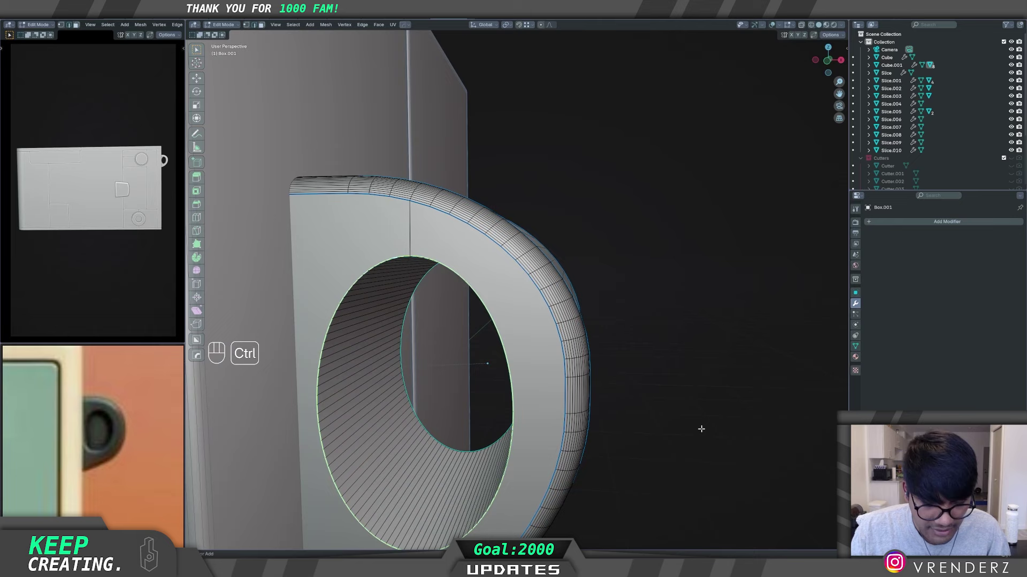
{"action": "key", "text": "ctrl+b"}
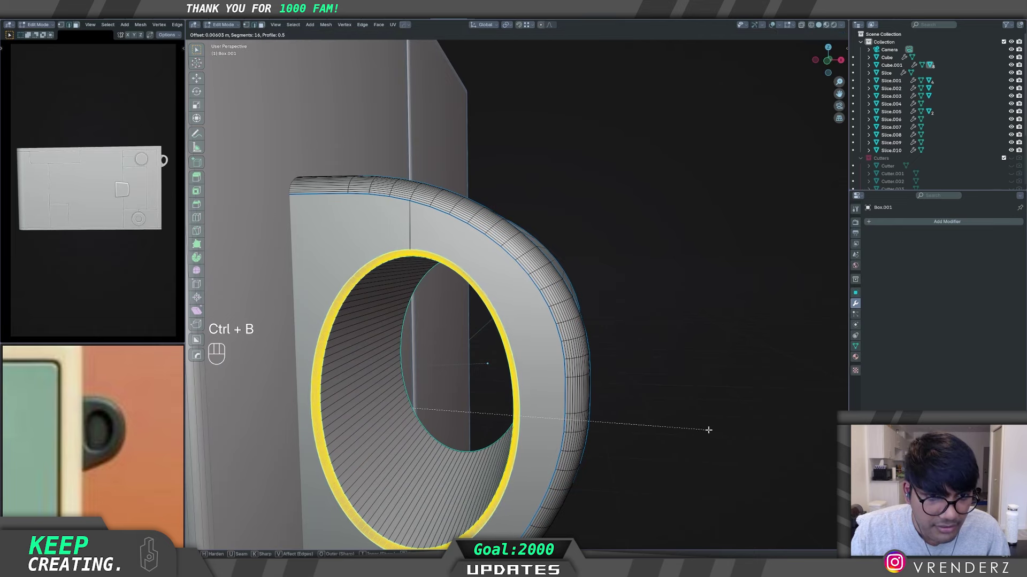
{"action": "key", "text": "Tab"}
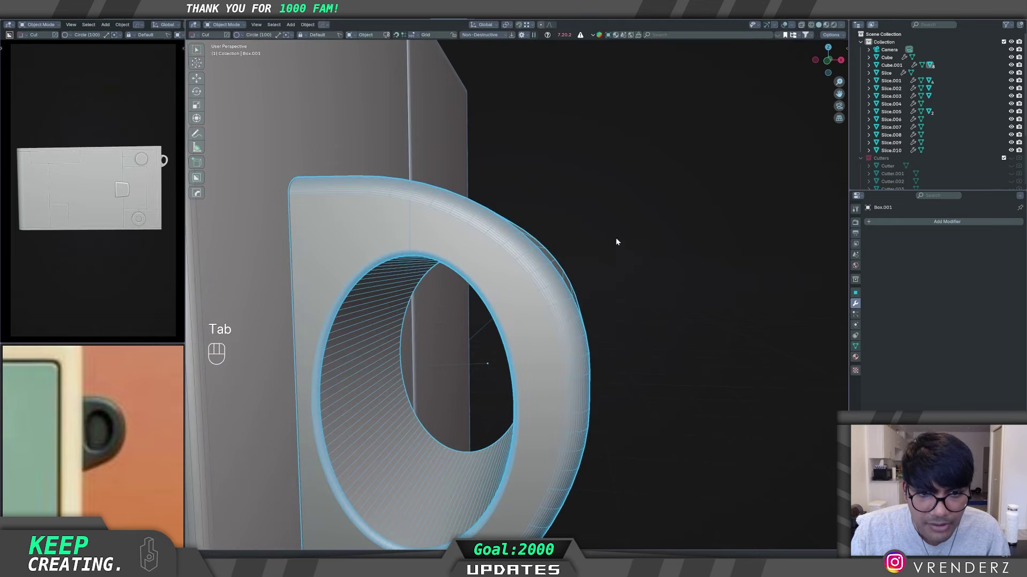
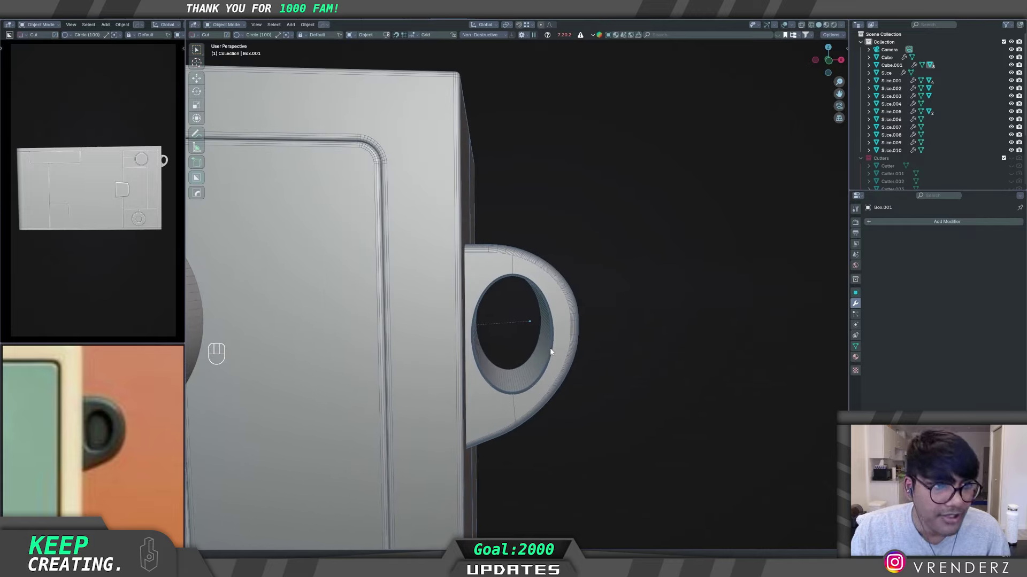
{"action": "middle_click", "coordinate": [431, 368]}
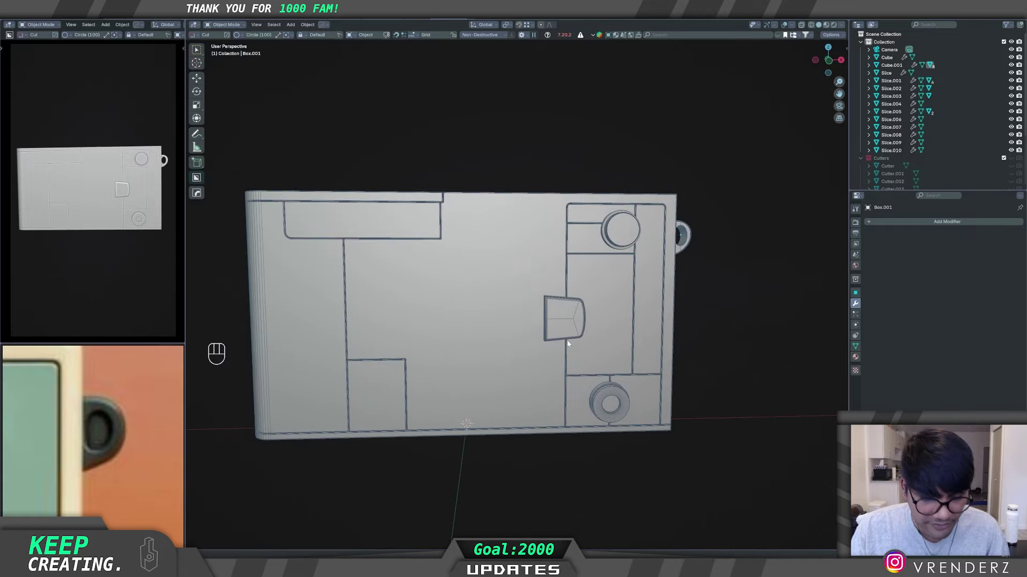
Step: Save the file while viewing the camera front straight on
{"action": "key", "text": "ctrl+s"}
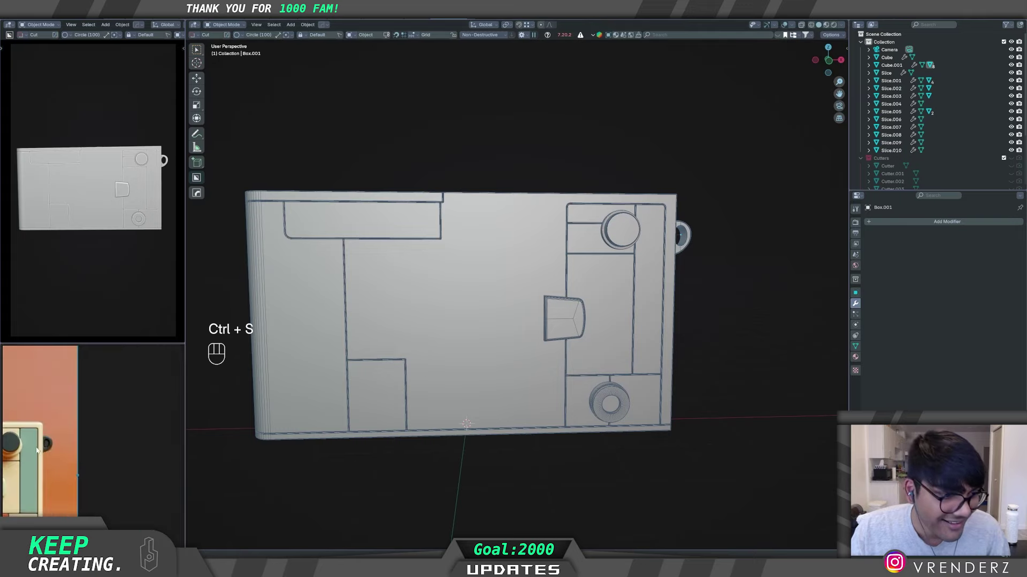
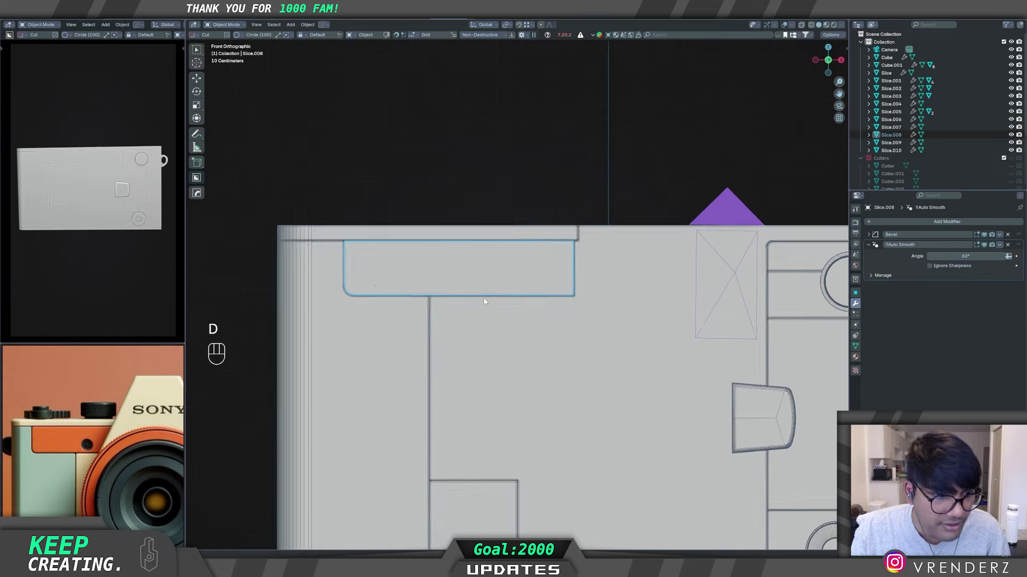
Step: Inspect the body's bevels and sharpen the knurled circle with 30° sharpness and 60° auto smooth
{"action": "key", "text": "d"}
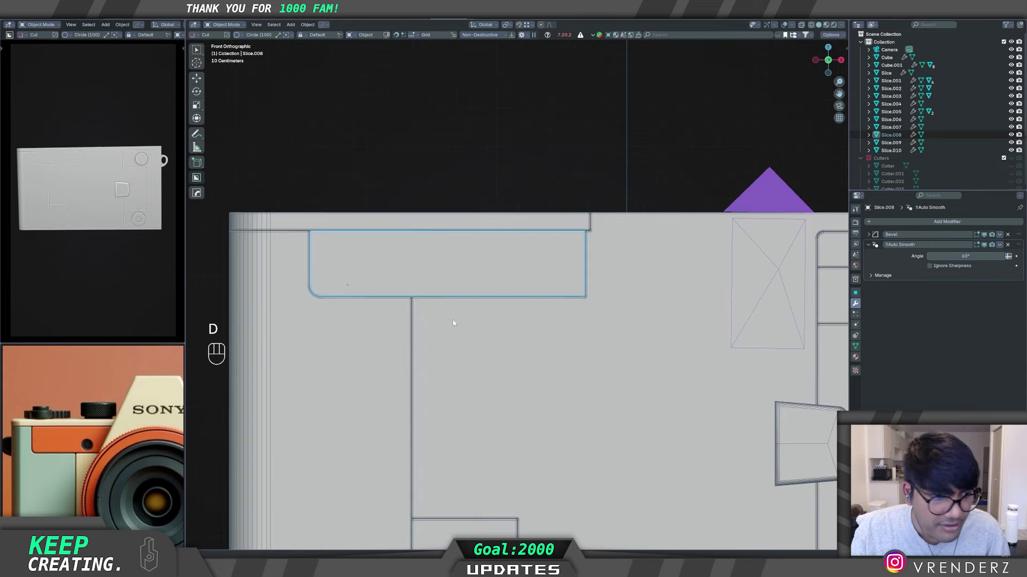
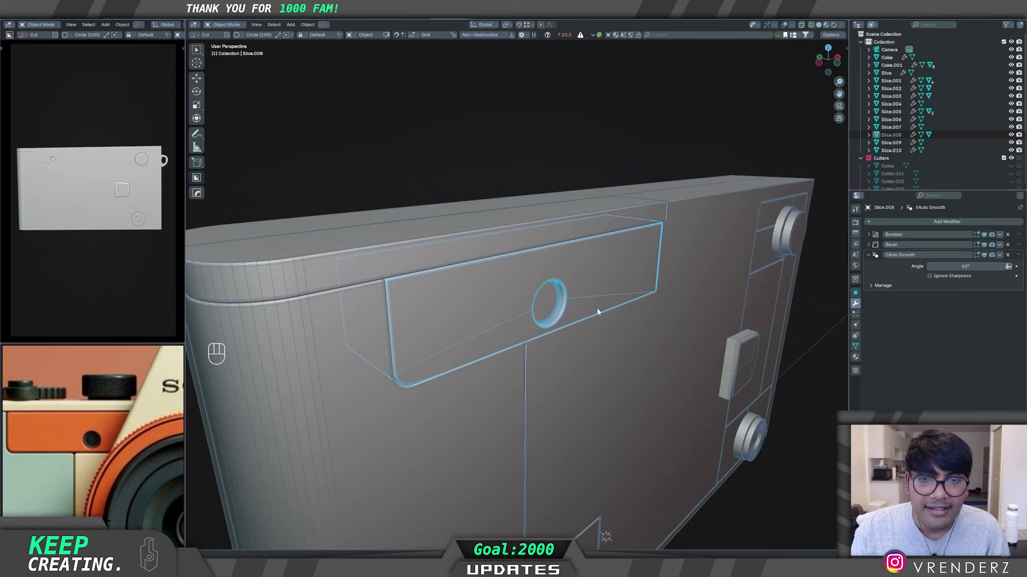
{"action": "middle_click", "coordinate": [587, 311]}
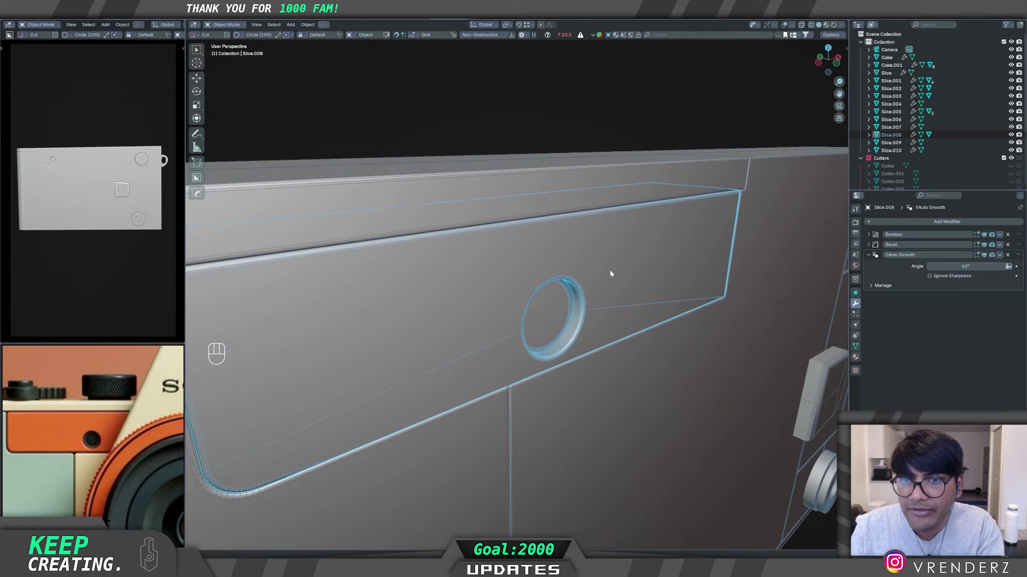
{"action": "left_click", "coordinate": [613, 272]}
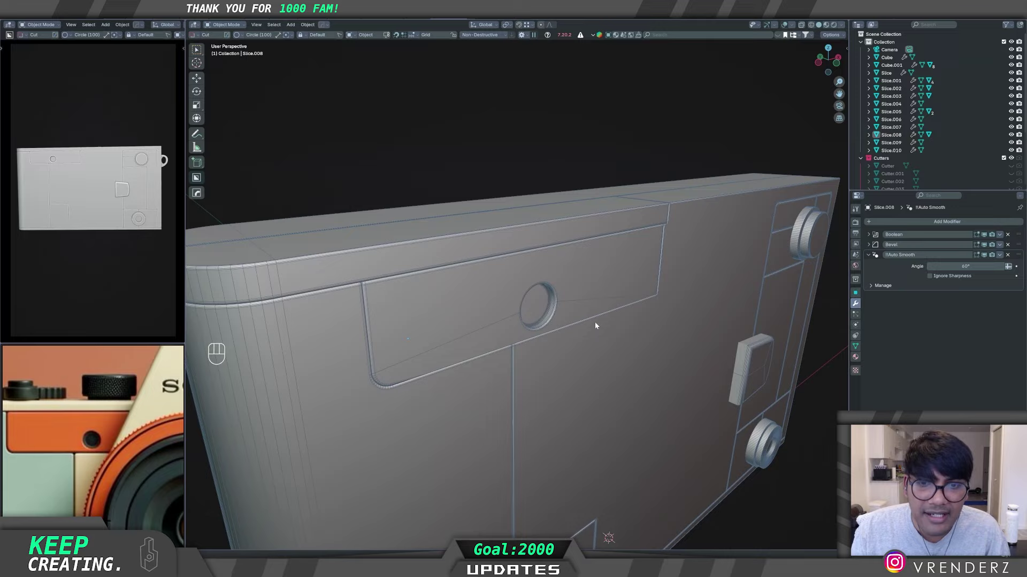
{"action": "left_click_drag", "start_coordinate": [535, 337], "coordinate": [496, 330]}
{"action": "middle_click", "coordinate": [551, 348]}
{"action": "left_click_drag", "start_coordinate": [569, 360], "coordinate": [528, 332]}
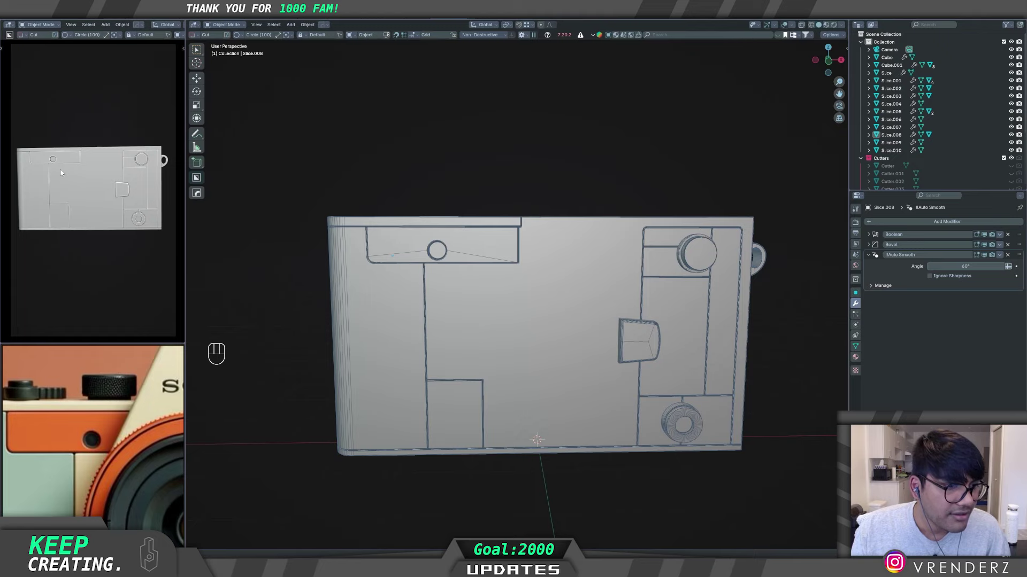
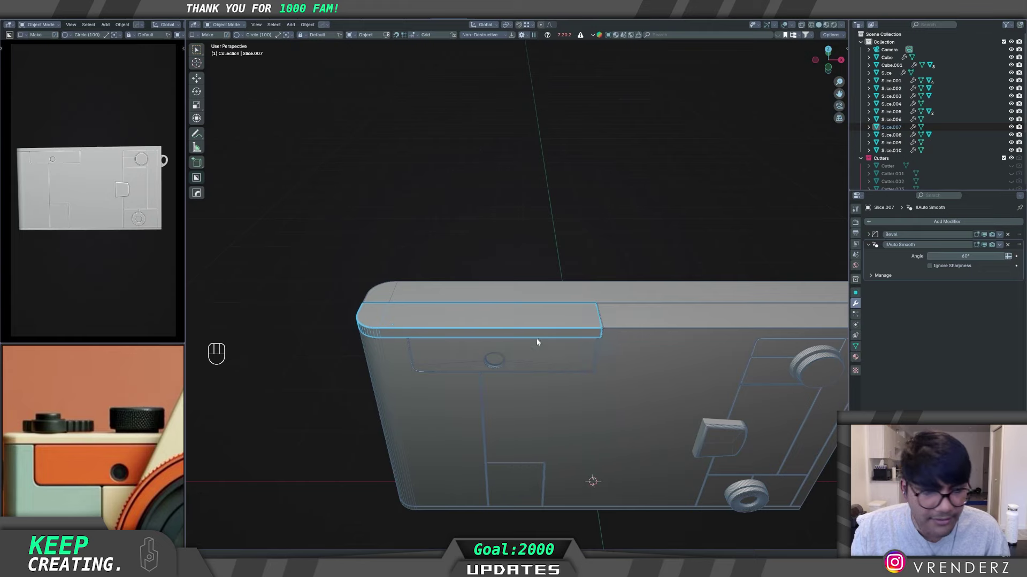
{"action": "left_click_drag", "start_coordinate": [515, 352], "coordinate": [502, 363]}
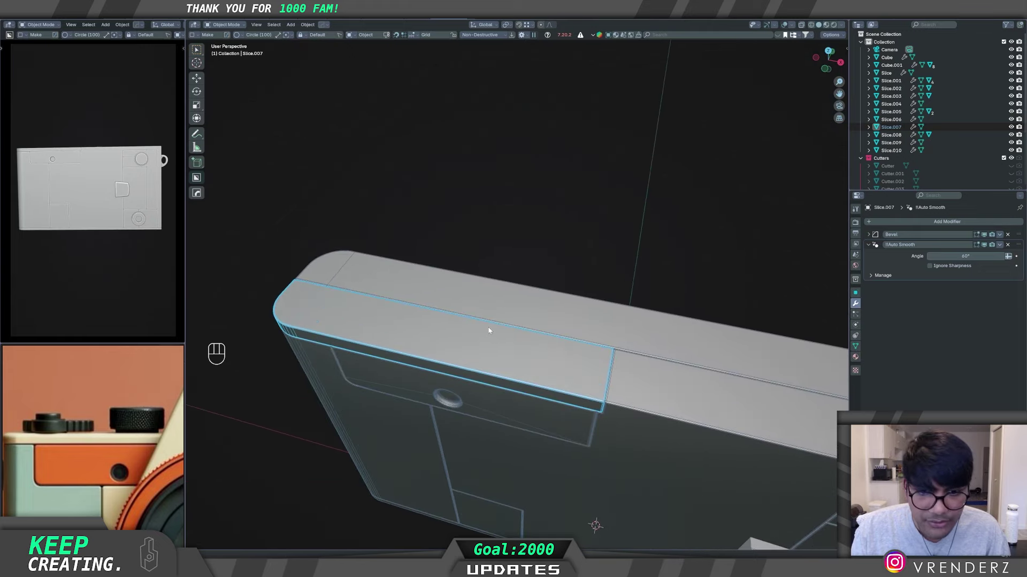
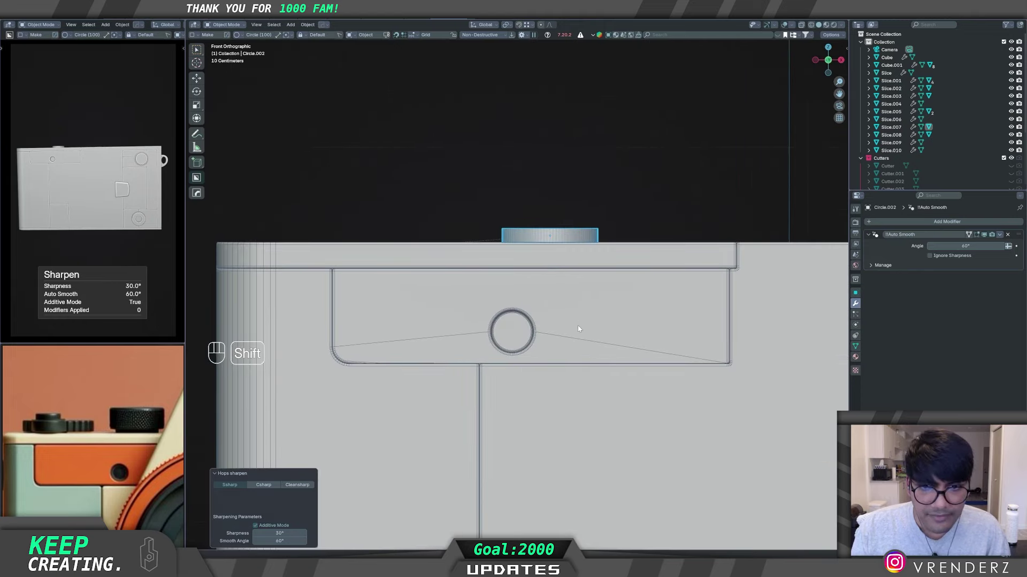
Step: Extrude the ridged circle's ring outward into a taller dial and raise it along Z onto the body top
{"action": "middle_click", "coordinate": [603, 290]}
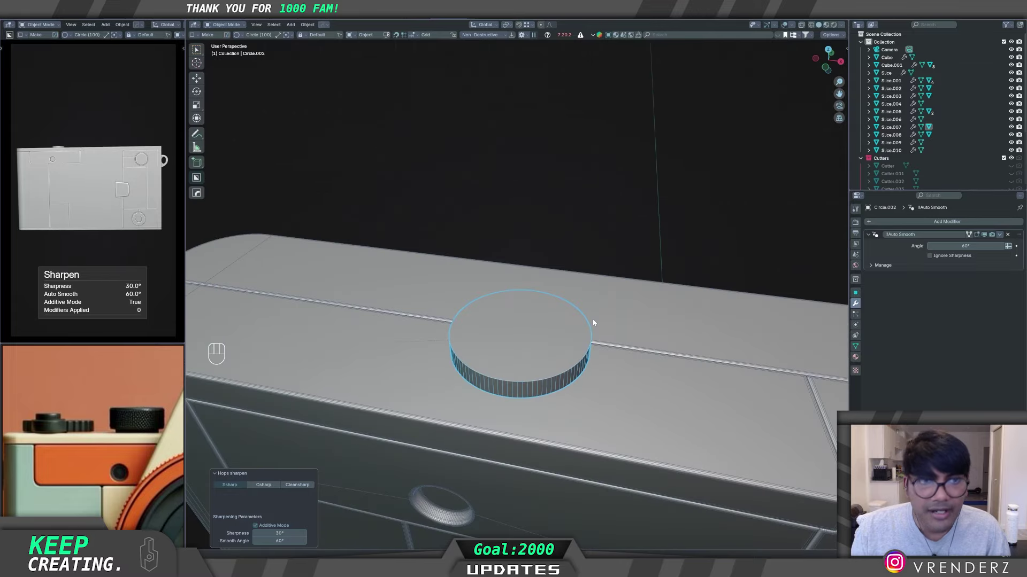
{"action": "key", "text": "Tab"}
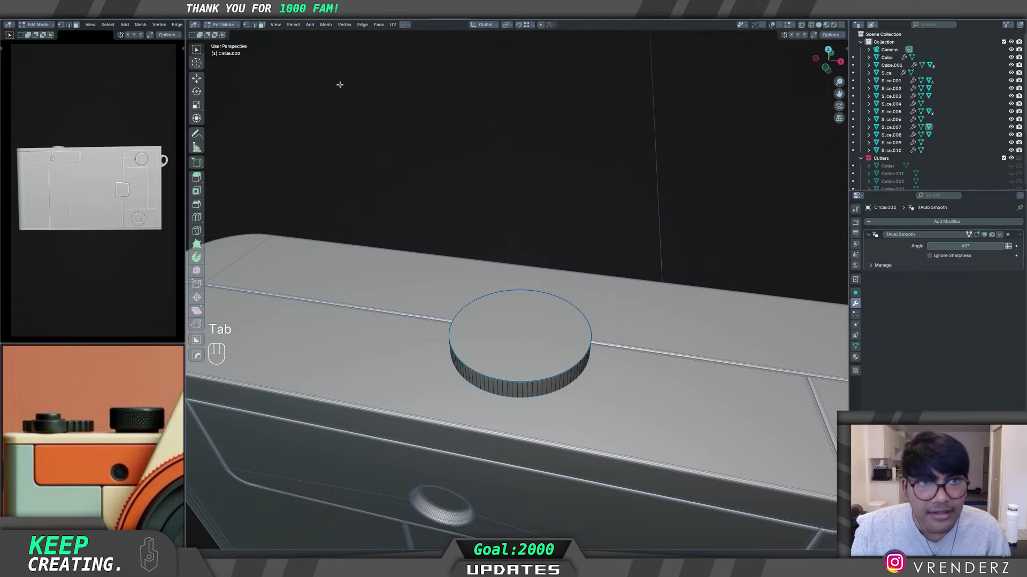
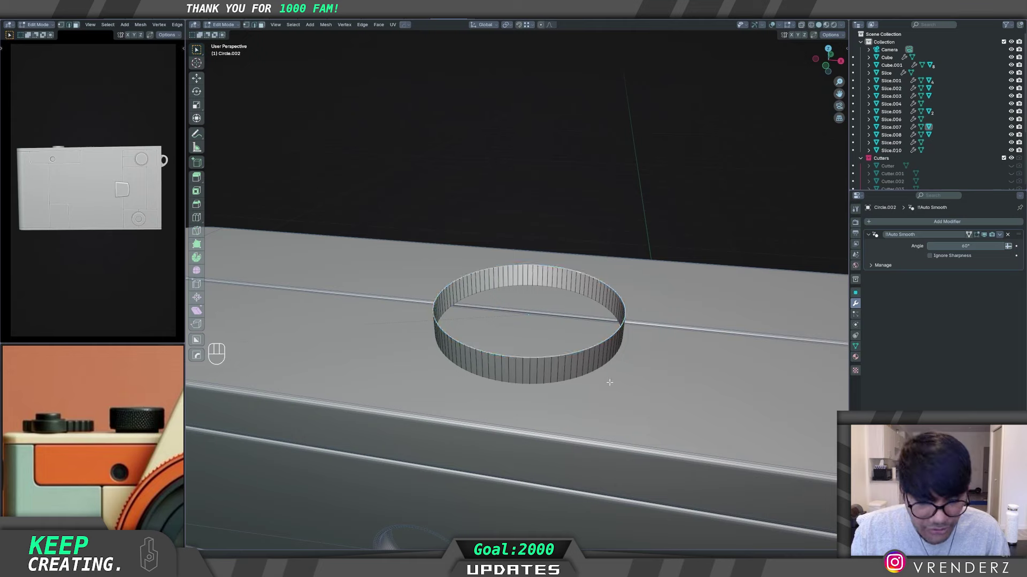
{"action": "key", "text": "e"}
{"action": "key", "text": "s"}
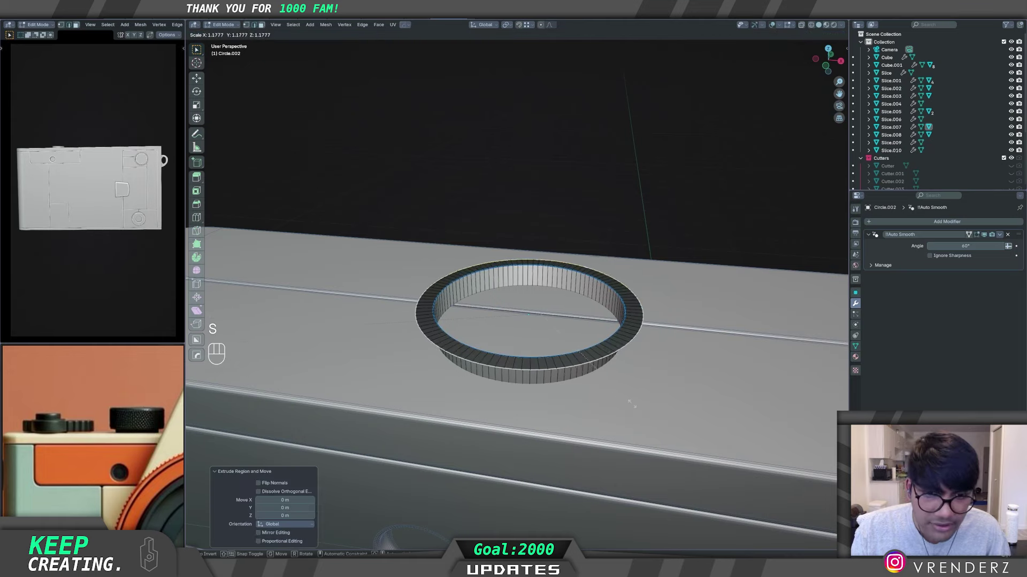
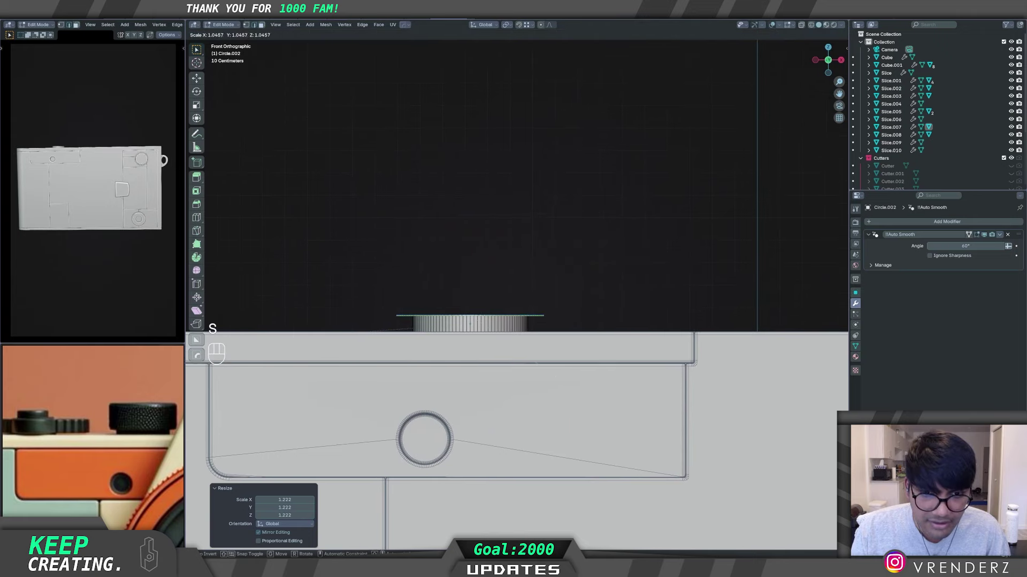
{"action": "key", "text": "e"}
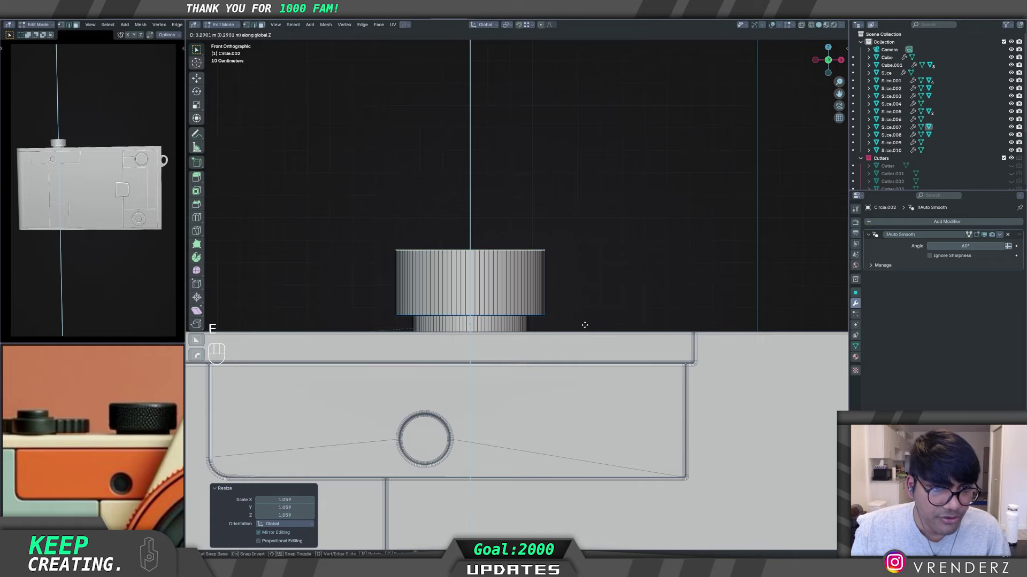
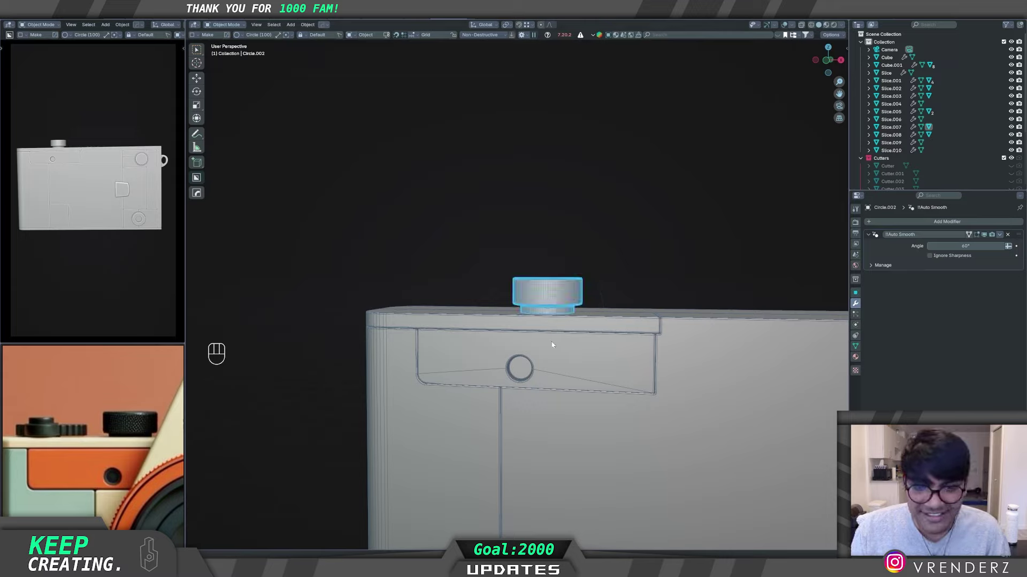
Step: Duplicate the dial as Circle.003 and shrink the copy to about 0.495
{"action": "middle_click", "coordinate": [533, 395]}
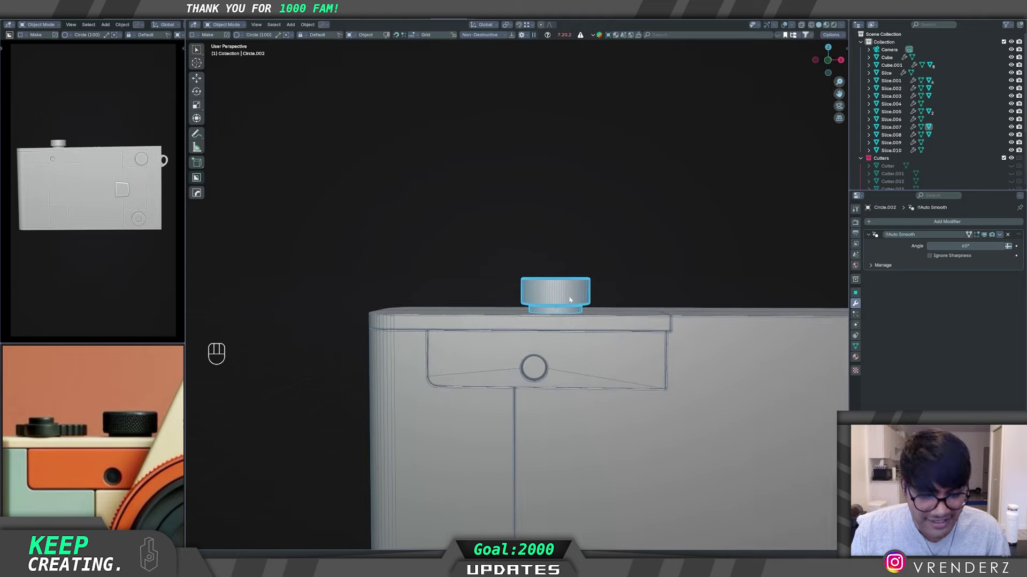
{"action": "key", "text": "alt+p"}
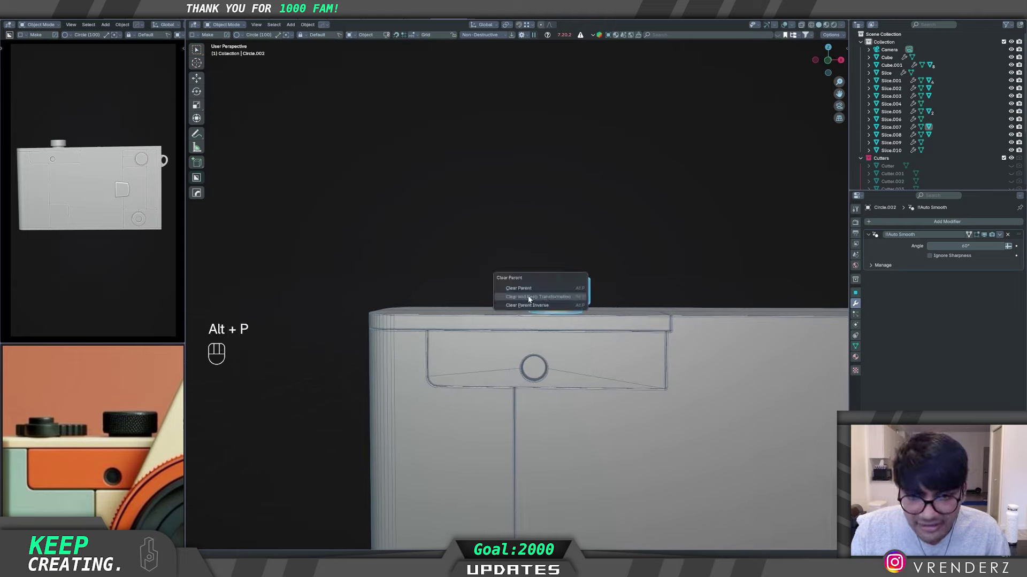
{"action": "left_click", "coordinate": [572, 291]}
{"action": "key", "text": "g"}
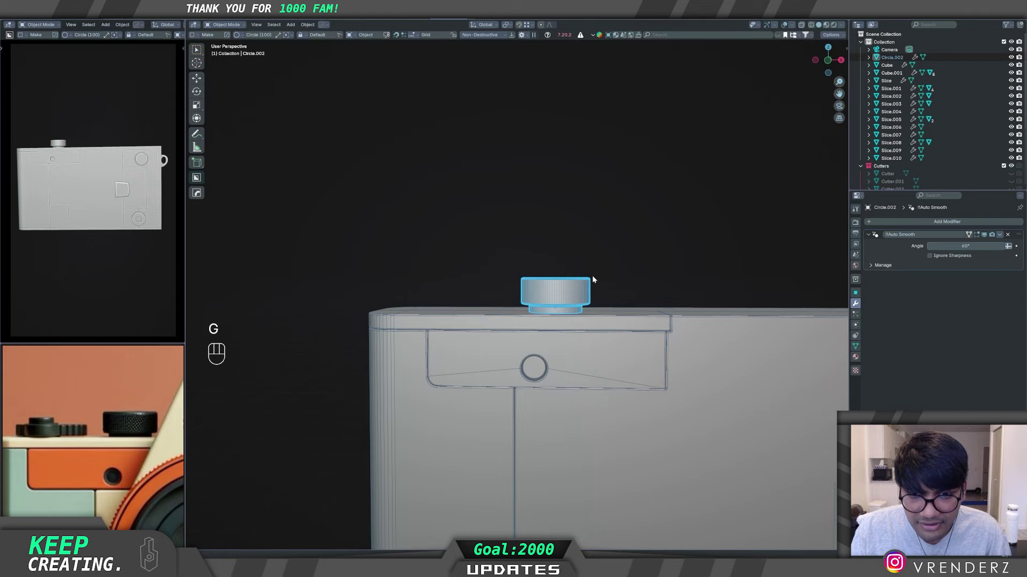
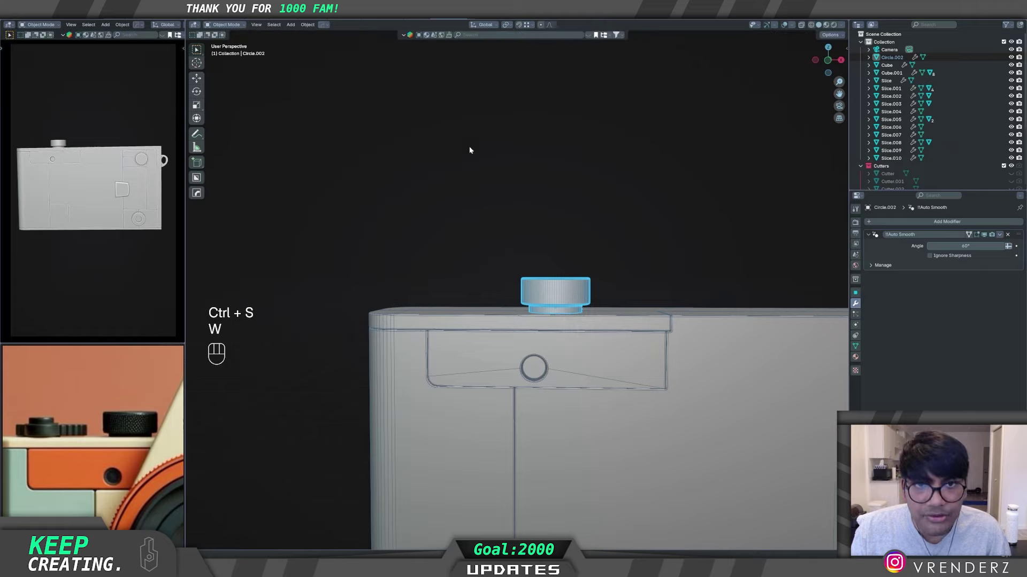
{"action": "left_click", "coordinate": [569, 253]}
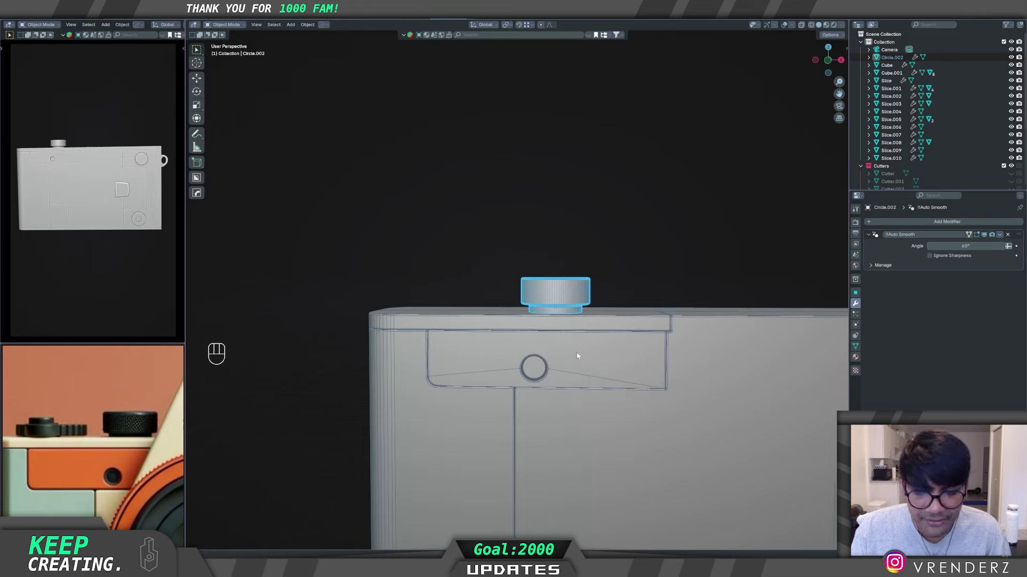
{"action": "key", "text": "shift+d"}
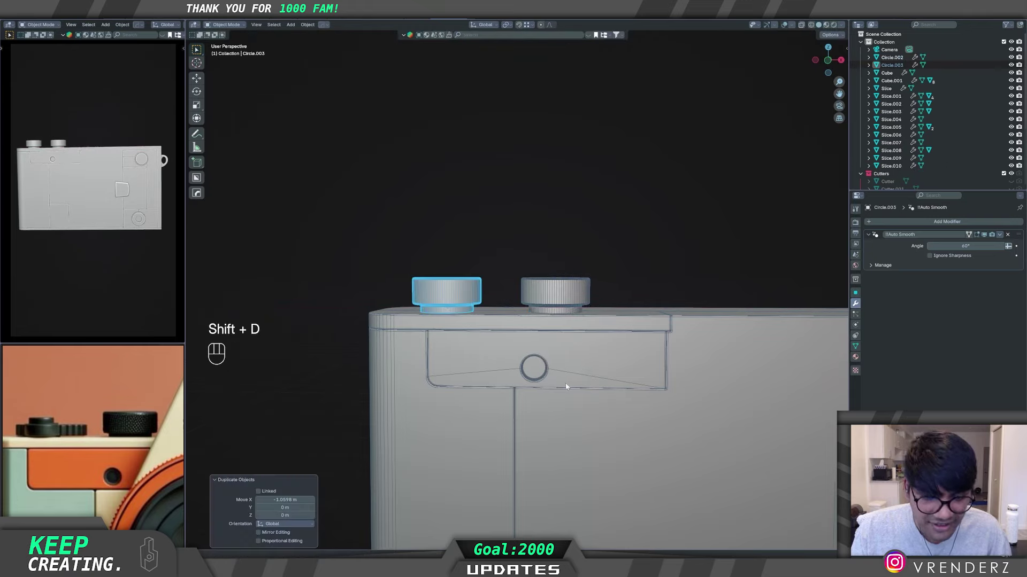
{"action": "key", "text": "s"}
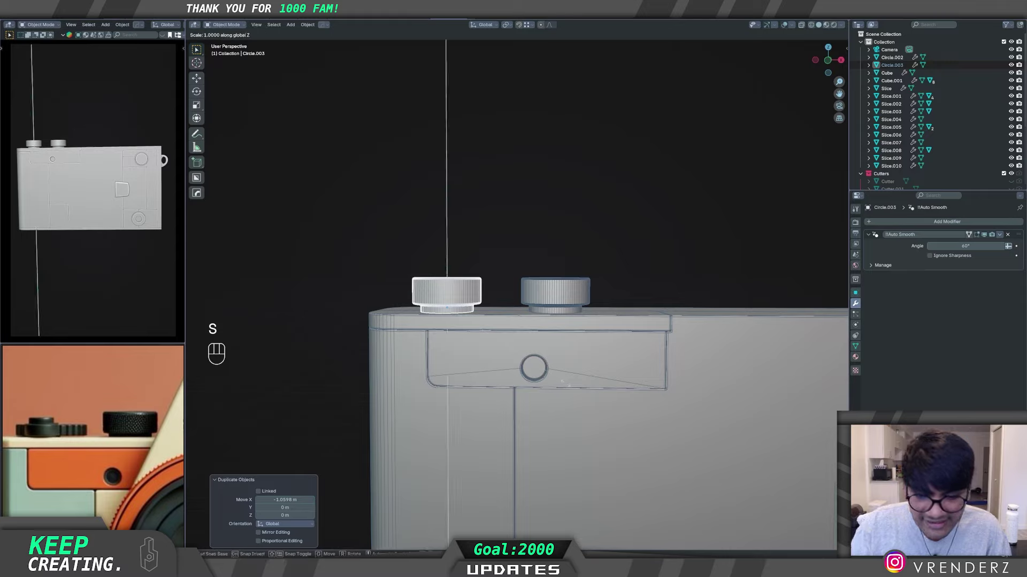
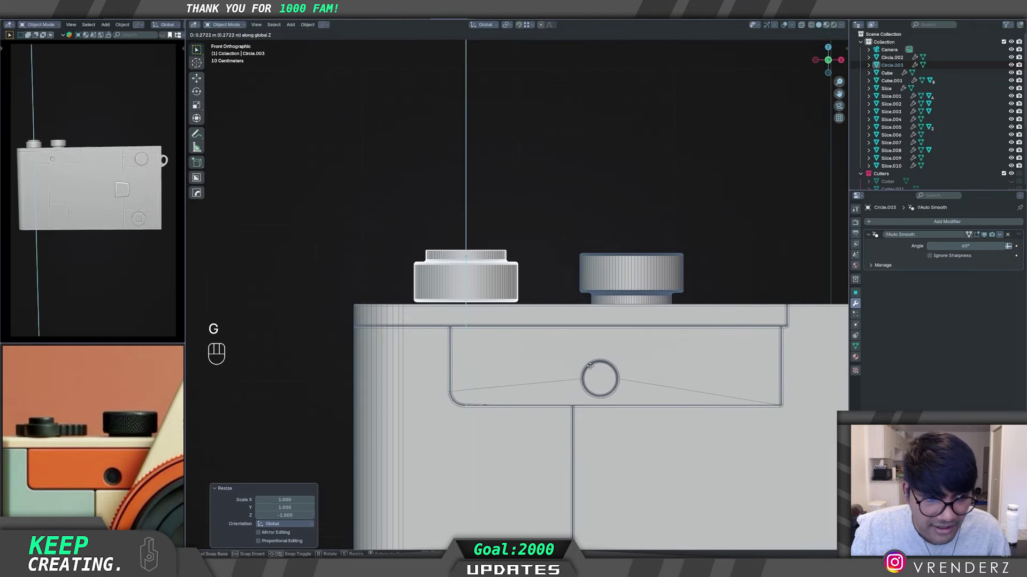
{"action": "key", "text": "s"}
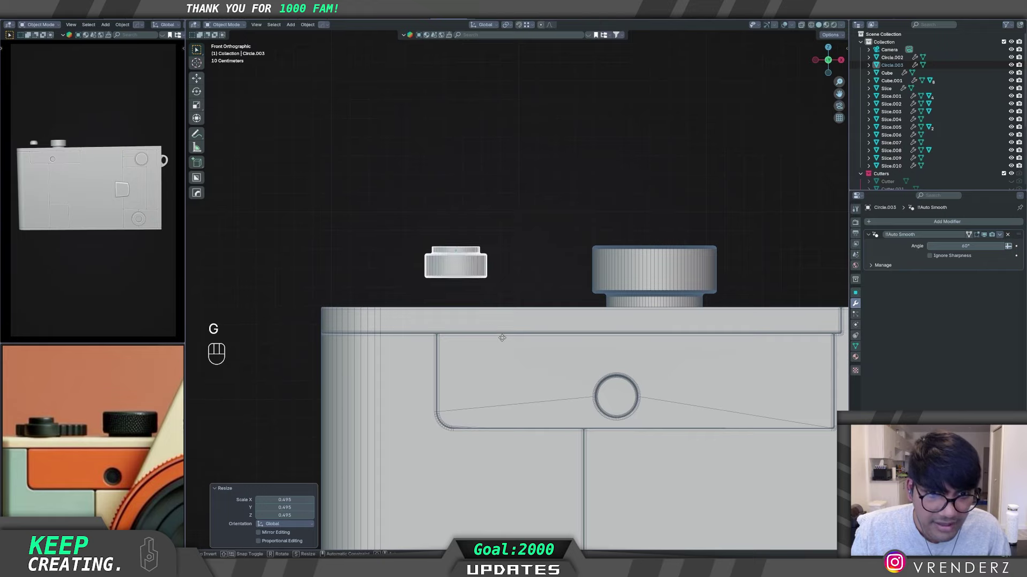
Step: Reposition the copied dial on the camera's top and enter its mesh for editing
{"action": "key", "text": "g"}
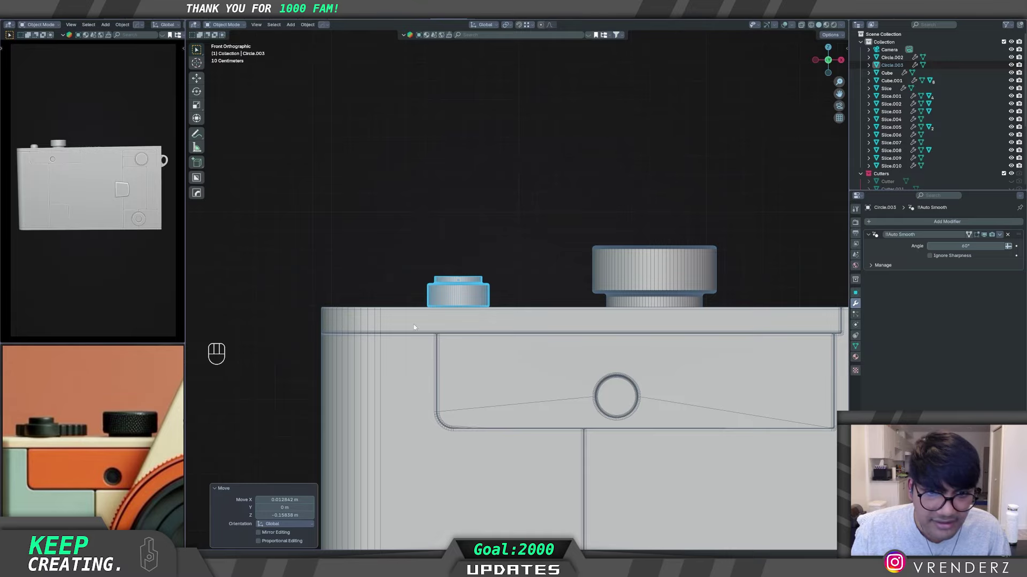
{"action": "middle_click", "coordinate": [388, 298]}
{"action": "middle_click", "coordinate": [446, 315]}
{"action": "key", "text": "f"}
{"action": "middle_click", "coordinate": [538, 310]}
{"action": "middle_click", "coordinate": [553, 316]}
{"action": "key", "text": "Tab"}
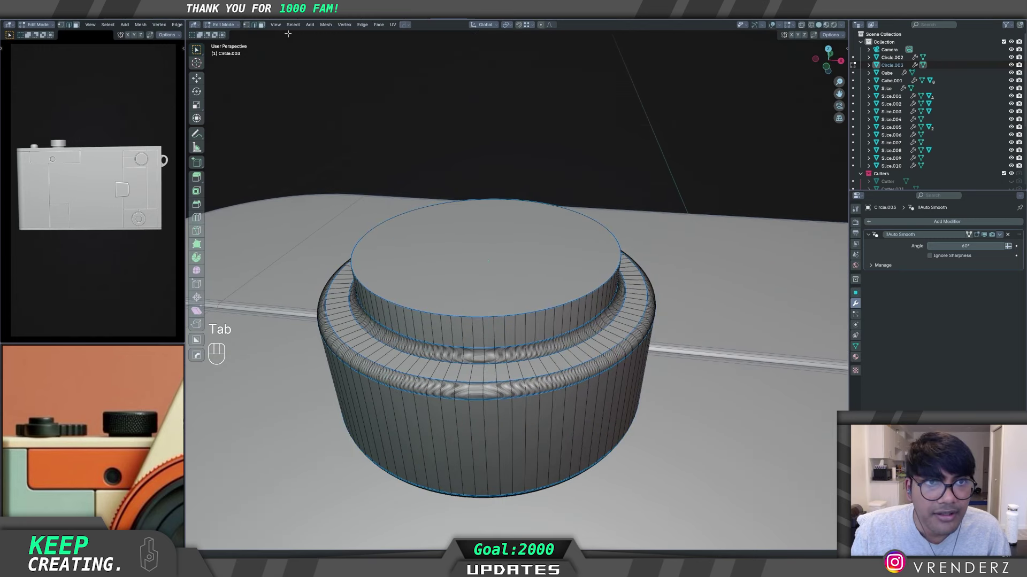
Step: Enlarge Circle.003 about 1.12×, squash it to 0.867 along Z and start shifting it along X
{"action": "left_click", "coordinate": [266, 23]}
{"action": "key", "text": "ctrl+b"}
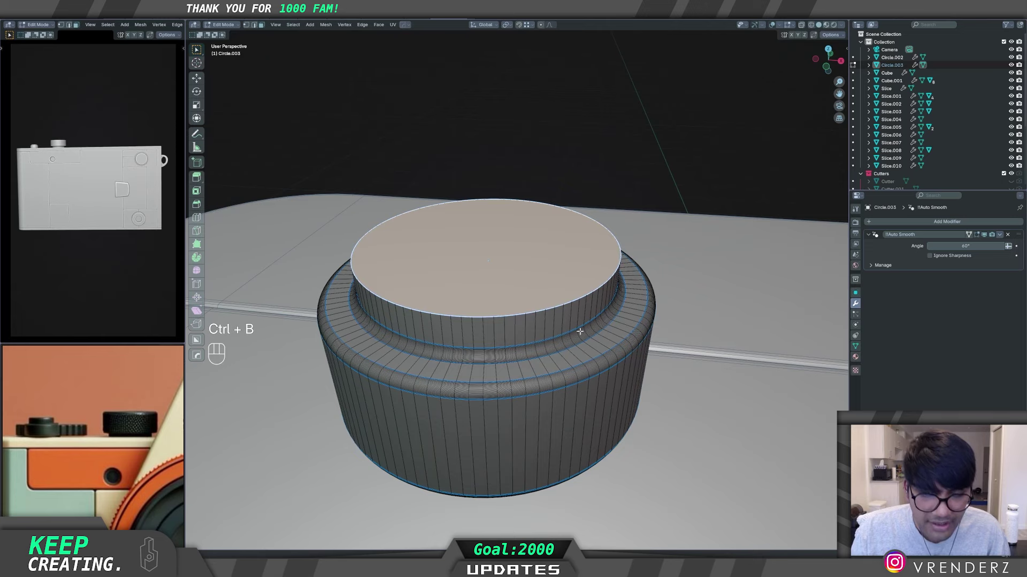
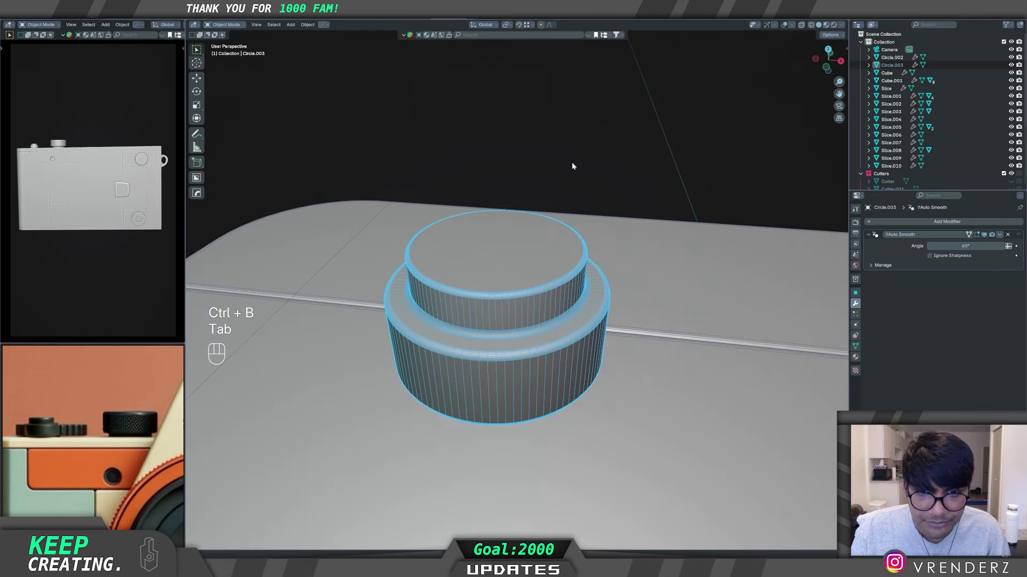
{"action": "left_click_drag", "start_coordinate": [588, 374], "coordinate": [594, 364]}
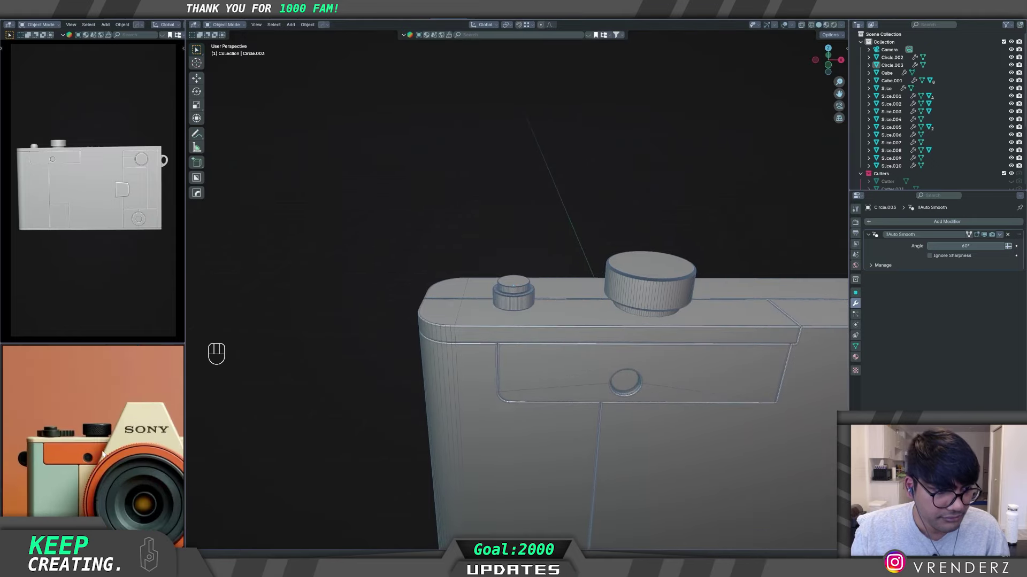
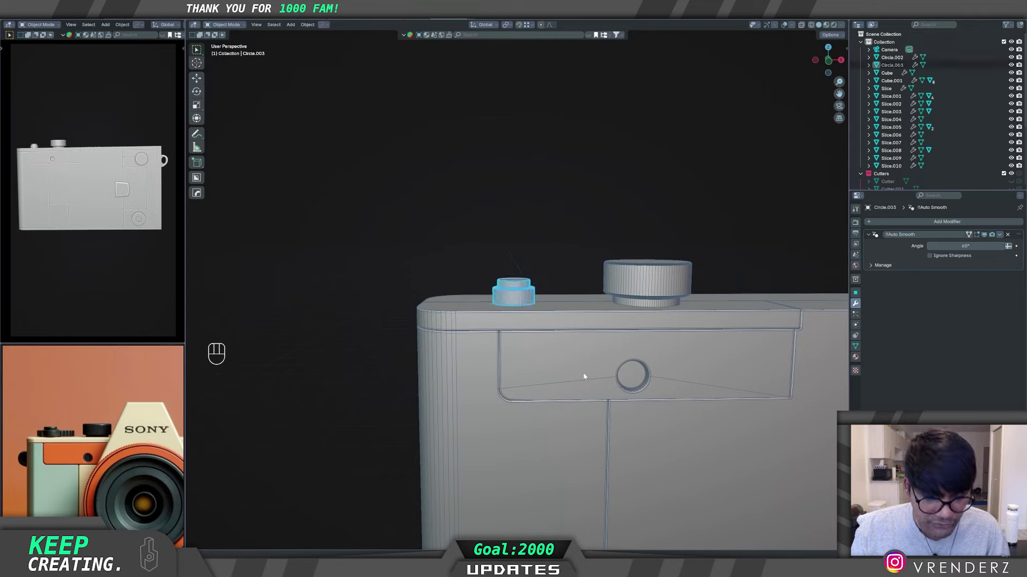
{"action": "key", "text": "s"}
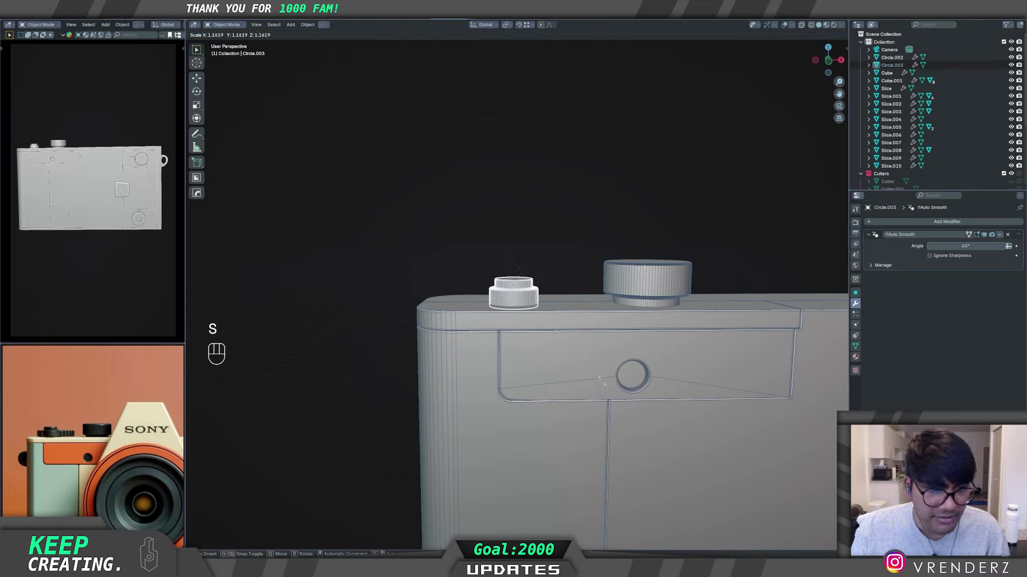
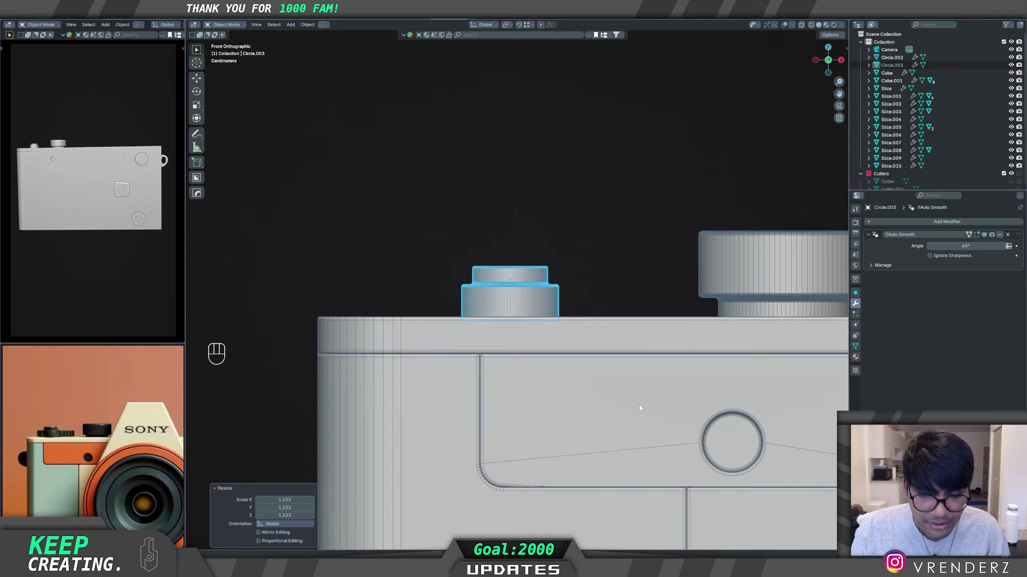
{"action": "key", "text": "s"}
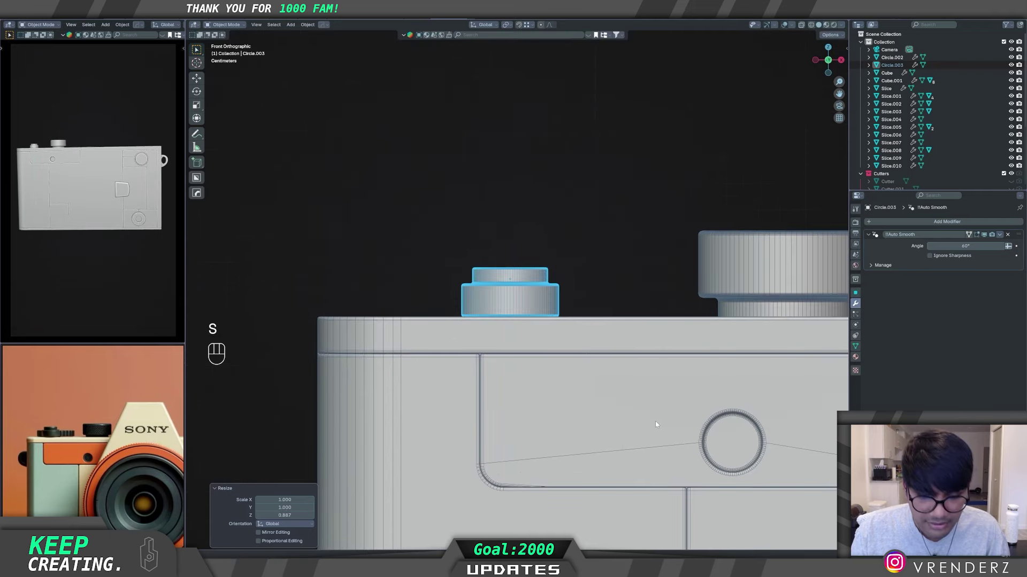
{"action": "key", "text": "g"}
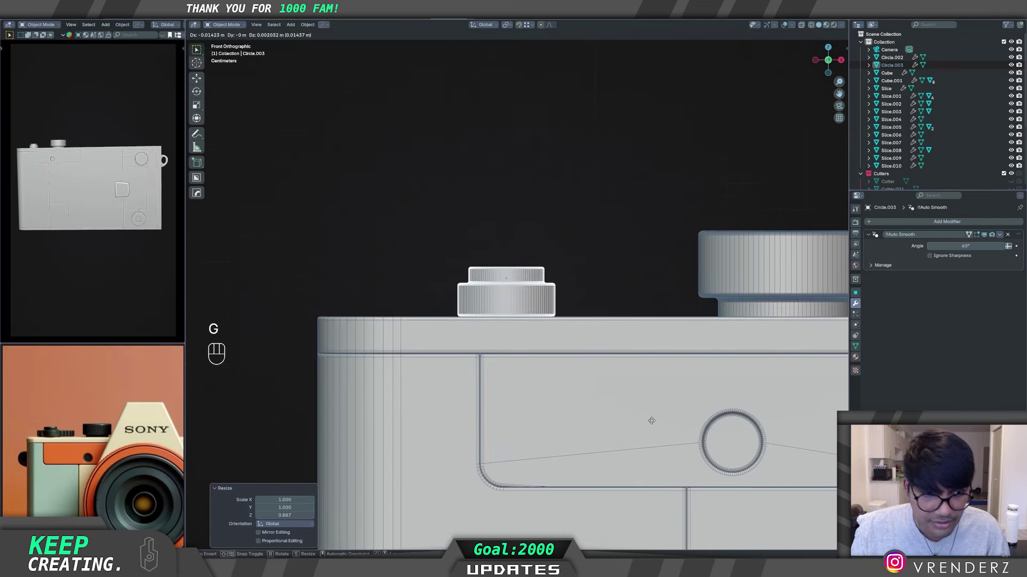
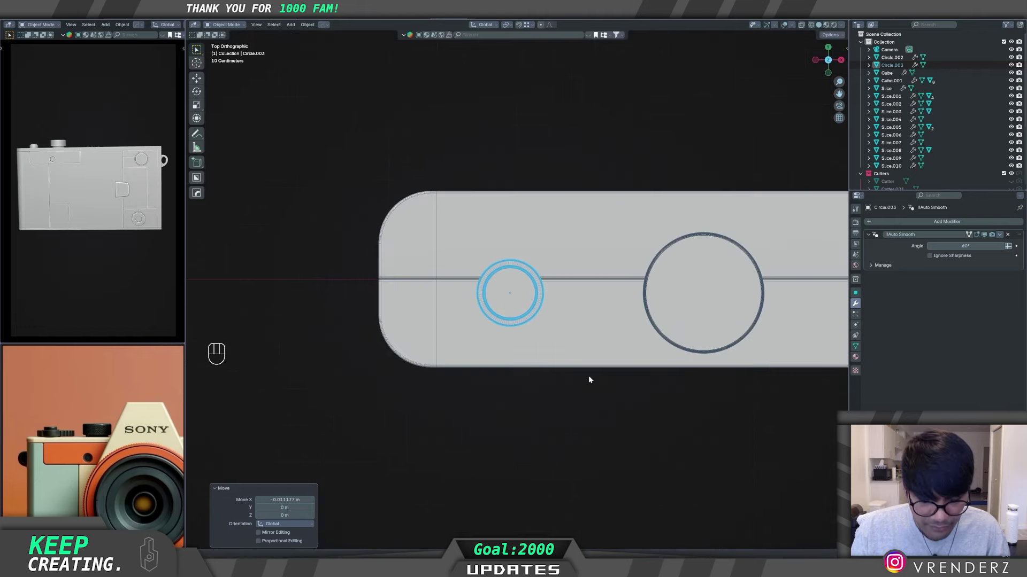
Step: Shift Circle.003 and Circle.002 about 0.07 m along Y, then start a 100-segment BoxCutter circle in Make mode on the Cube
{"action": "key", "text": "g"}
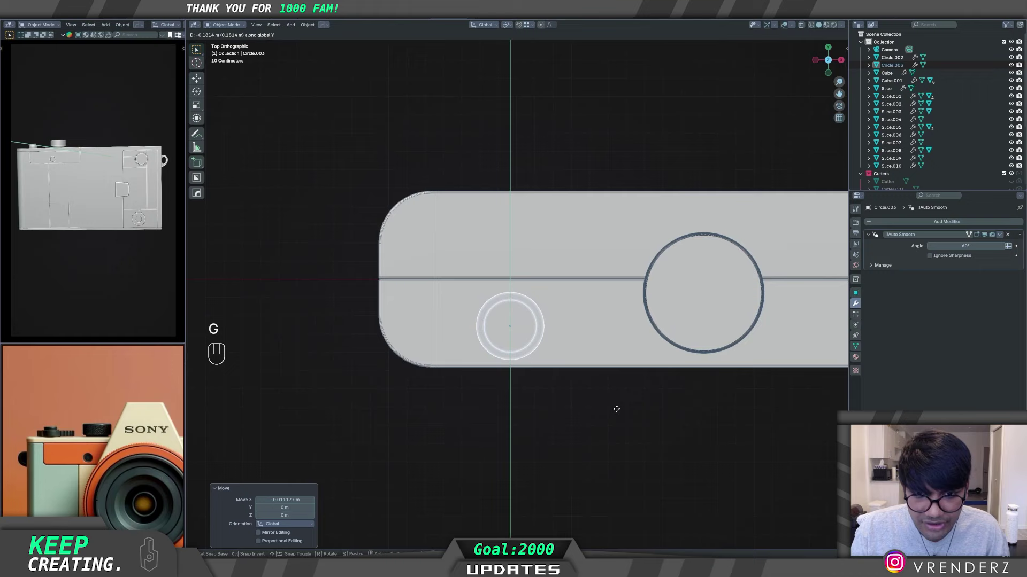
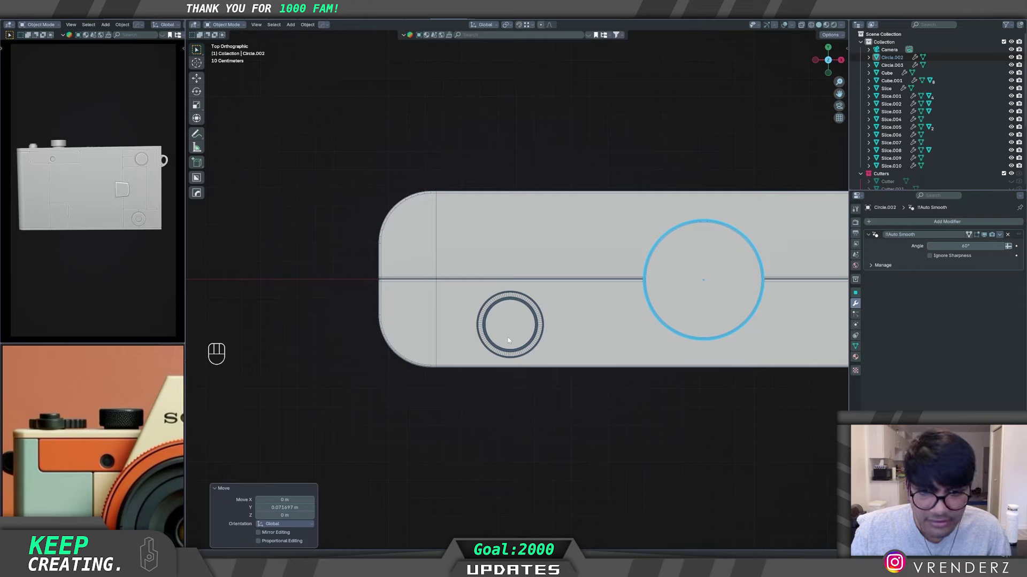
{"action": "key", "text": "g"}
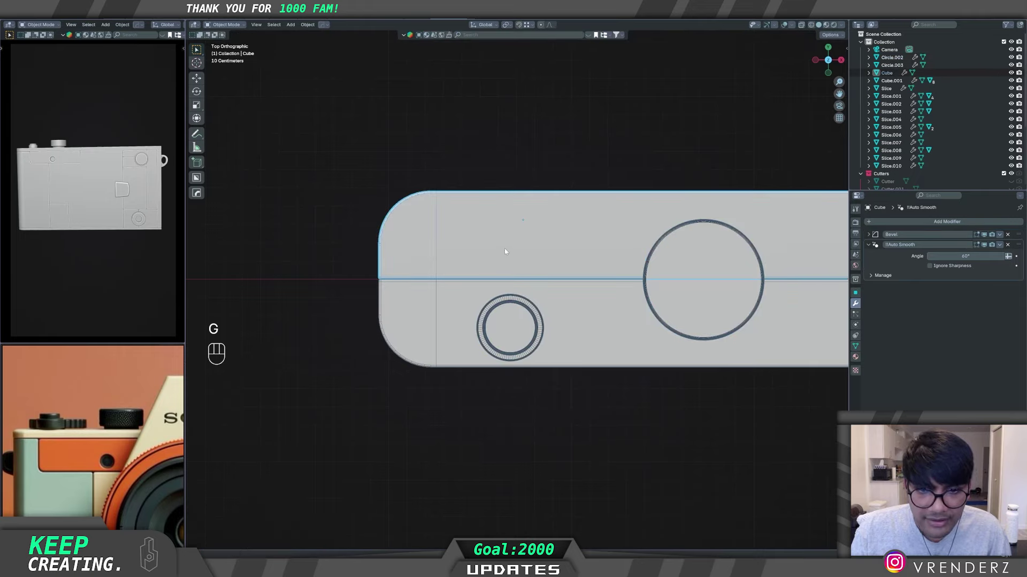
{"action": "key", "text": "alt+w"}
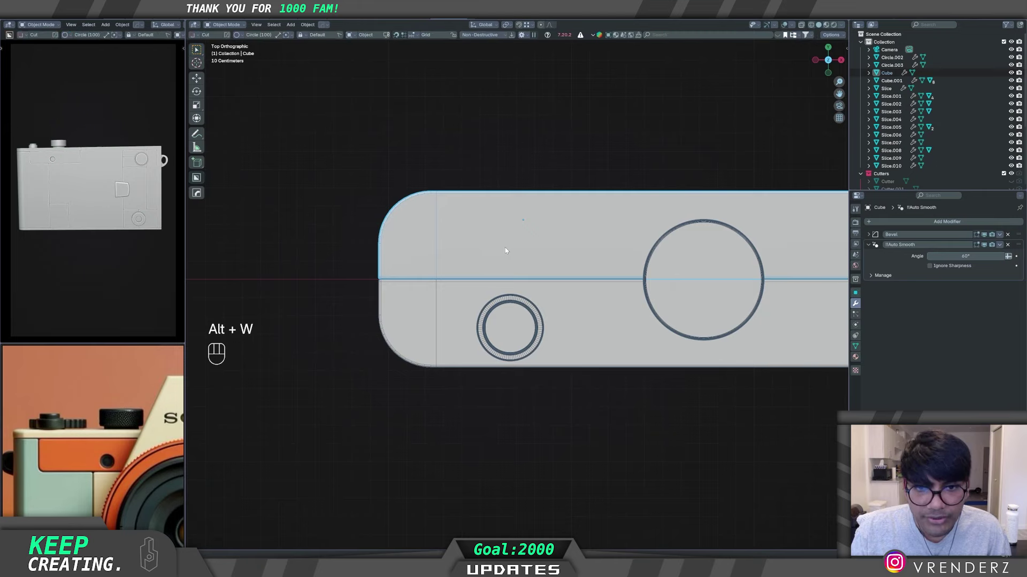
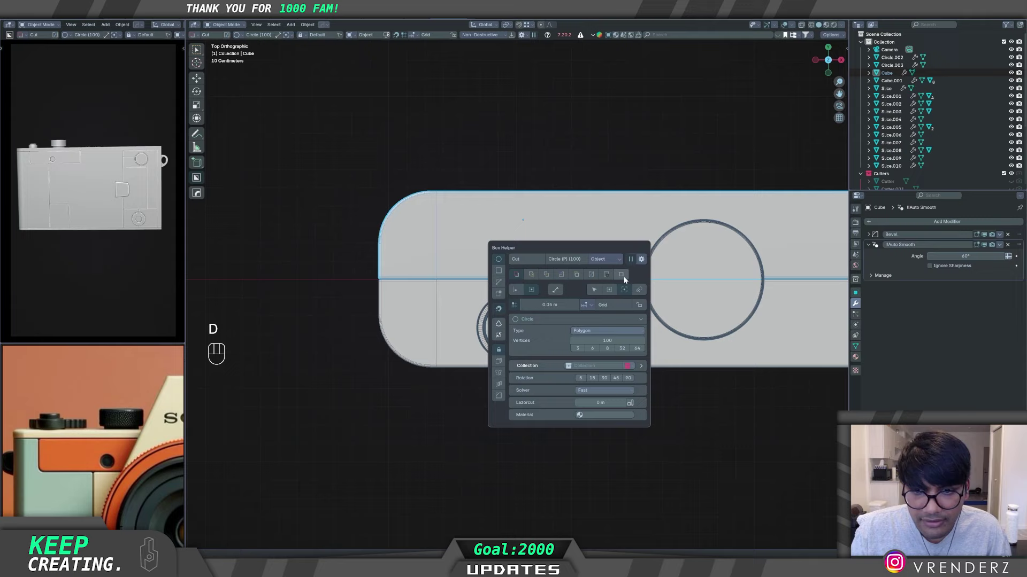
{"action": "key", "text": "d"}
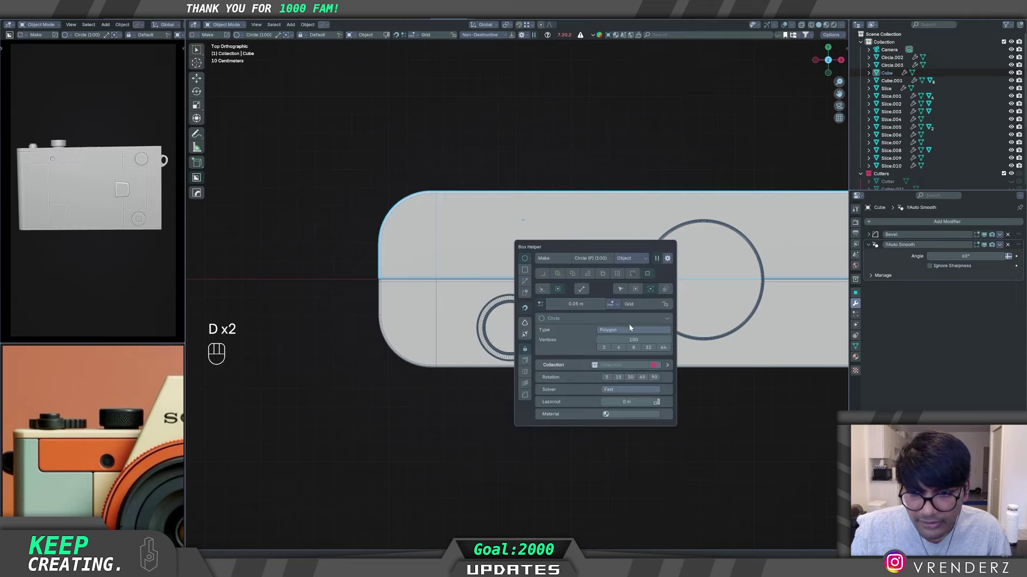
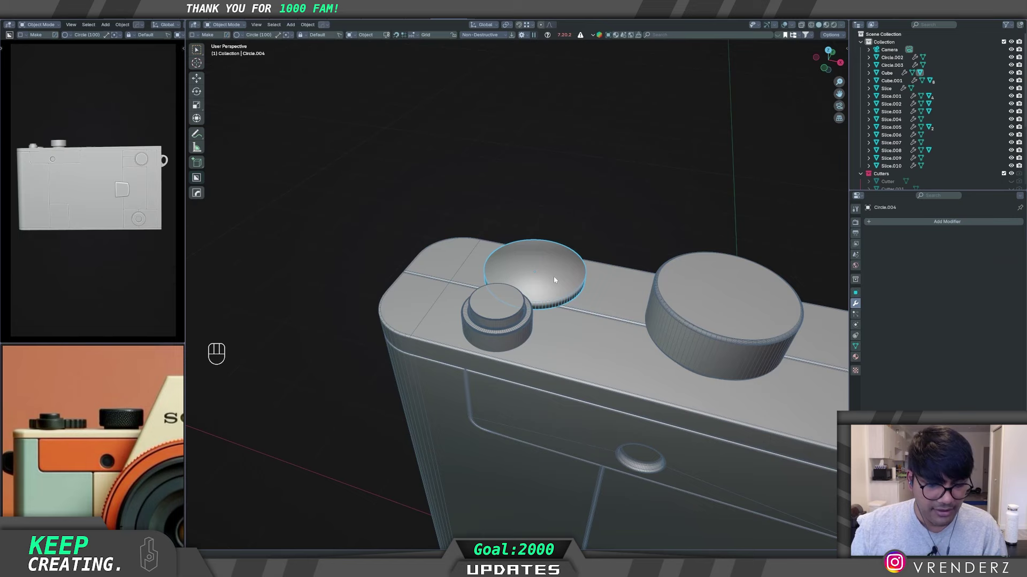
Step: Sharpen Circle.004's shading, slide it along X, squash it to 0.864 on Z and raise it onto the body top
{"action": "key", "text": "q"}
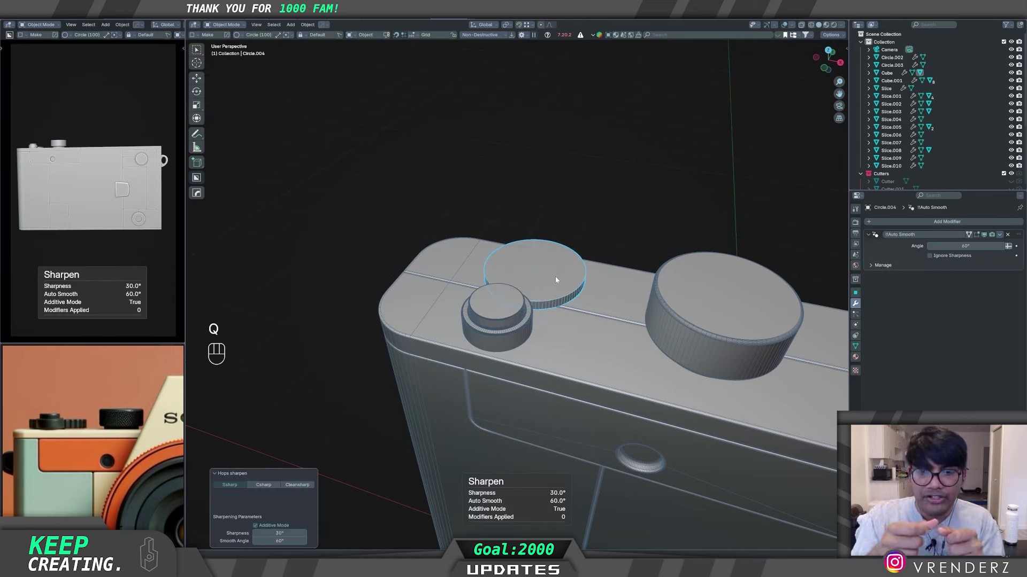
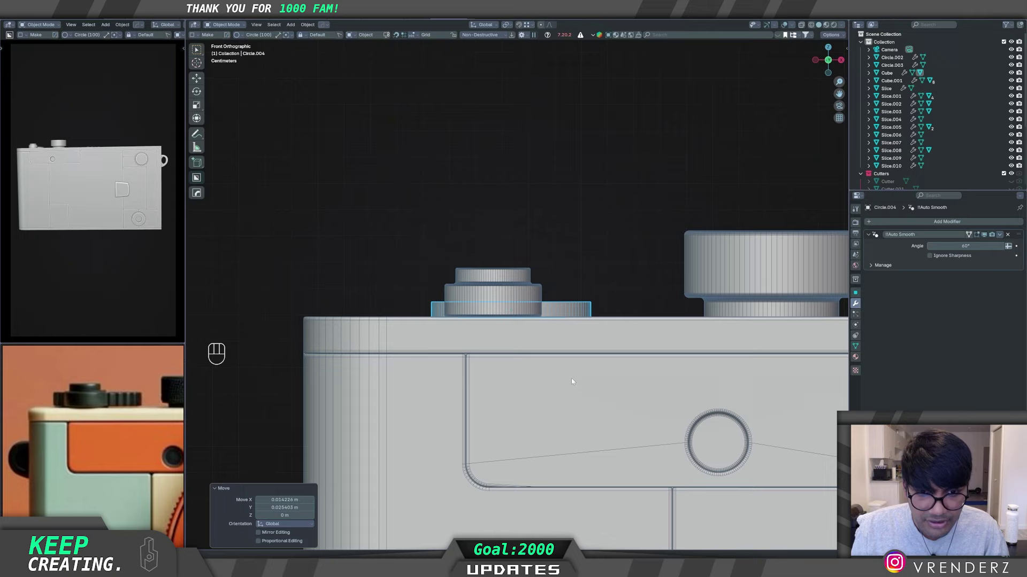
{"action": "key", "text": "g"}
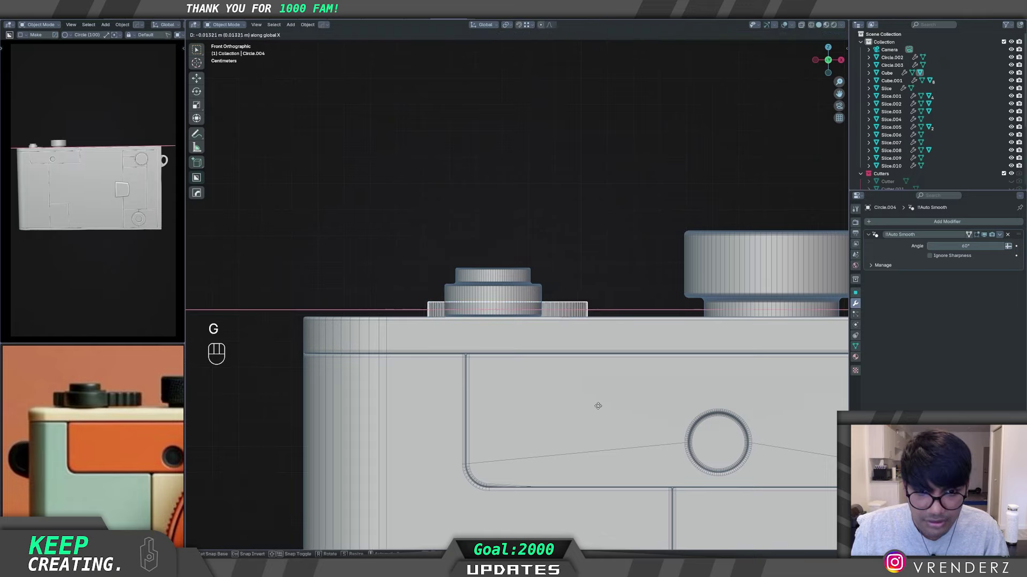
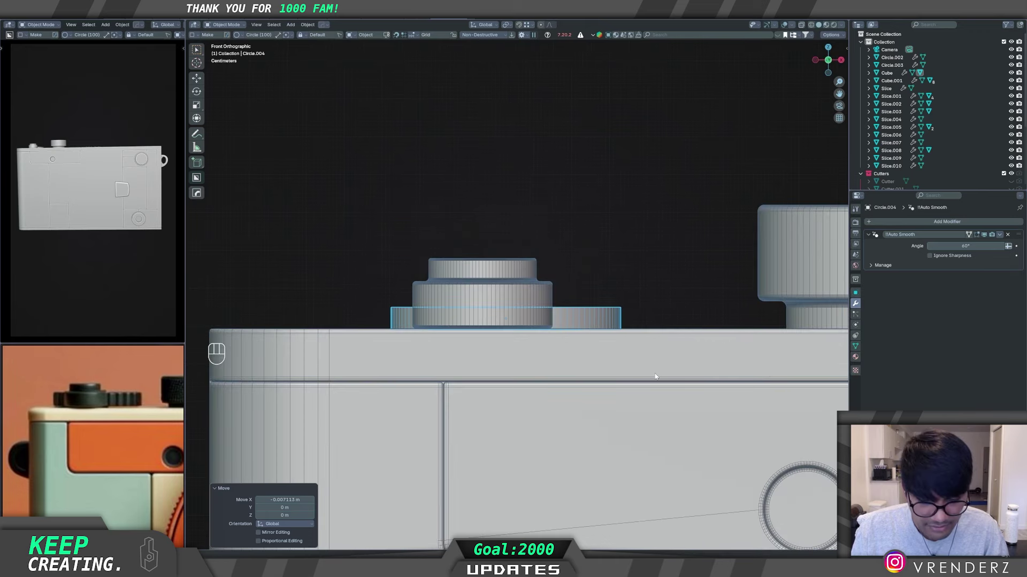
{"action": "key", "text": "s"}
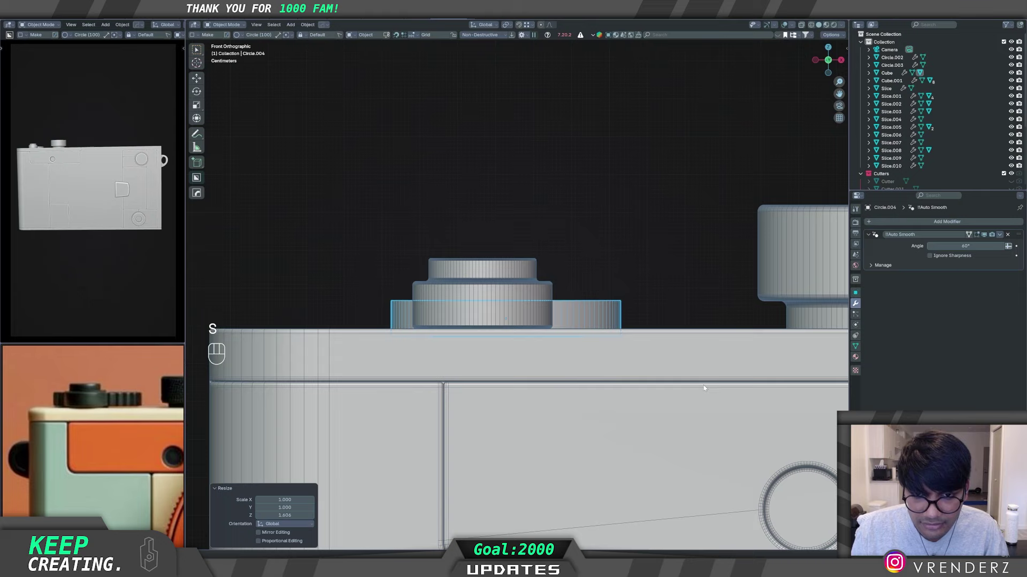
{"action": "key", "text": "g"}
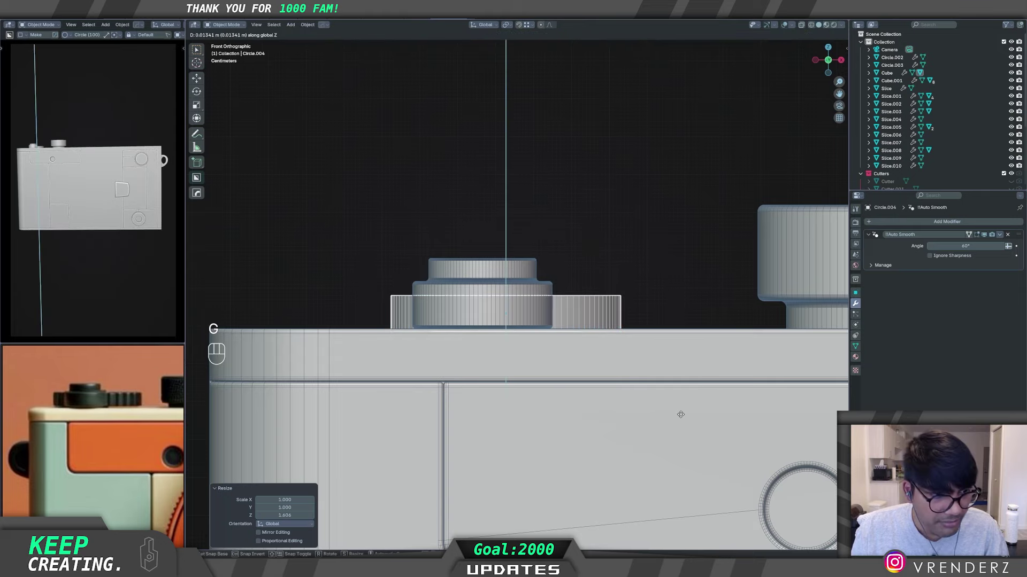
{"action": "left_click_drag", "start_coordinate": [582, 317], "coordinate": [566, 334]}
{"action": "middle_click", "coordinate": [581, 331]}
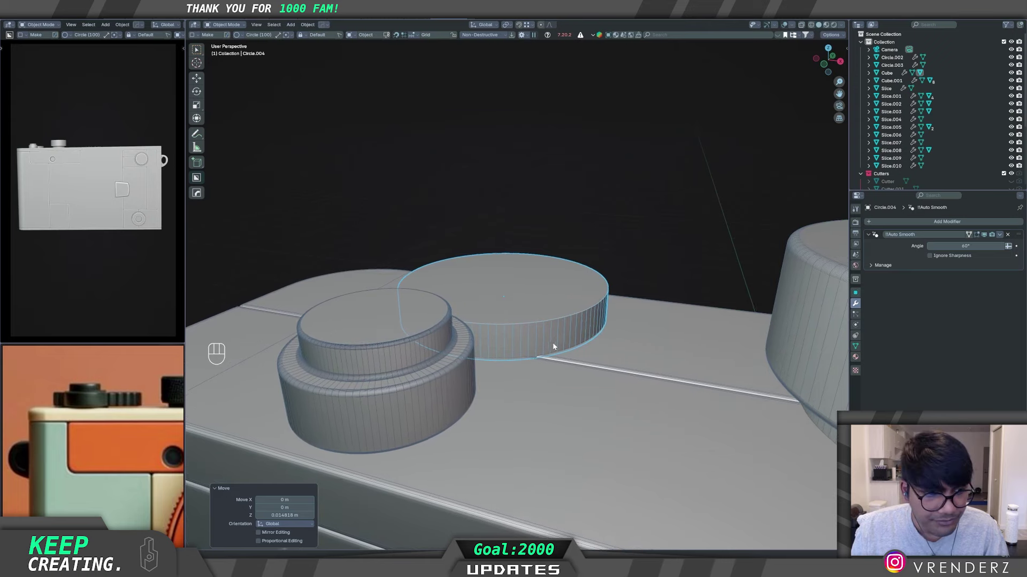
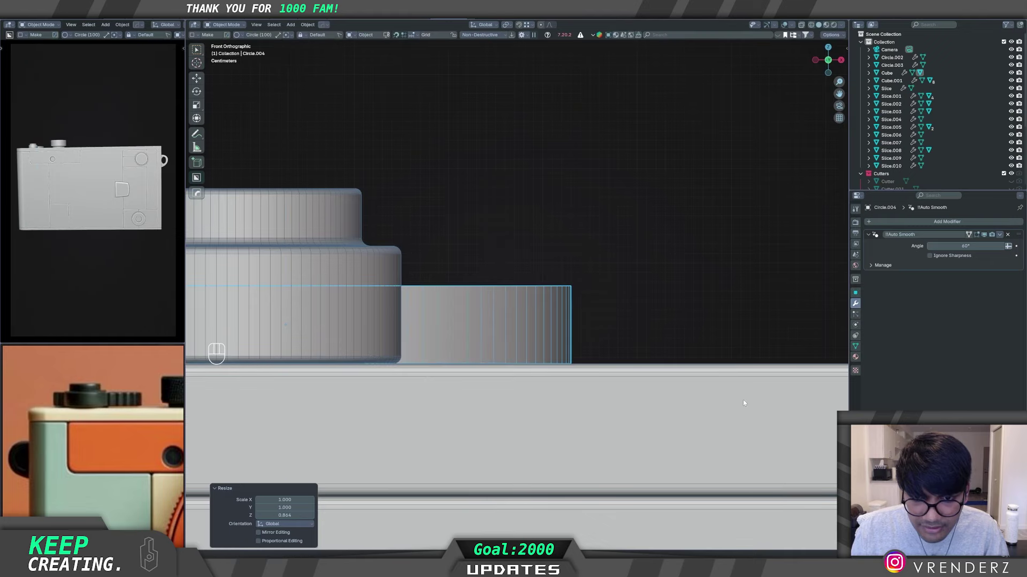
{"action": "middle_click", "coordinate": [507, 328]}
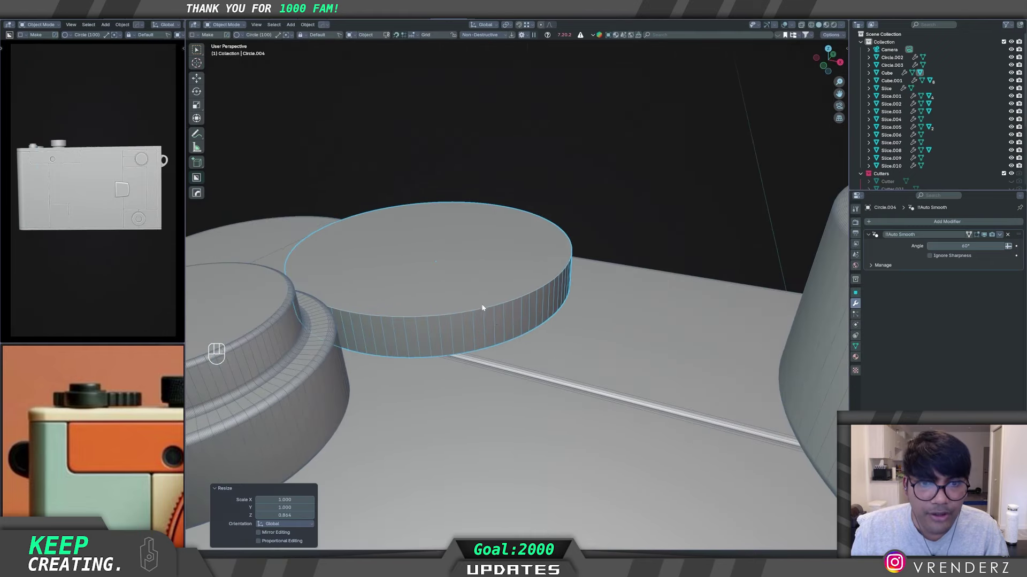
Step: Extrude every other side face of the dial and scale them outward into knurled ridges
{"action": "key", "text": "Tab"}
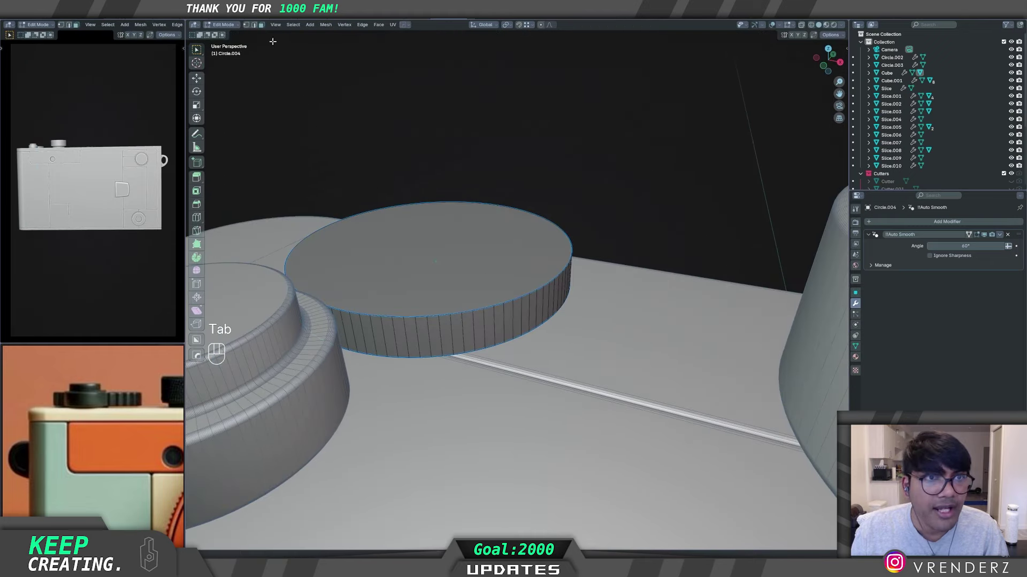
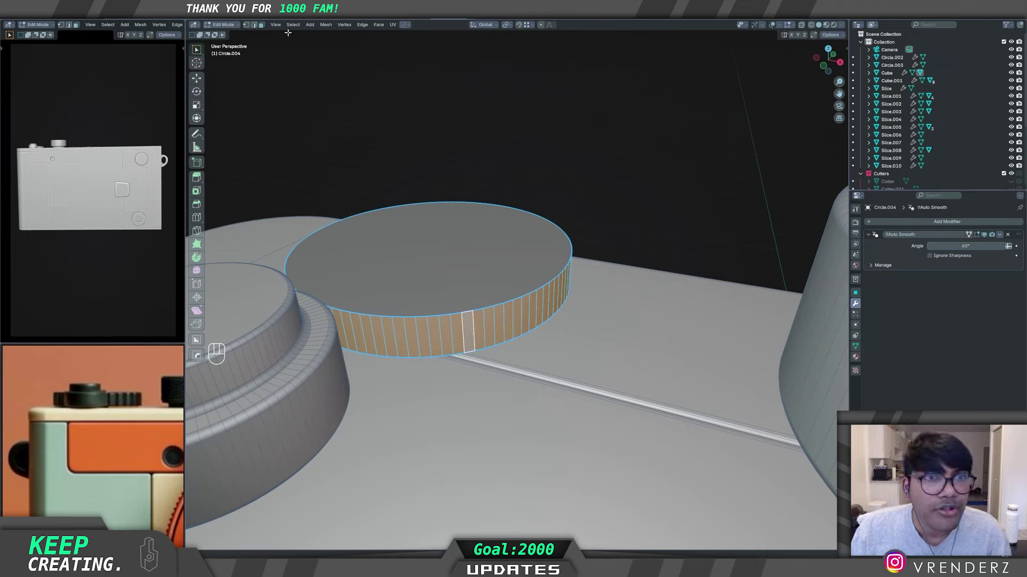
{"action": "left_click_drag", "start_coordinate": [295, 23], "coordinate": [322, 105]}
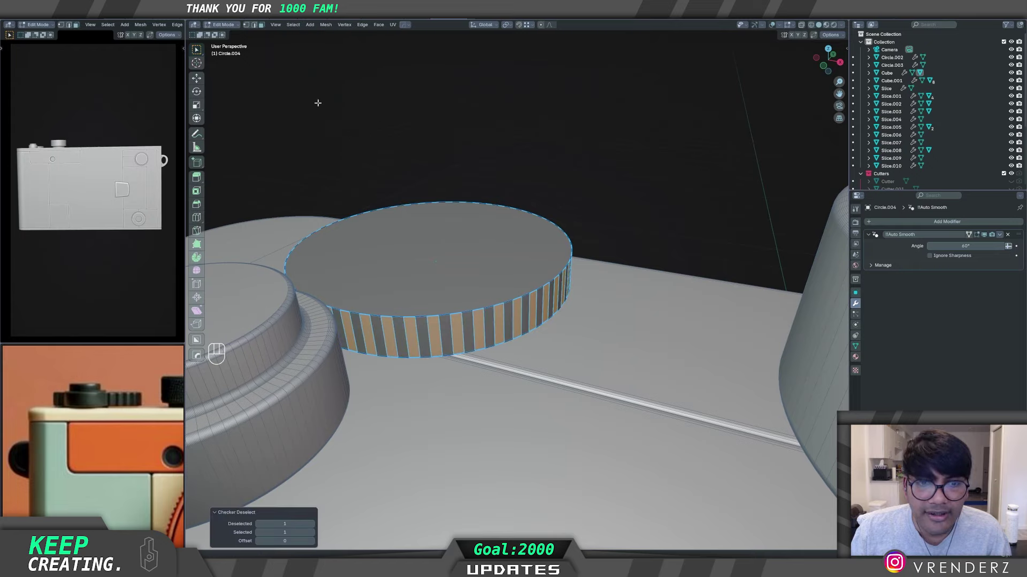
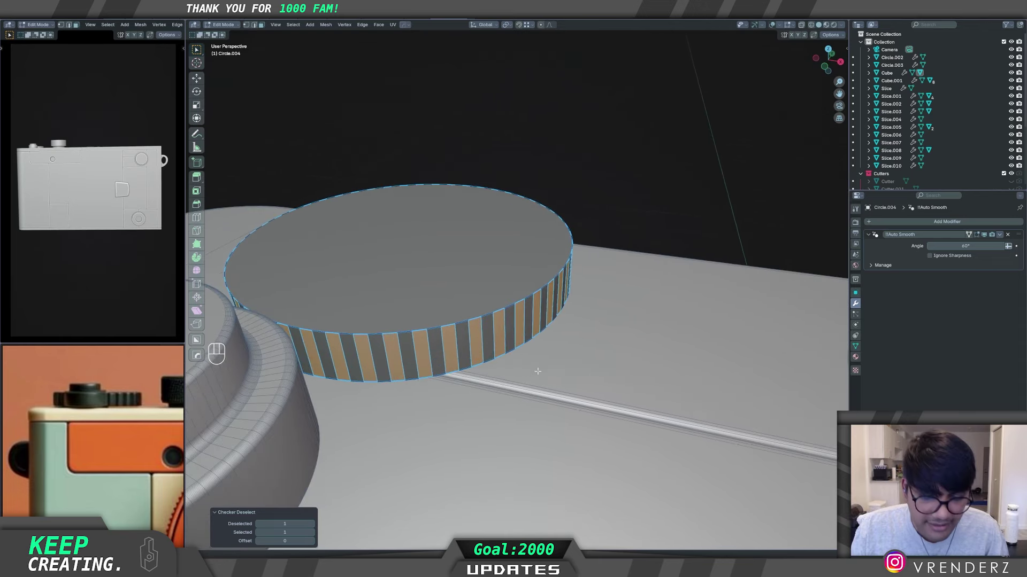
{"action": "key", "text": "e"}
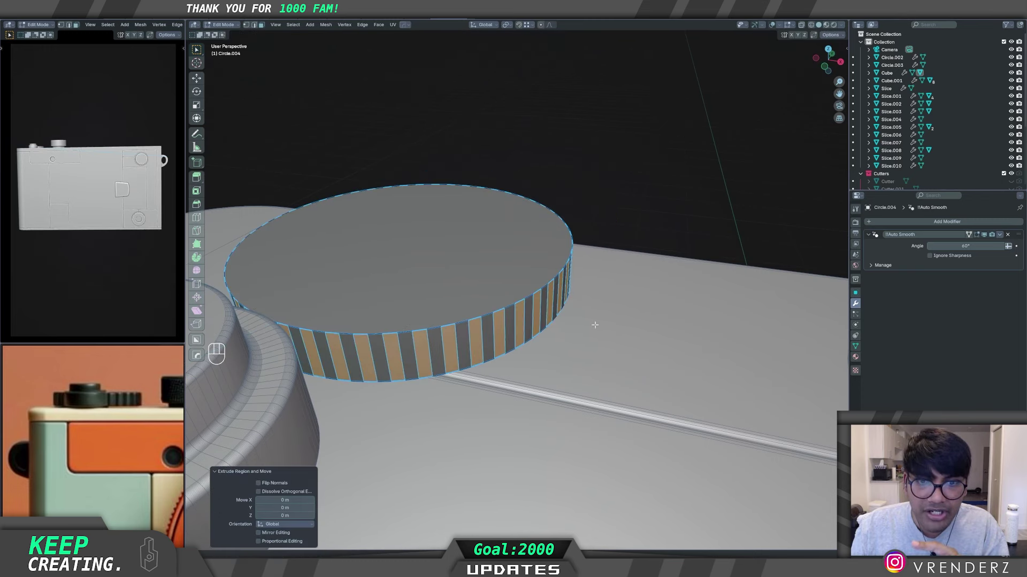
{"action": "key", "text": "s"}
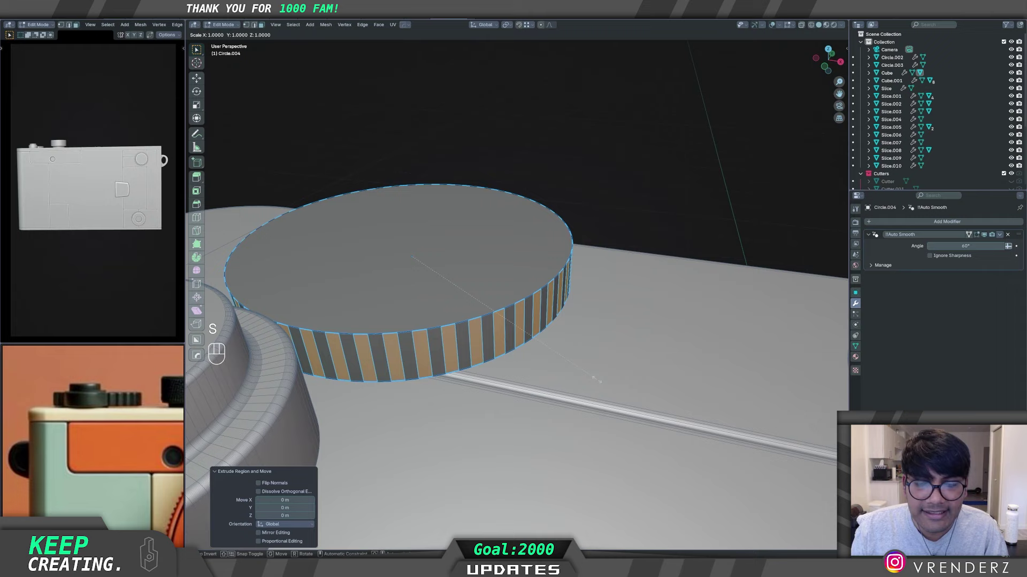
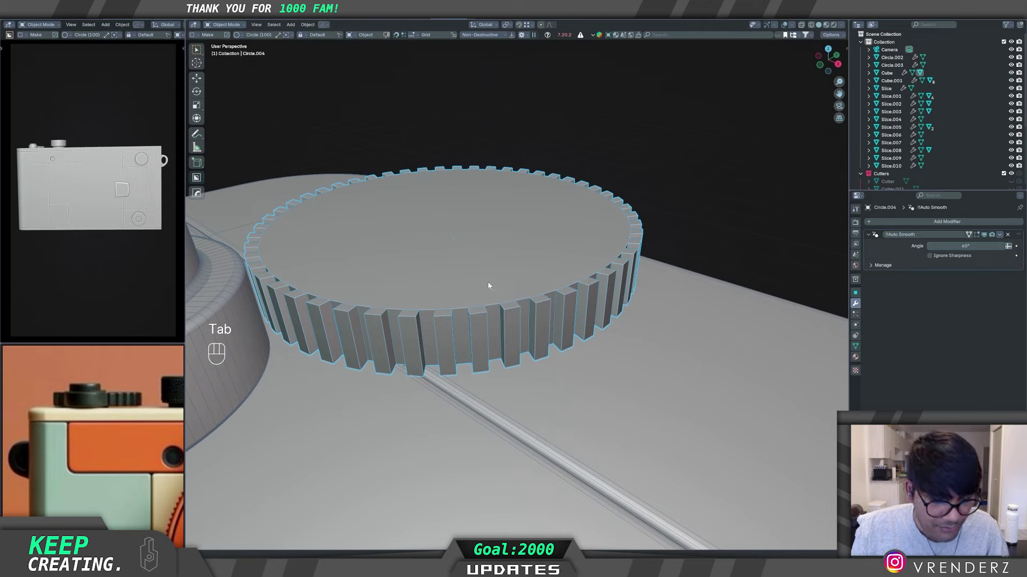
Step: Set the dial's origin to its geometry and add a Bevel modifier to round the ridge corners
{"action": "key", "text": "q"}
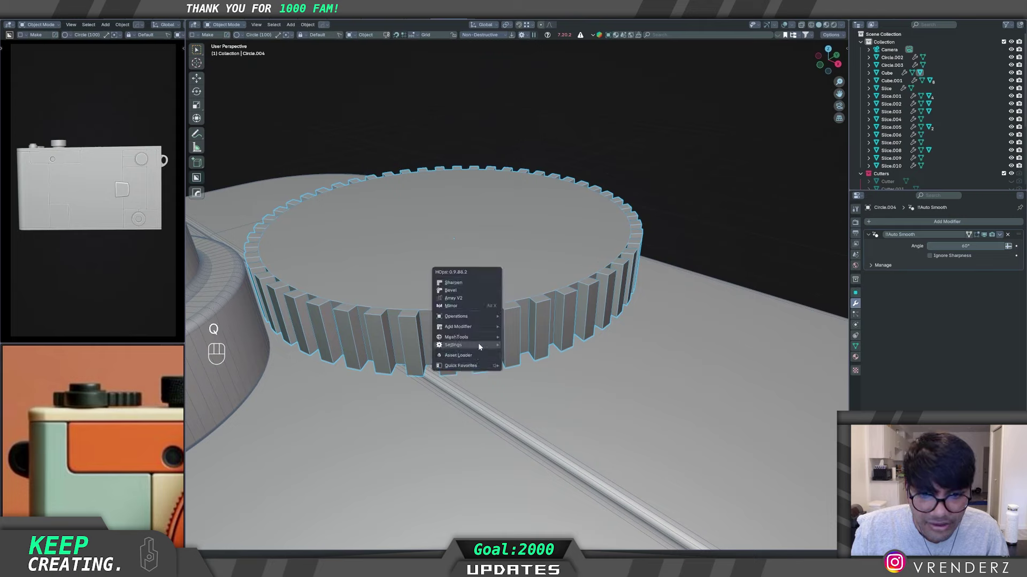
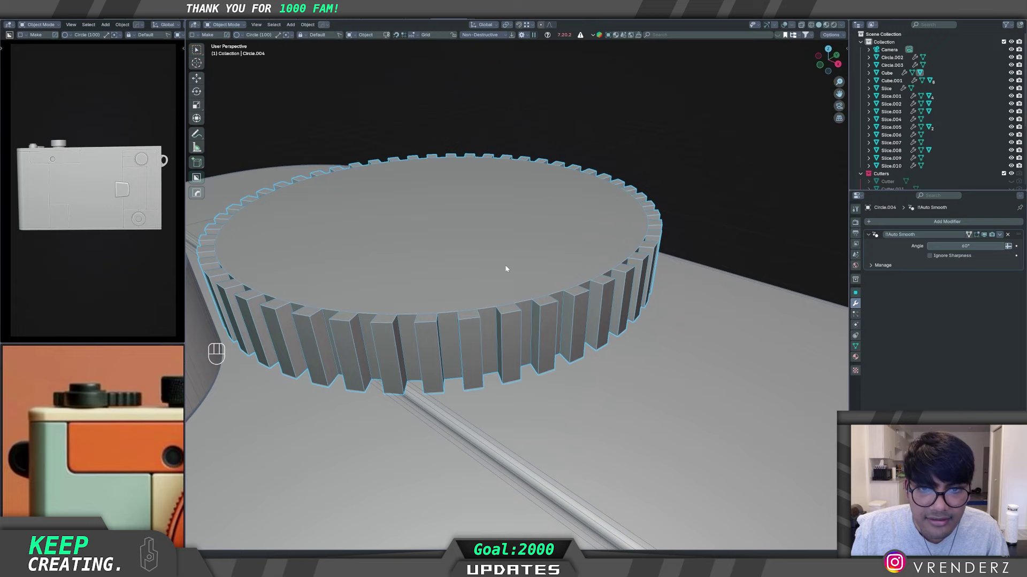
{"action": "key", "text": "q"}
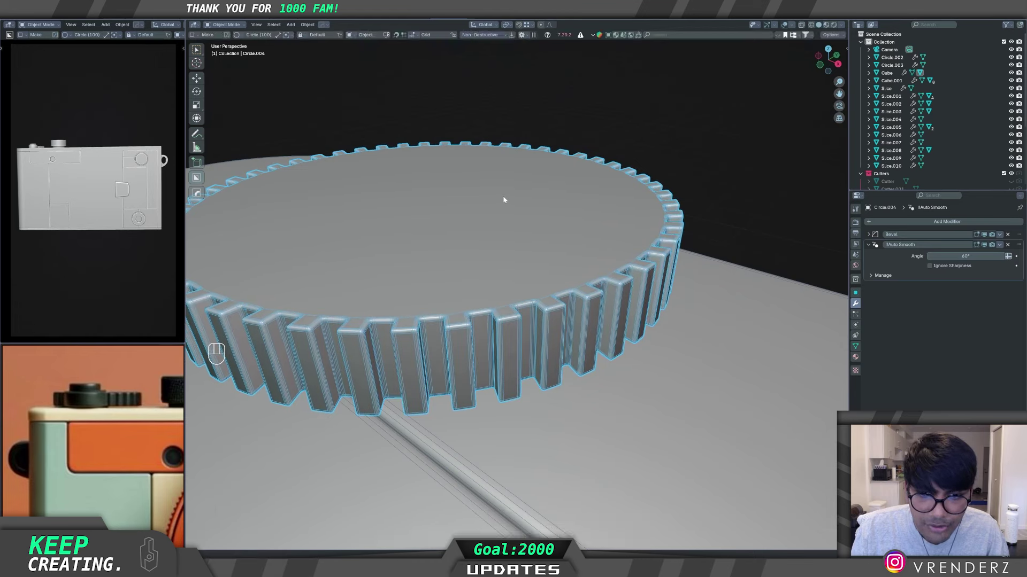
{"action": "key", "text": "Tab"}
{"action": "left_click", "coordinate": [734, 173]}
{"action": "left_click_drag", "start_coordinate": [514, 335], "coordinate": [541, 340]}
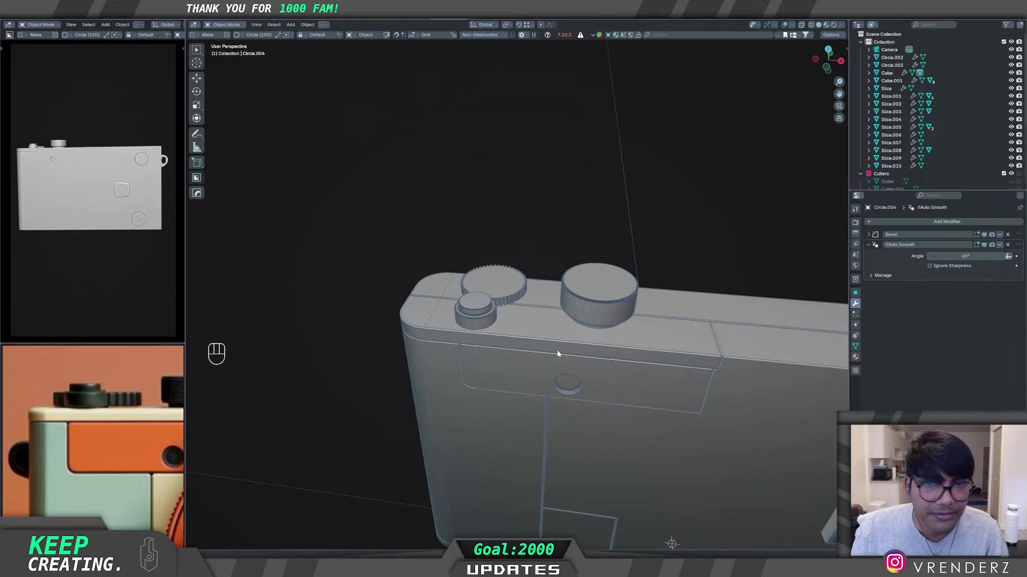
{"action": "left_click_drag", "start_coordinate": [622, 379], "coordinate": [629, 354]}
{"action": "middle_click", "coordinate": [624, 360]}
{"action": "key", "text": "ctrl+s"}
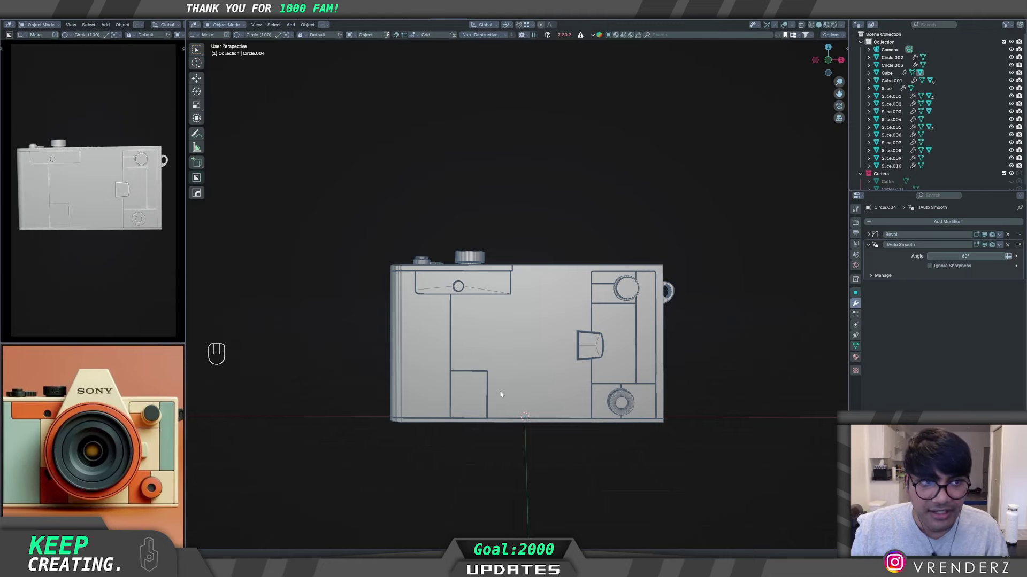
{"action": "middle_click", "coordinate": [493, 377]}
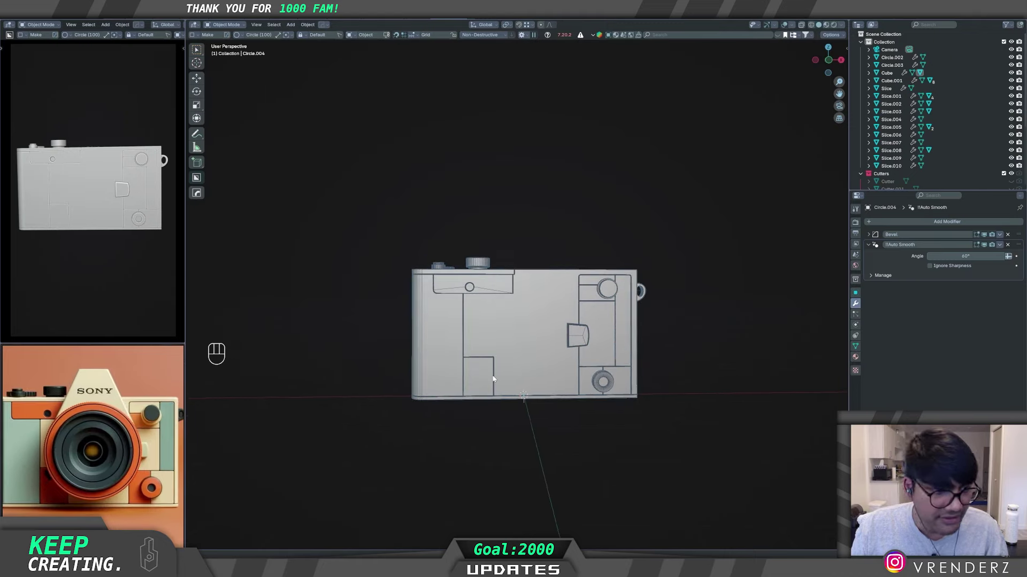
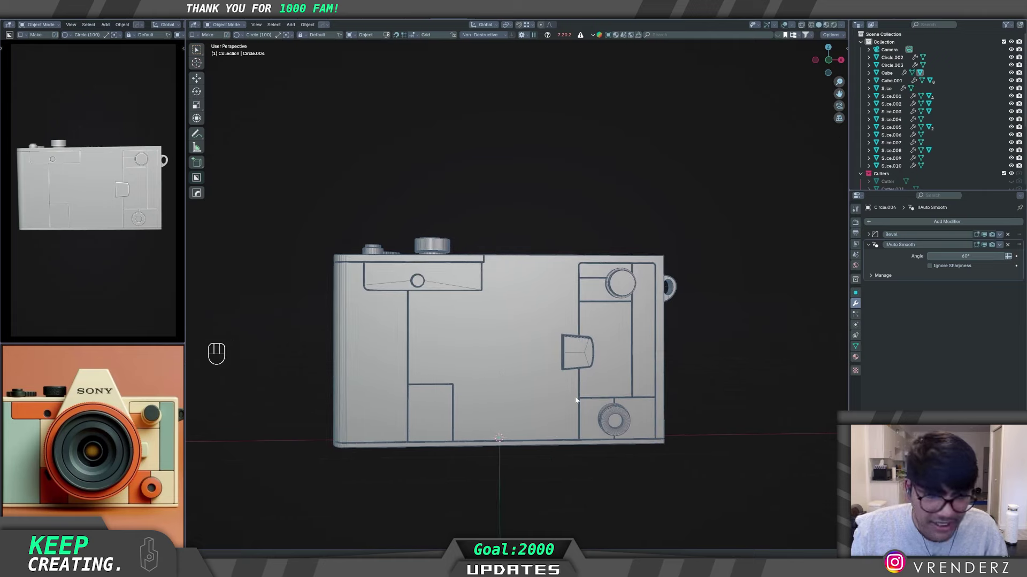
{"action": "left_click_drag", "start_coordinate": [544, 403], "coordinate": [537, 415]}
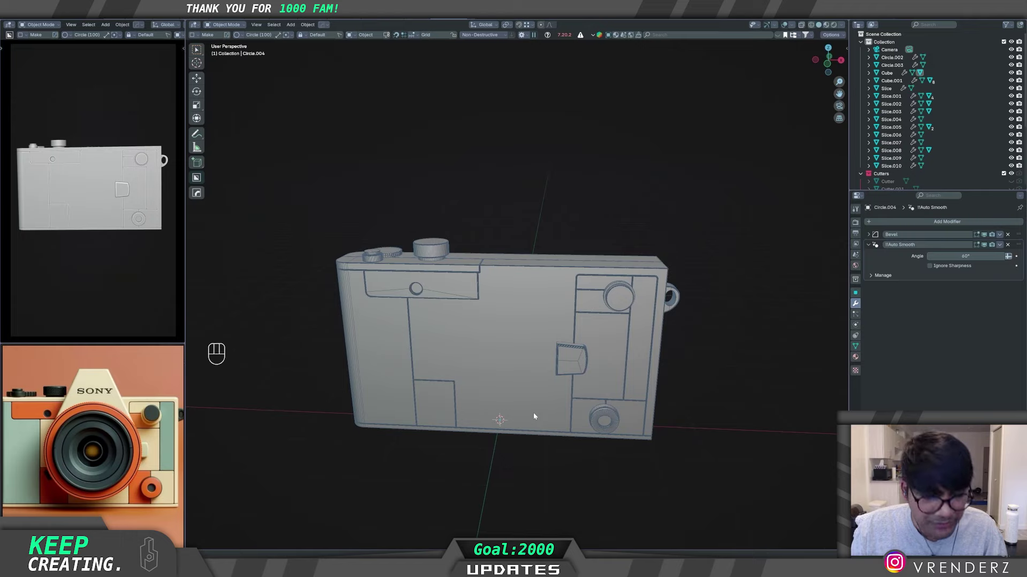
{"action": "key", "text": "w"}
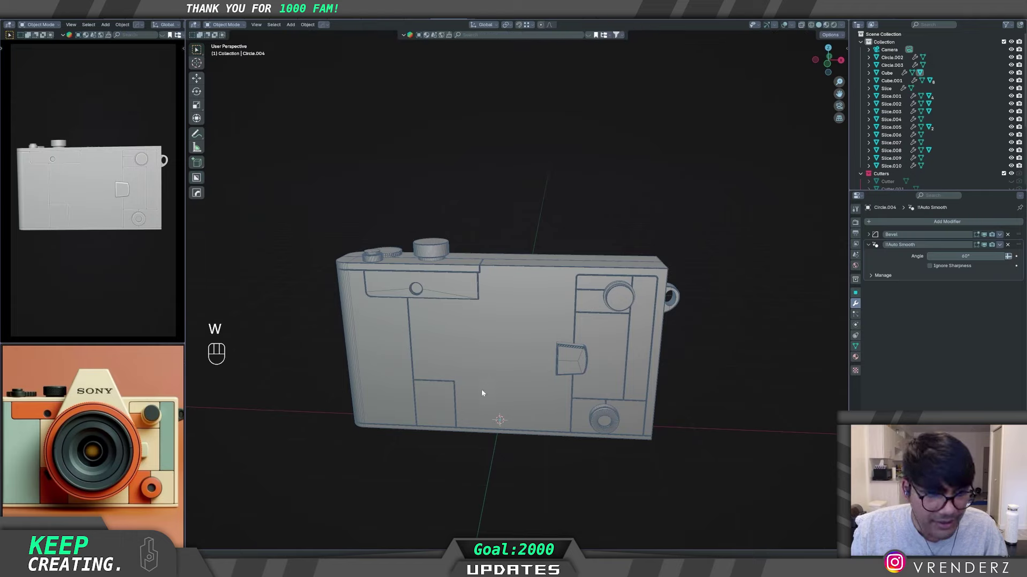
{"action": "middle_click", "coordinate": [491, 392]}
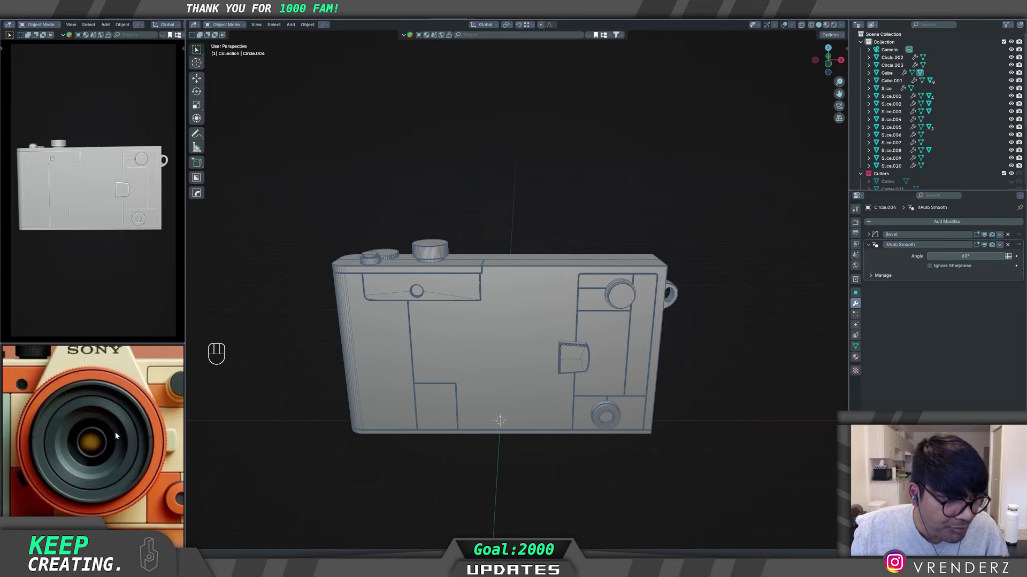
{"action": "middle_click", "coordinate": [524, 372]}
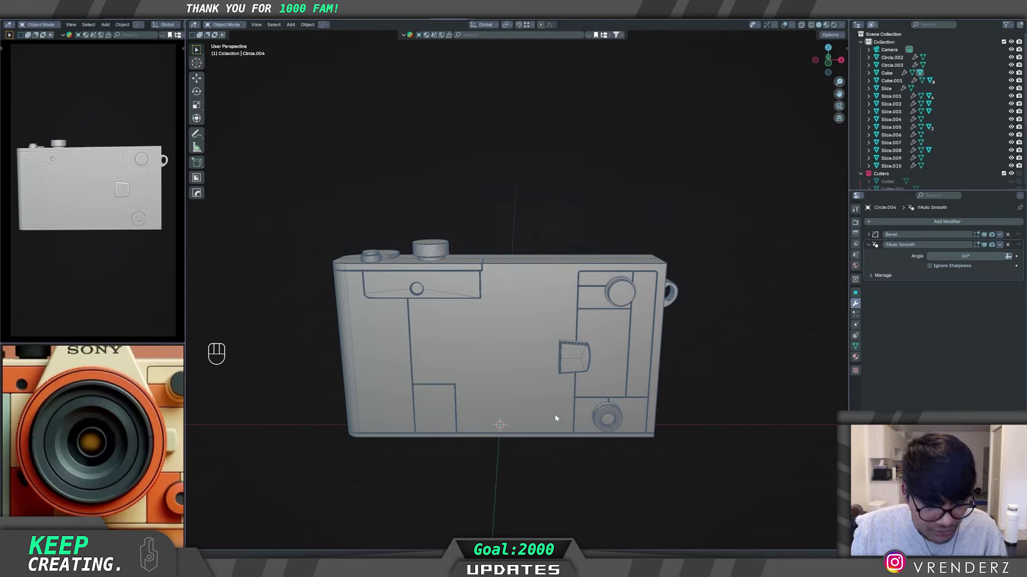
Step: Add a 200-vertex cylinder and rotate it 90° on X so it faces forward
{"action": "key", "text": "shift+a"}
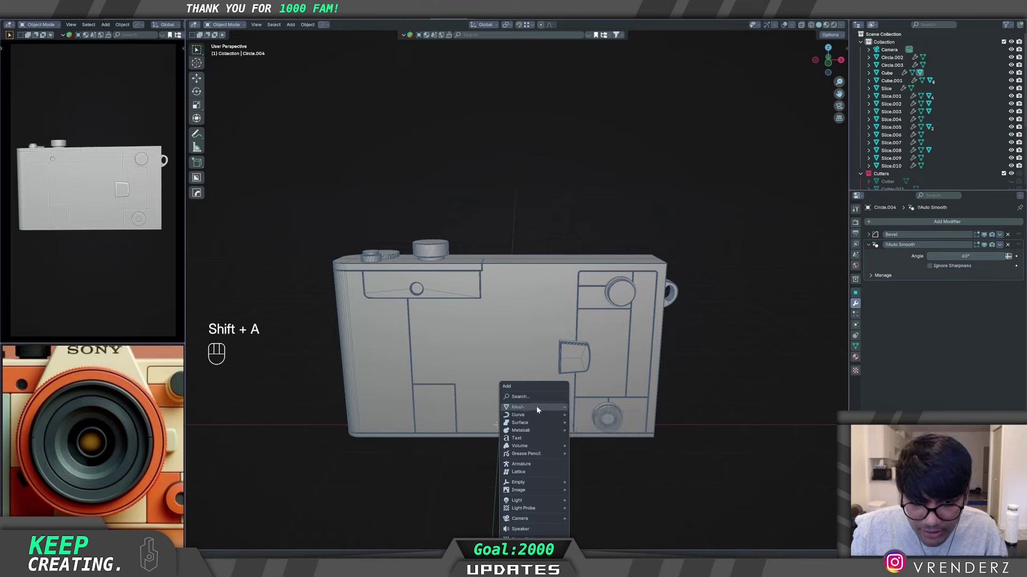
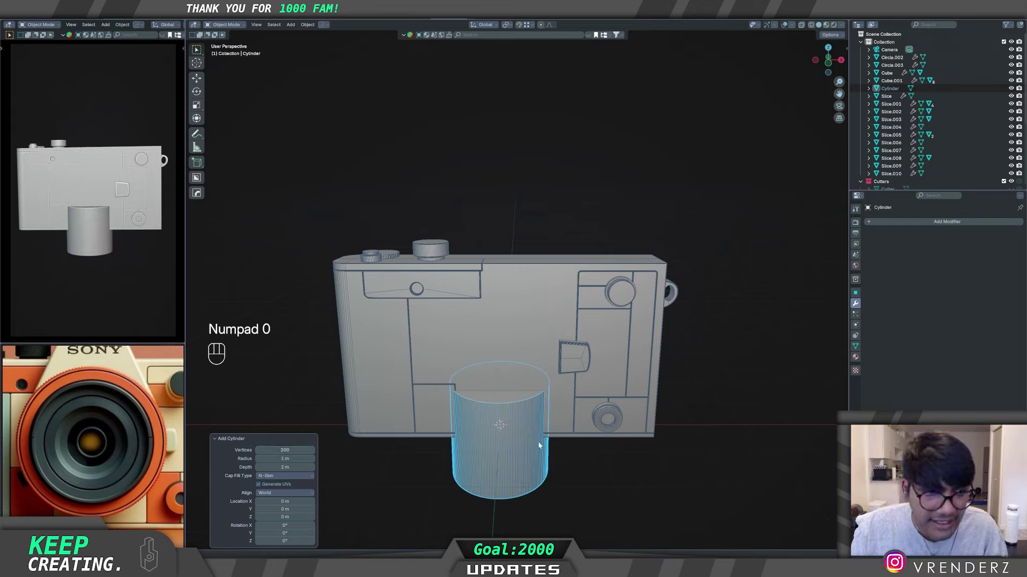
{"action": "middle_click", "coordinate": [549, 424]}
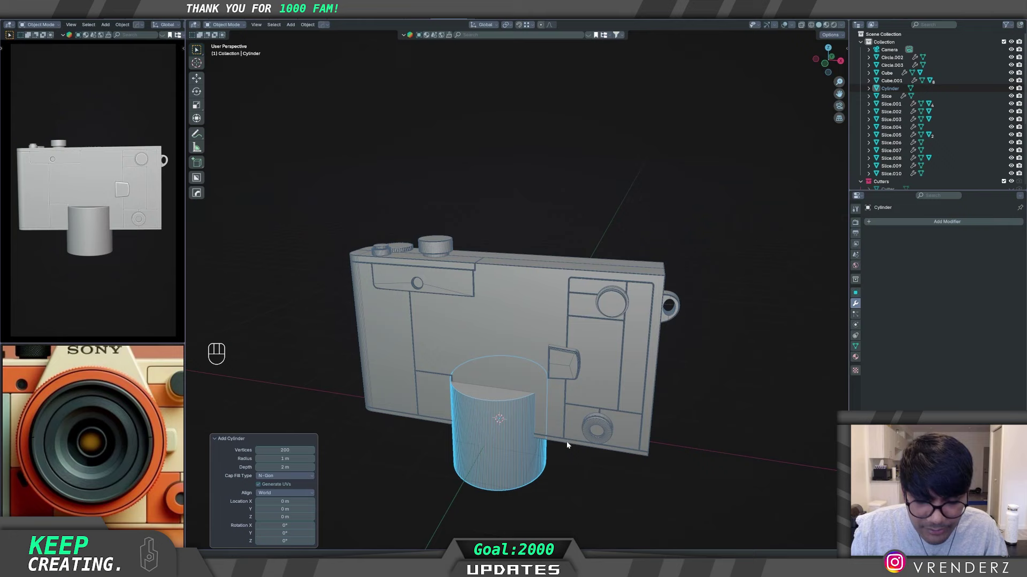
{"action": "key", "text": "r"}
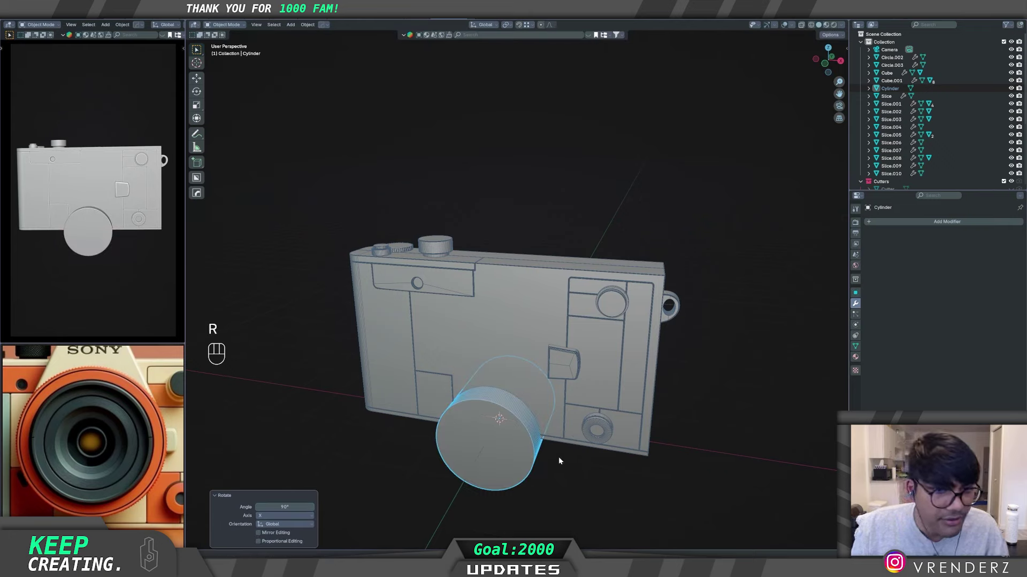
{"action": "left_click_drag", "start_coordinate": [515, 439], "coordinate": [485, 439]}
{"action": "middle_click", "coordinate": [494, 442]}
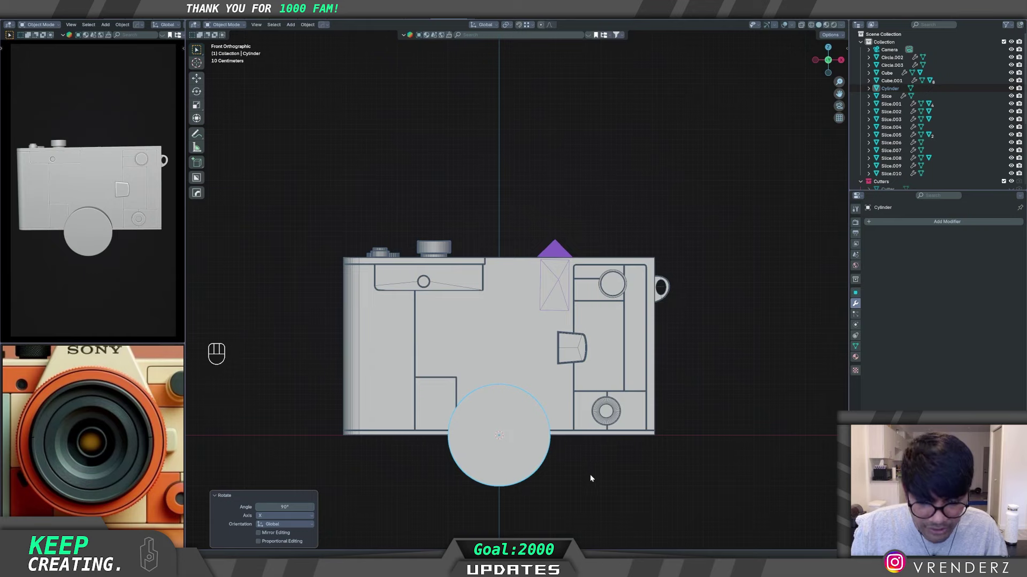
Step: Raise the cylinder up the body's front in Front view and scale it about 1.52× to lens size
{"action": "key", "text": "g"}
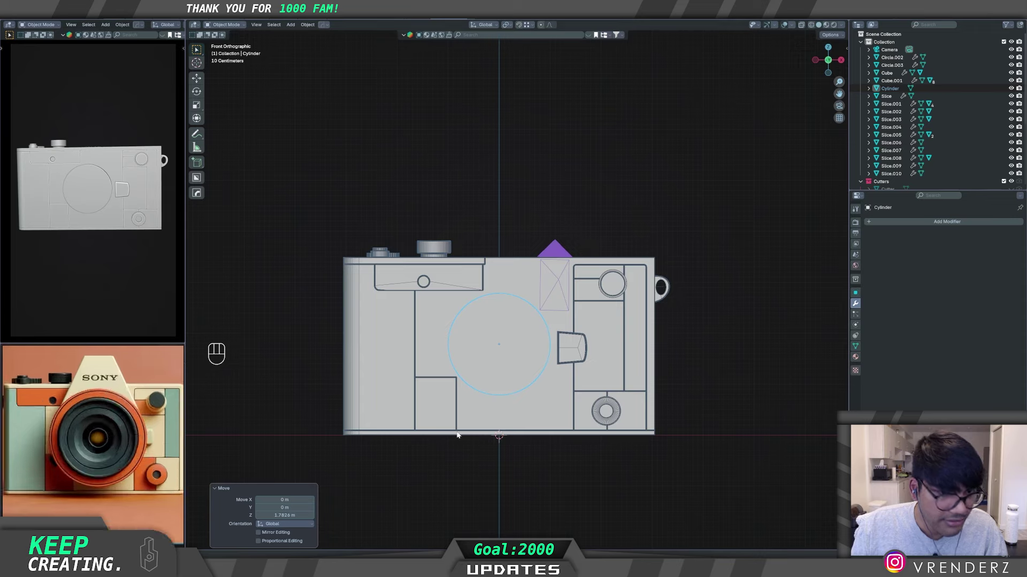
{"action": "key", "text": "s"}
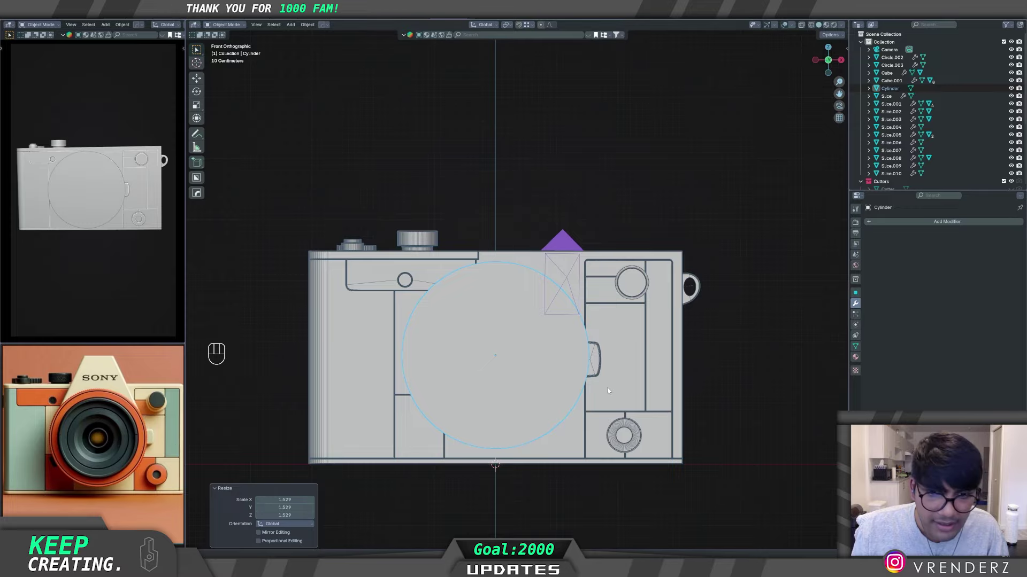
{"action": "left_click_drag", "start_coordinate": [489, 398], "coordinate": [476, 405]}
{"action": "left_click_drag", "start_coordinate": [474, 396], "coordinate": [443, 404]}
{"action": "left_click_drag", "start_coordinate": [477, 388], "coordinate": [479, 409]}
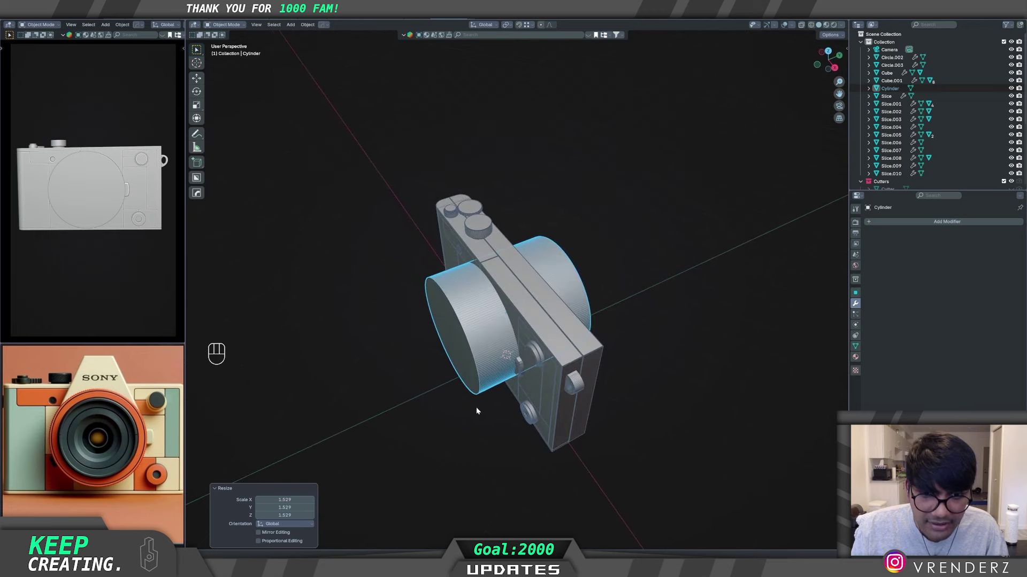
Step: Move the lens cylinder's mesh forward along Y so it juts out from the body
{"action": "middle_click", "coordinate": [537, 366]}
{"action": "key", "text": "Tab"}
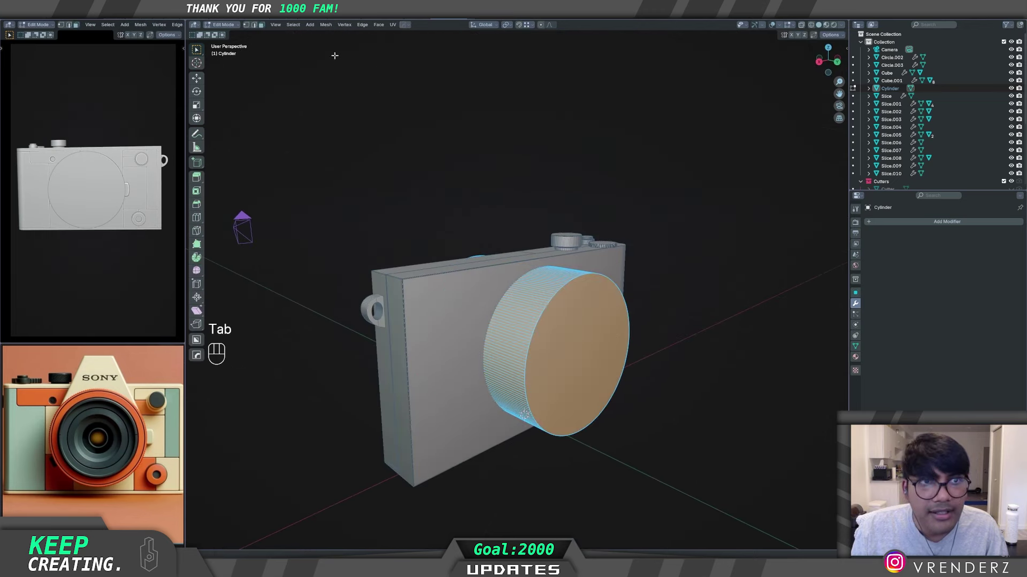
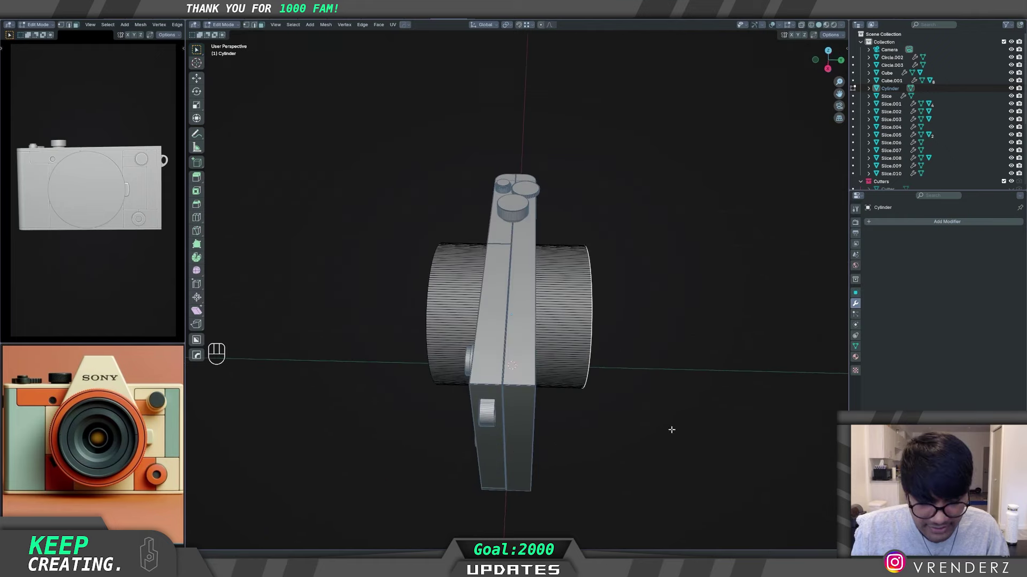
{"action": "key", "text": "g"}
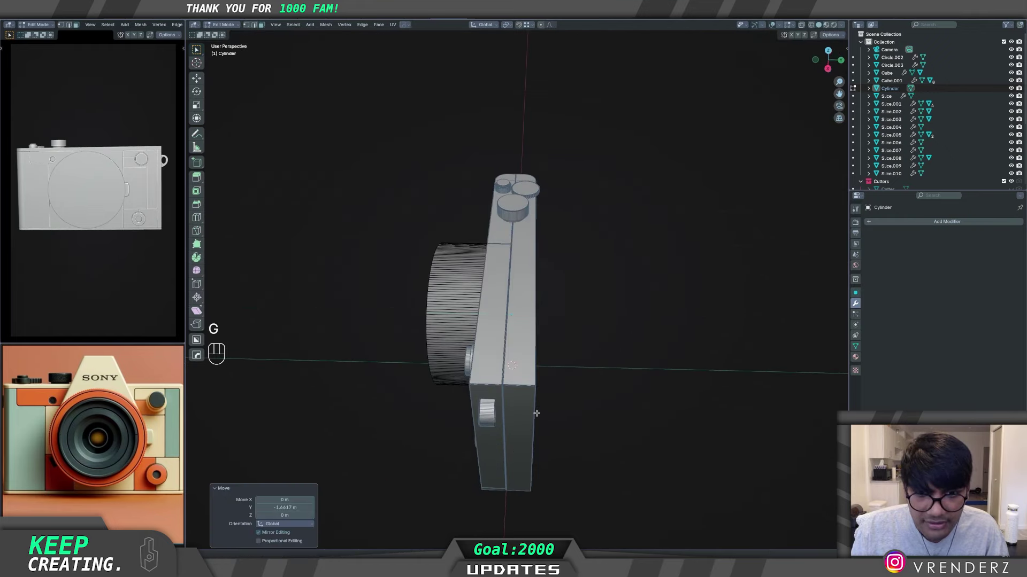
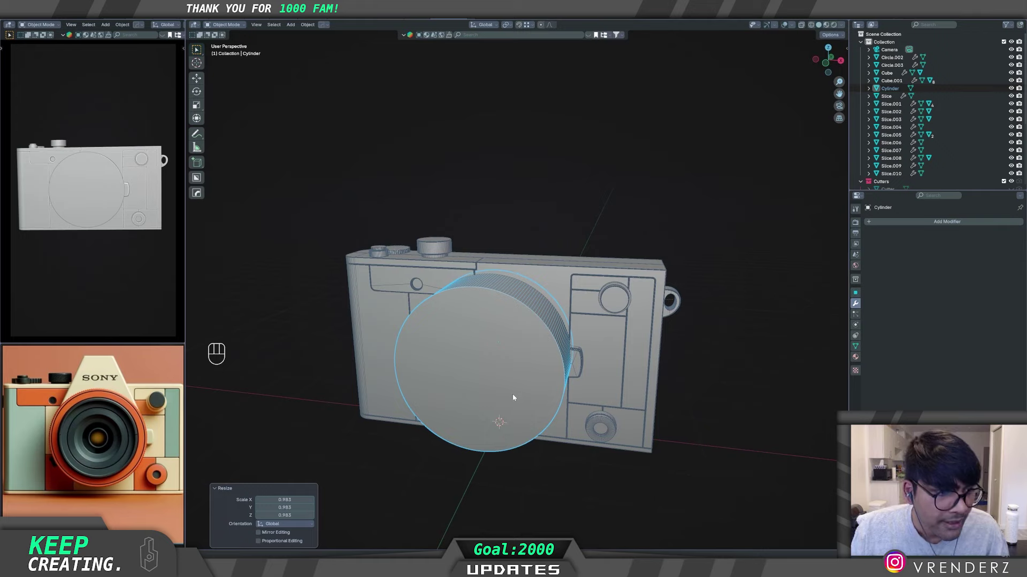
{"action": "middle_click", "coordinate": [498, 387]}
{"action": "left_click_drag", "start_coordinate": [482, 389], "coordinate": [509, 370]}
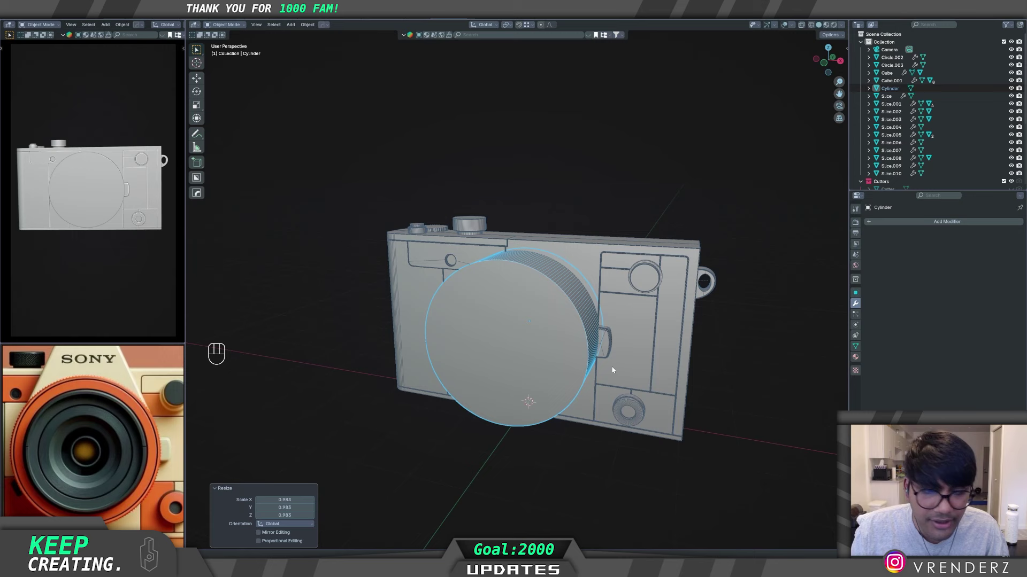
Step: Shrink the lens cylinder to about 0.95 and reopen its mesh for editing
{"action": "middle_click", "coordinate": [551, 380]}
{"action": "left_click_drag", "start_coordinate": [543, 389], "coordinate": [552, 372]}
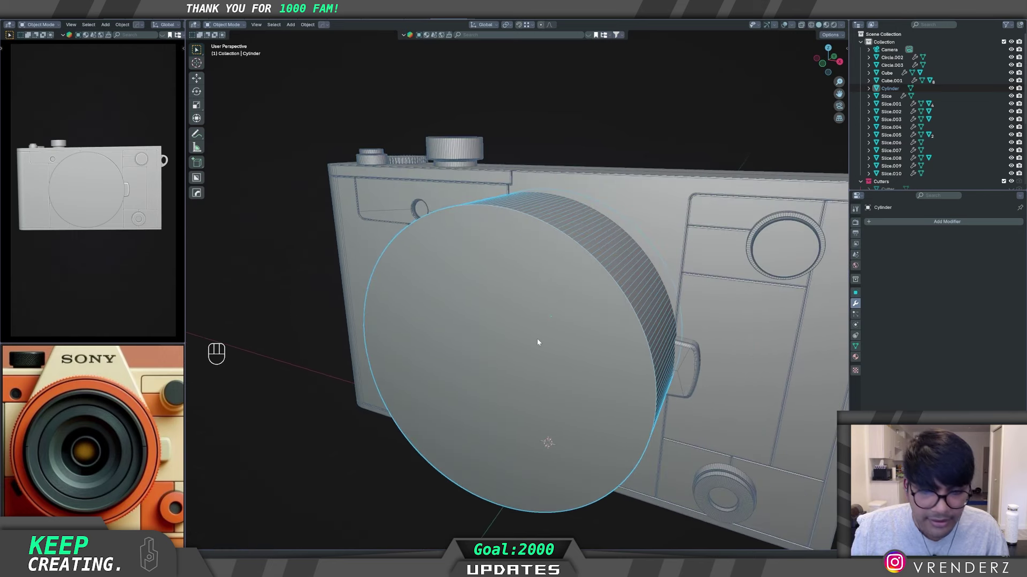
{"action": "key", "text": "Tab"}
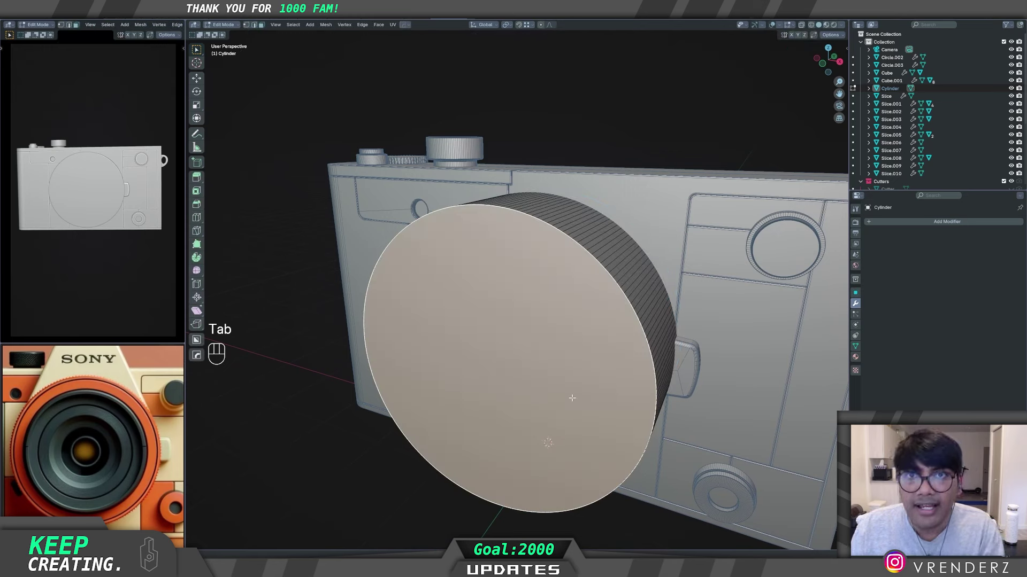
{"action": "key", "text": "Delete"}
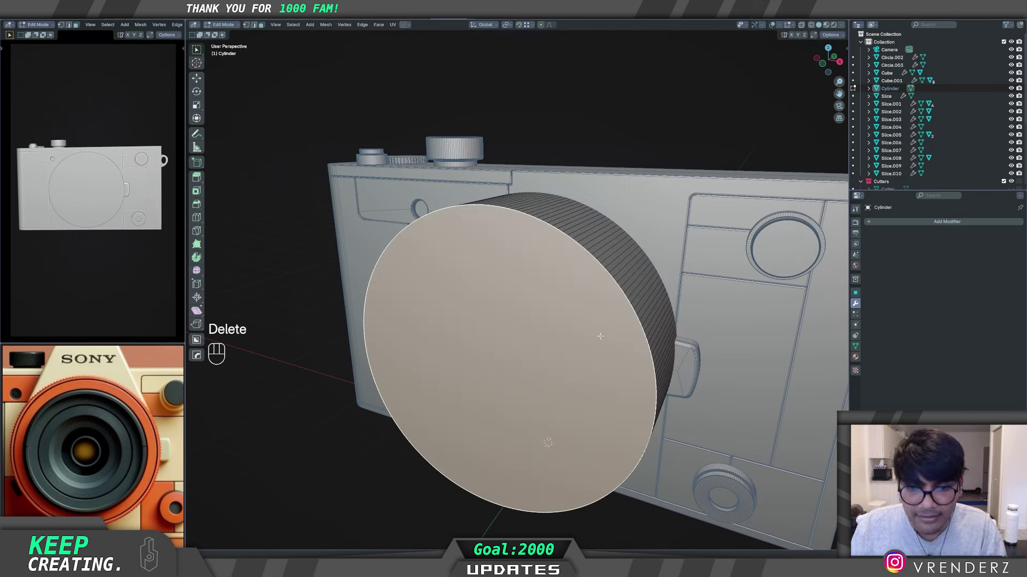
Step: Delete the front cap and extrude the rim inward twice to form the first lip
{"action": "key", "text": "x"}
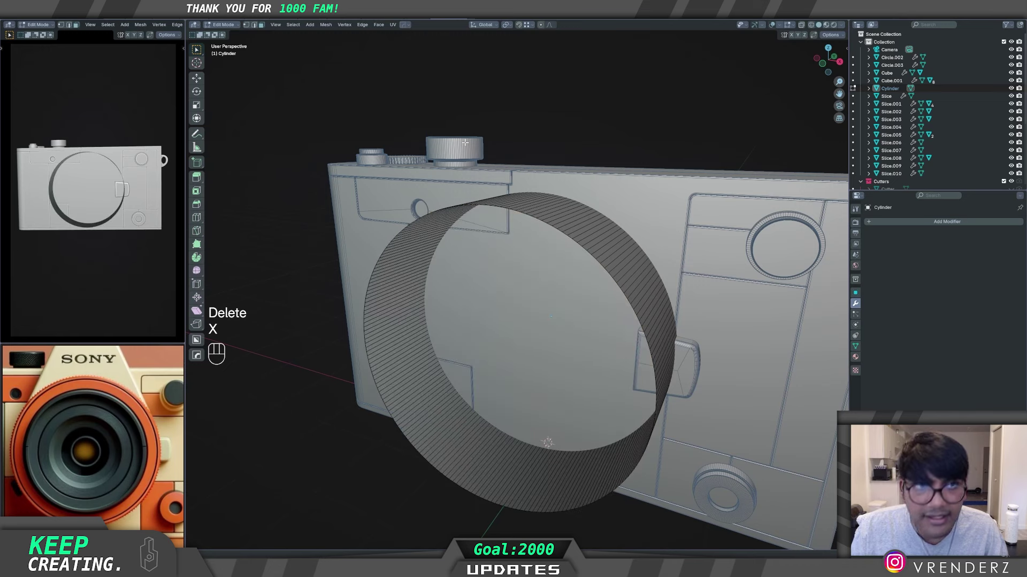
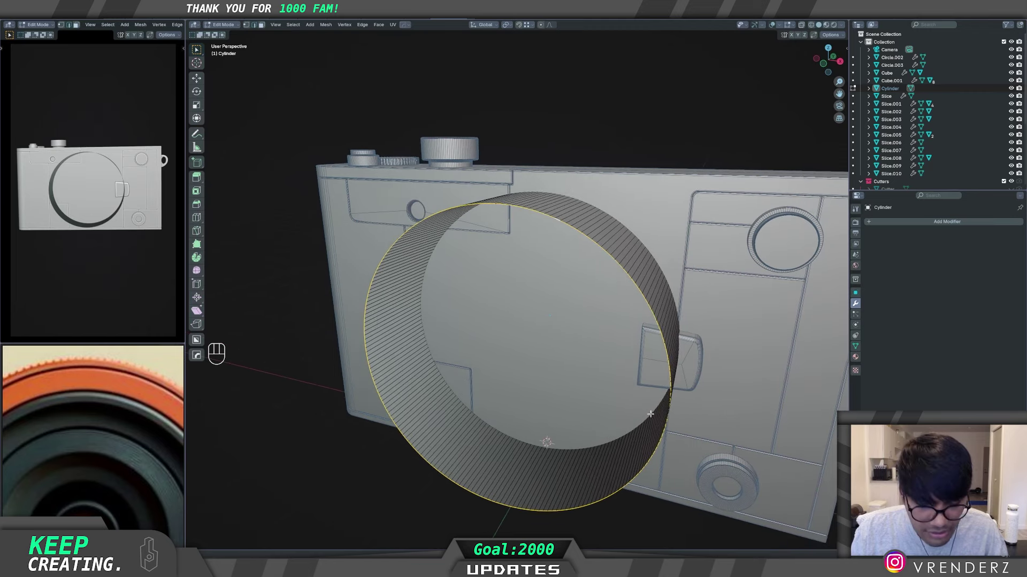
{"action": "key", "text": "e"}
{"action": "key", "text": "s"}
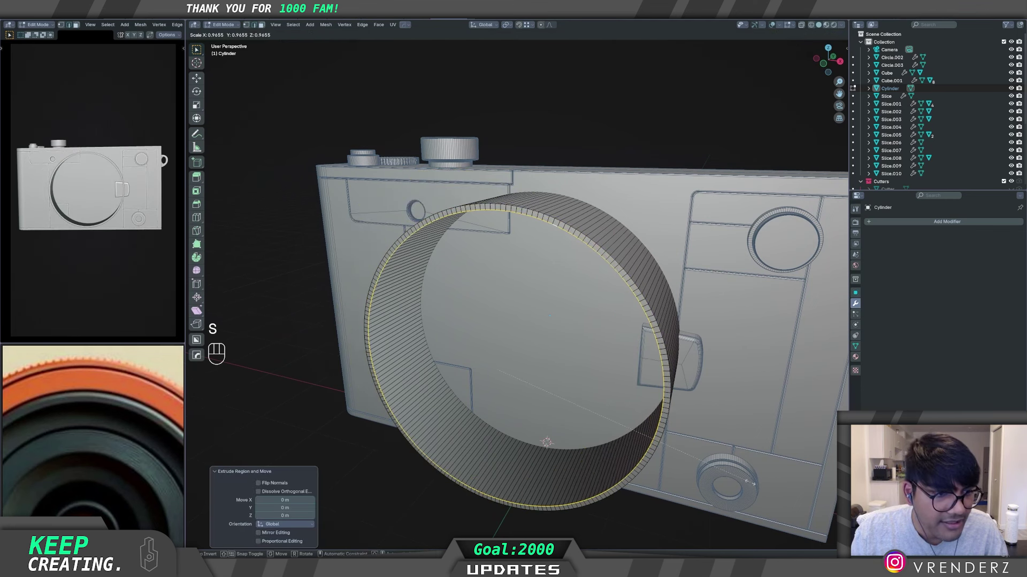
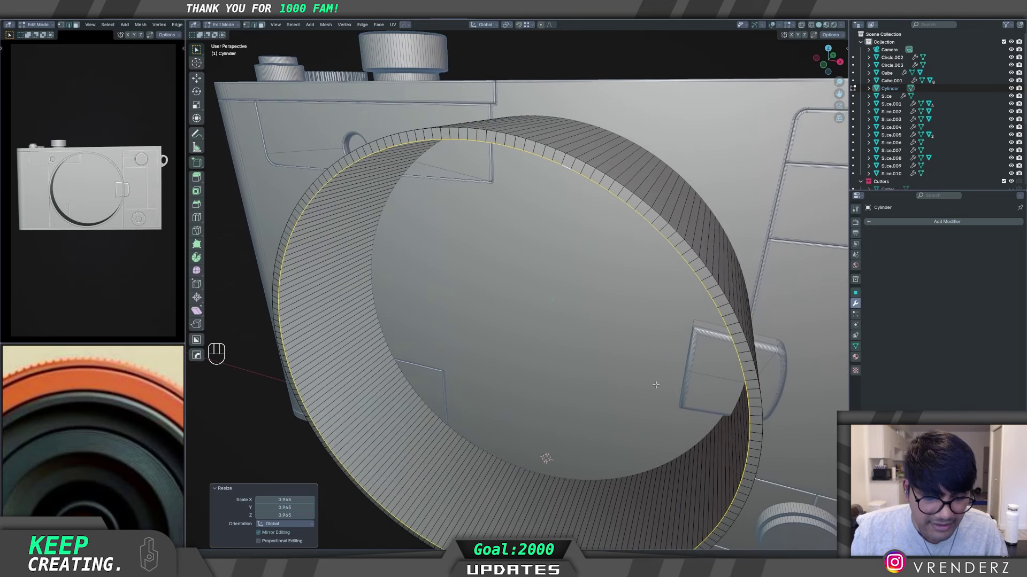
{"action": "key", "text": "e"}
{"action": "key", "text": "s"}
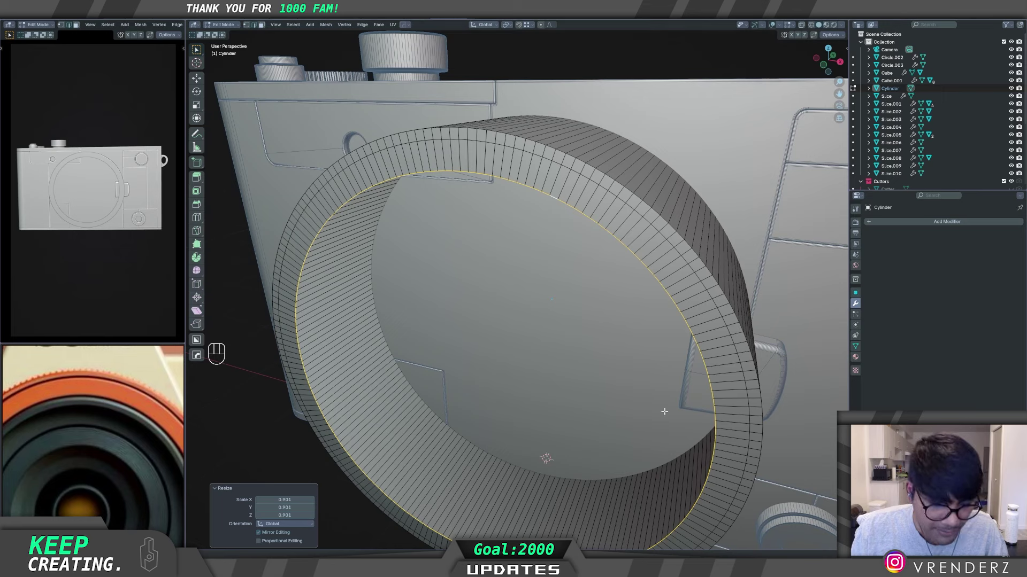
Step: Extrude further inner rim loops, scaling to about 0.834 and pushing them back into the lens
{"action": "key", "text": "e"}
{"action": "key", "text": "s"}
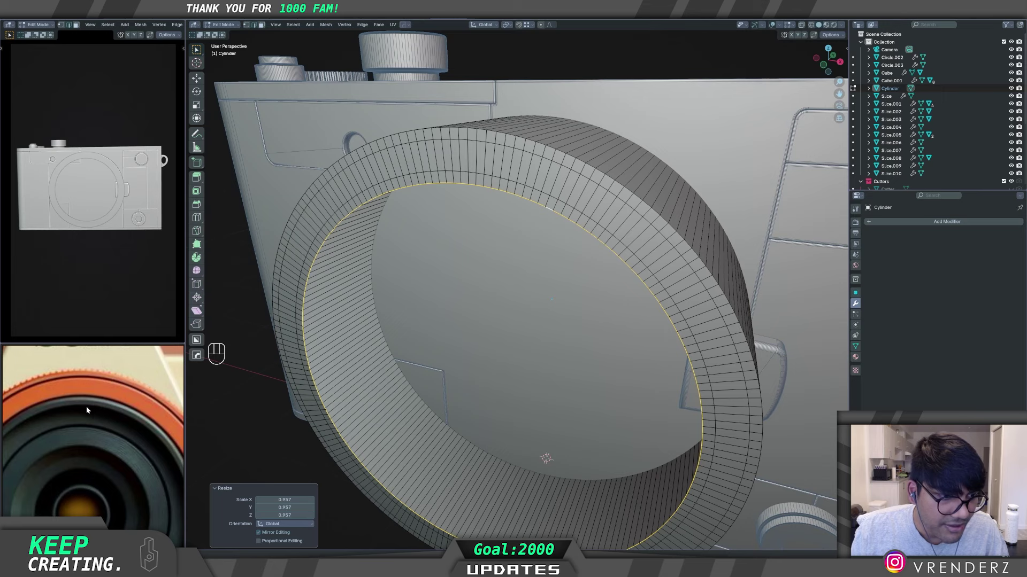
{"action": "key", "text": "e"}
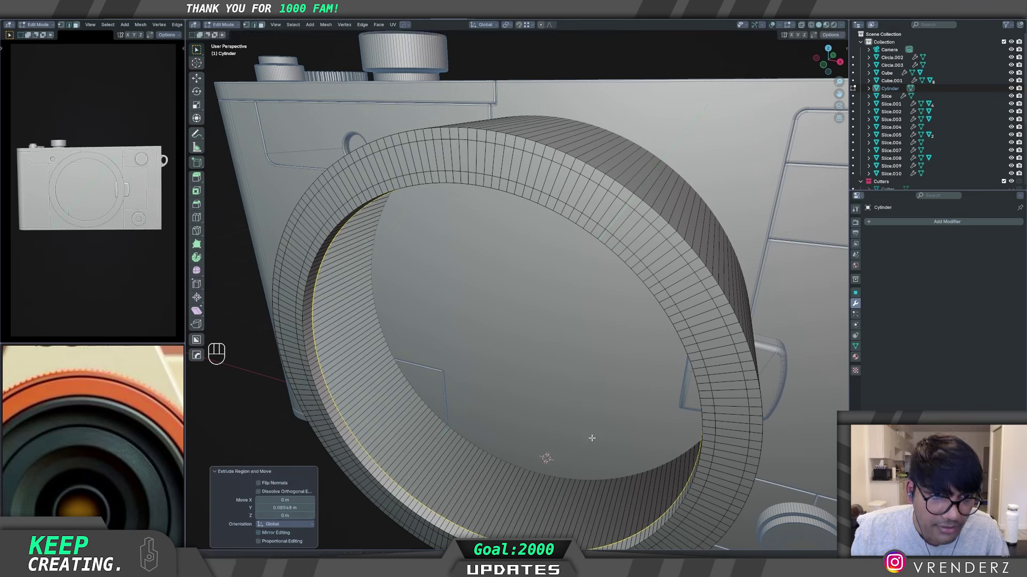
{"action": "key", "text": "g"}
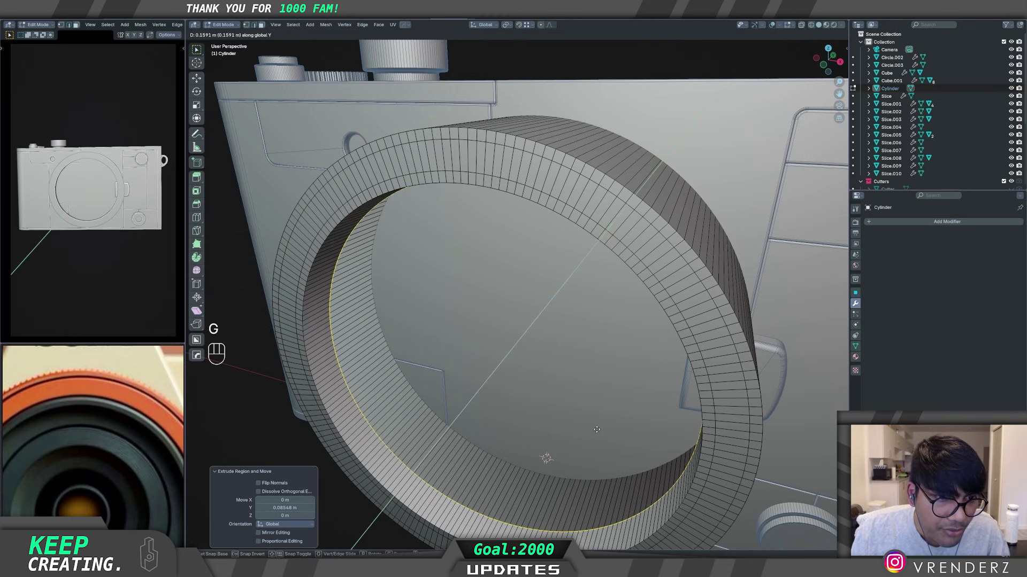
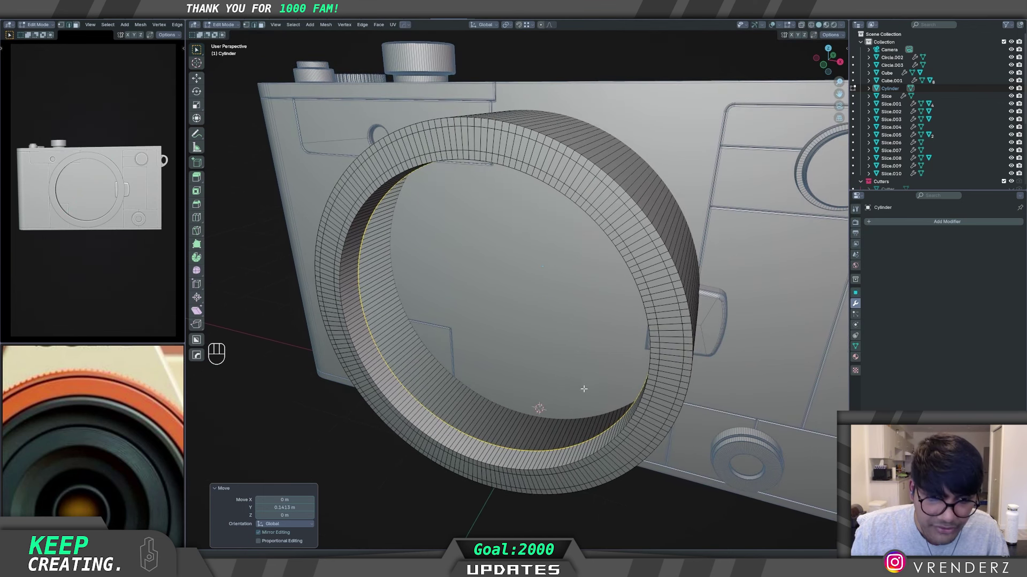
{"action": "key", "text": "e"}
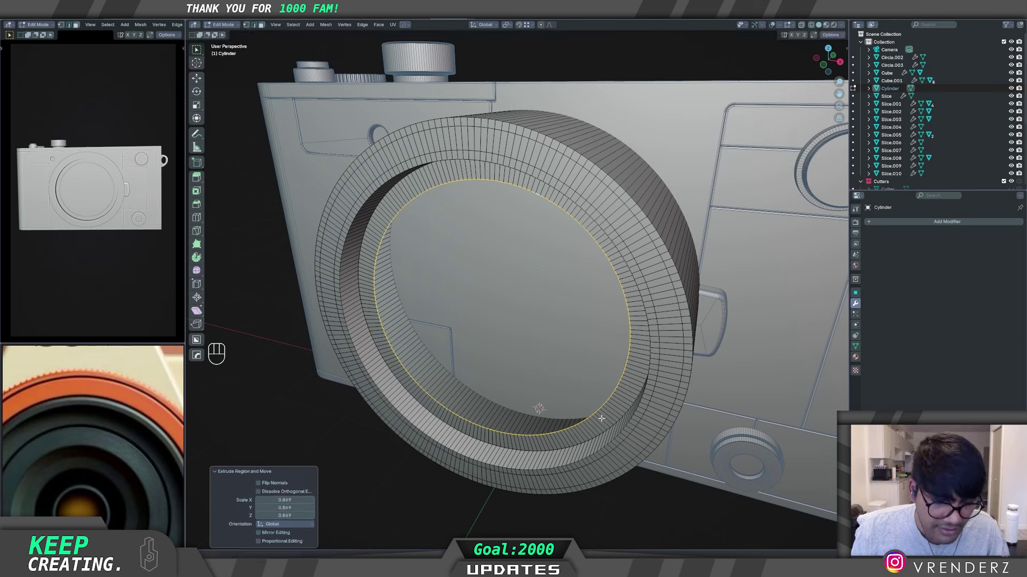
{"action": "key", "text": "e"}
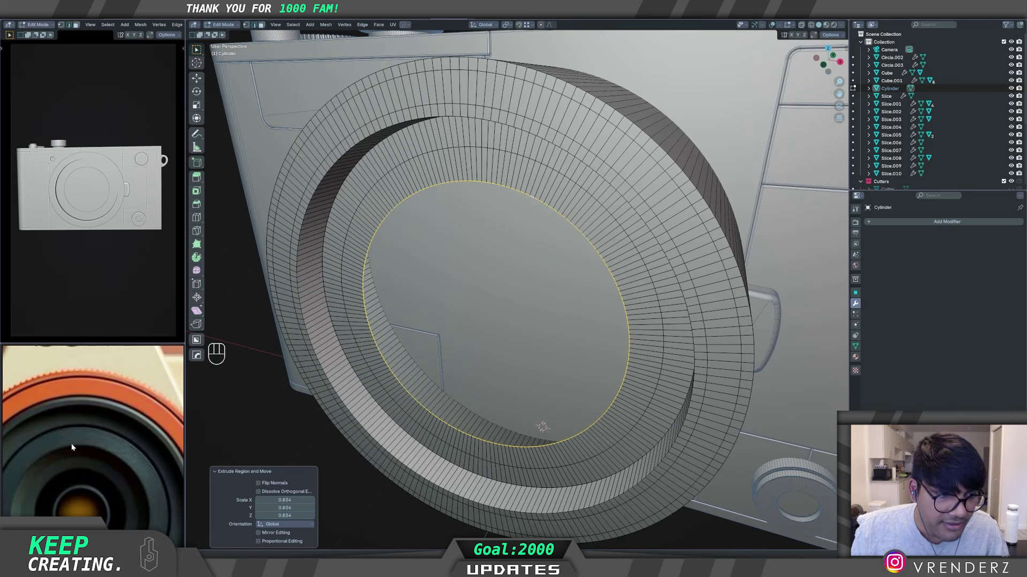
Step: Undo, then extrude, shrink and push the inner loop deeper to add another stepped ring
{"action": "key", "text": "ctrl+z"}
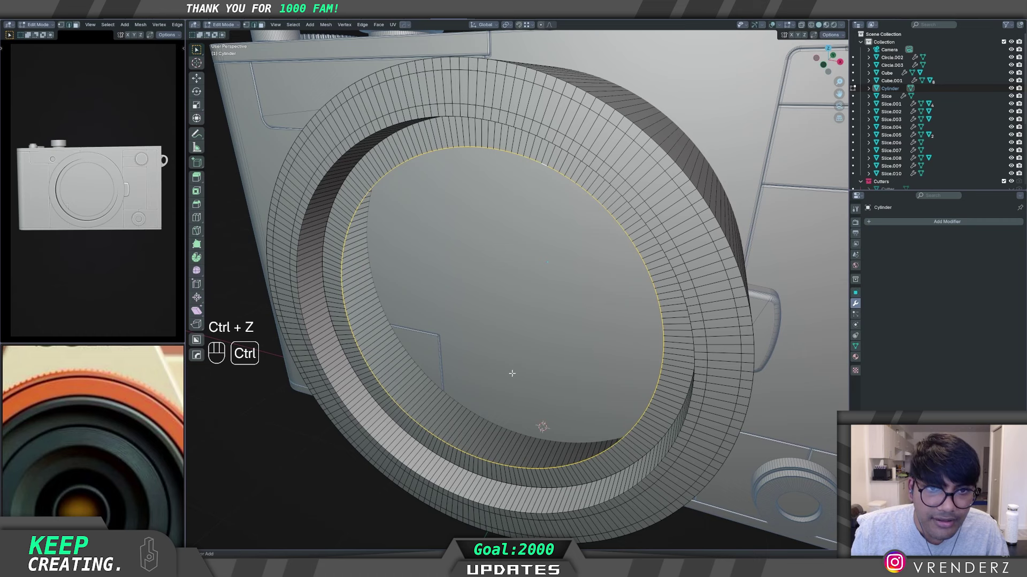
{"action": "key", "text": "g"}
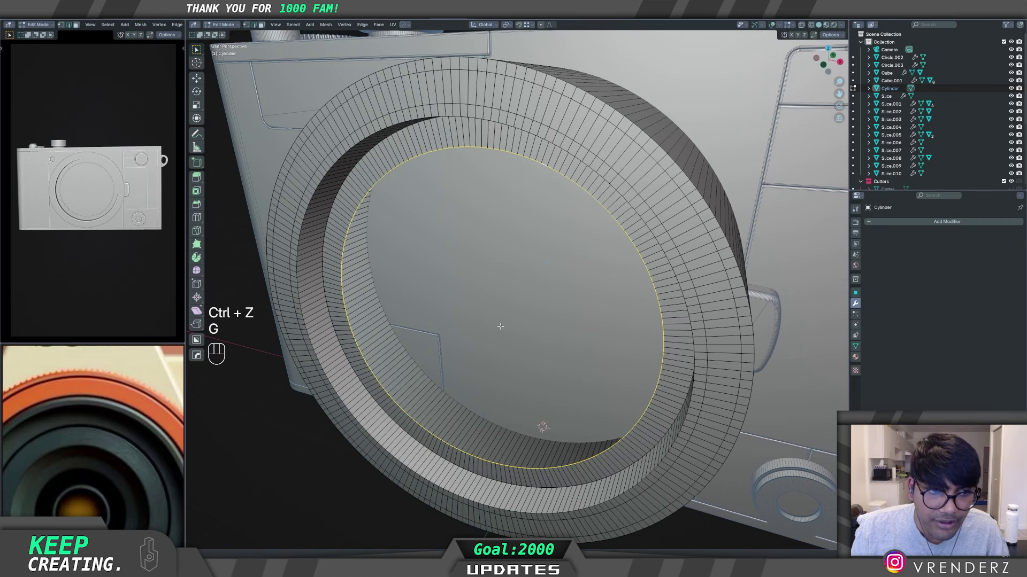
{"action": "key", "text": "s"}
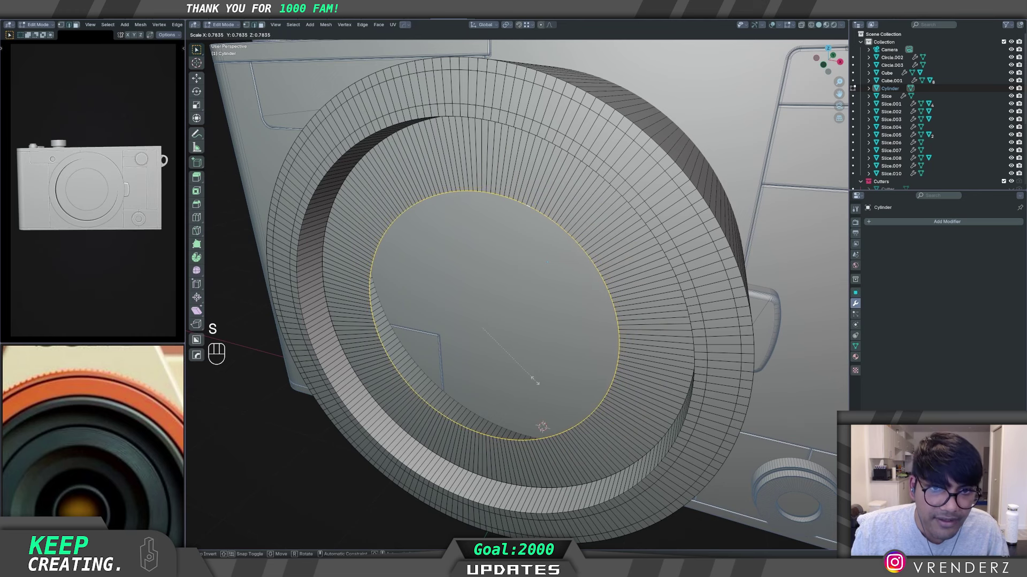
{"action": "key", "text": "g"}
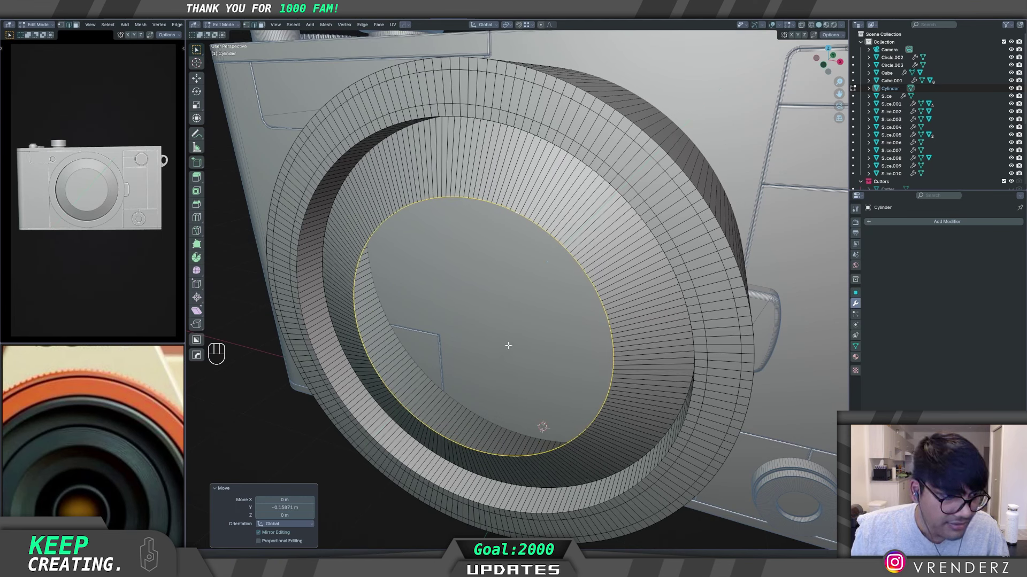
{"action": "key", "text": "e"}
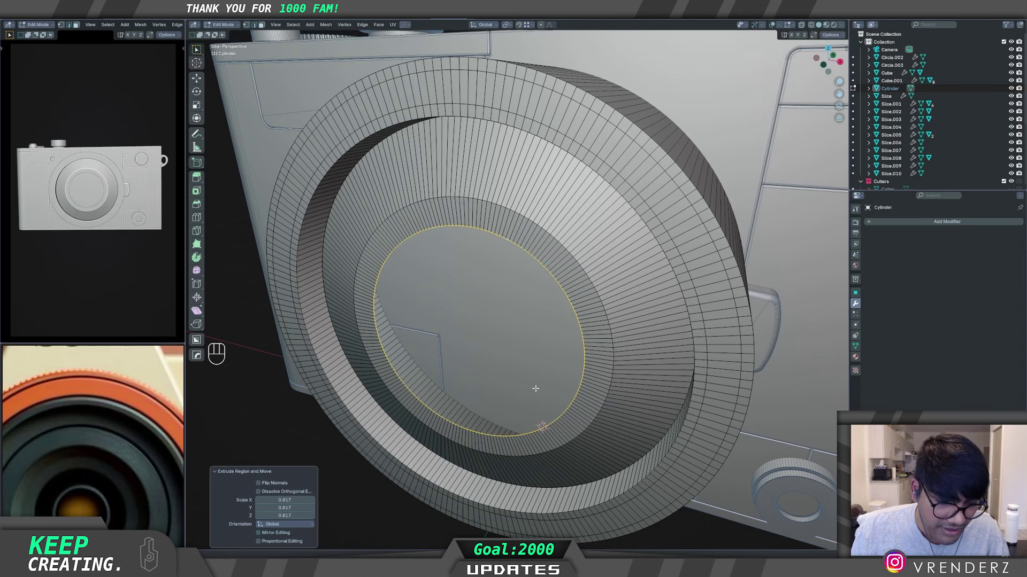
{"action": "key", "text": "g"}
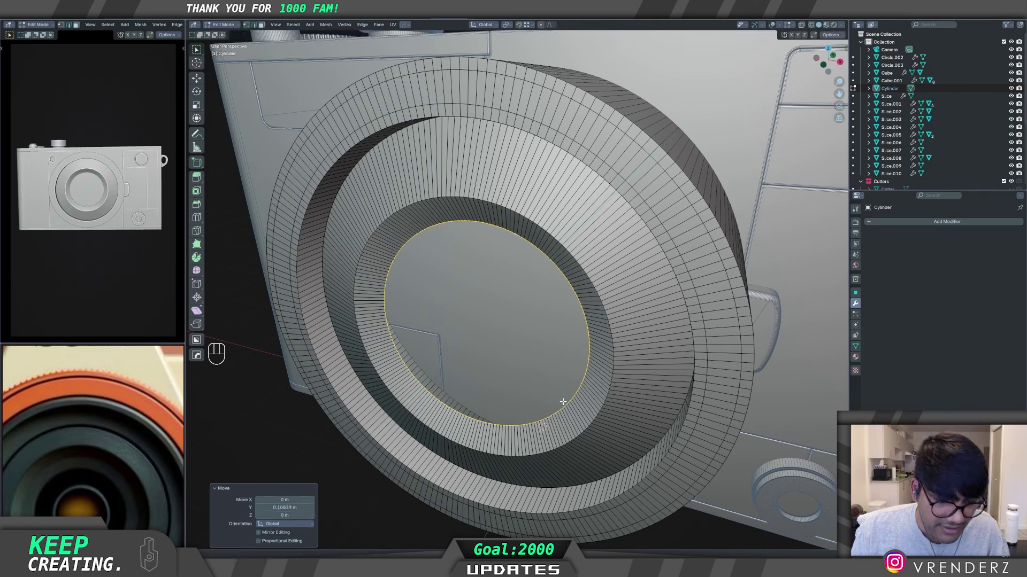
Step: Extrude several more stepped rings down into the lens opening, the last scaled about 0.902 and offset along Y
{"action": "key", "text": "e"}
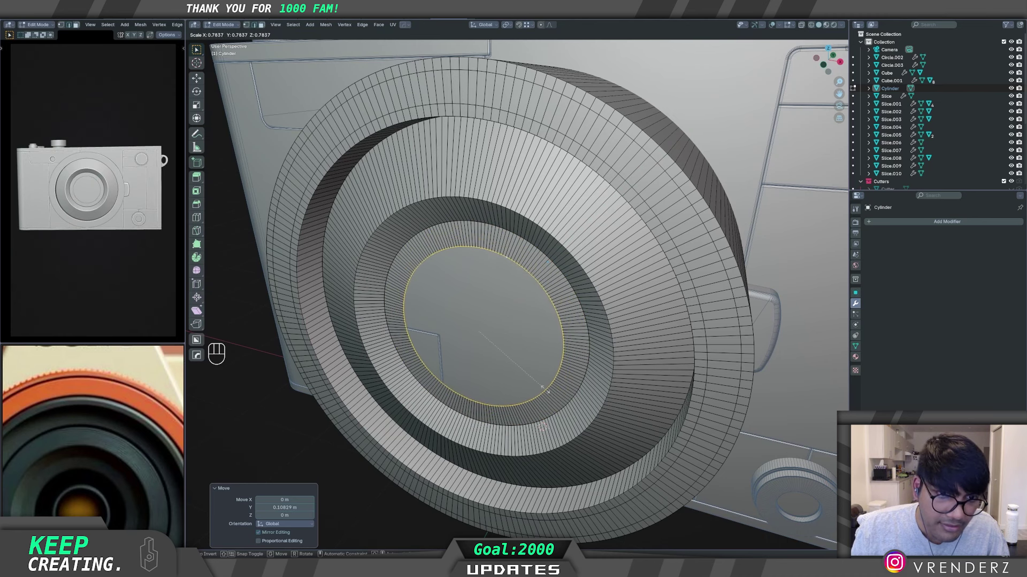
{"action": "key", "text": "e"}
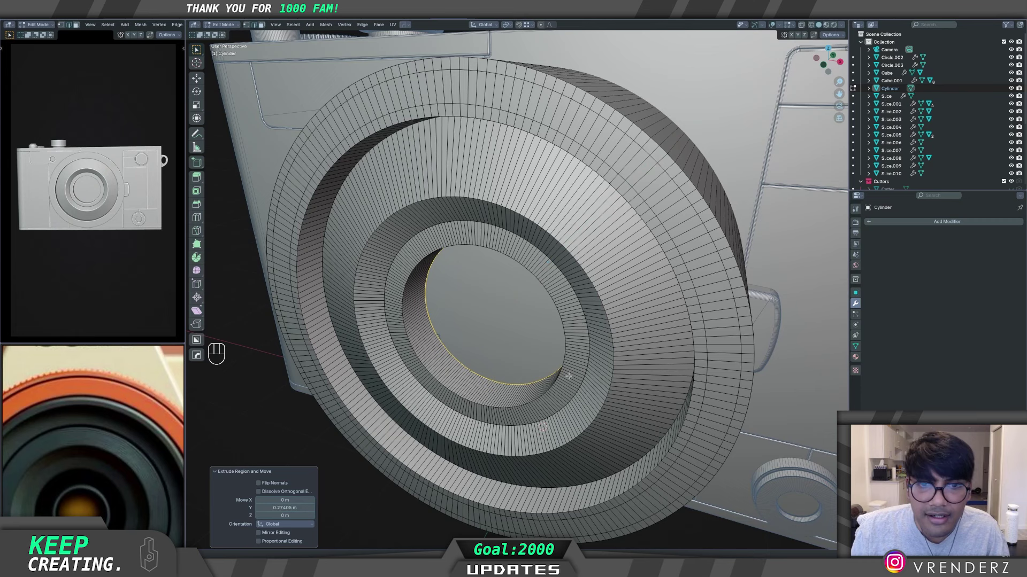
{"action": "key", "text": "e"}
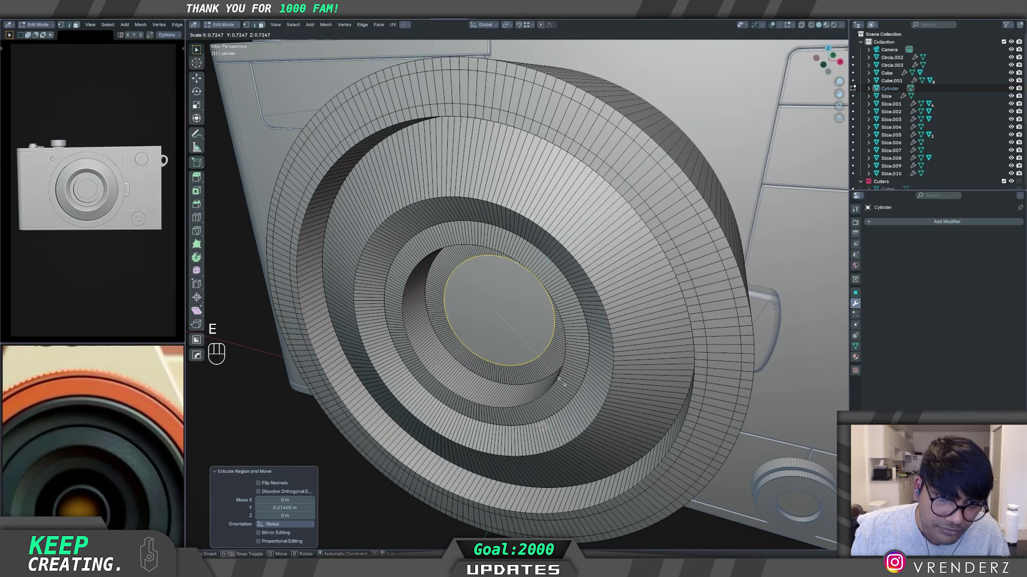
{"action": "key", "text": "e"}
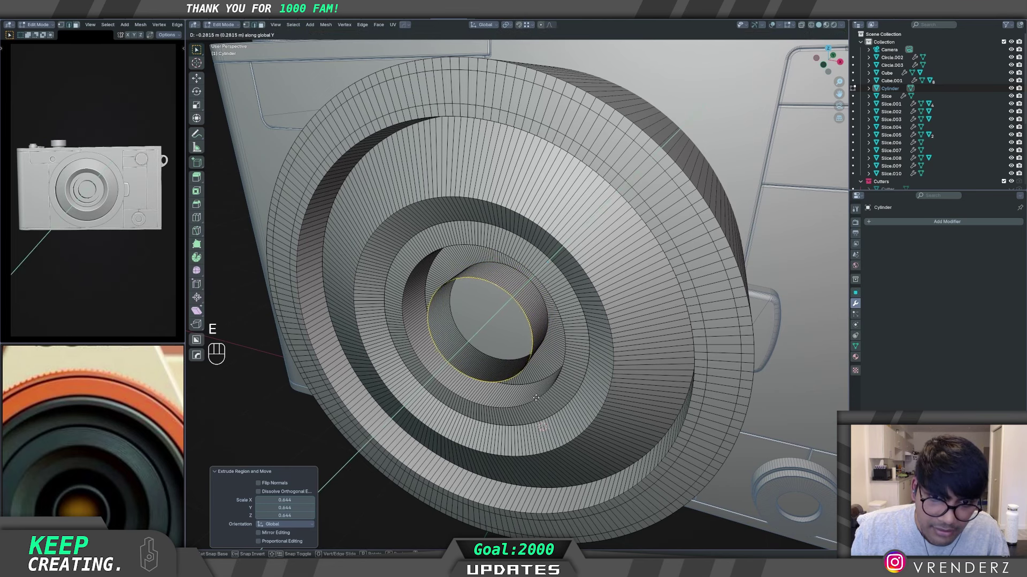
{"action": "key", "text": "e"}
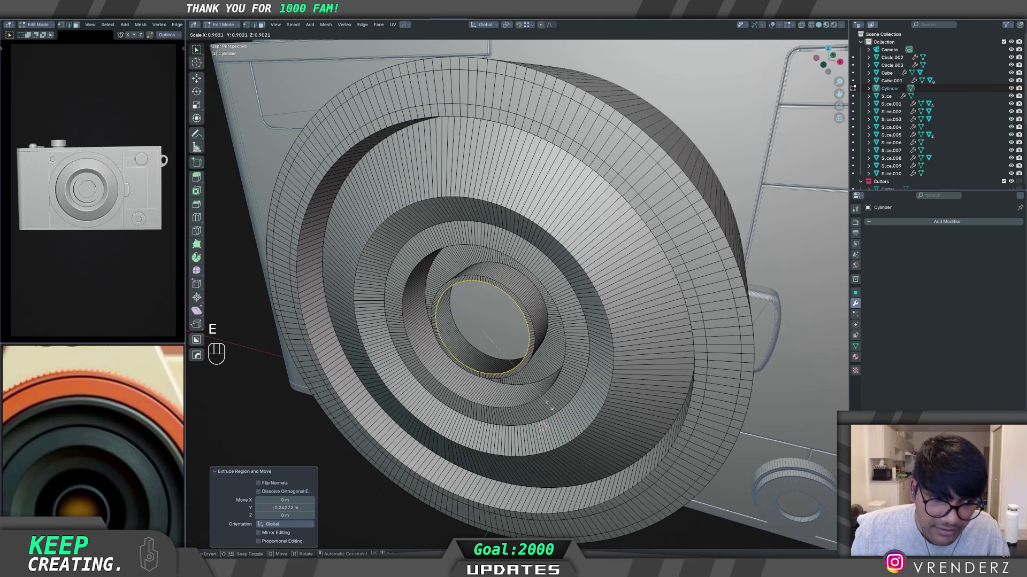
{"action": "key", "text": "e"}
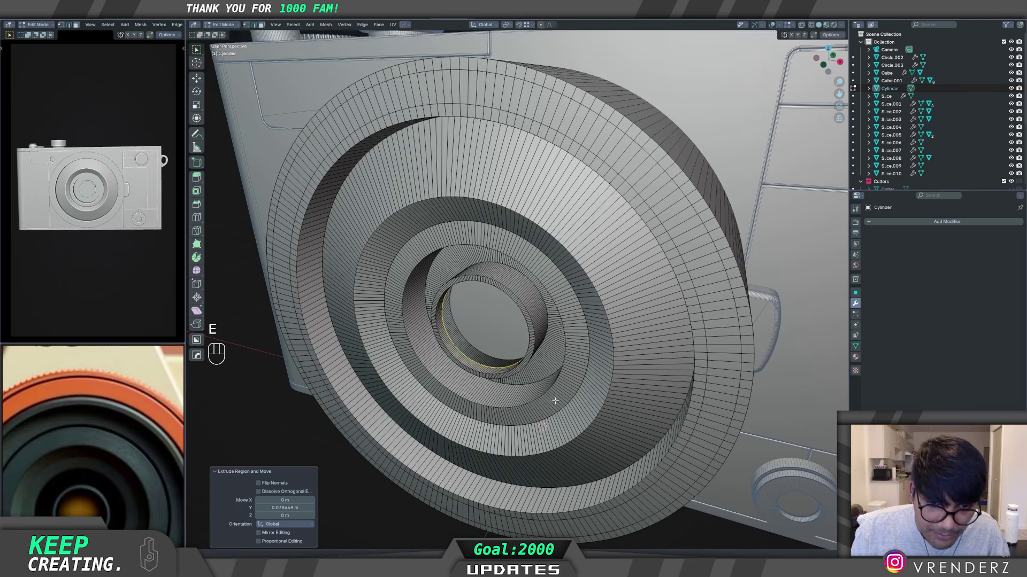
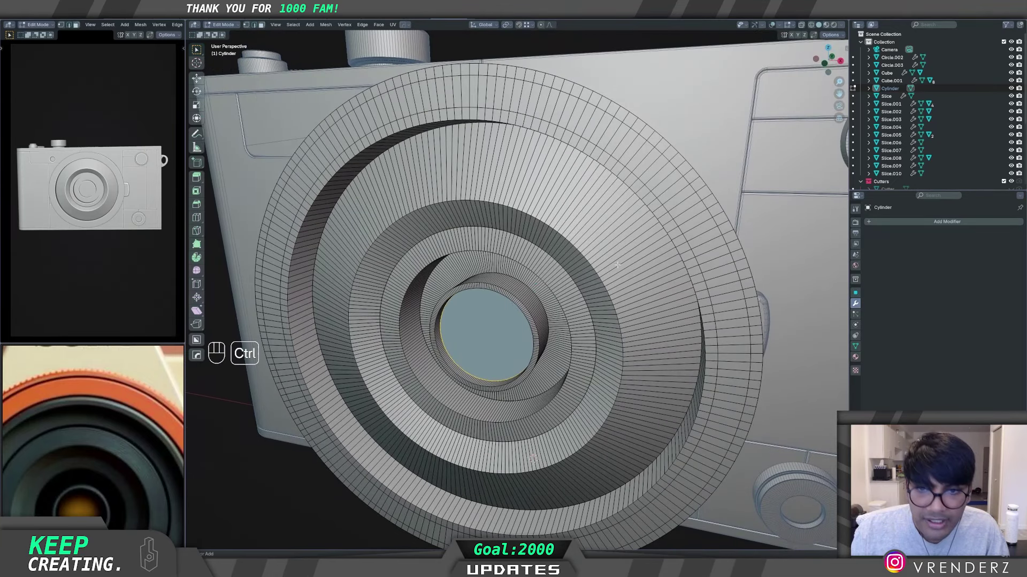
Step: Loop-cut the ring face, bevel it into a 0.005 m strip and extrude it about 0.024 m along Y as a groove
{"action": "key", "text": "ctrl+r"}
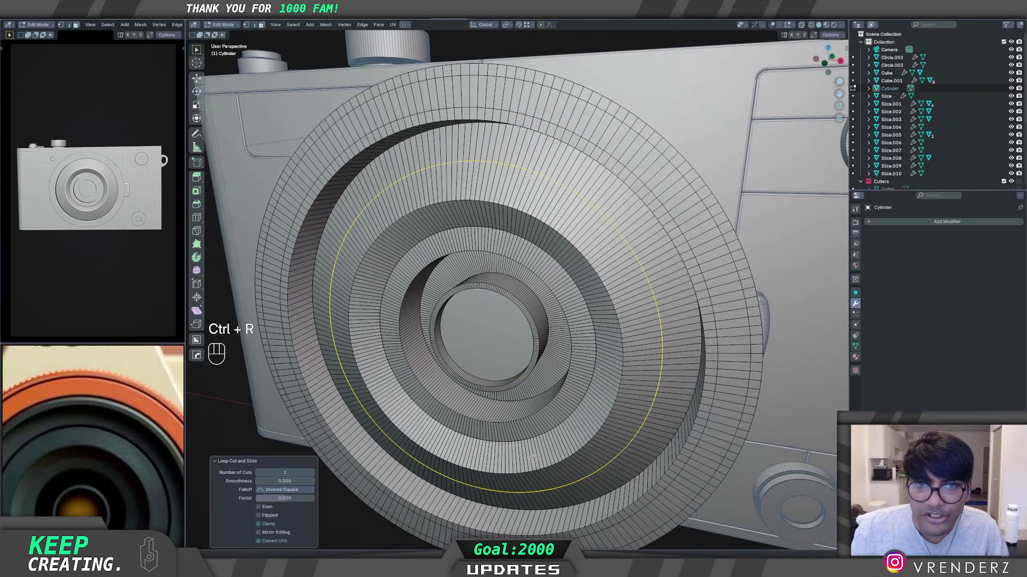
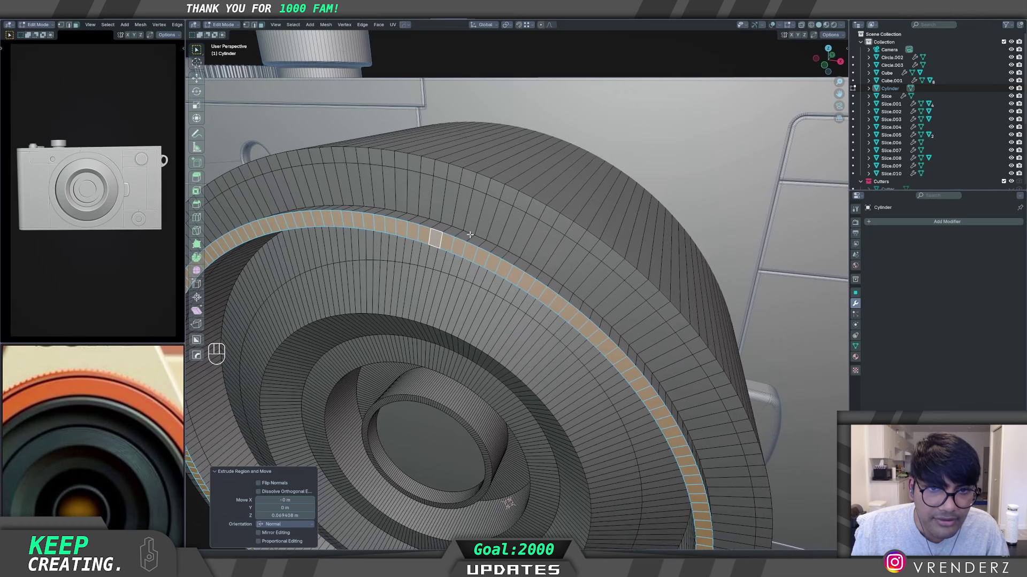
{"action": "key", "text": "ctrl+r"}
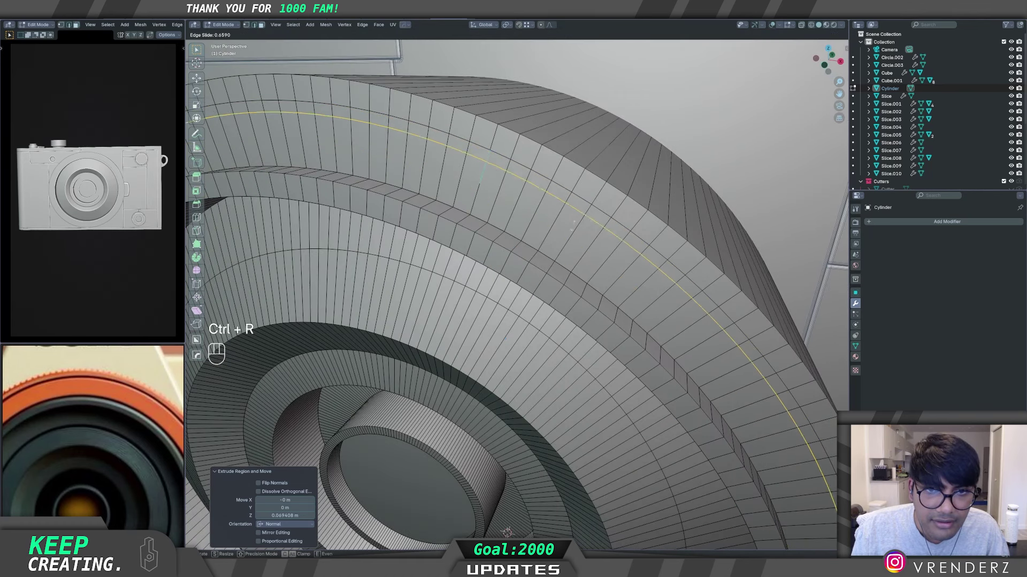
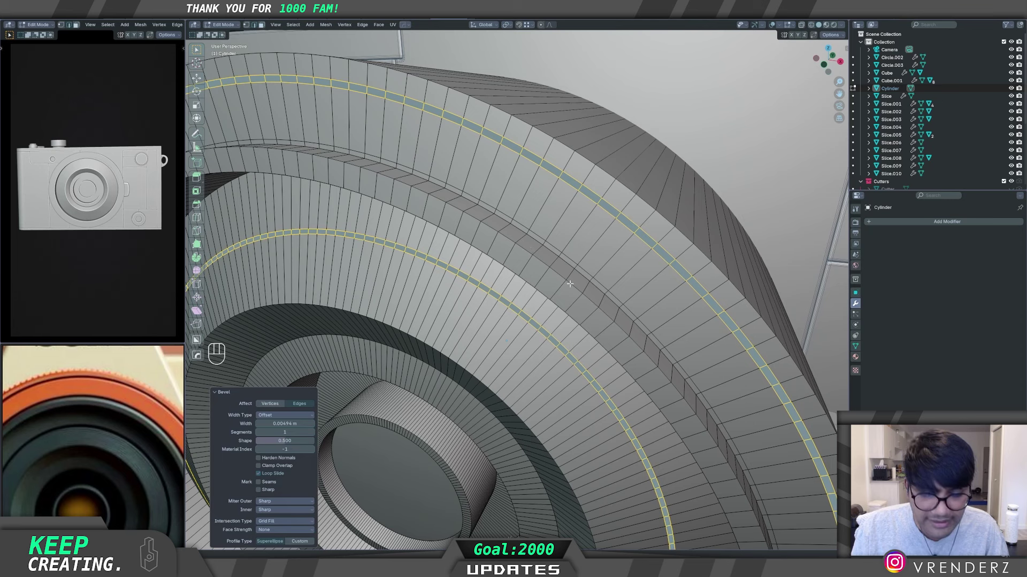
{"action": "key", "text": "e"}
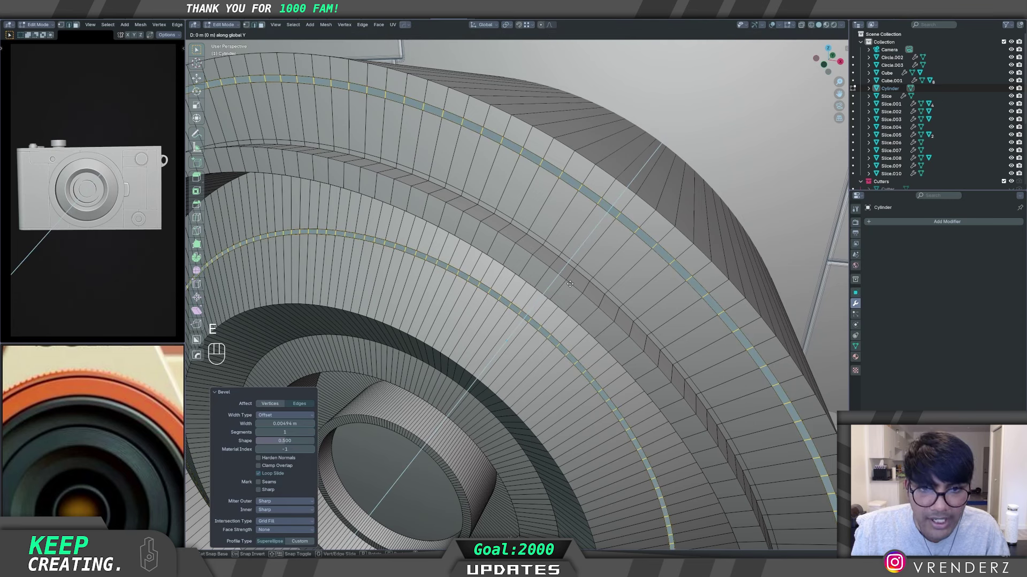
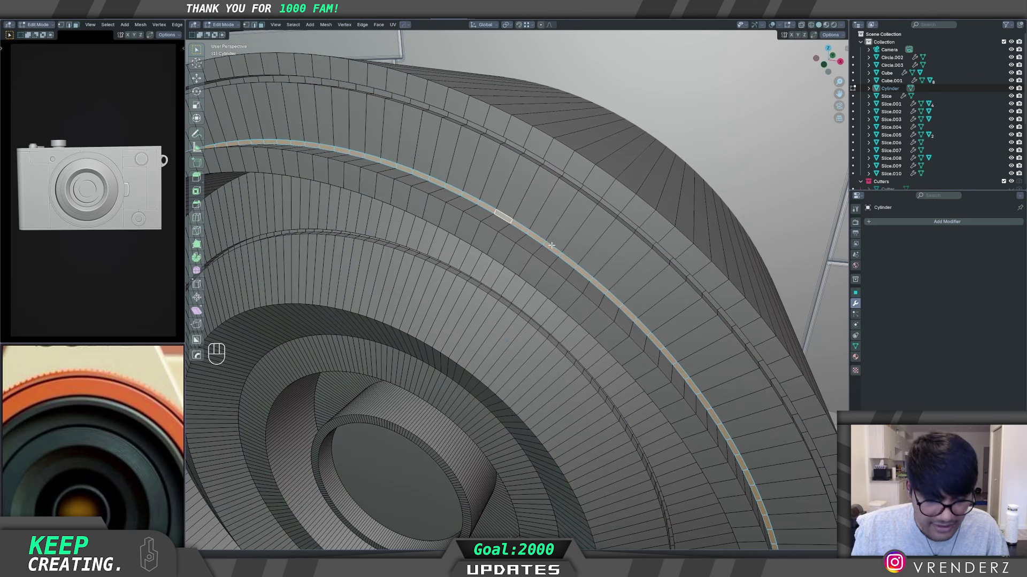
{"action": "key", "text": "e"}
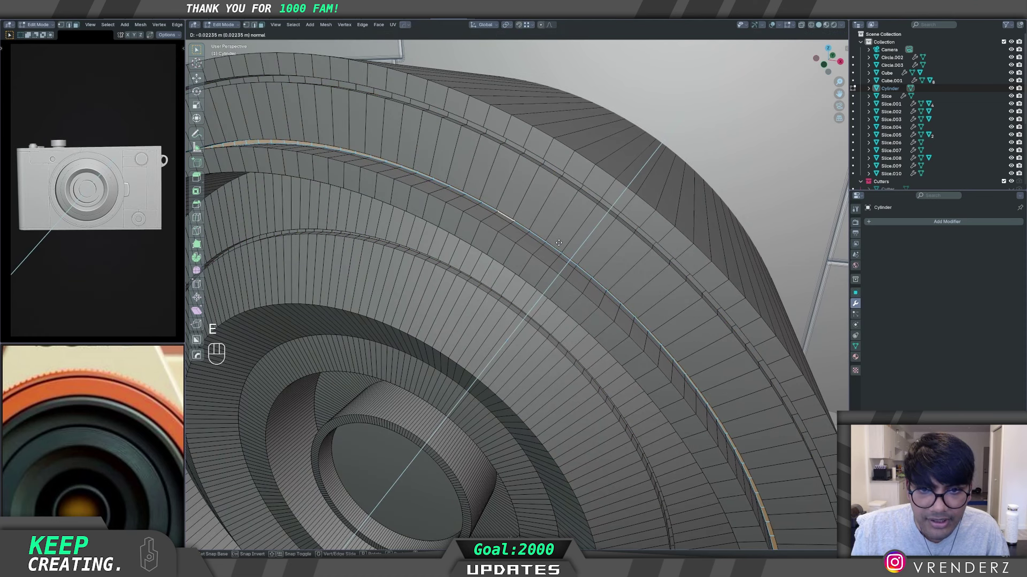
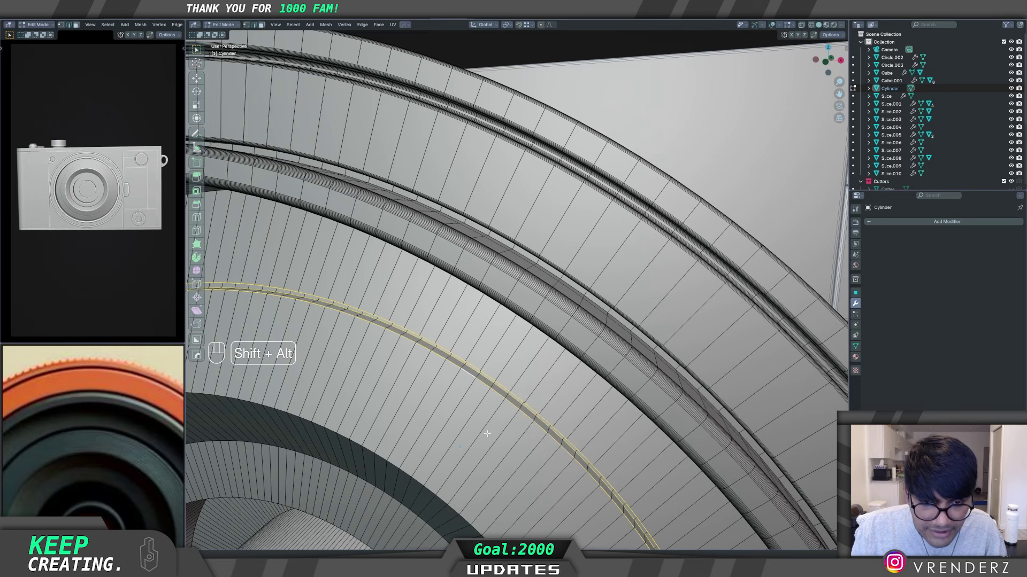
Step: Bevel both groove edge loops and the inner ring edges with smooth 7-segment bevels
{"action": "key", "text": "ctrl+b"}
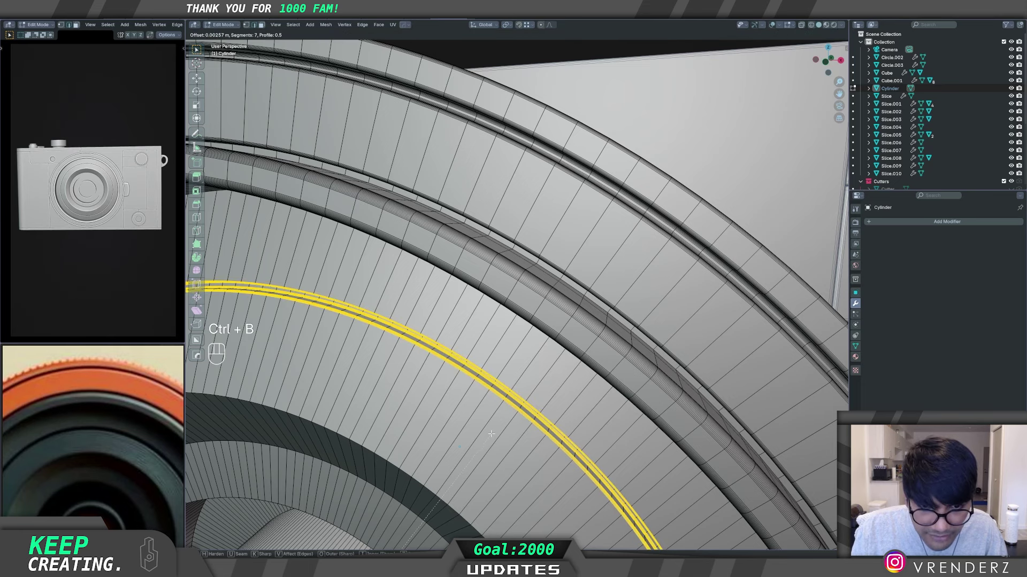
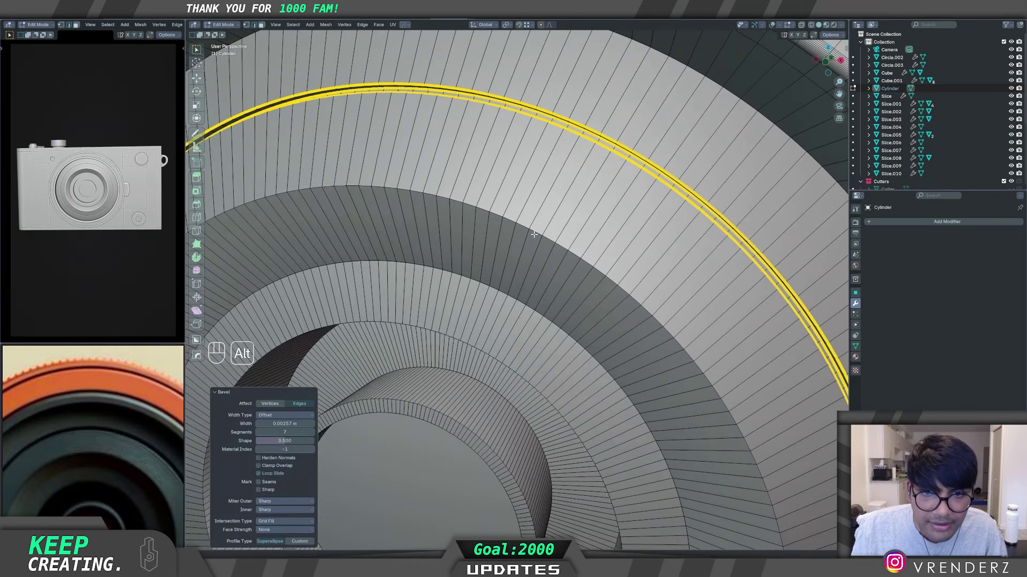
{"action": "key", "text": "ctrl+b"}
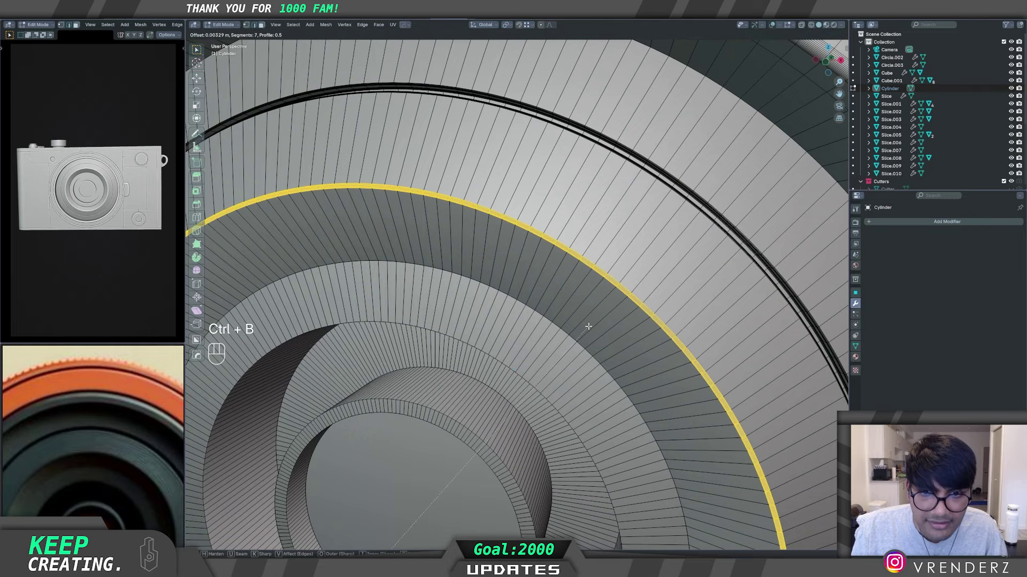
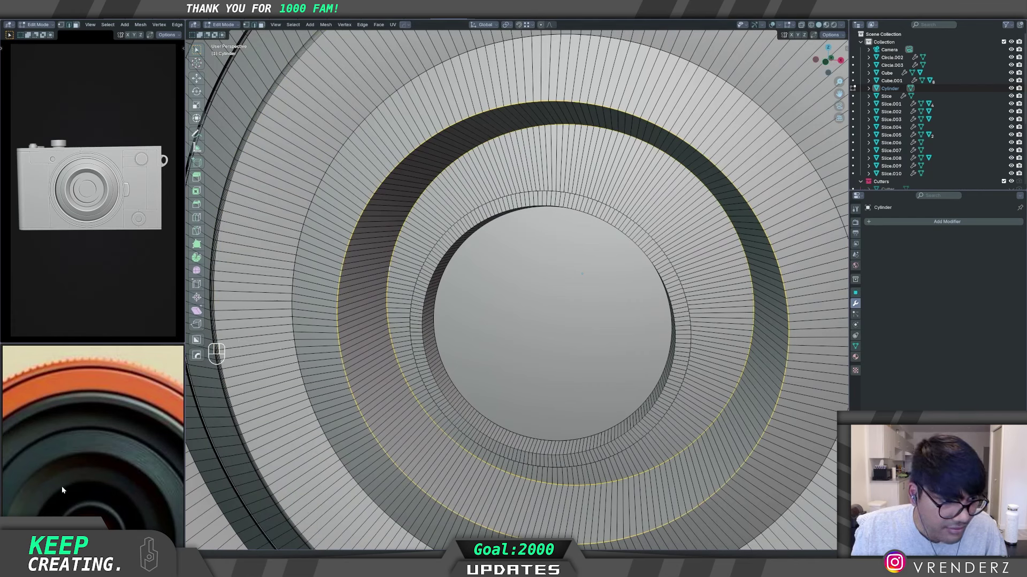
{"action": "key", "text": "ctrl+b"}
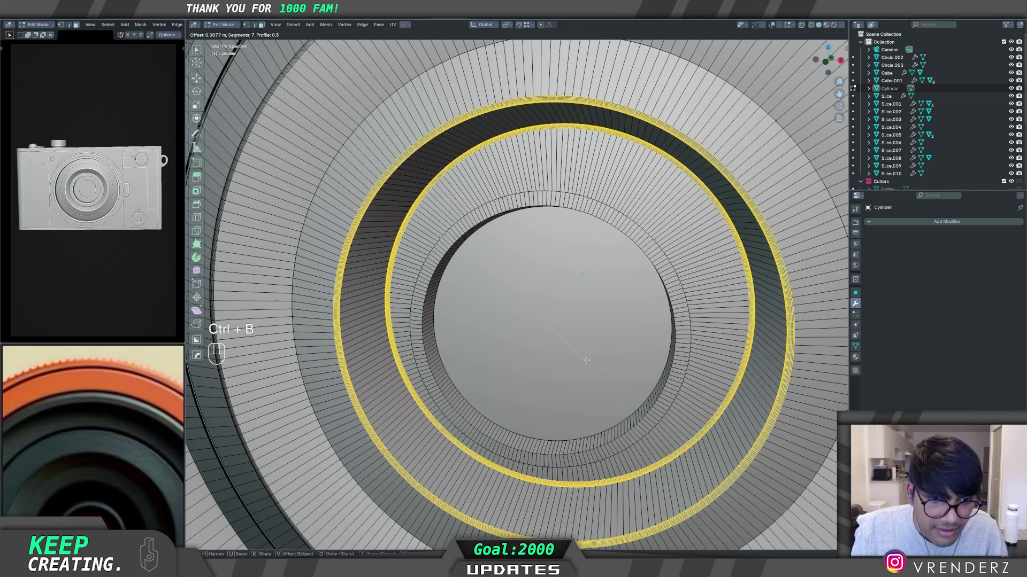
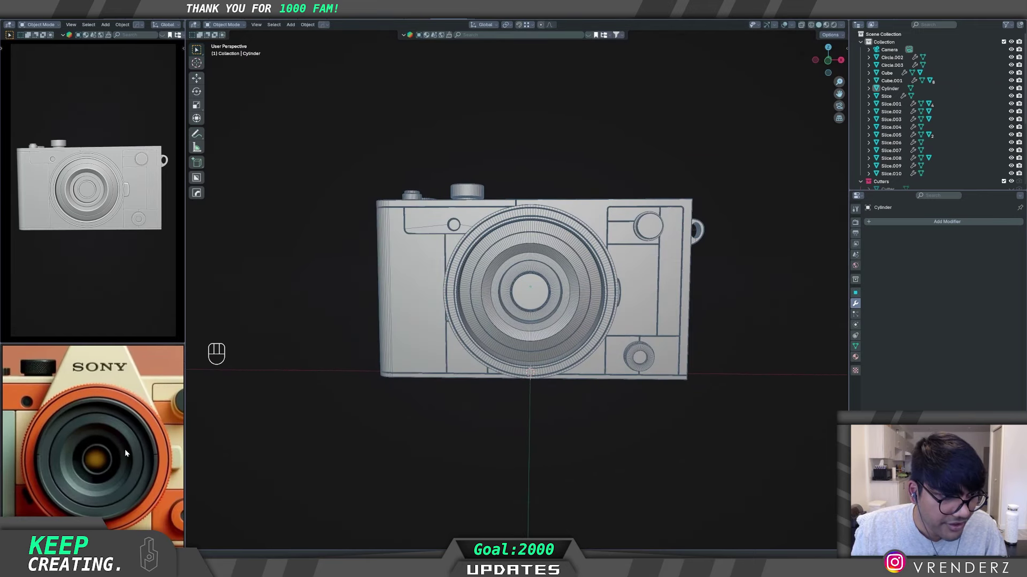
Step: Orbit to the camera's front and select the lens Cylinder in Object Mode
{"action": "left_click_drag", "start_coordinate": [525, 356], "coordinate": [510, 374]}
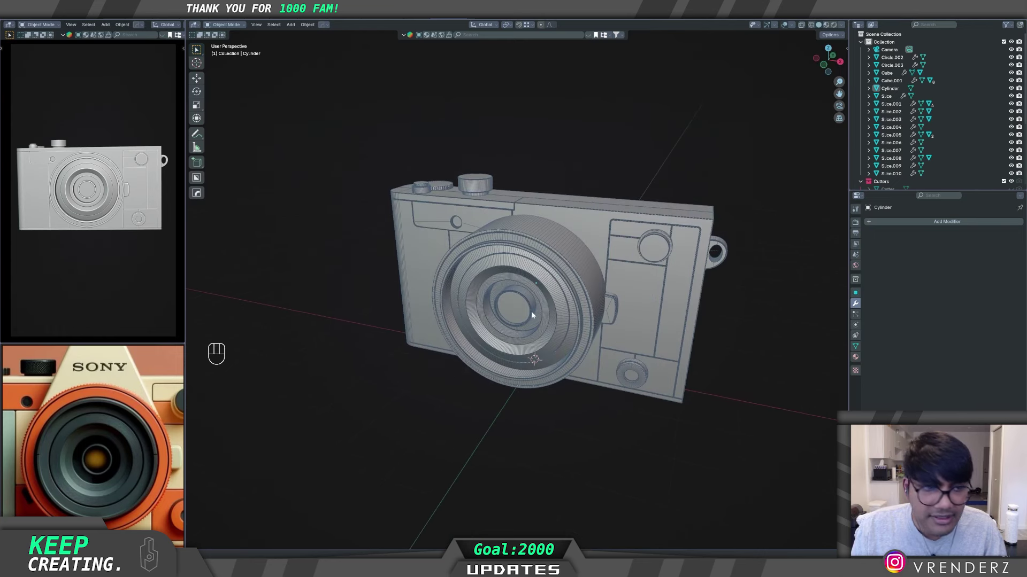
{"action": "middle_click", "coordinate": [535, 315]}
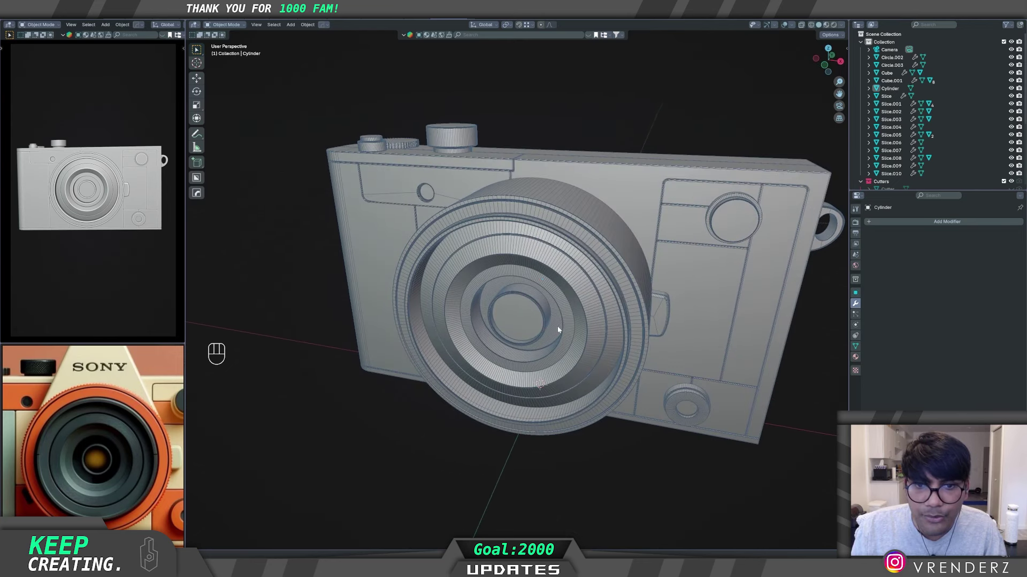
{"action": "middle_click", "coordinate": [568, 329]}
{"action": "left_click_drag", "start_coordinate": [590, 307], "coordinate": [578, 329]}
{"action": "left_click_drag", "start_coordinate": [551, 353], "coordinate": [556, 337]}
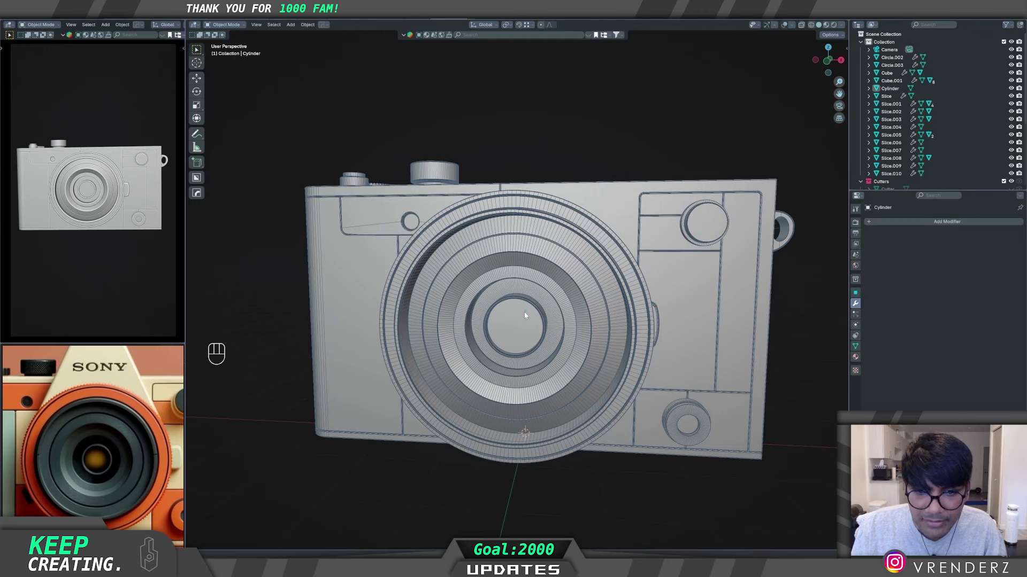
{"action": "left_click", "coordinate": [551, 341]}
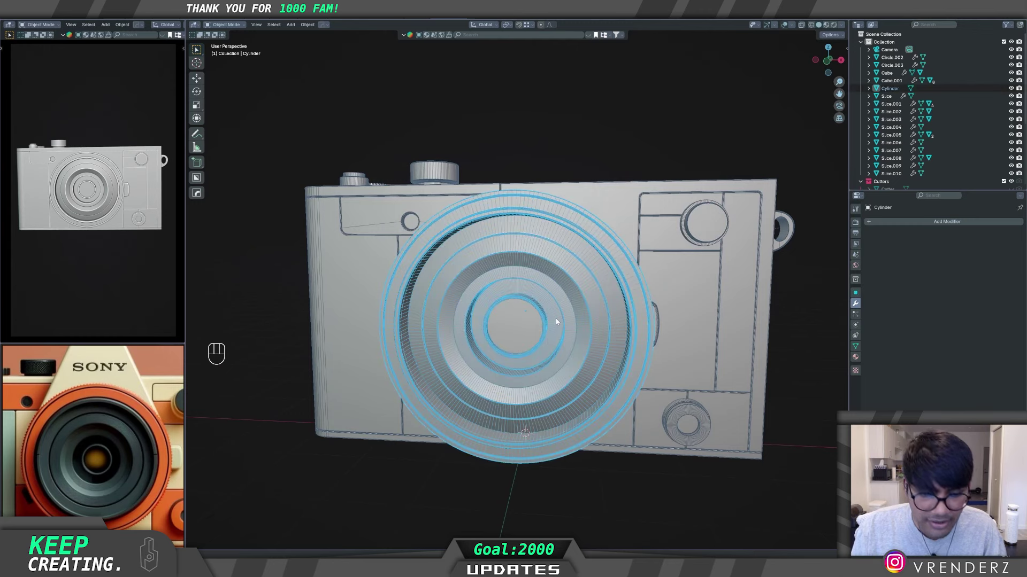
Step: Set the lens Cylinder's origin to the 3D cursor, redoing it after an undo
{"action": "key", "text": "q"}
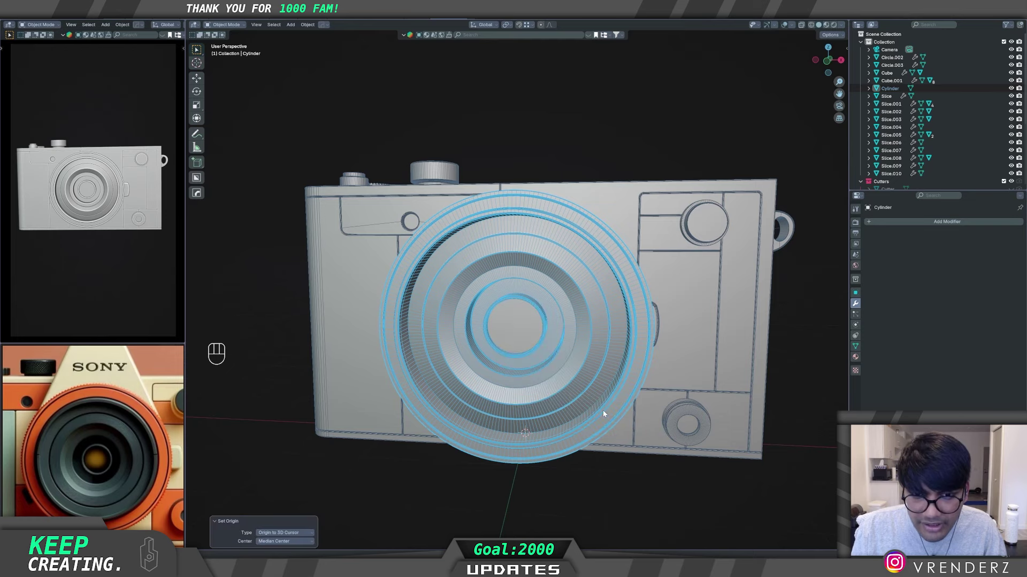
{"action": "key", "text": "ctrl+z"}
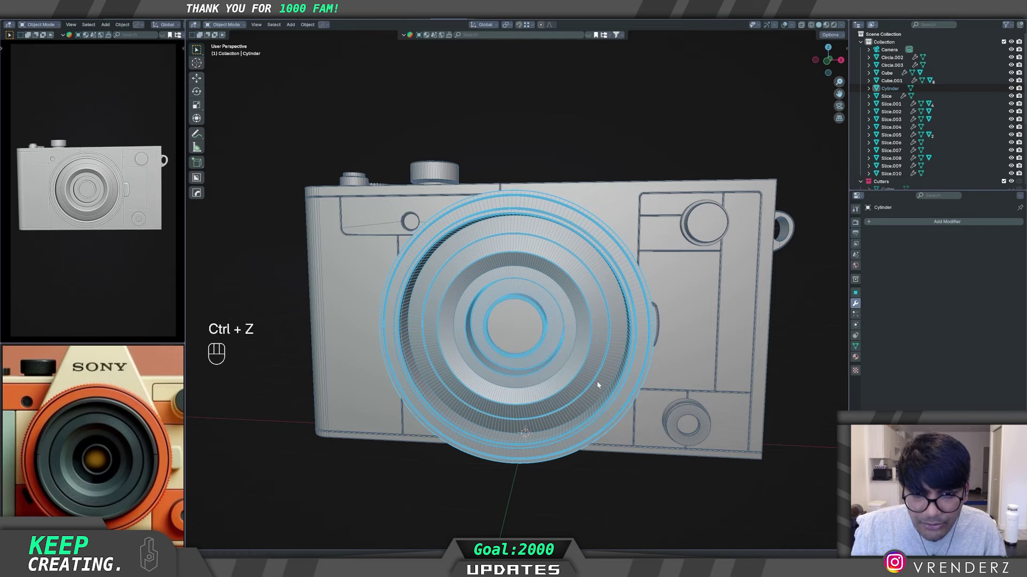
{"action": "key", "text": "q"}
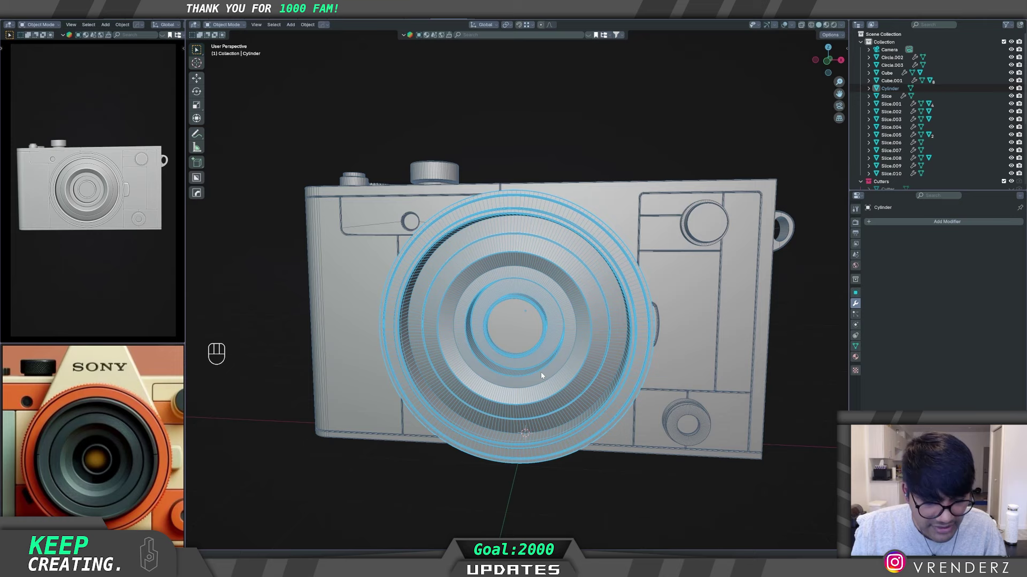
{"action": "key", "text": "shift+s"}
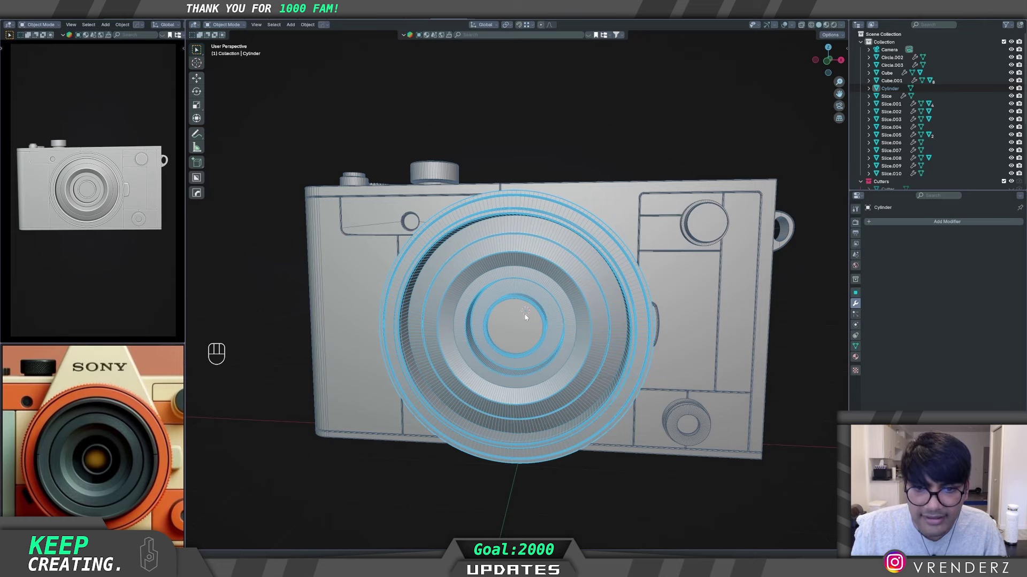
Step: Add a tiny Cube.003 scaled to about 0.045 and shift it along Y beside the body
{"action": "left_click_drag", "start_coordinate": [572, 345], "coordinate": [558, 363]}
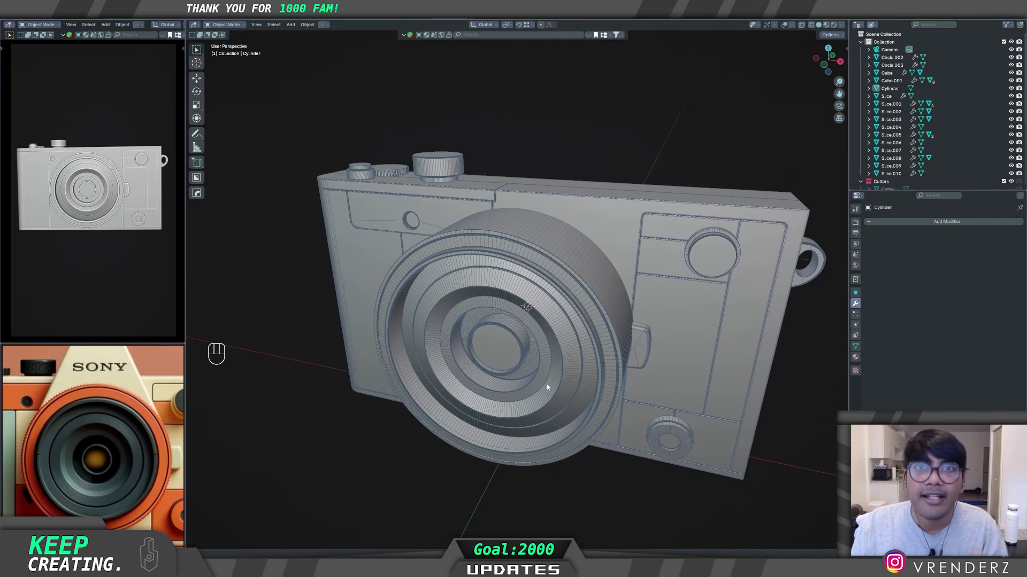
{"action": "middle_click", "coordinate": [557, 387]}
{"action": "key", "text": "alt+w"}
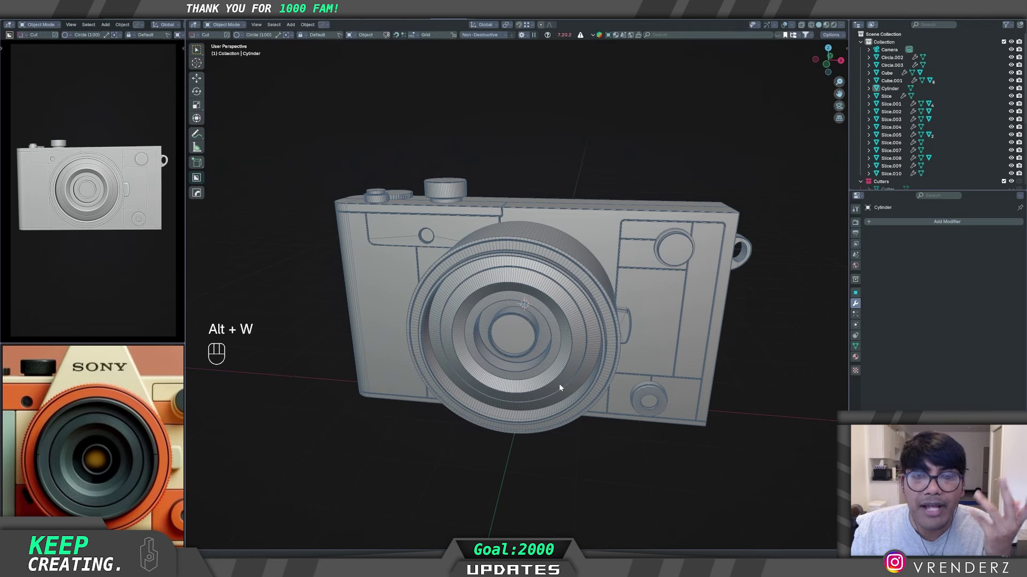
{"action": "middle_click", "coordinate": [558, 444]}
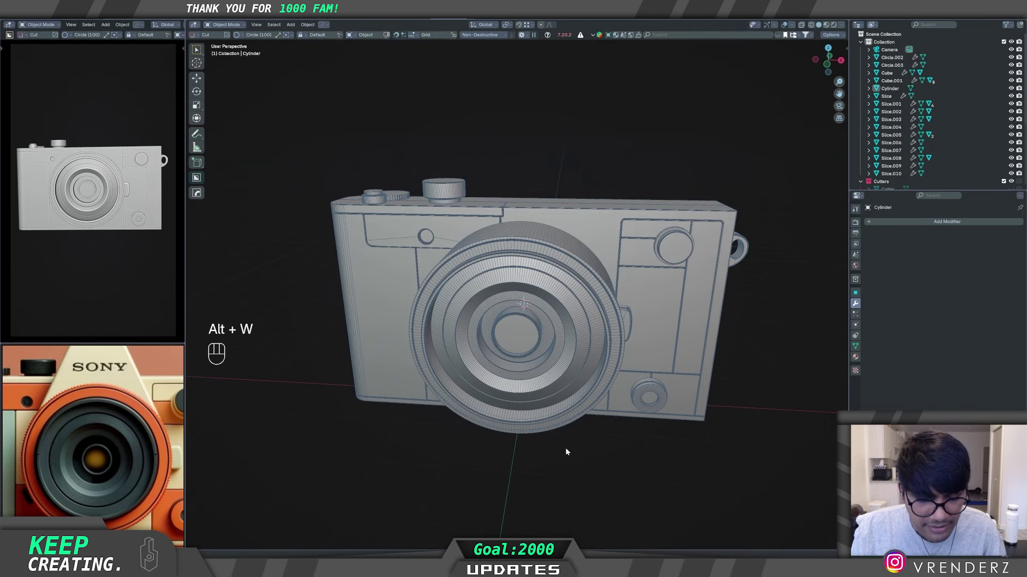
{"action": "key", "text": "shift+a"}
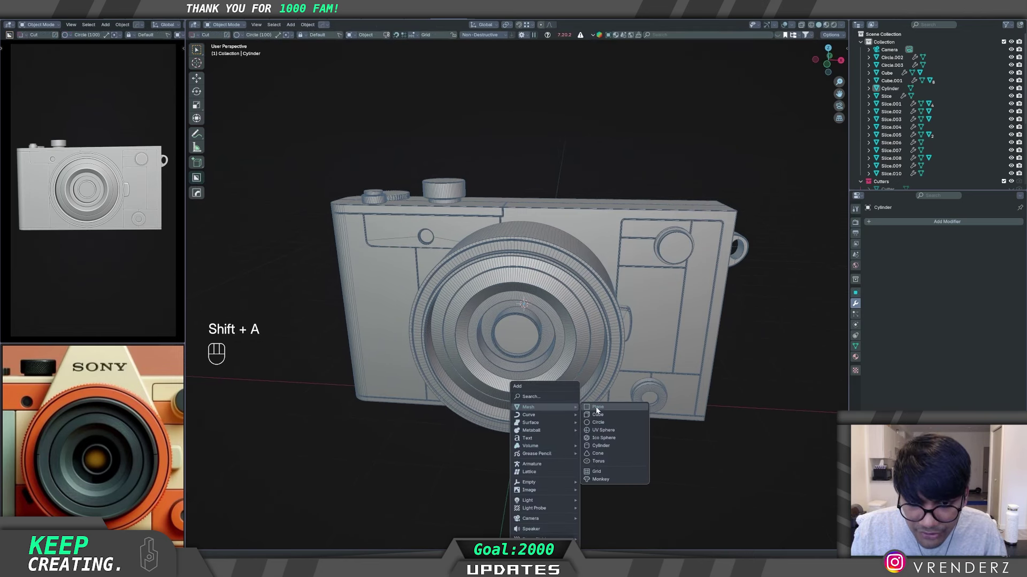
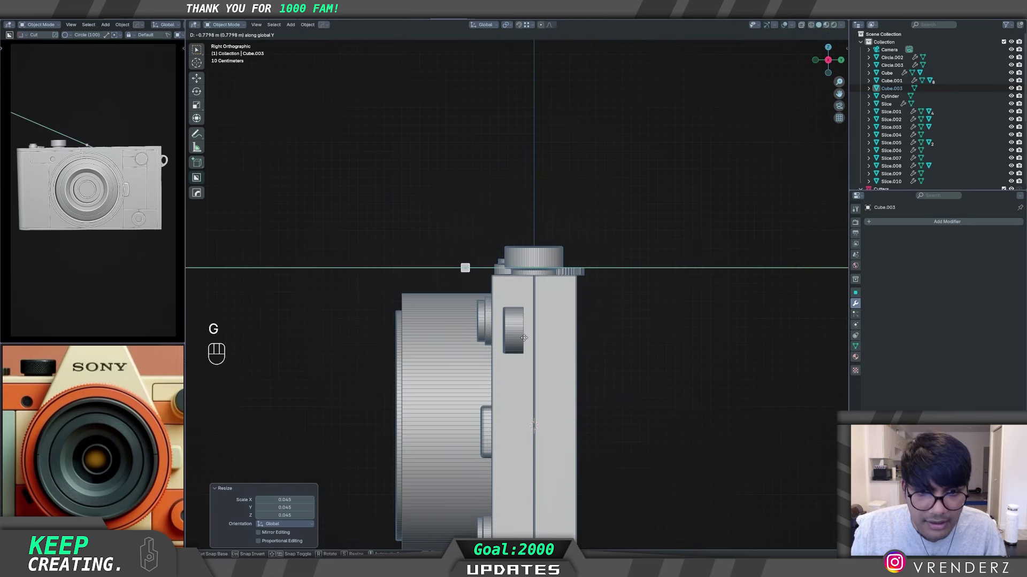
{"action": "middle_click", "coordinate": [483, 348]}
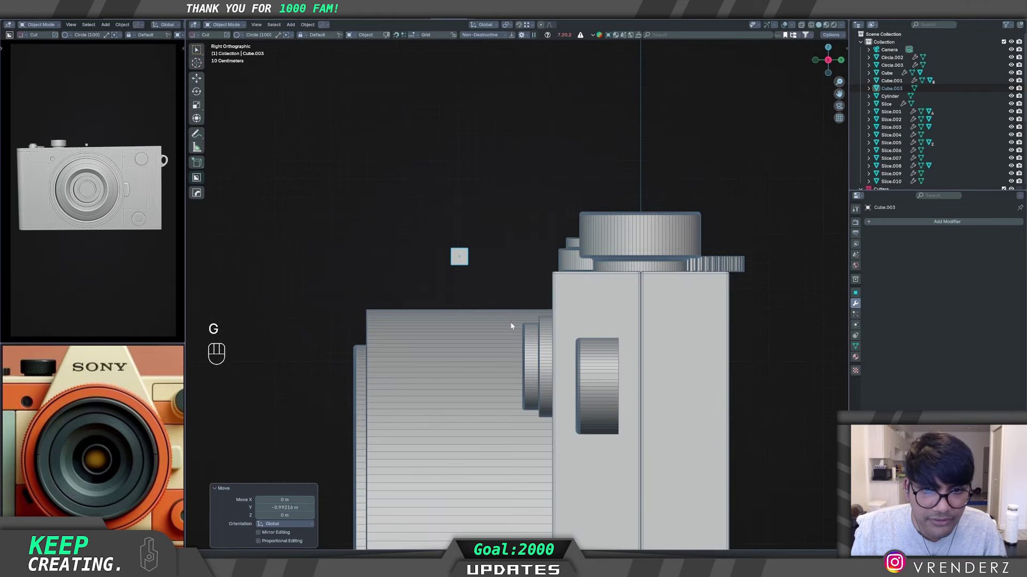
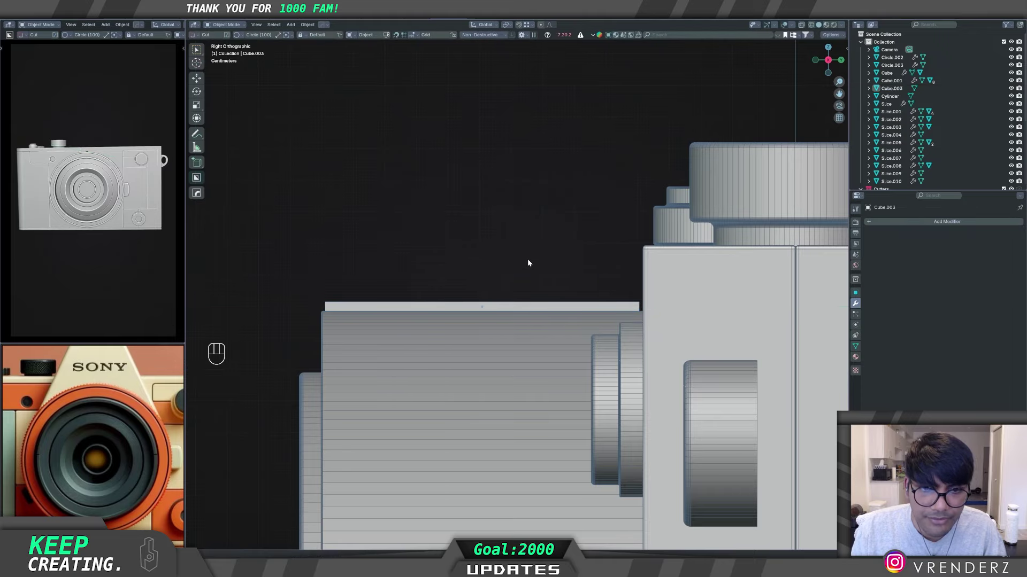
{"action": "left_click_drag", "start_coordinate": [536, 306], "coordinate": [619, 307]}
{"action": "left_click_drag", "start_coordinate": [500, 350], "coordinate": [505, 346]}
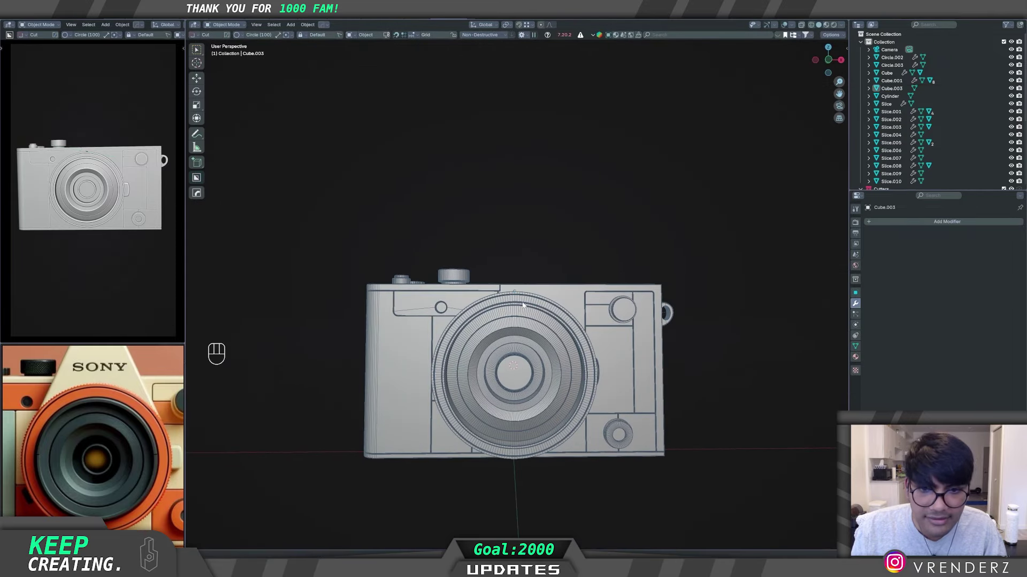
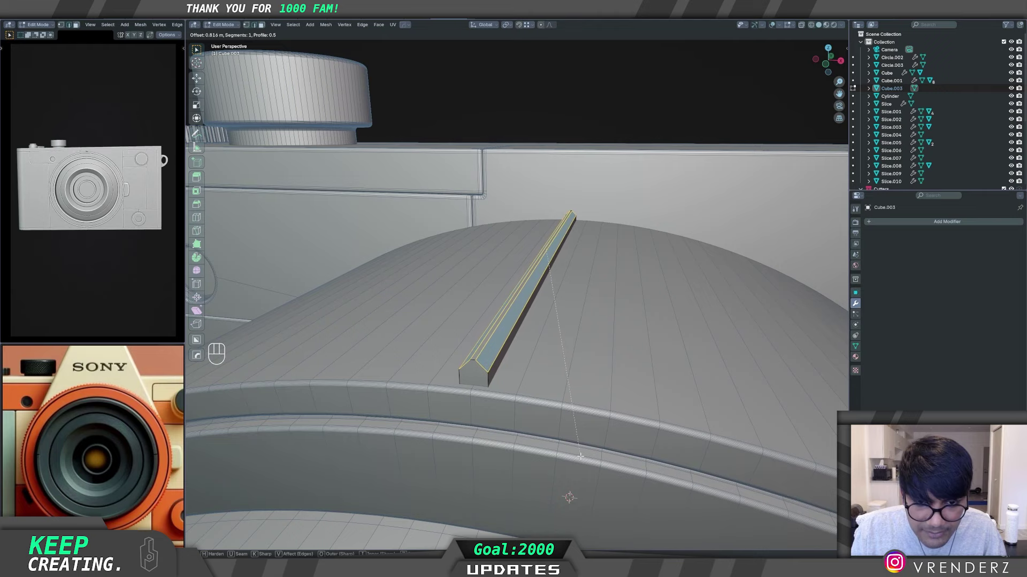
Step: Set Cube.003's origin to the 3D cursor and add an 8-copy radial array around the lens
{"action": "key", "text": "Tab"}
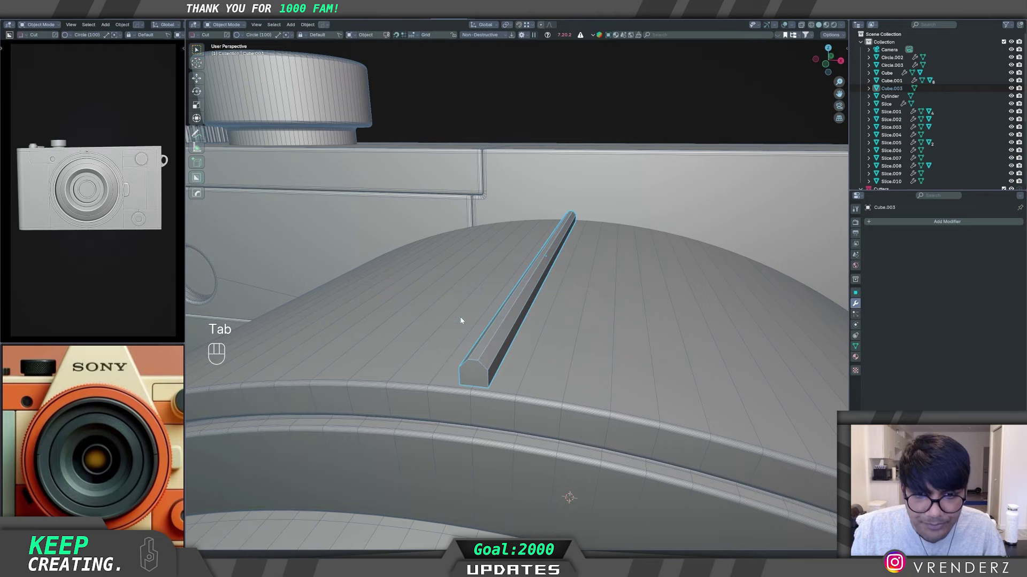
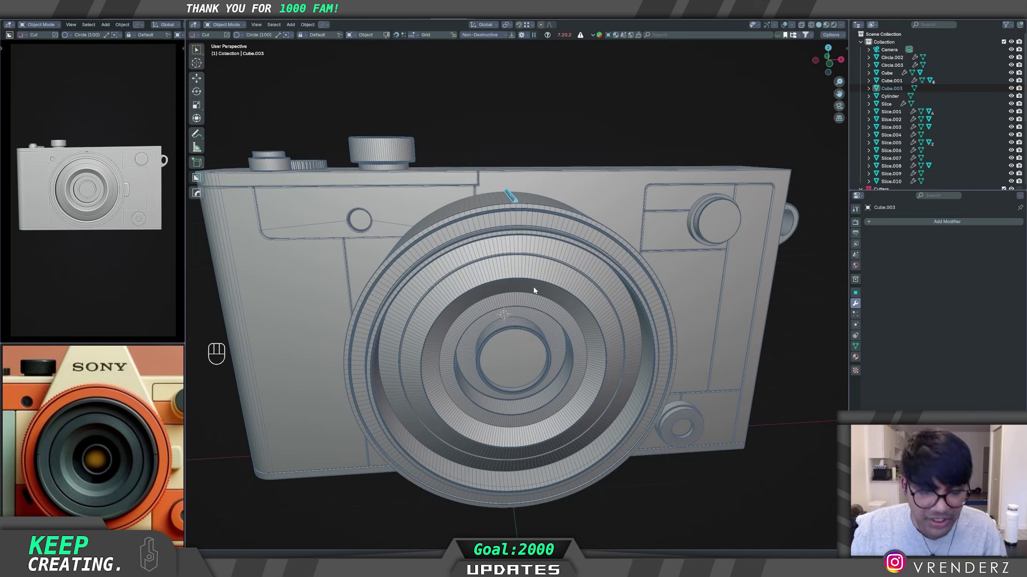
{"action": "key", "text": "q"}
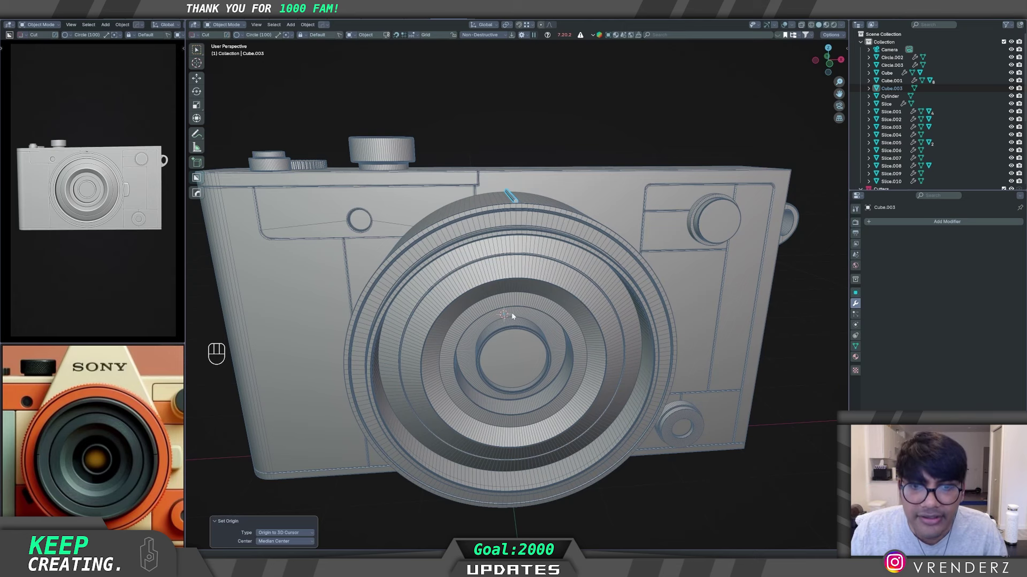
{"action": "left_click_drag", "start_coordinate": [499, 342], "coordinate": [505, 349]}
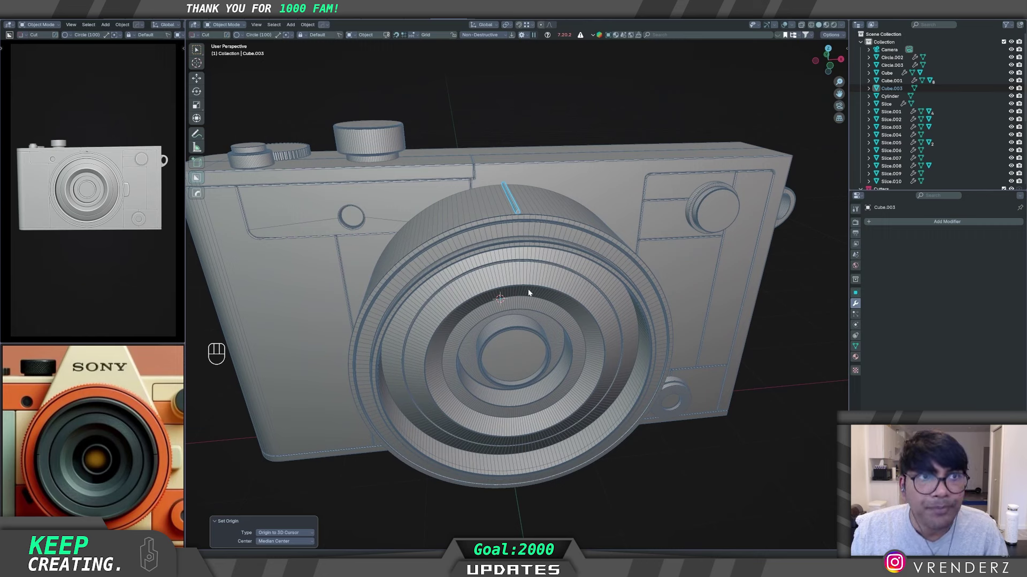
{"action": "key", "text": "q"}
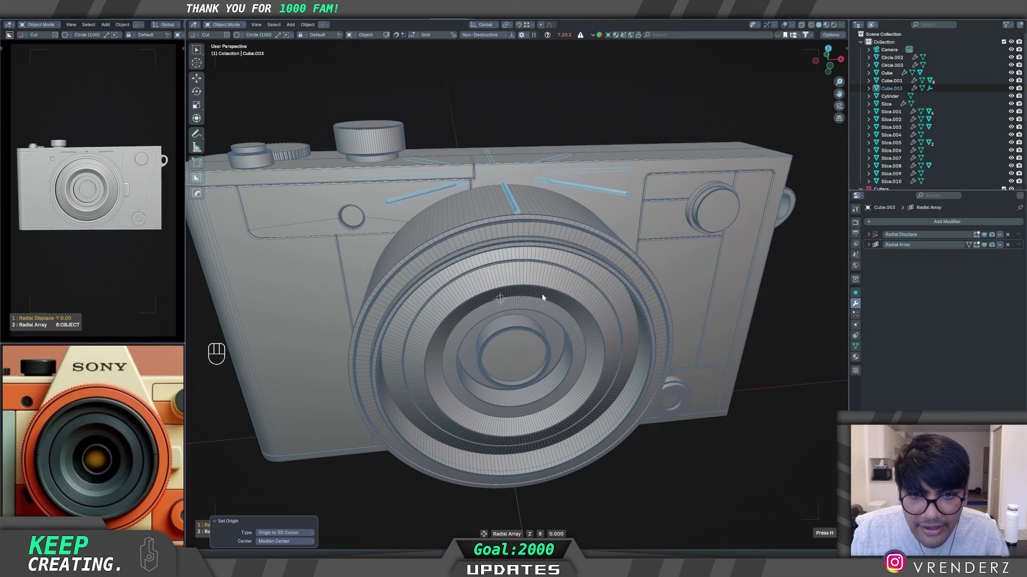
Step: Adjust the radial array displacement so the copies ring the lens centre
{"action": "left_click_drag", "start_coordinate": [541, 291], "coordinate": [496, 299]}
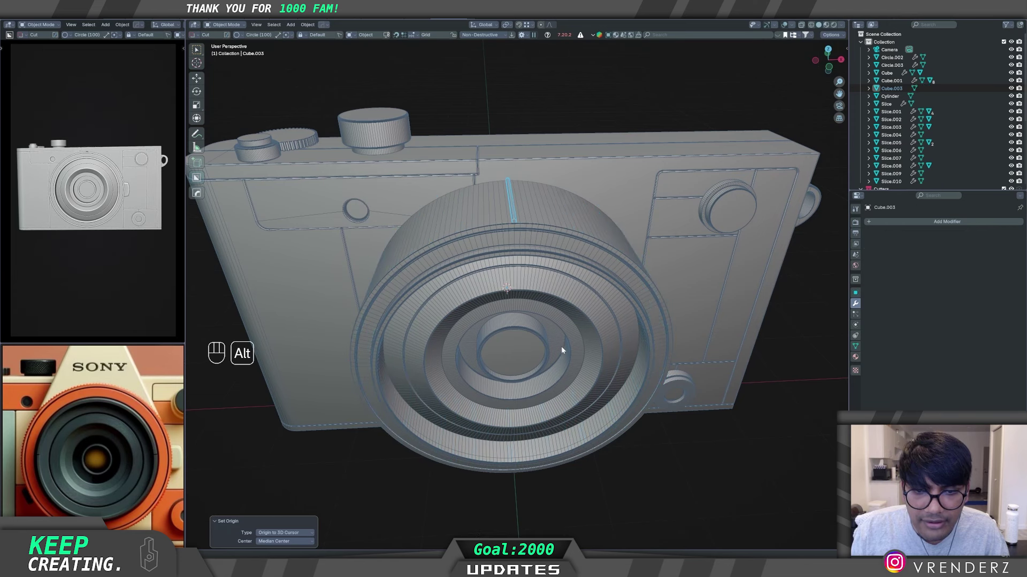
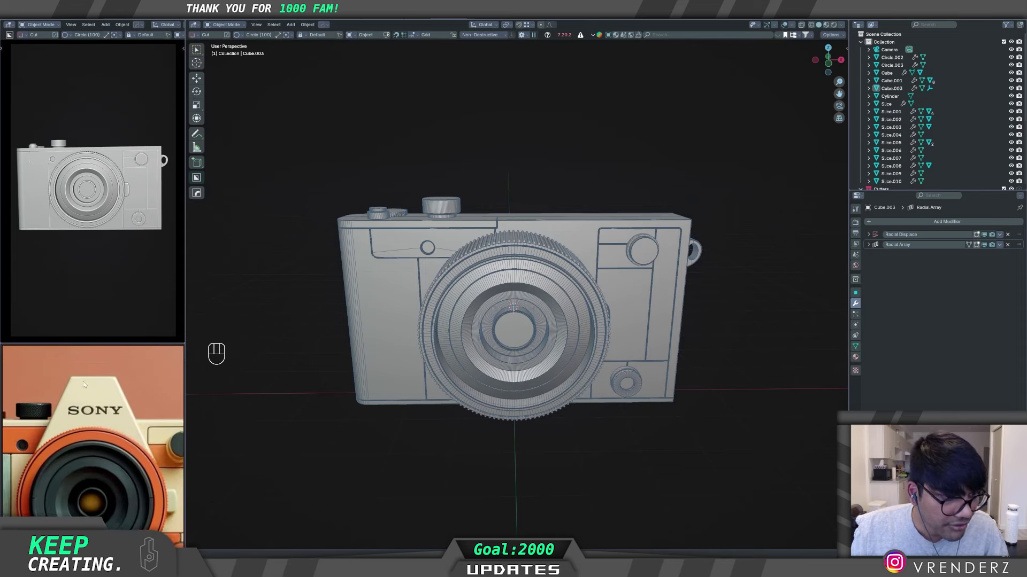
Step: Add a new Cube.004 from the Add menu in Front Ortho view
{"action": "left_click", "coordinate": [740, 348]}
{"action": "key", "text": "alt+w"}
{"action": "key", "text": "alt+w"}
{"action": "key", "text": "w"}
{"action": "key", "text": "shift+a"}
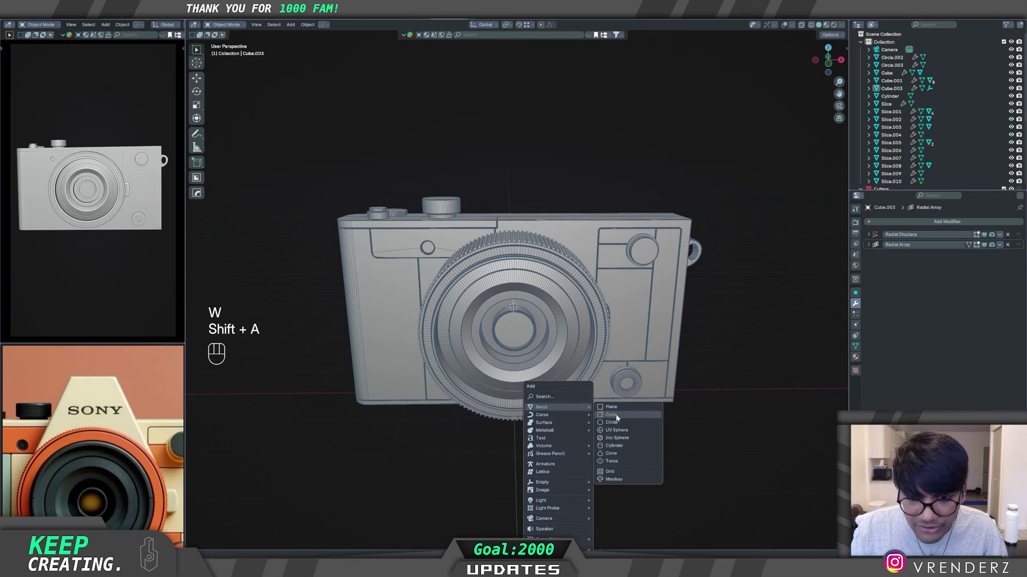
{"action": "middle_click", "coordinate": [521, 414]}
{"action": "middle_click", "coordinate": [482, 413]}
Step: Raise Cube.004 about 1.87 m along Z above the camera body and enter Edit Mode
{"action": "key", "text": "g"}
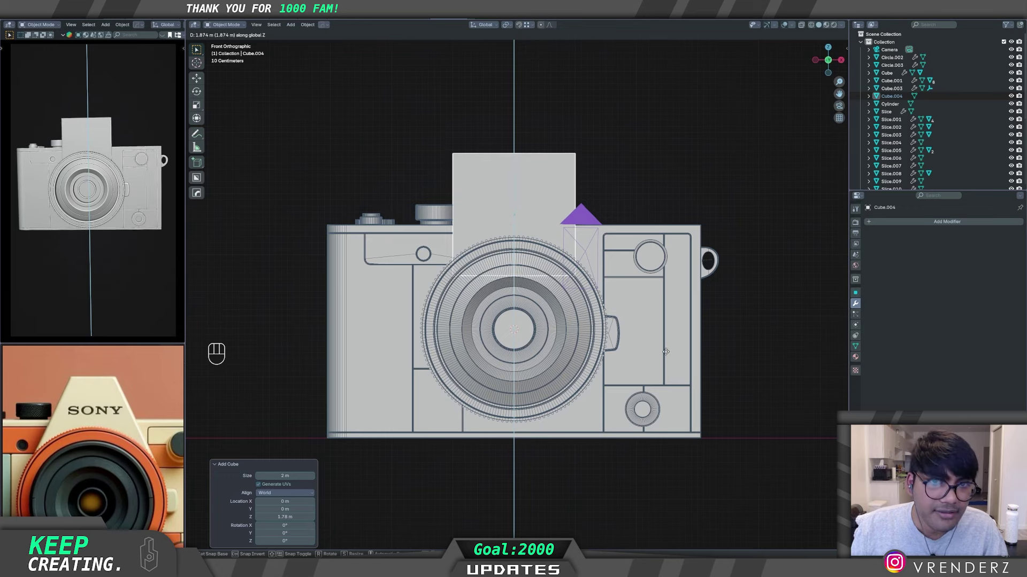
{"action": "middle_click", "coordinate": [591, 310]}
{"action": "left_click_drag", "start_coordinate": [582, 332], "coordinate": [520, 356]}
{"action": "left_click_drag", "start_coordinate": [555, 325], "coordinate": [490, 318]}
{"action": "key", "text": "Tab"}
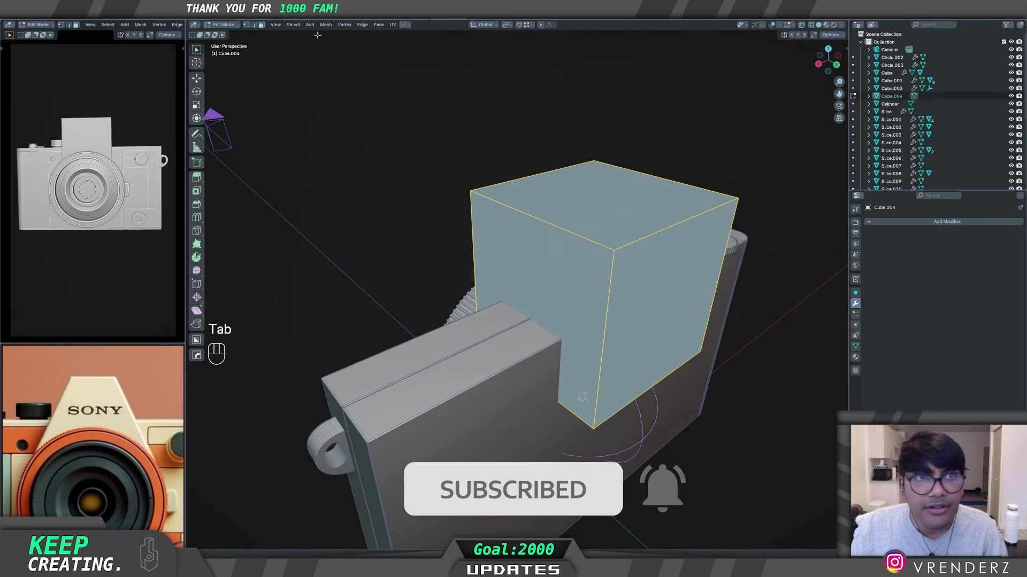
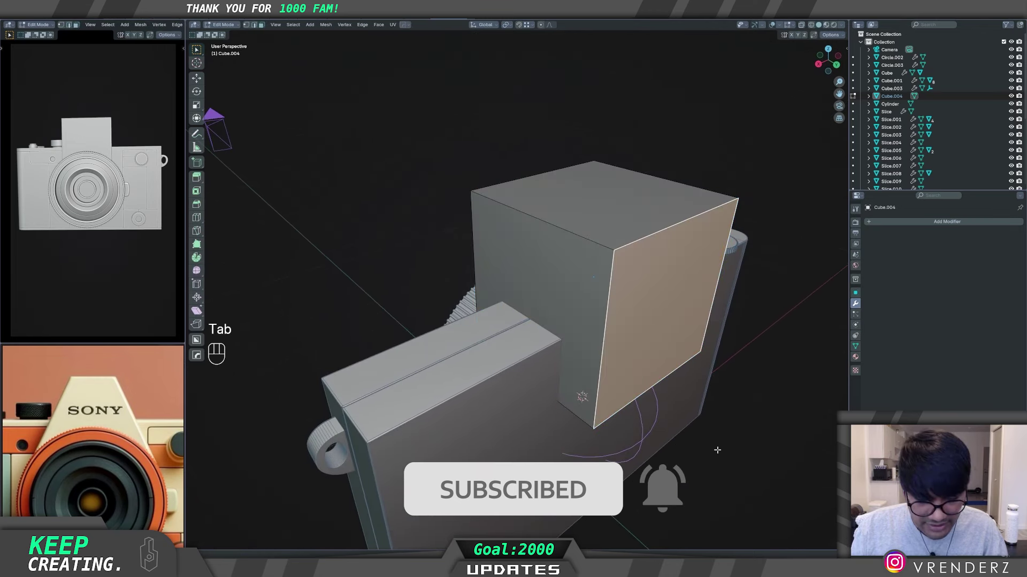
Step: Taper and lower the housing top, then move geometry along Z and stretch it along X
{"action": "key", "text": "g"}
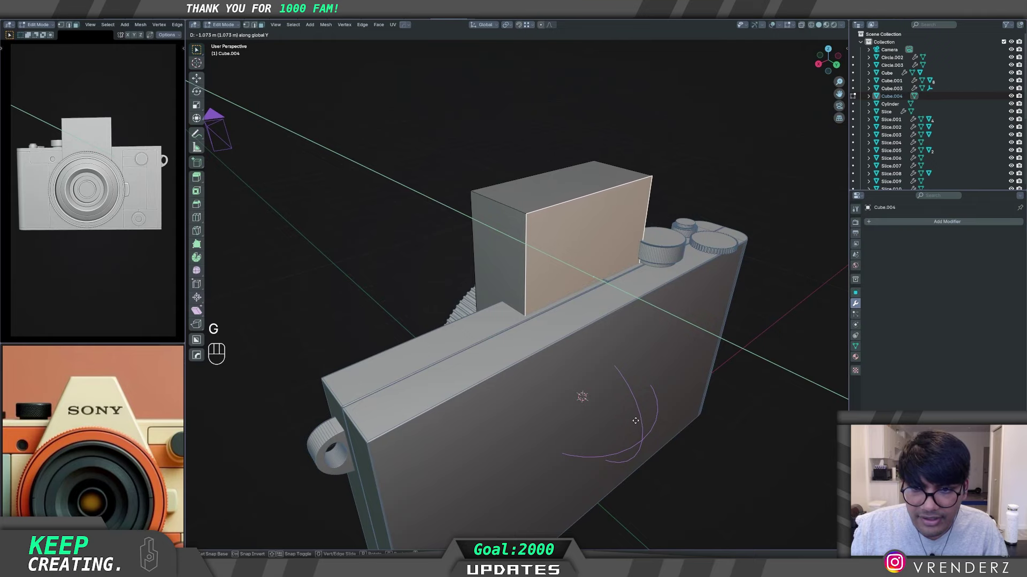
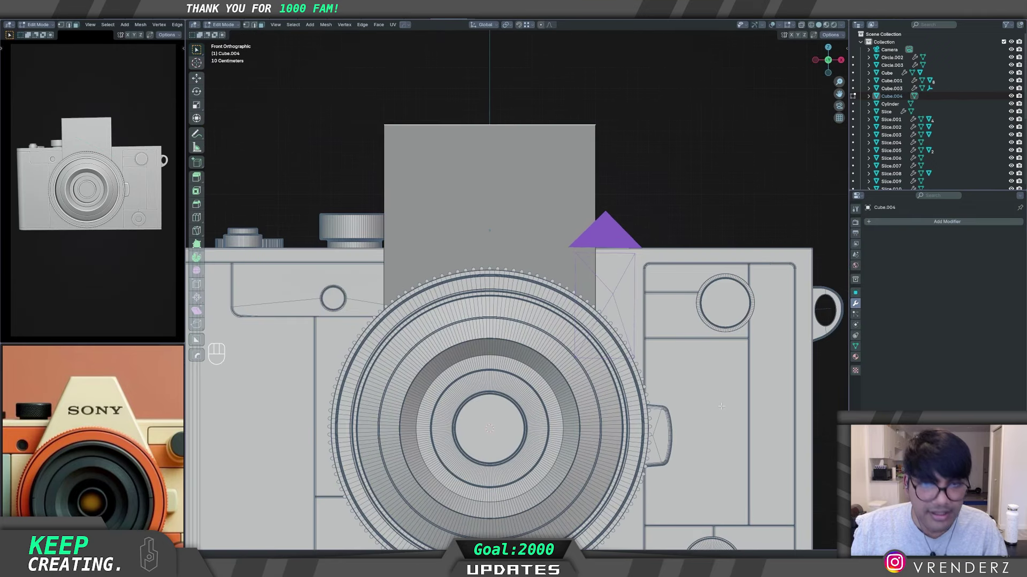
{"action": "key", "text": "s"}
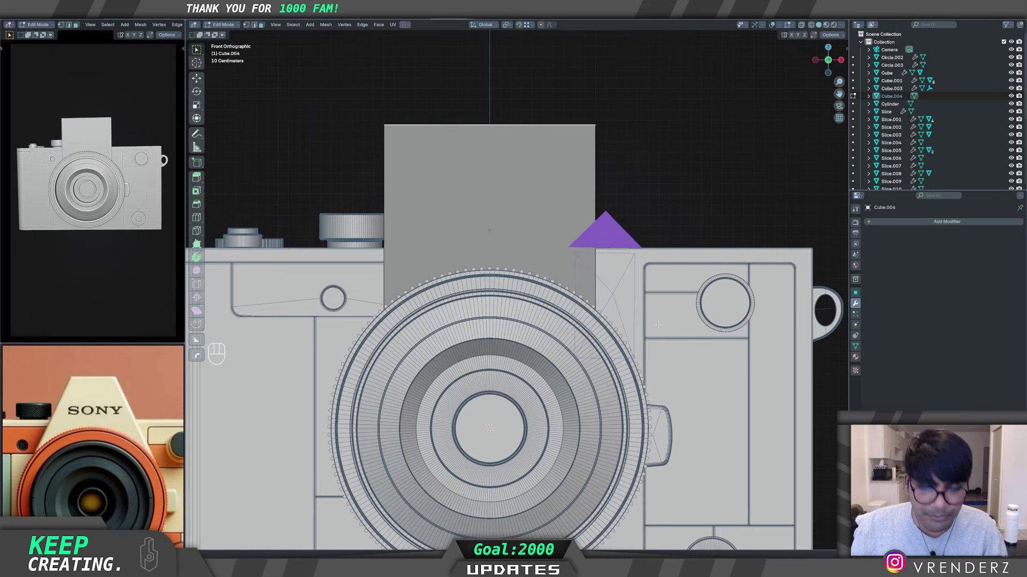
{"action": "key", "text": "s"}
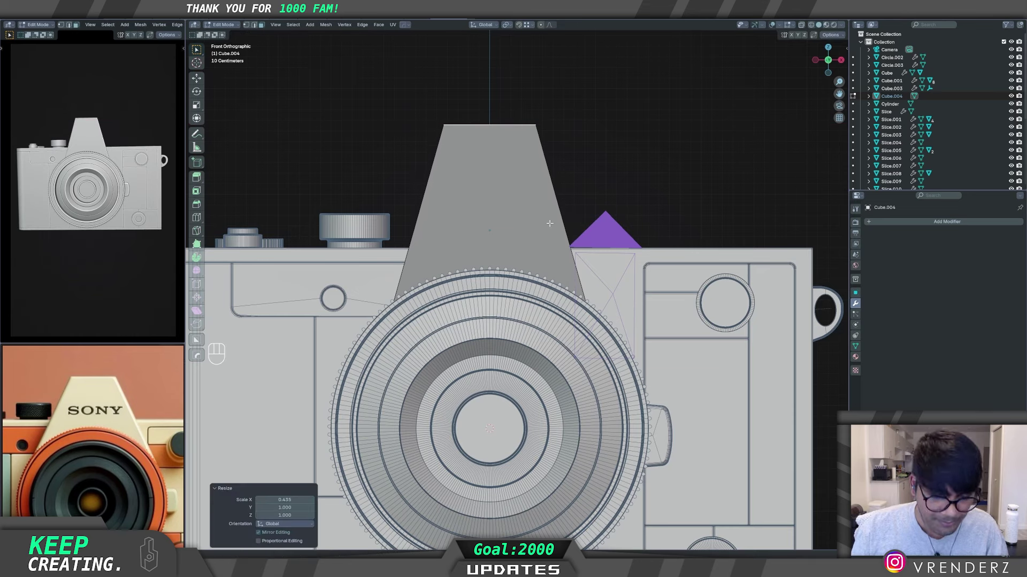
{"action": "key", "text": "g"}
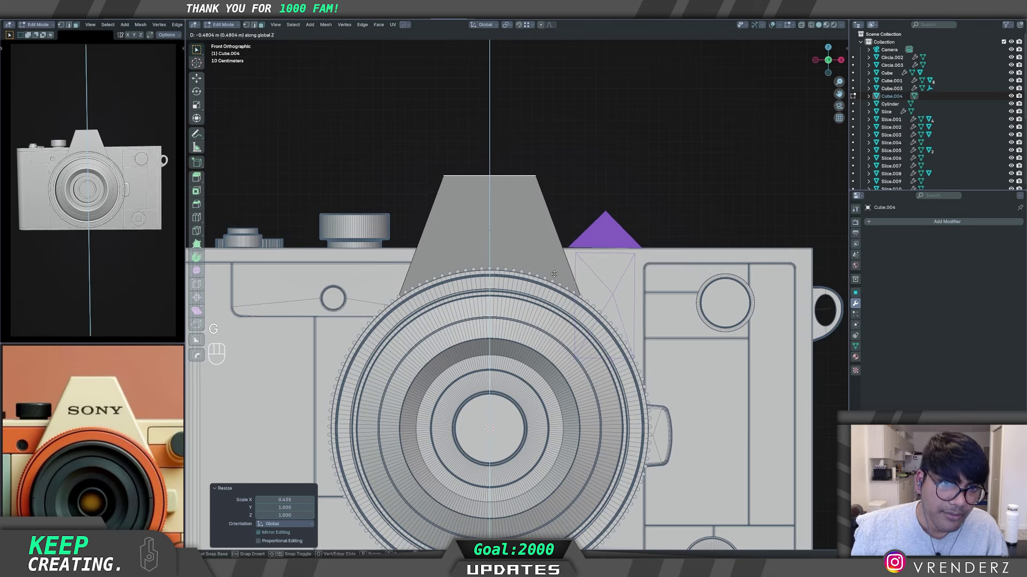
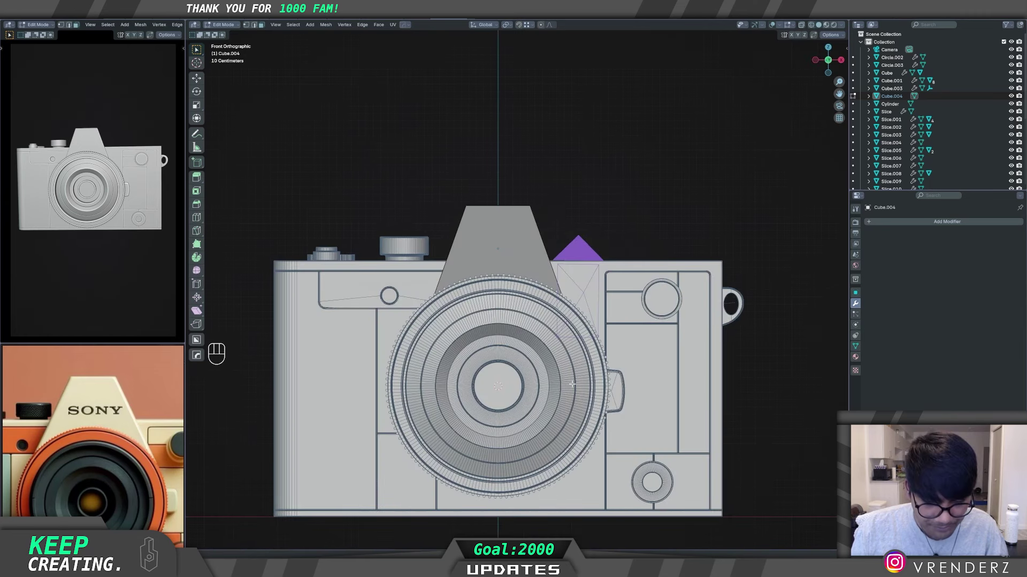
{"action": "key", "text": "g"}
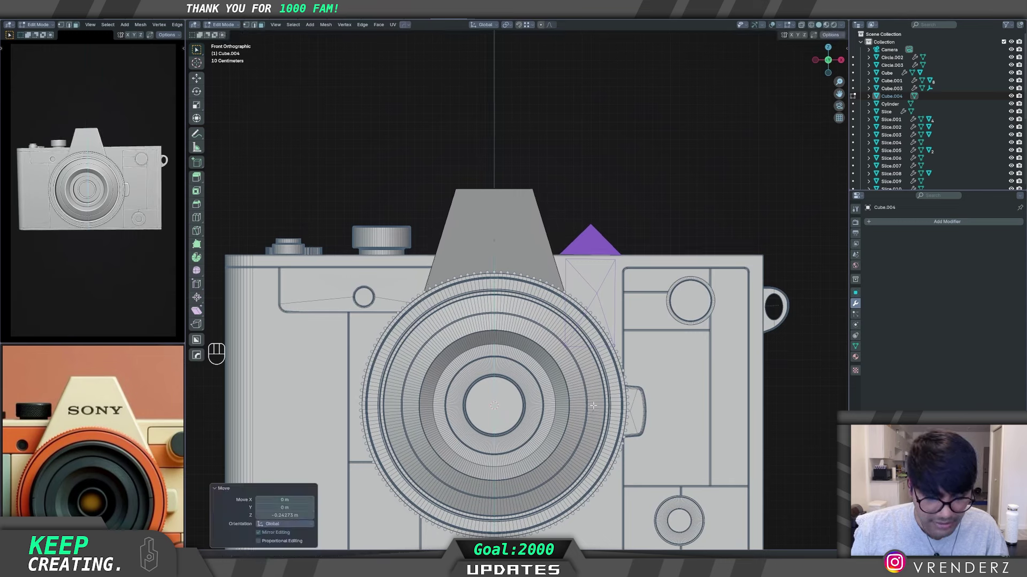
{"action": "key", "text": "s"}
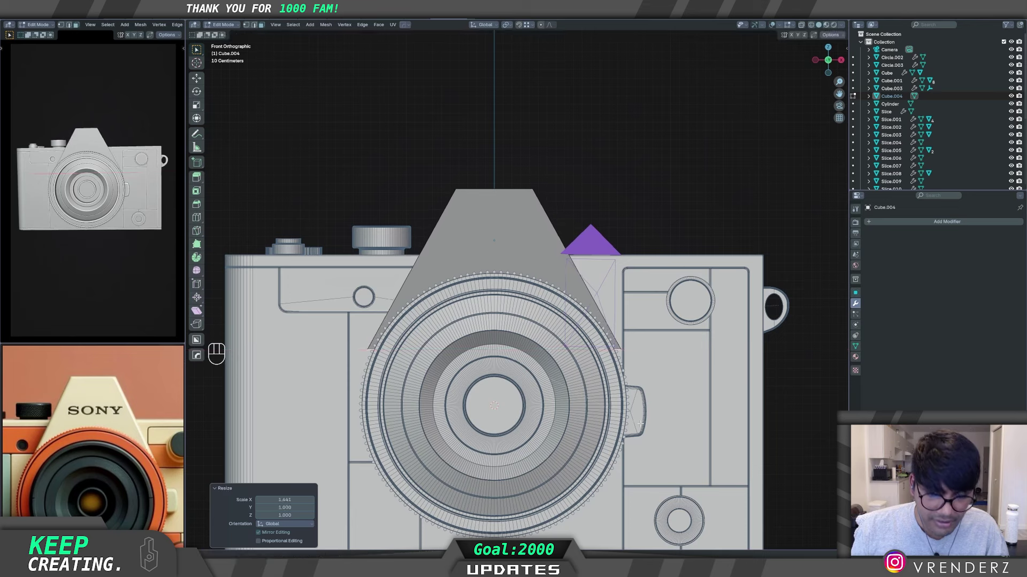
Step: Move the geometry vertically again and rescale its width about 1.2× along X
{"action": "key", "text": "g"}
{"action": "key", "text": "g"}
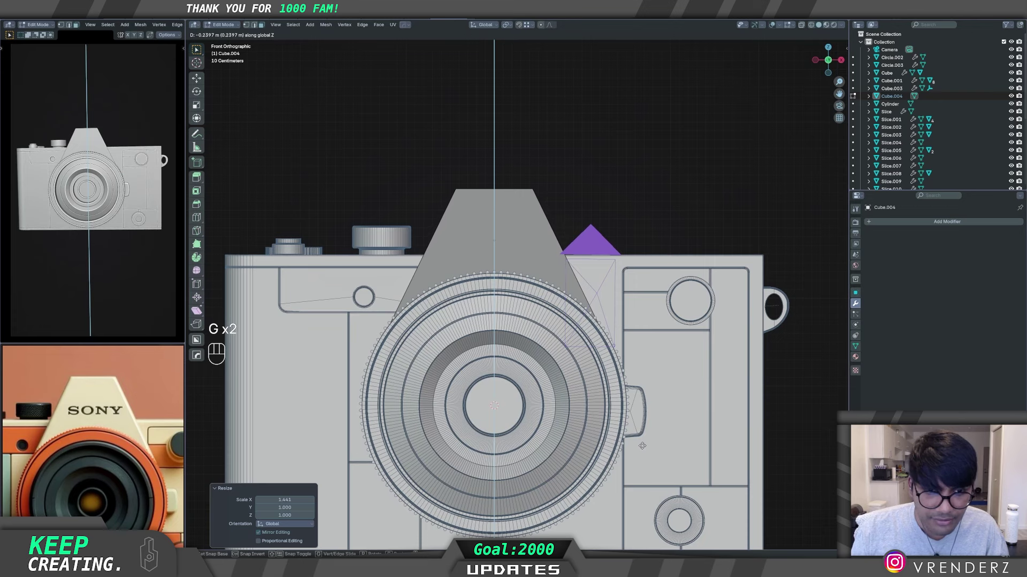
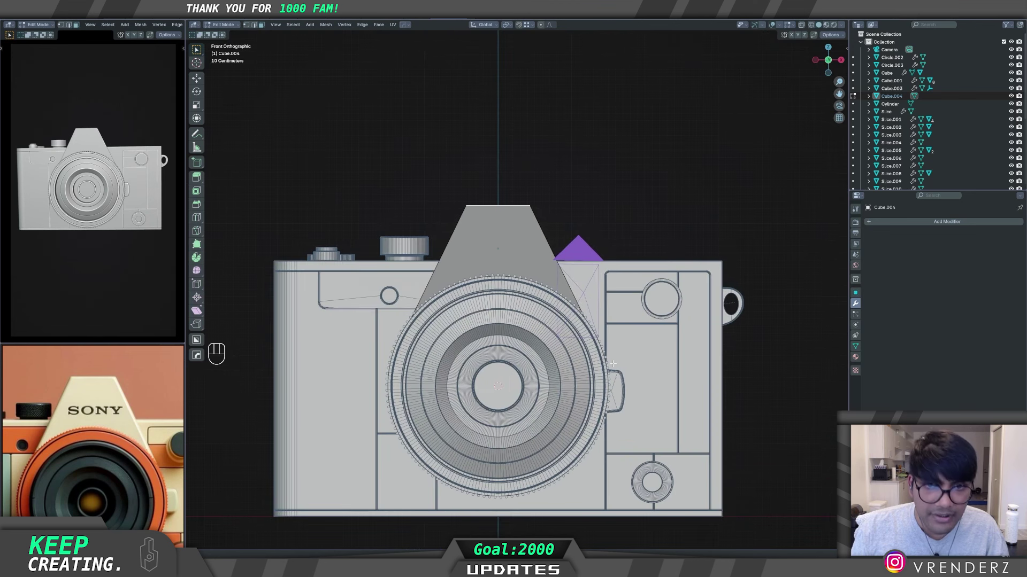
{"action": "key", "text": "s"}
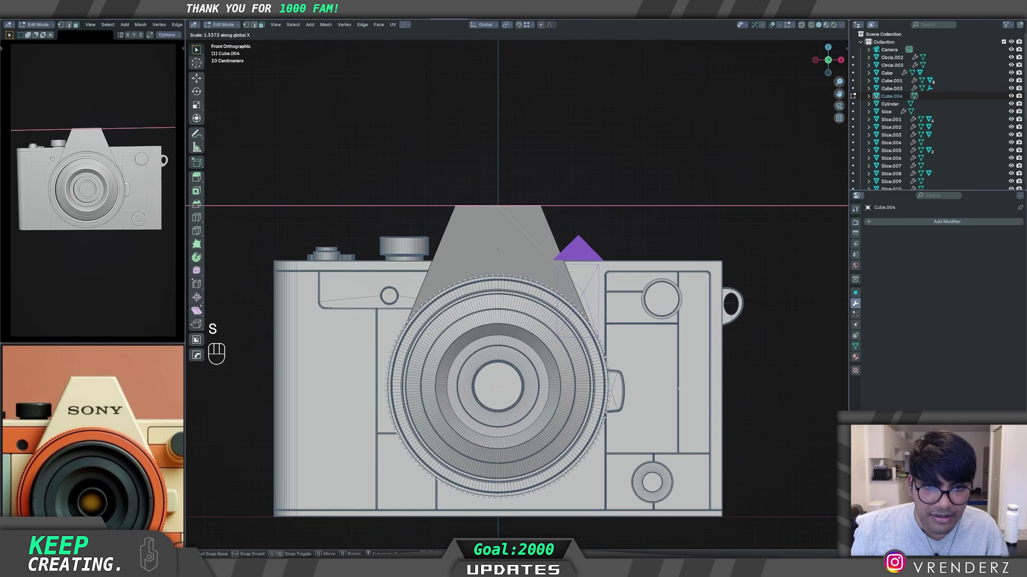
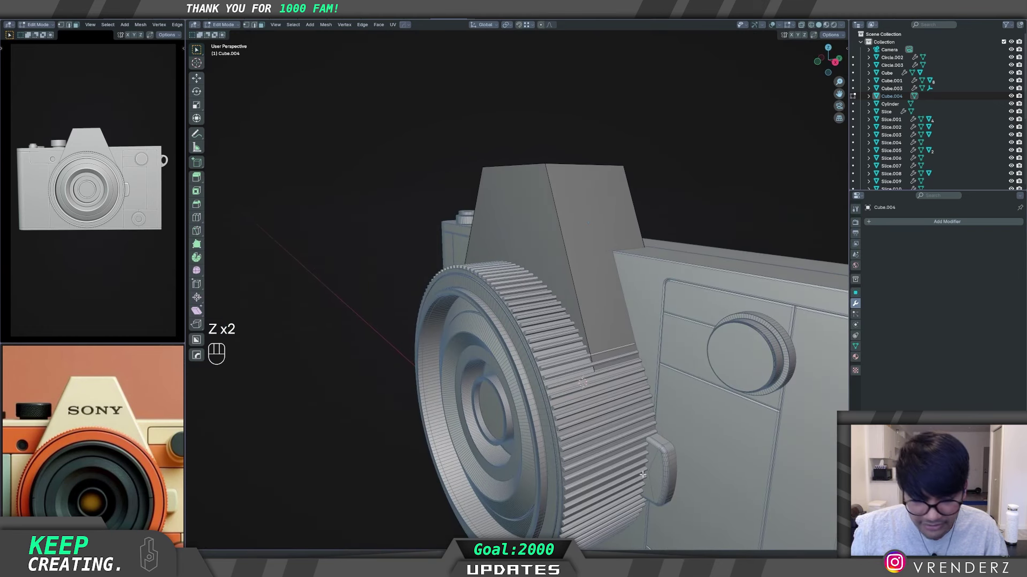
{"action": "key", "text": "s"}
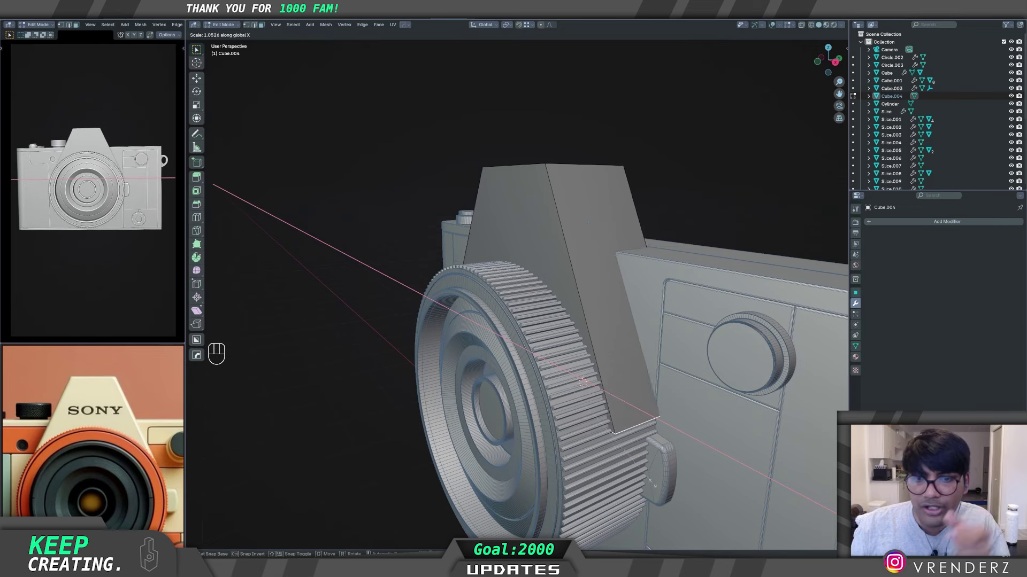
{"action": "key", "text": "s"}
{"action": "key", "text": "s"}
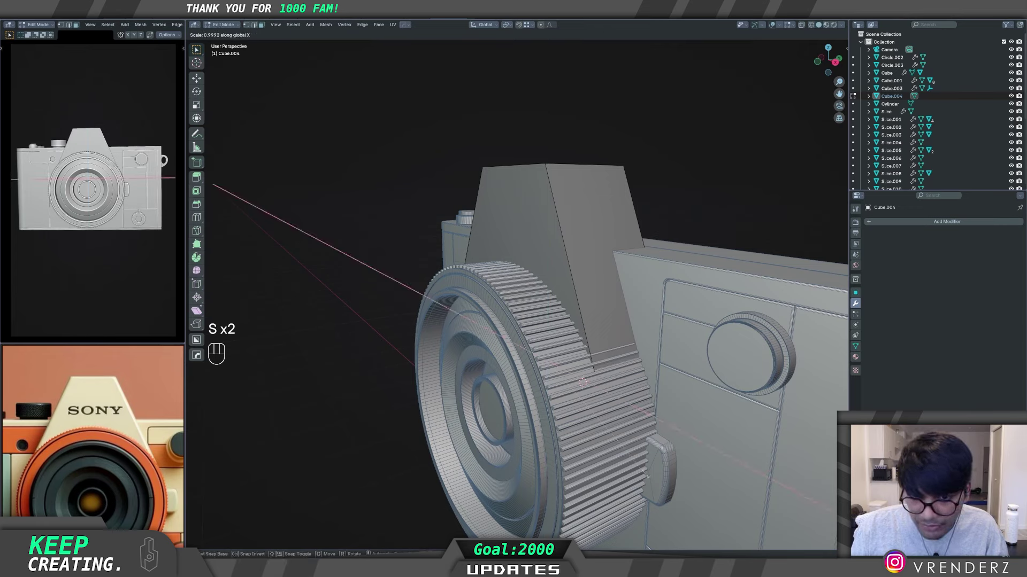
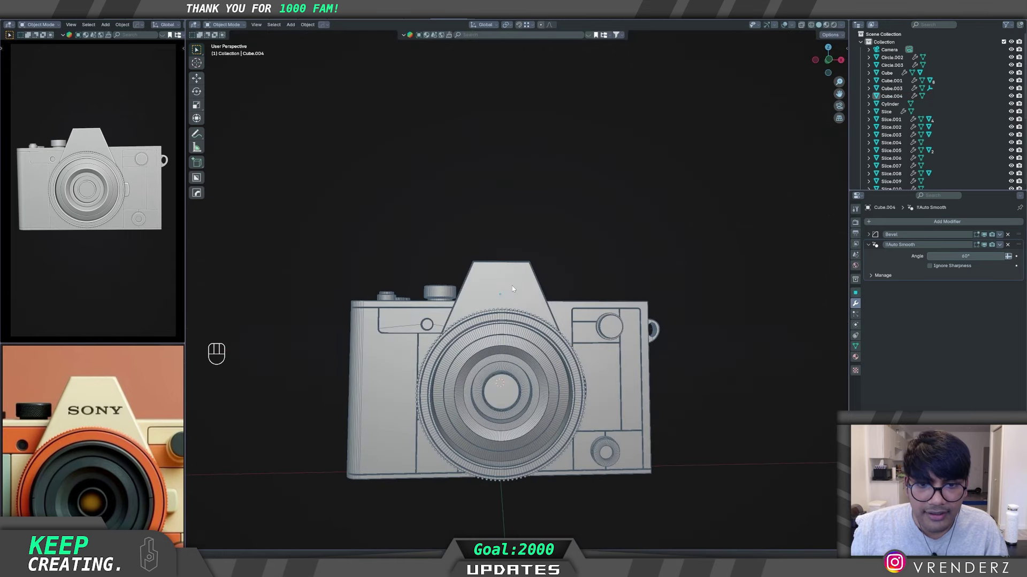
Step: Orbit around the camera model to face its front and bring up the Add menu
{"action": "middle_click", "coordinate": [517, 355]}
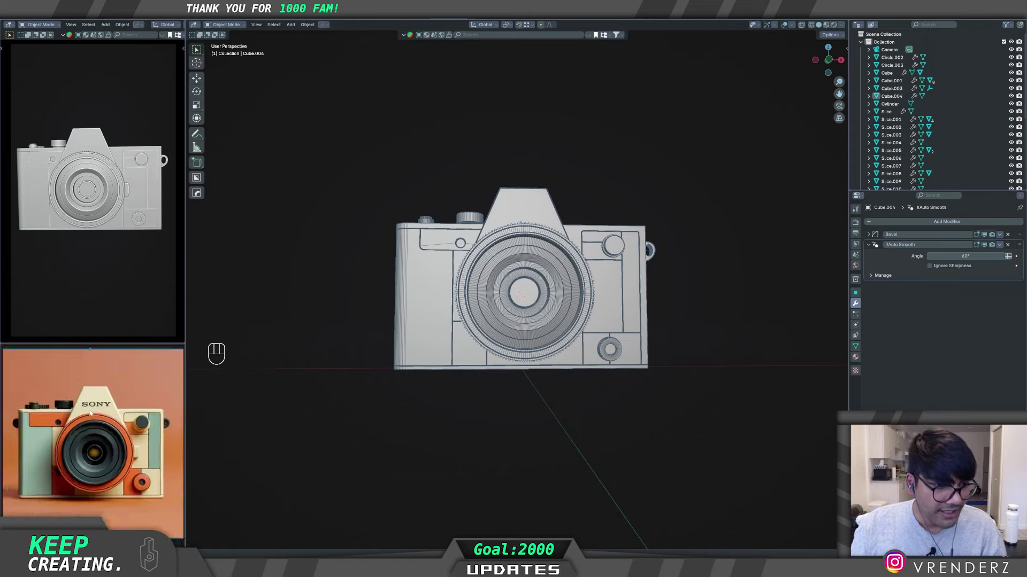
{"action": "left_click_drag", "start_coordinate": [511, 349], "coordinate": [516, 364]}
{"action": "left_click_drag", "start_coordinate": [552, 335], "coordinate": [547, 352]}
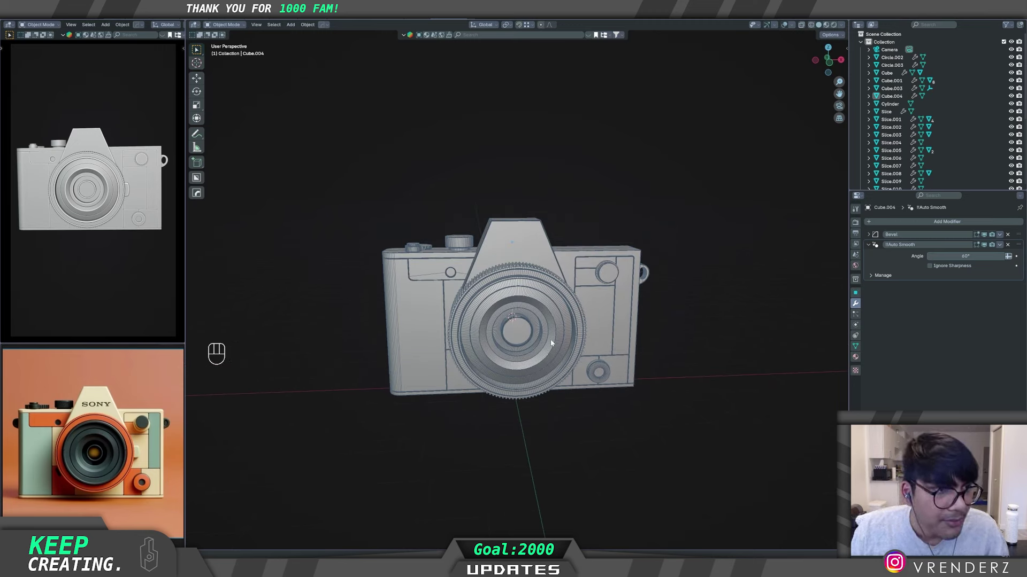
{"action": "middle_click", "coordinate": [506, 347]}
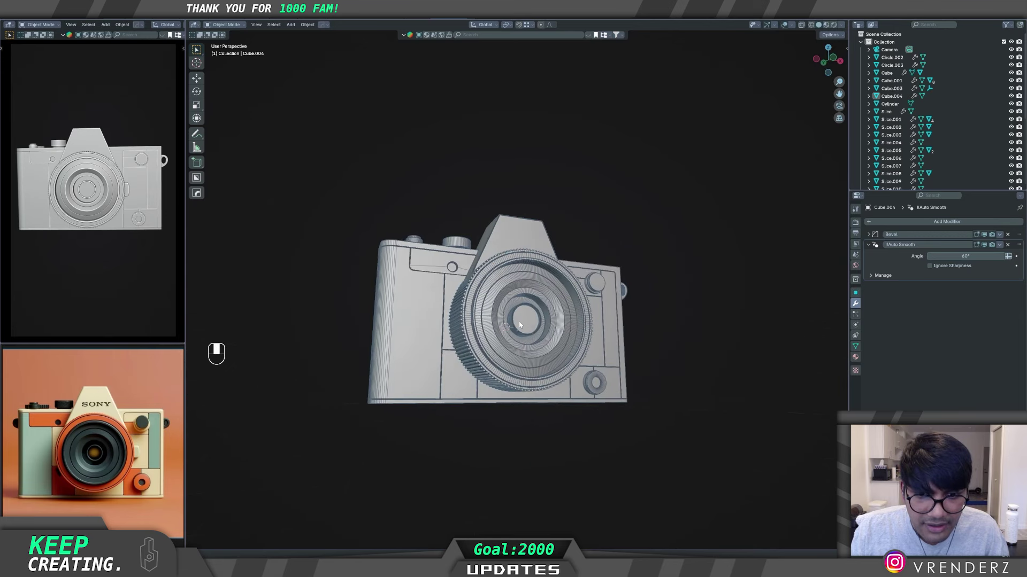
{"action": "middle_click", "coordinate": [522, 340]}
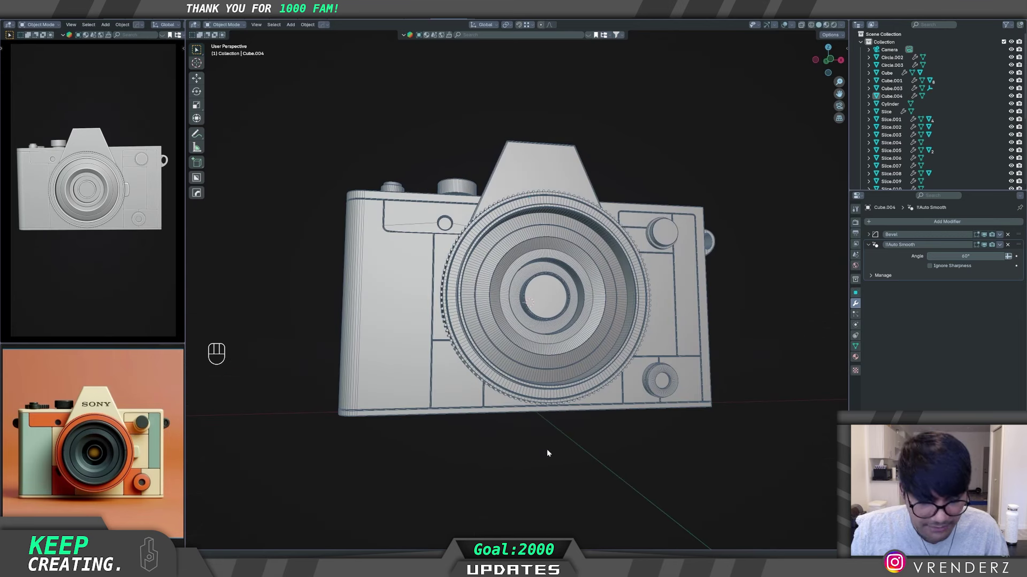
{"action": "key", "text": "shift+a"}
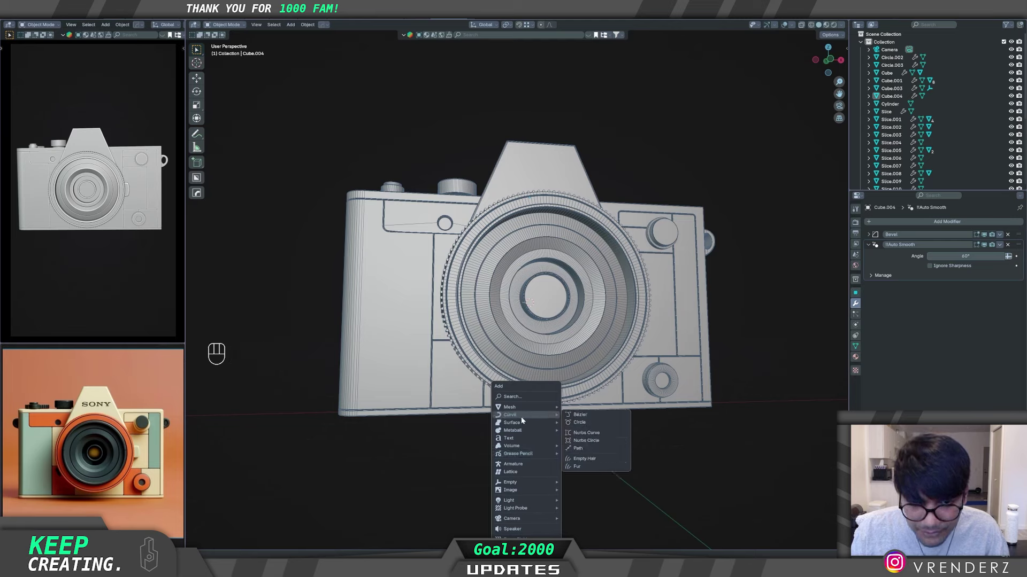
Step: Create a new Box.002 piece with BoxCutter near the knurled lens dial
{"action": "key", "text": "alt+w"}
{"action": "key", "text": "d"}
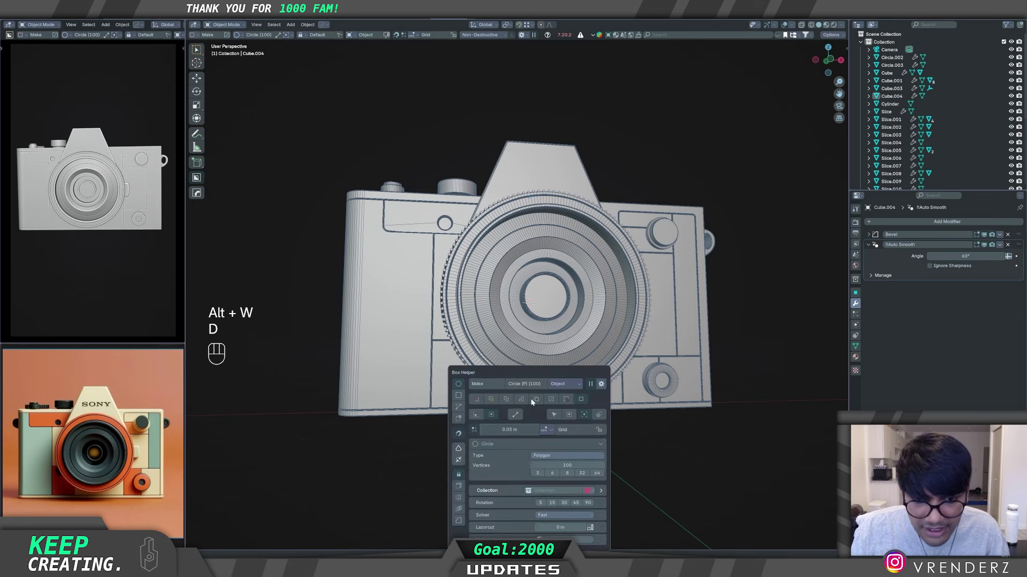
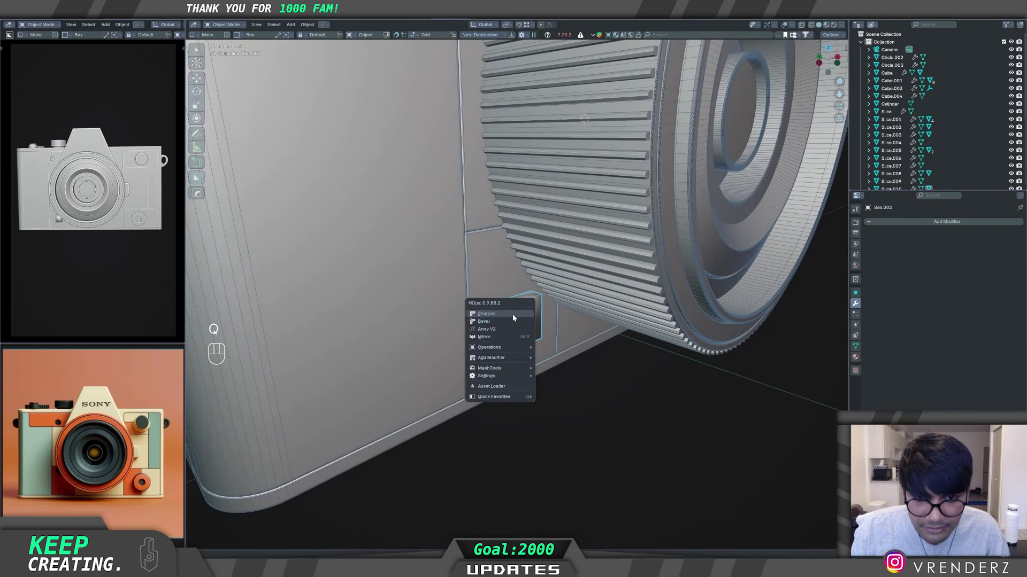
{"action": "left_click", "coordinate": [534, 324]}
{"action": "middle_click", "coordinate": [541, 387]}
{"action": "middle_click", "coordinate": [513, 393]}
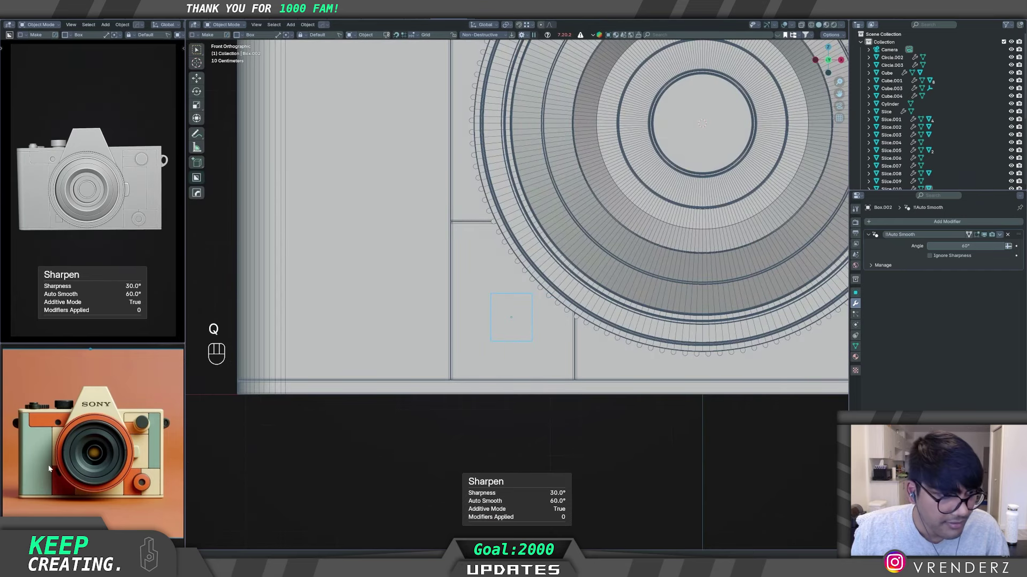
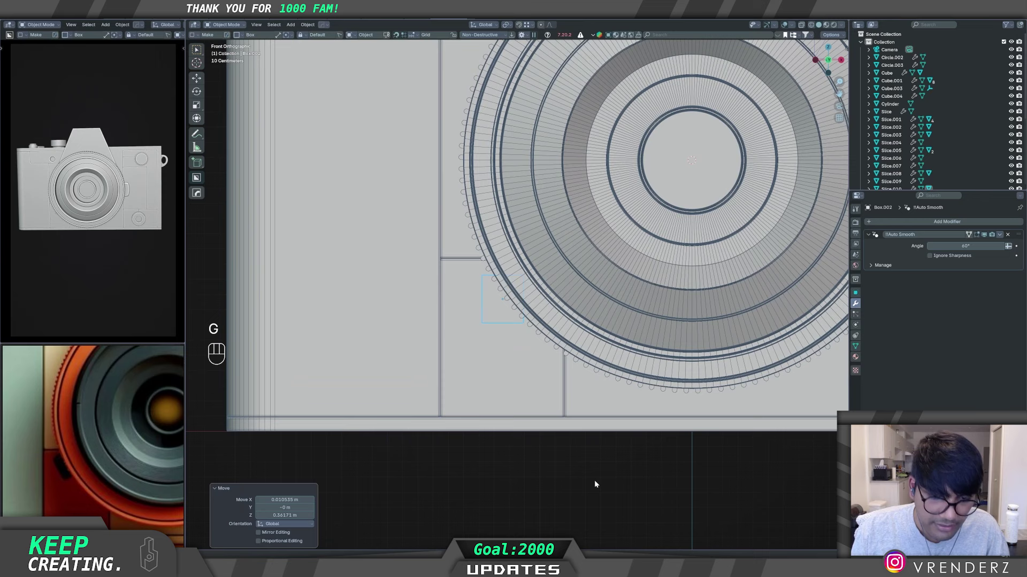
Step: Rotate Box.002 by -45° about Z, move it into place and give it a HardOps bevel
{"action": "key", "text": "r"}
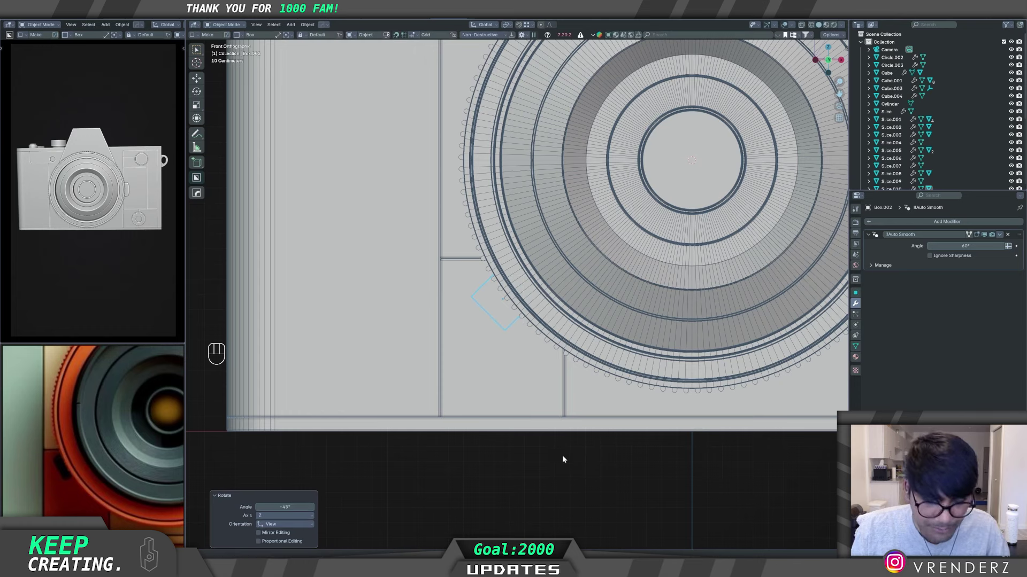
{"action": "key", "text": "g"}
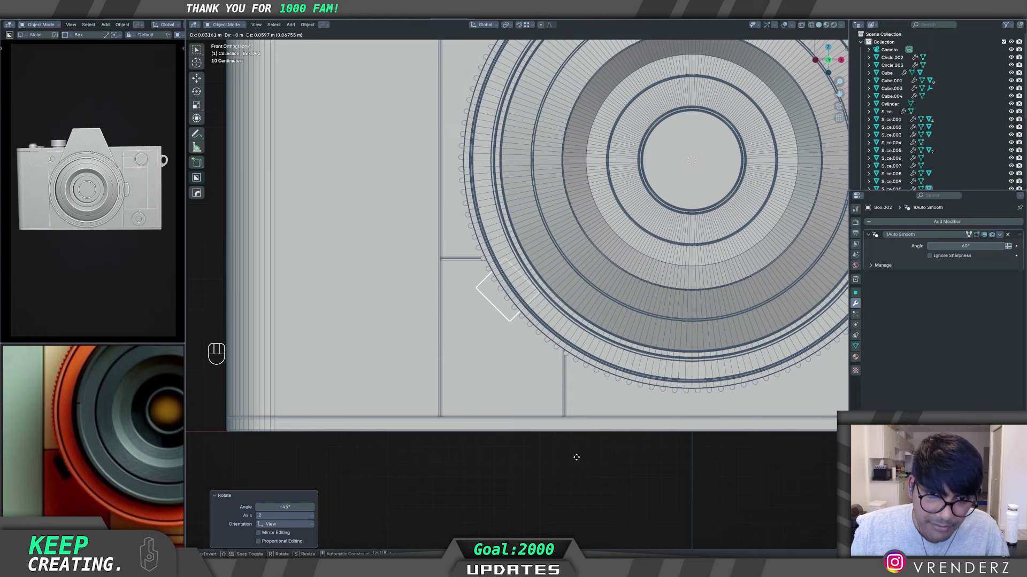
{"action": "left_click_drag", "start_coordinate": [487, 391], "coordinate": [522, 392]}
{"action": "left_click", "coordinate": [512, 324]}
{"action": "key", "text": "q"}
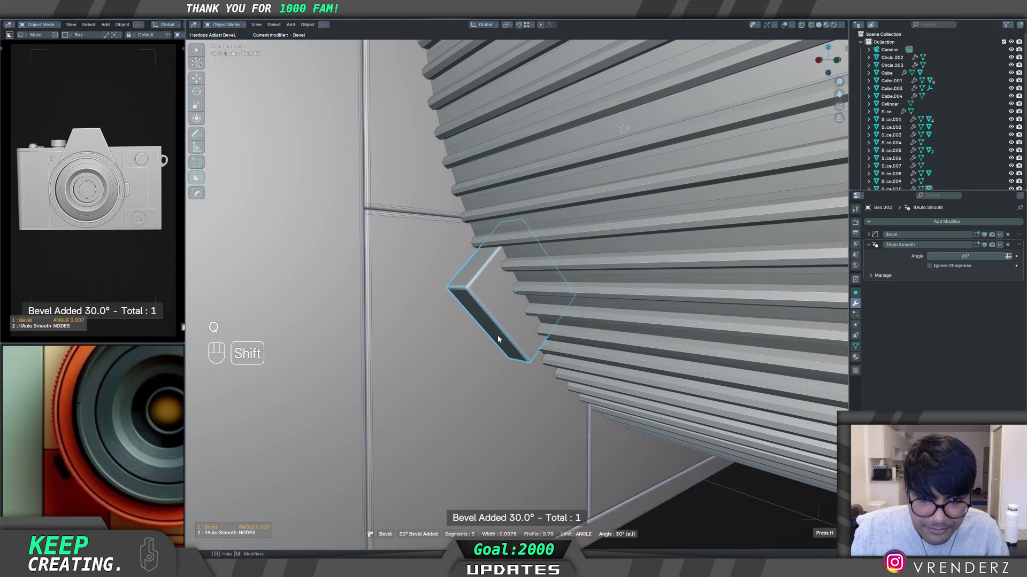
{"action": "left_click", "coordinate": [594, 416]}
{"action": "middle_click", "coordinate": [561, 367]}
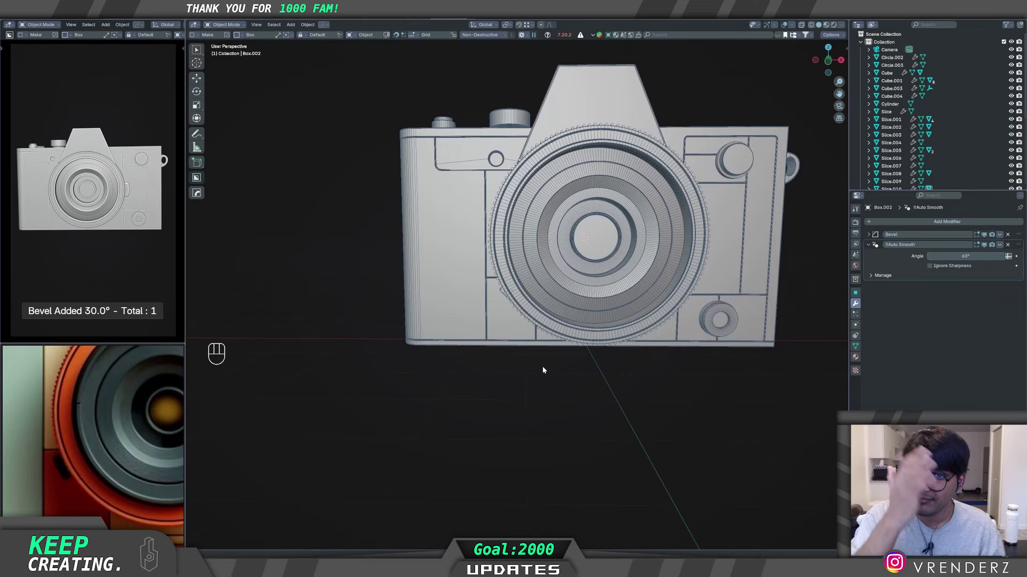
{"action": "left_click_drag", "start_coordinate": [624, 305], "coordinate": [570, 347]}
{"action": "left_click_drag", "start_coordinate": [519, 359], "coordinate": [491, 384]}
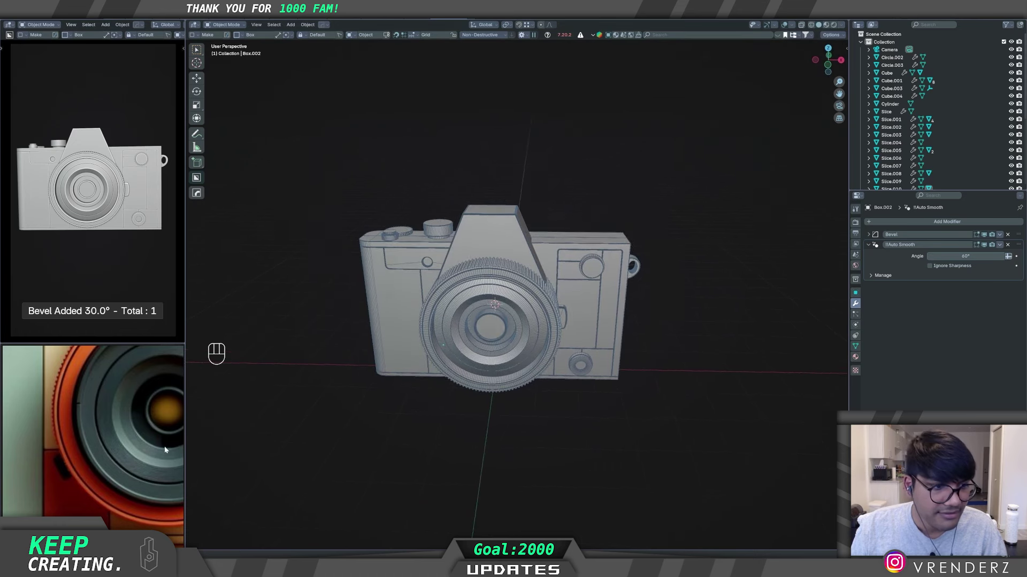
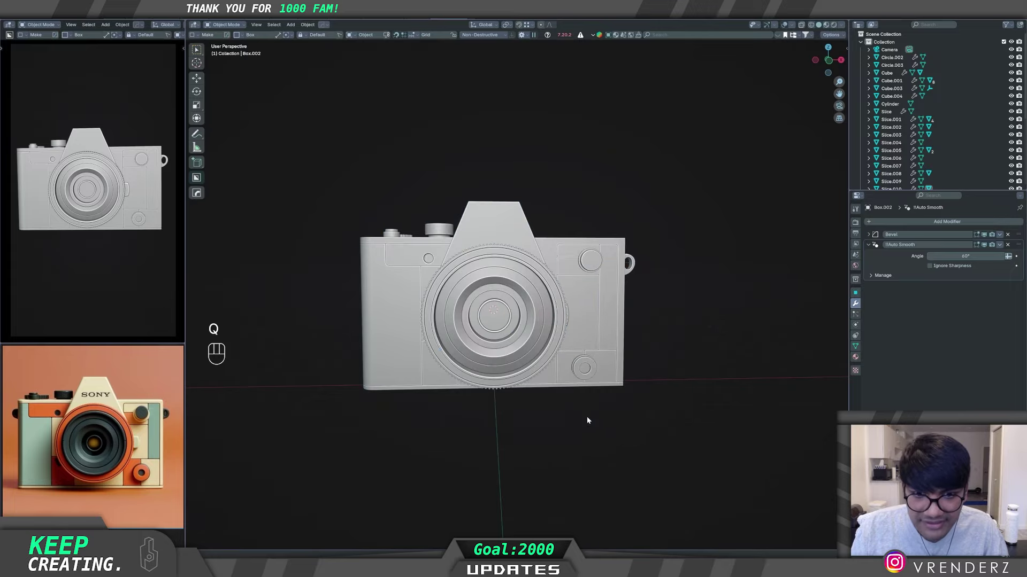
{"action": "left_click_drag", "start_coordinate": [453, 400], "coordinate": [445, 419]}
{"action": "middle_click", "coordinate": [431, 407]}
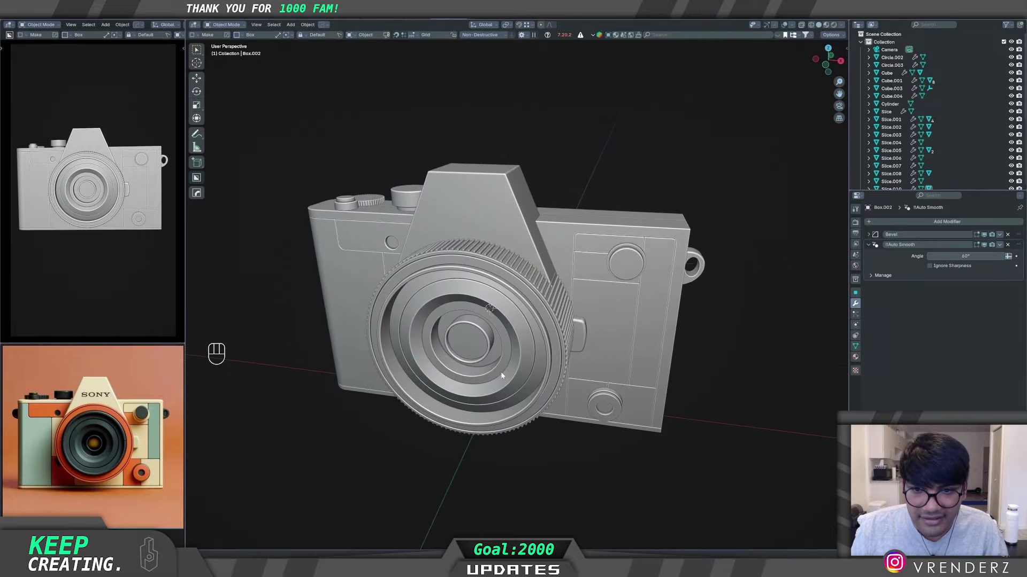
{"action": "middle_click", "coordinate": [470, 372]}
{"action": "middle_click", "coordinate": [505, 364]}
Step: Select all objects and set their origins to geometry
{"action": "key", "text": "w"}
{"action": "left_click", "coordinate": [693, 439]}
{"action": "key", "text": "alt+p"}
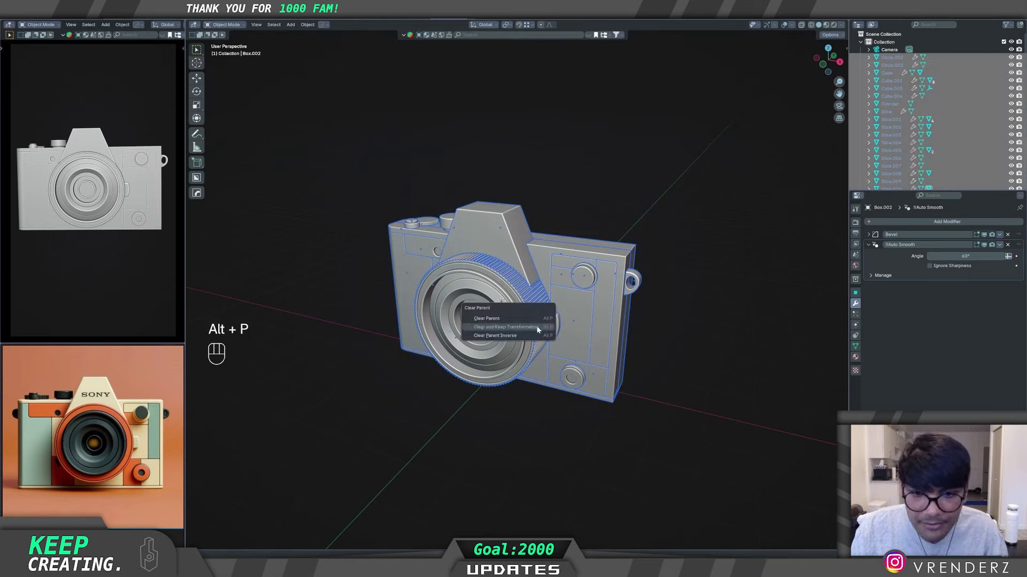
{"action": "key", "text": "q"}
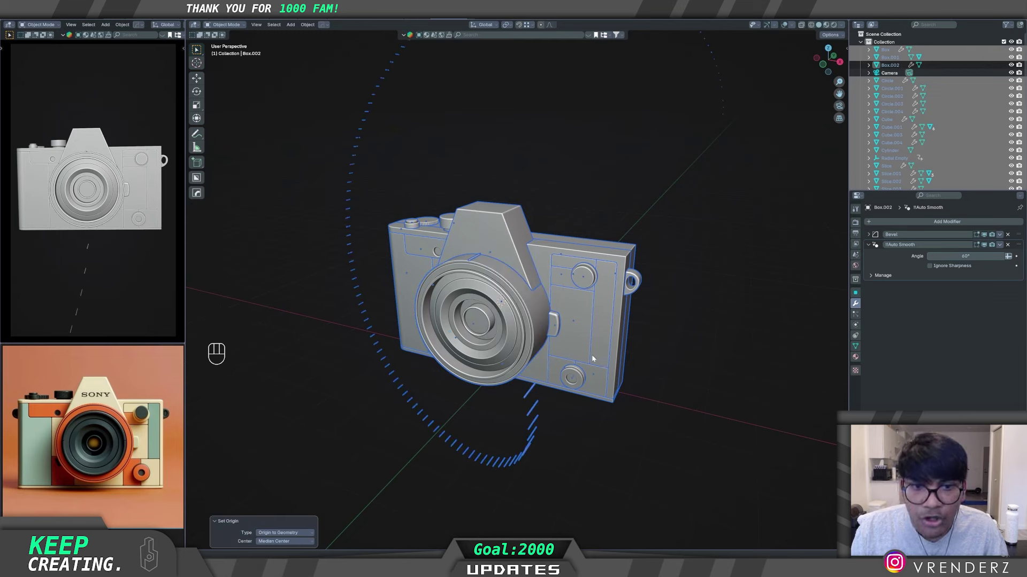
{"action": "key", "text": "ctrl+z"}
Step: Apply the knurled dial's radial modifiers and move the parts' transforms into deltas
{"action": "left_click", "coordinate": [512, 269]}
{"action": "left_click_drag", "start_coordinate": [533, 296], "coordinate": [536, 292]}
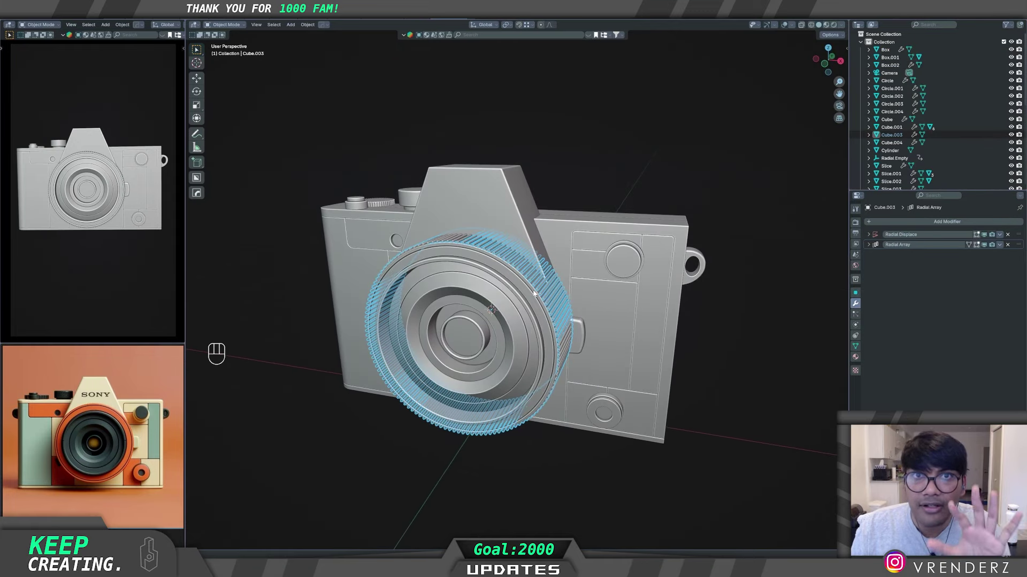
{"action": "key", "text": "q"}
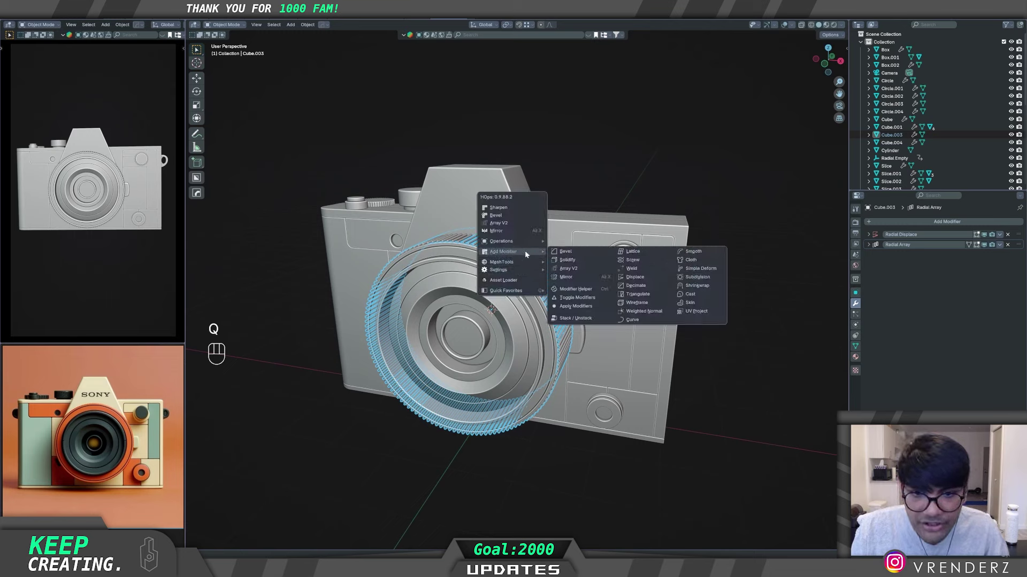
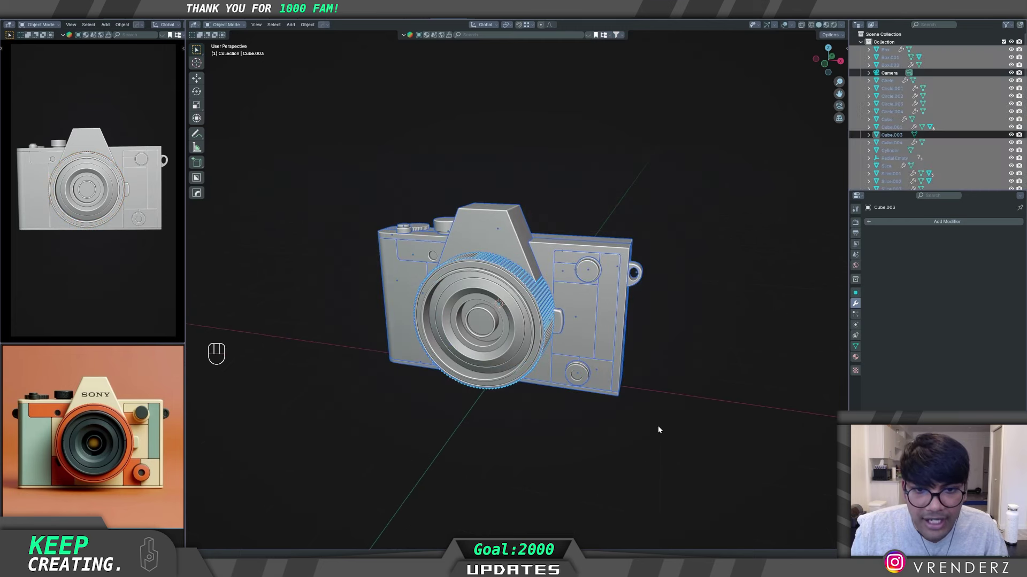
{"action": "key", "text": "q"}
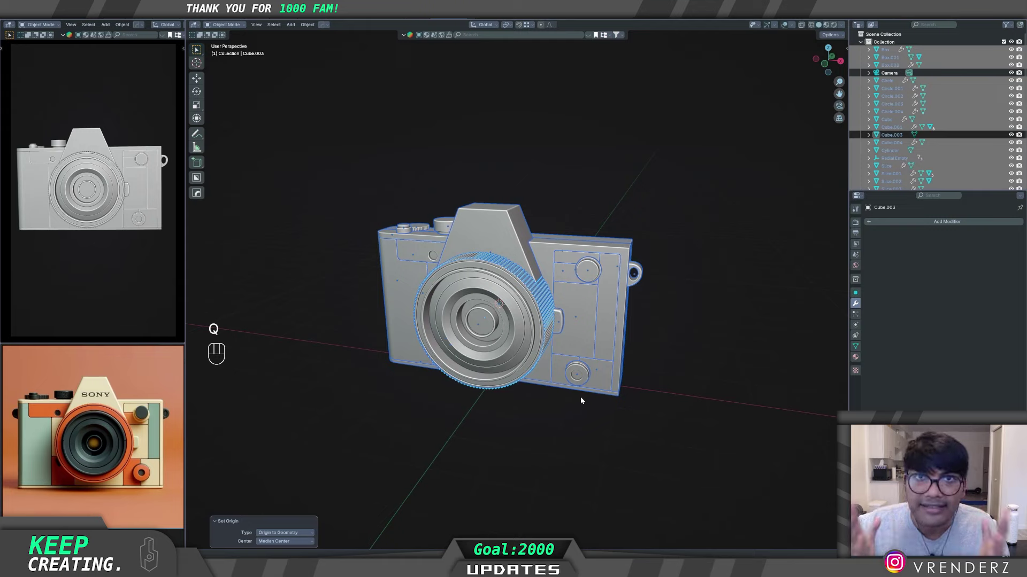
{"action": "key", "text": "q"}
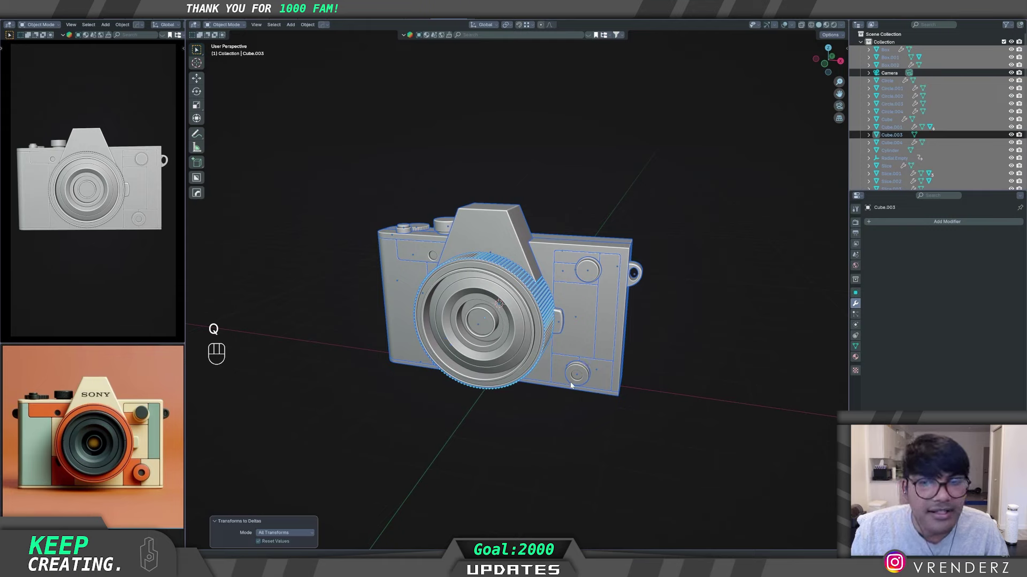
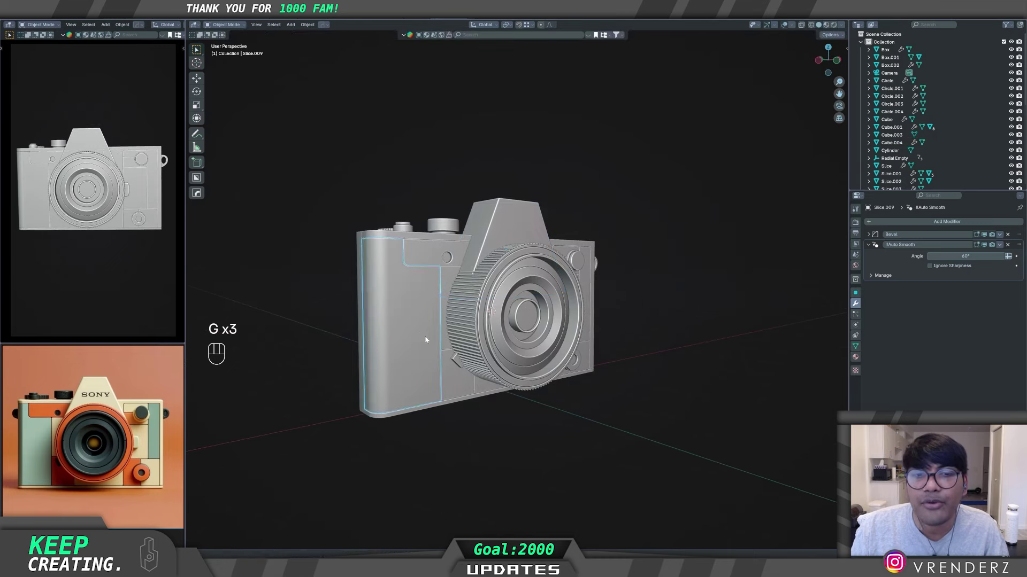
Step: Orbit around the model to inspect its side before switching to the camera view
{"action": "key", "text": "g"}
{"action": "left_click_drag", "start_coordinate": [565, 376], "coordinate": [523, 383]}
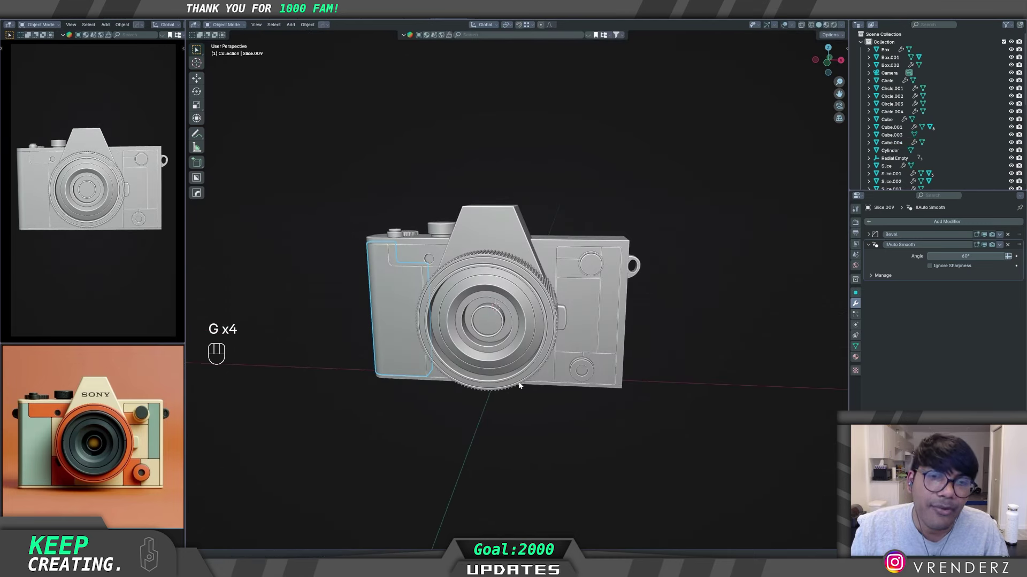
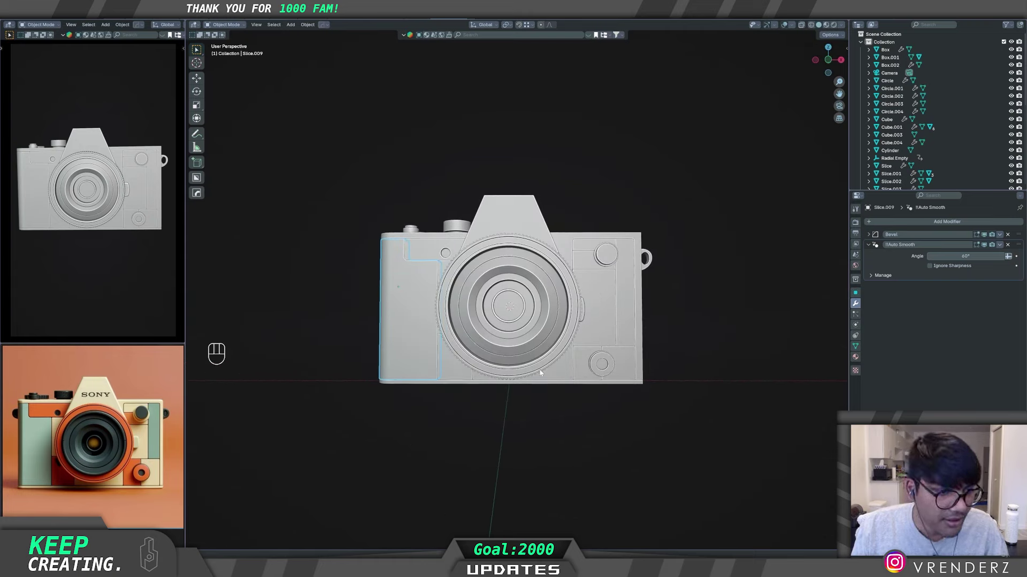
{"action": "left_click_drag", "start_coordinate": [544, 397], "coordinate": [547, 409]}
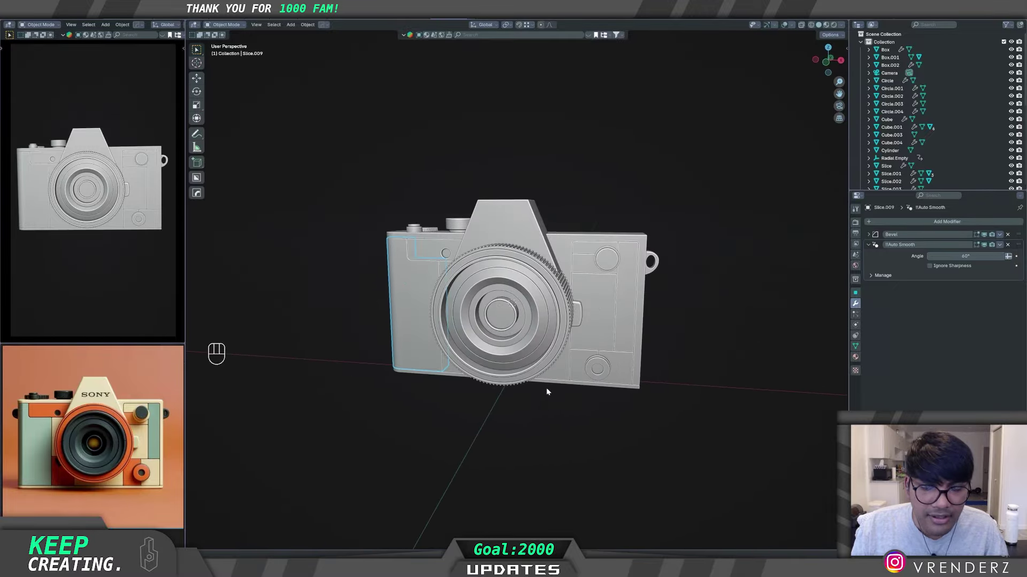
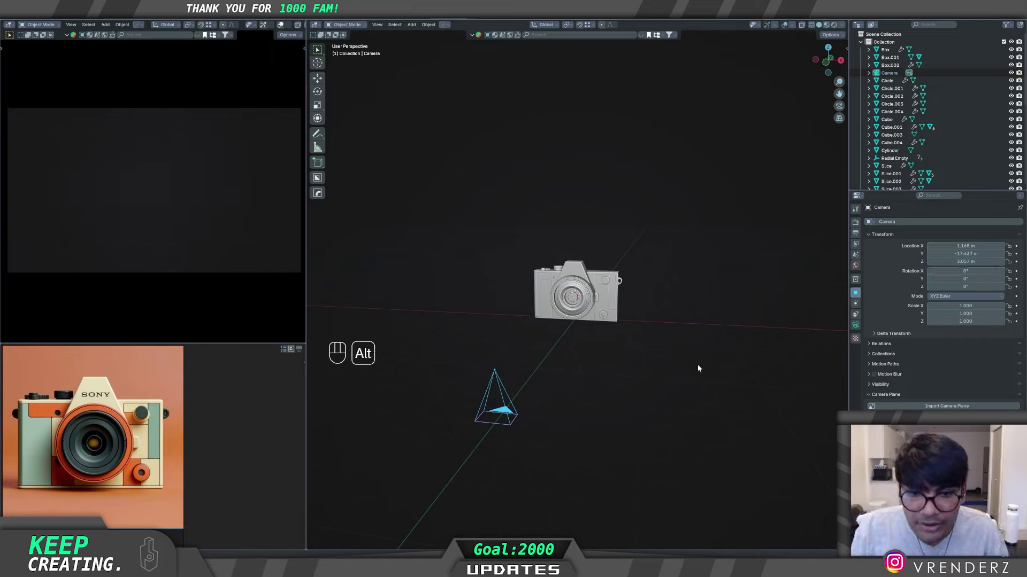
Step: Select the render camera, centre it on X and rotate it 90° on X to face the model
{"action": "middle_click", "coordinate": [584, 383]}
{"action": "left_click_drag", "start_coordinate": [640, 460], "coordinate": [629, 356]}
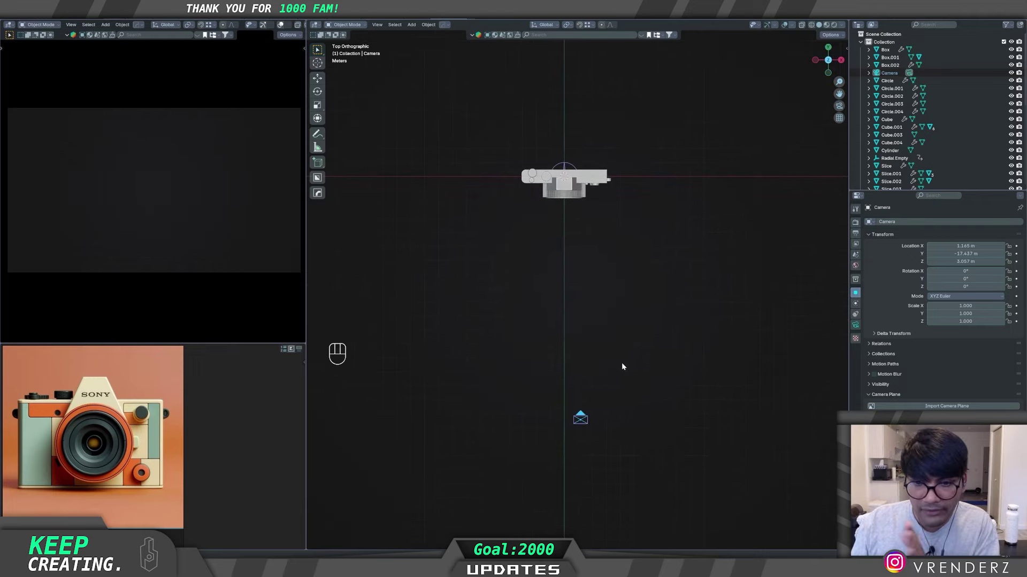
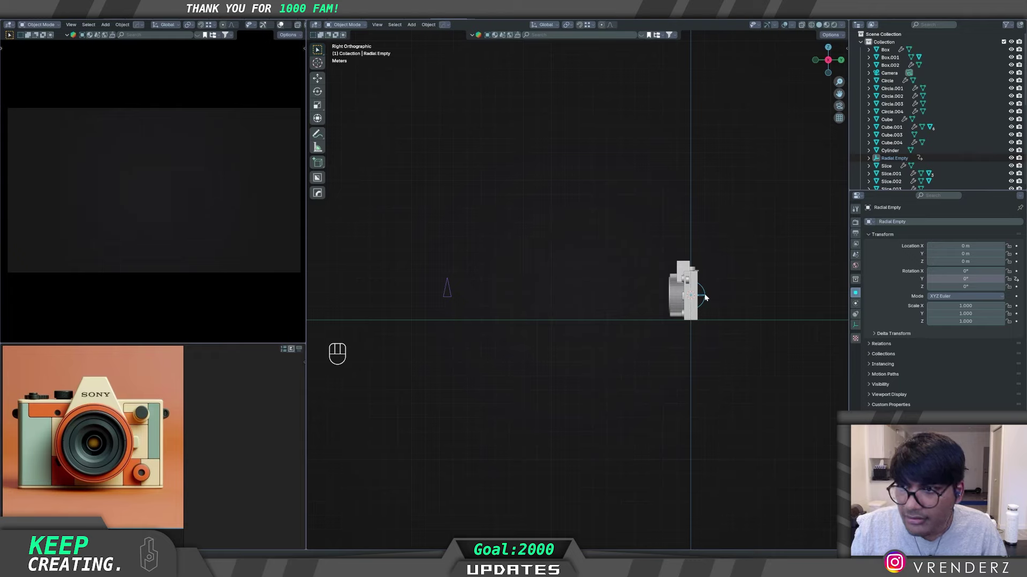
{"action": "key", "text": "Delete"}
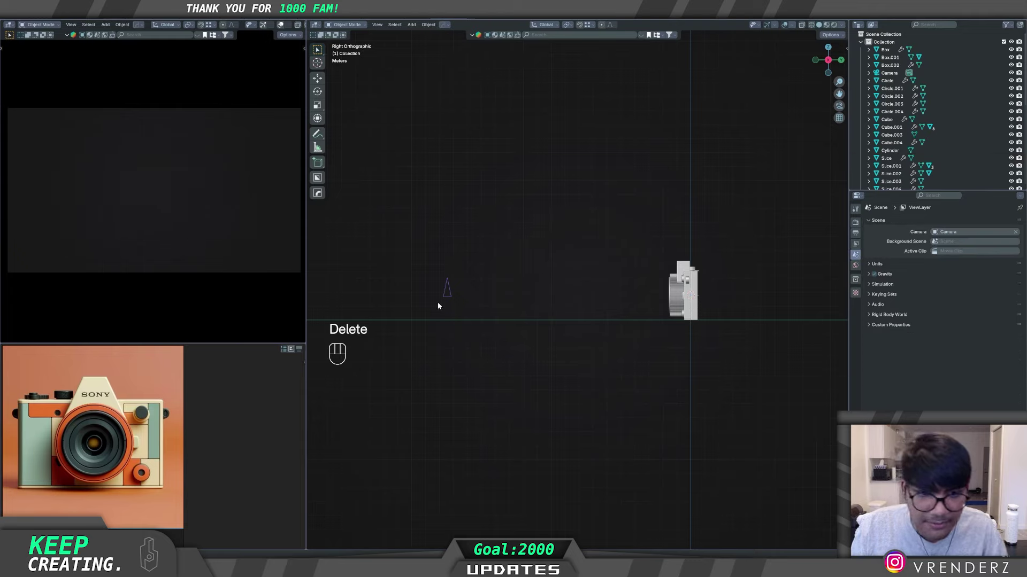
{"action": "left_click", "coordinate": [451, 299]}
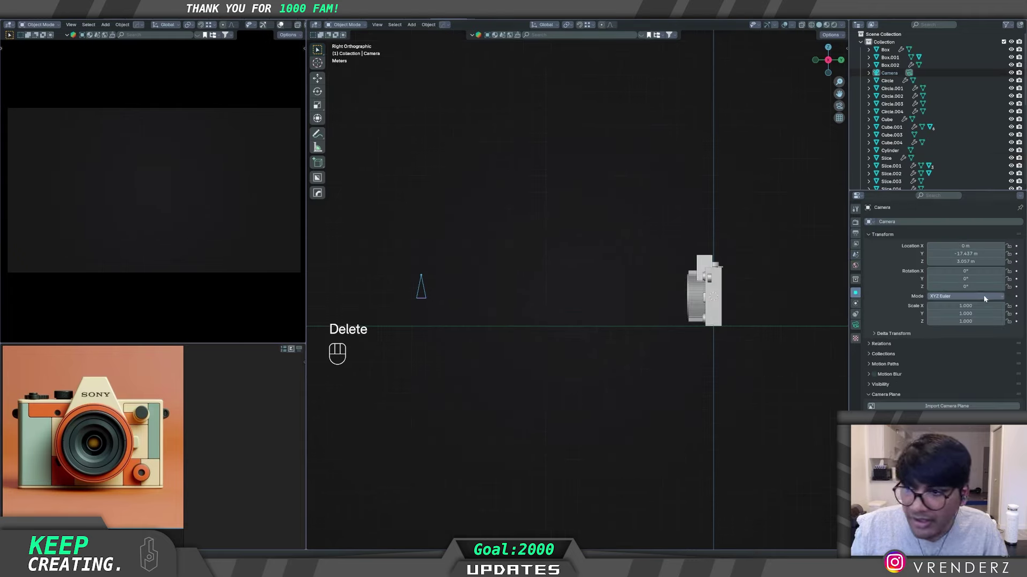
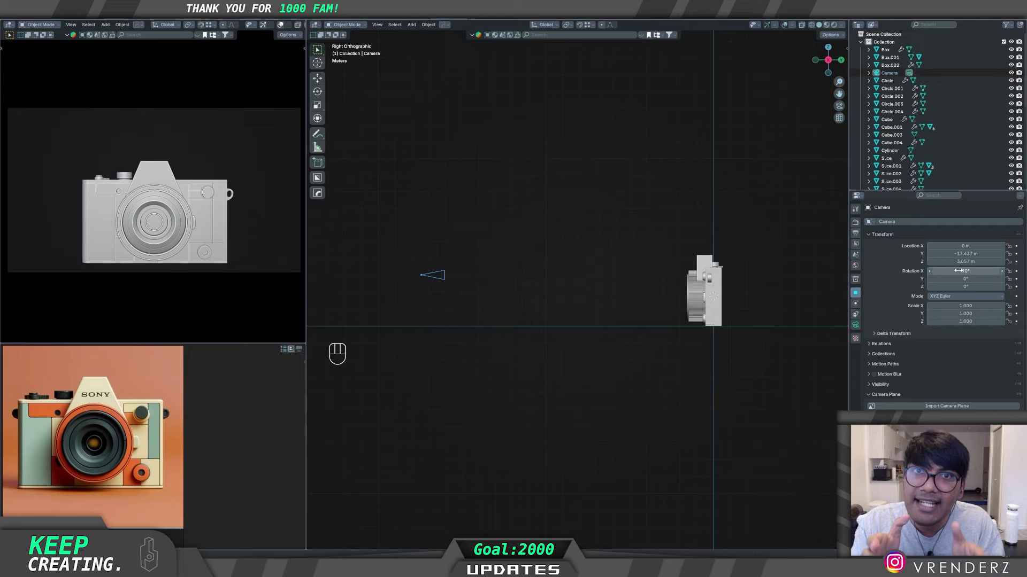
{"action": "left_click_drag", "start_coordinate": [570, 355], "coordinate": [506, 307]}
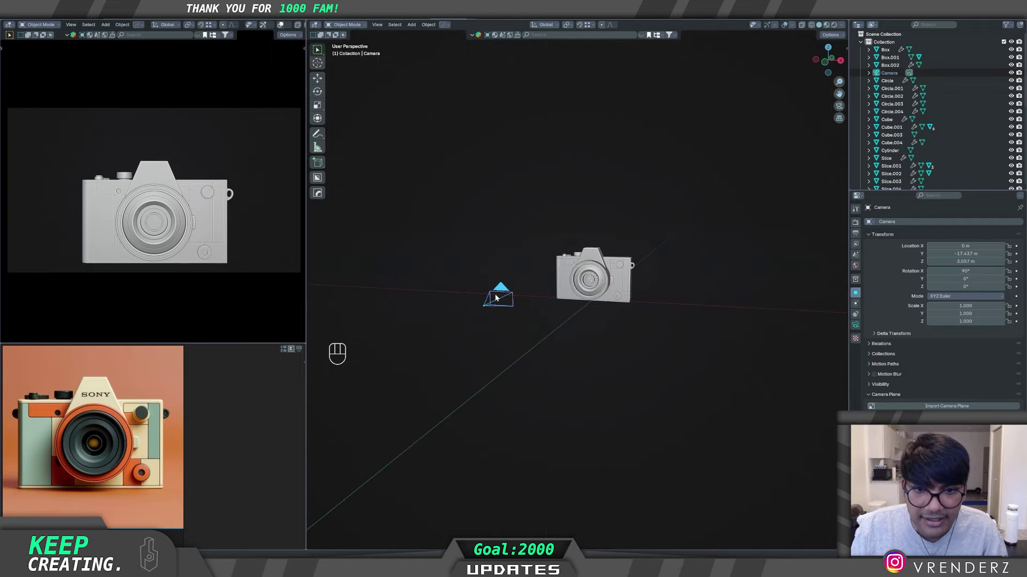
{"action": "key", "text": "g"}
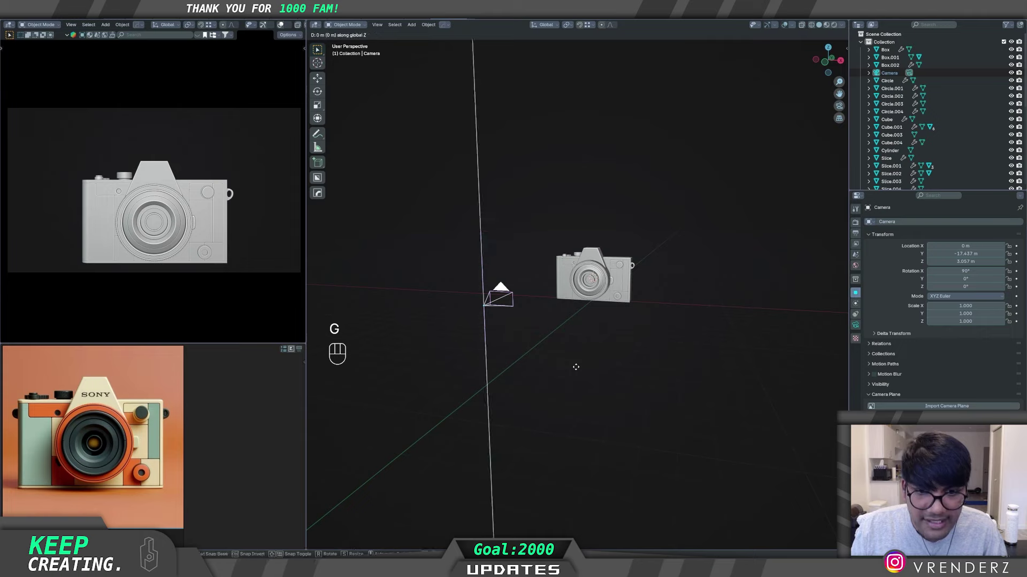
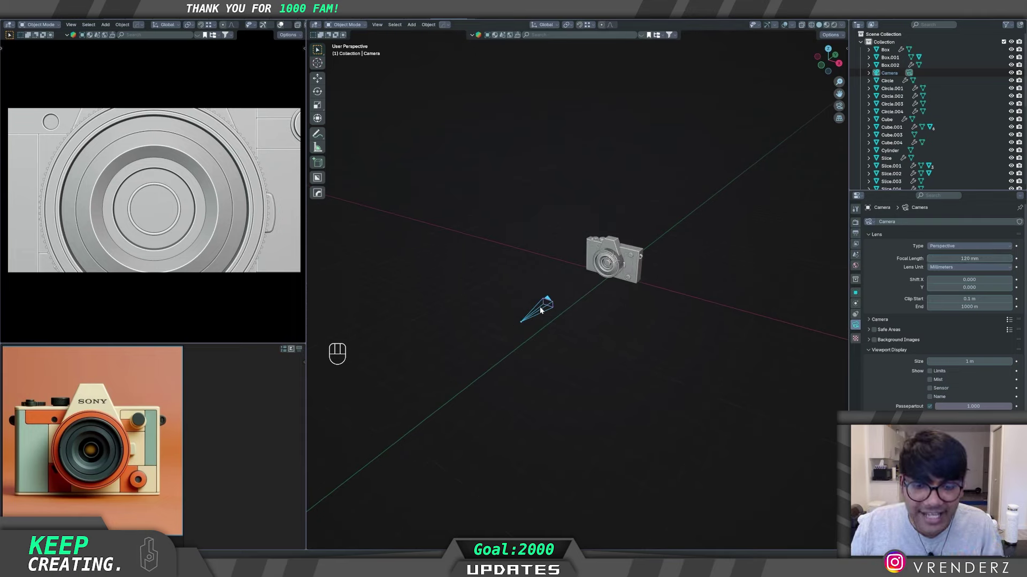
Step: Pull the render camera back along Y so the whole model fits the frame
{"action": "key", "text": "g"}
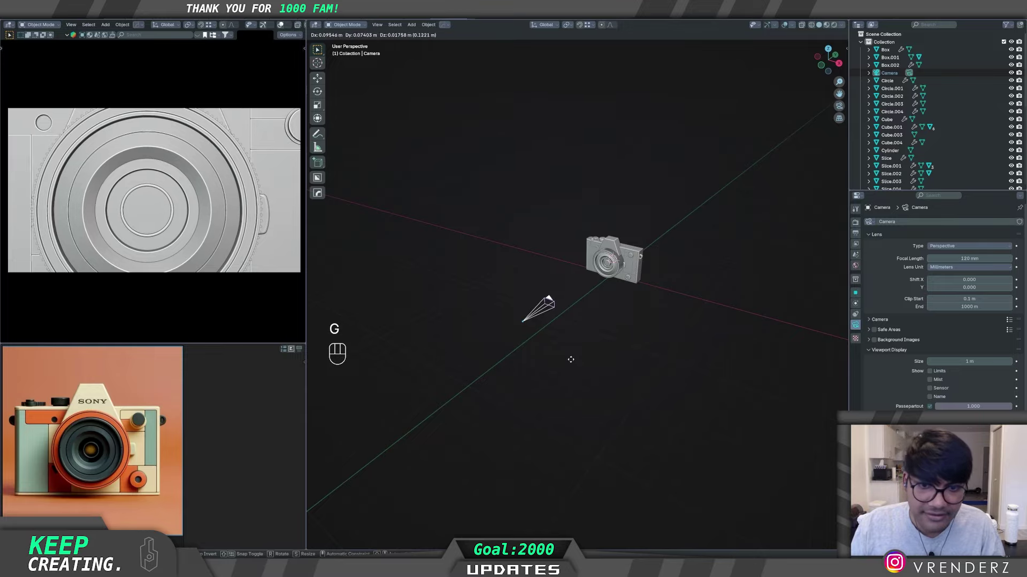
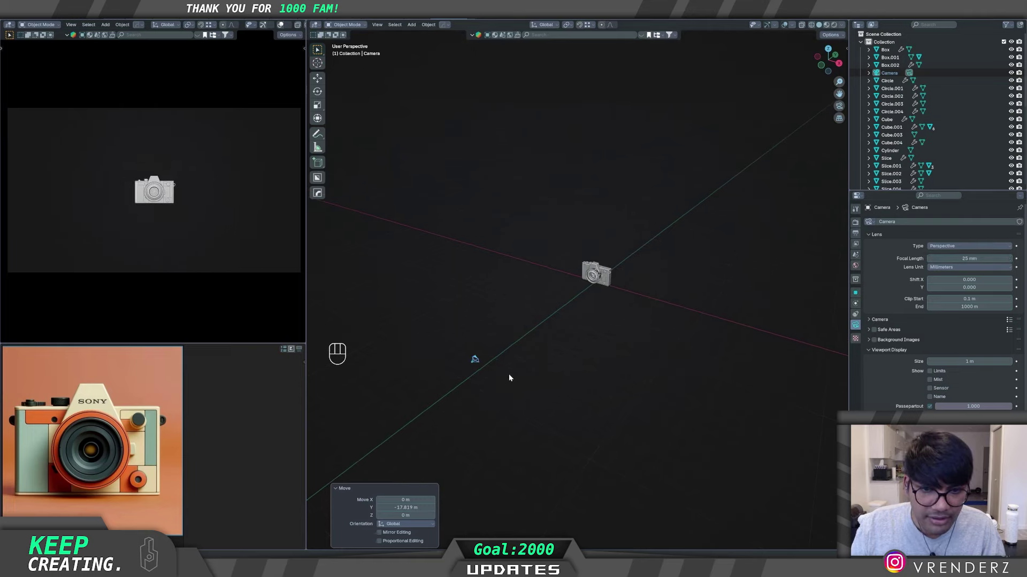
{"action": "key", "text": "g"}
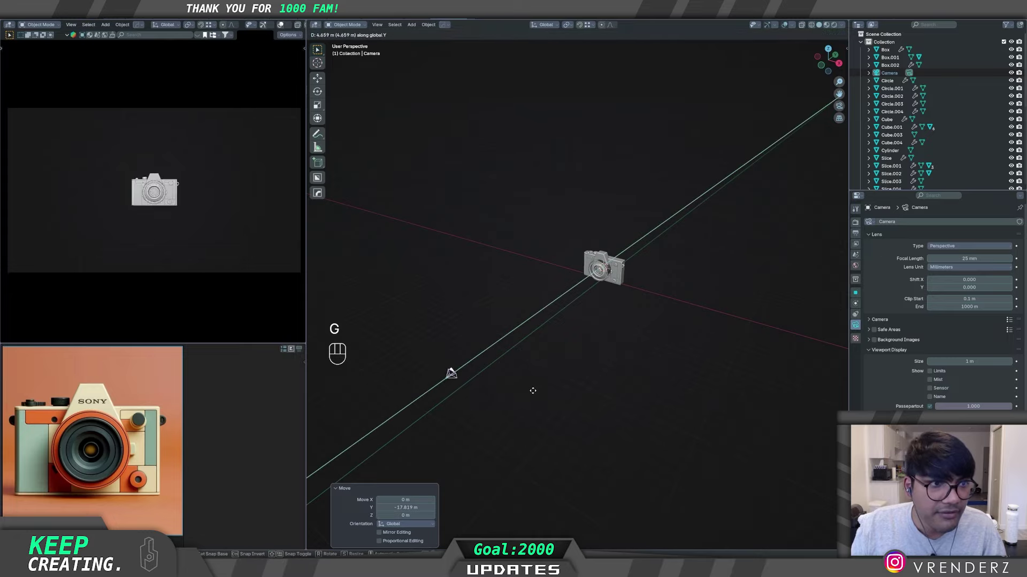
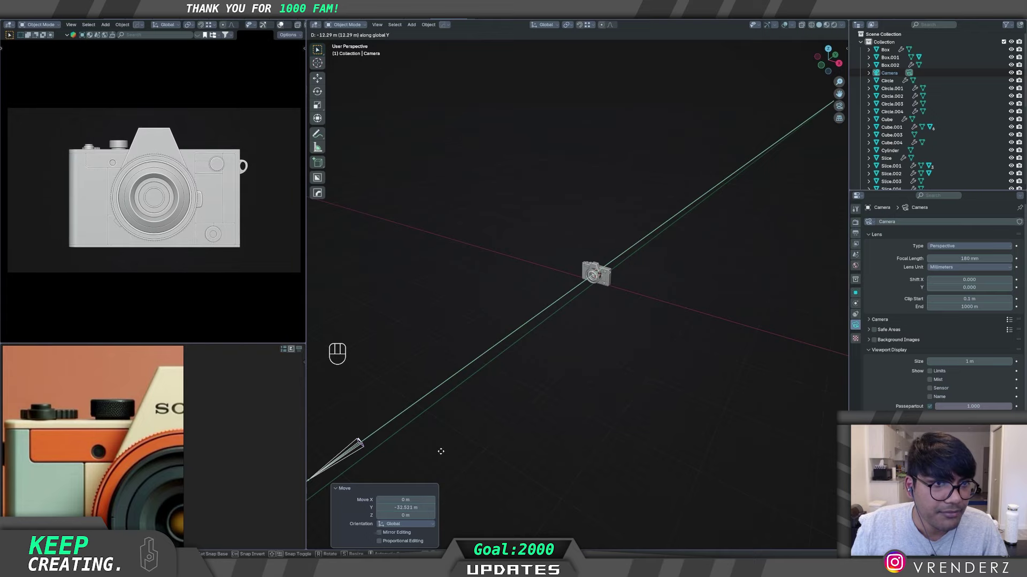
{"action": "middle_click", "coordinate": [499, 405]}
{"action": "left_click_drag", "start_coordinate": [609, 392], "coordinate": [605, 370]}
{"action": "left_click_drag", "start_coordinate": [594, 374], "coordinate": [619, 383]}
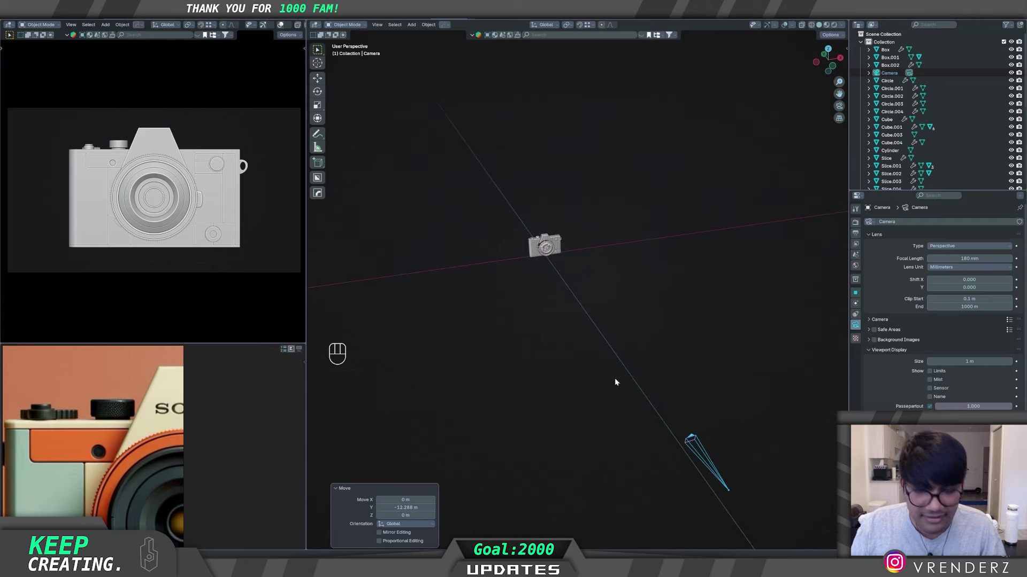
{"action": "key", "text": "shift+c"}
{"action": "left_click", "coordinate": [568, 254]}
{"action": "key", "text": "f"}
{"action": "left_click_drag", "start_coordinate": [620, 383], "coordinate": [597, 366]}
{"action": "middle_click", "coordinate": [608, 408]}
{"action": "middle_click", "coordinate": [595, 412]}
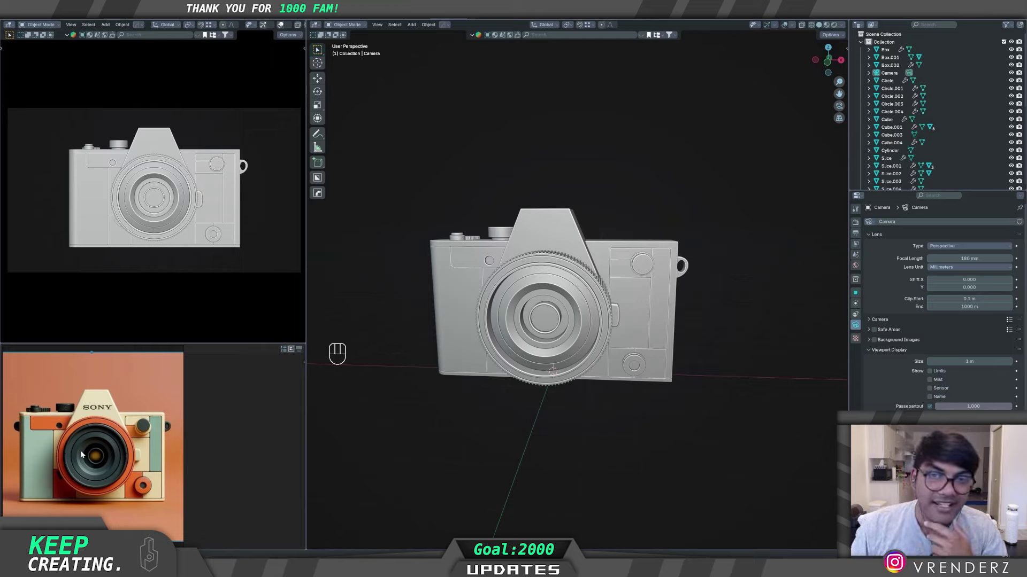
{"action": "left_click_drag", "start_coordinate": [572, 426], "coordinate": [573, 433]}
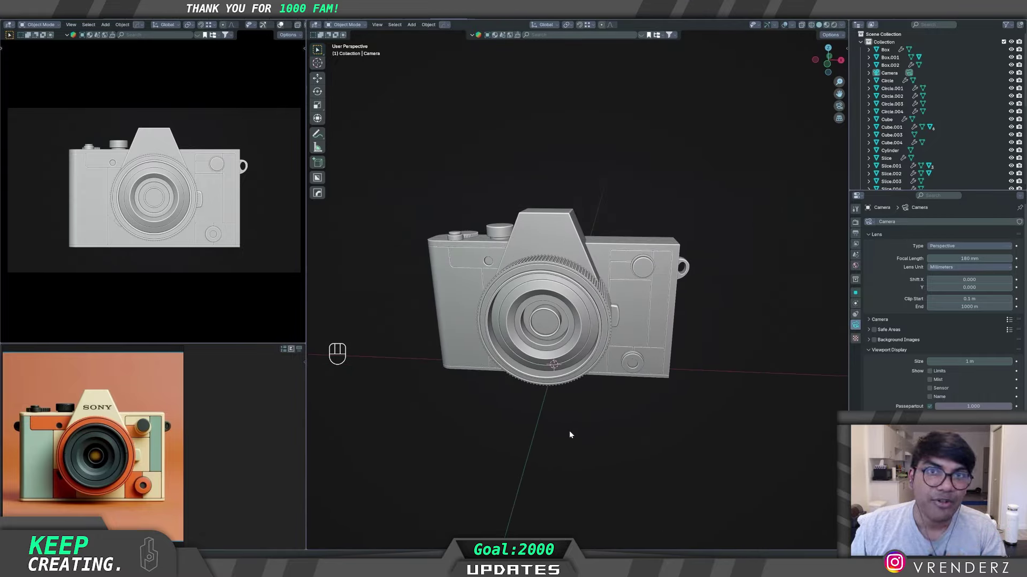